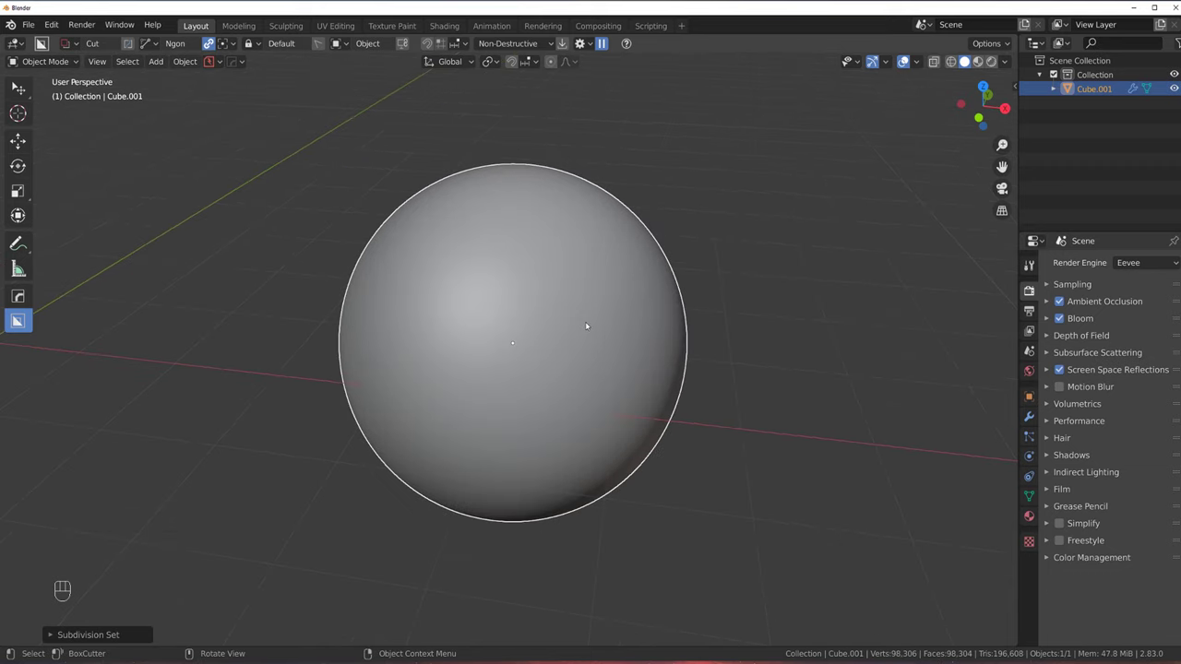
Preview the sphere in Material Preview shading as a reflective metal surface
key("alt+m")
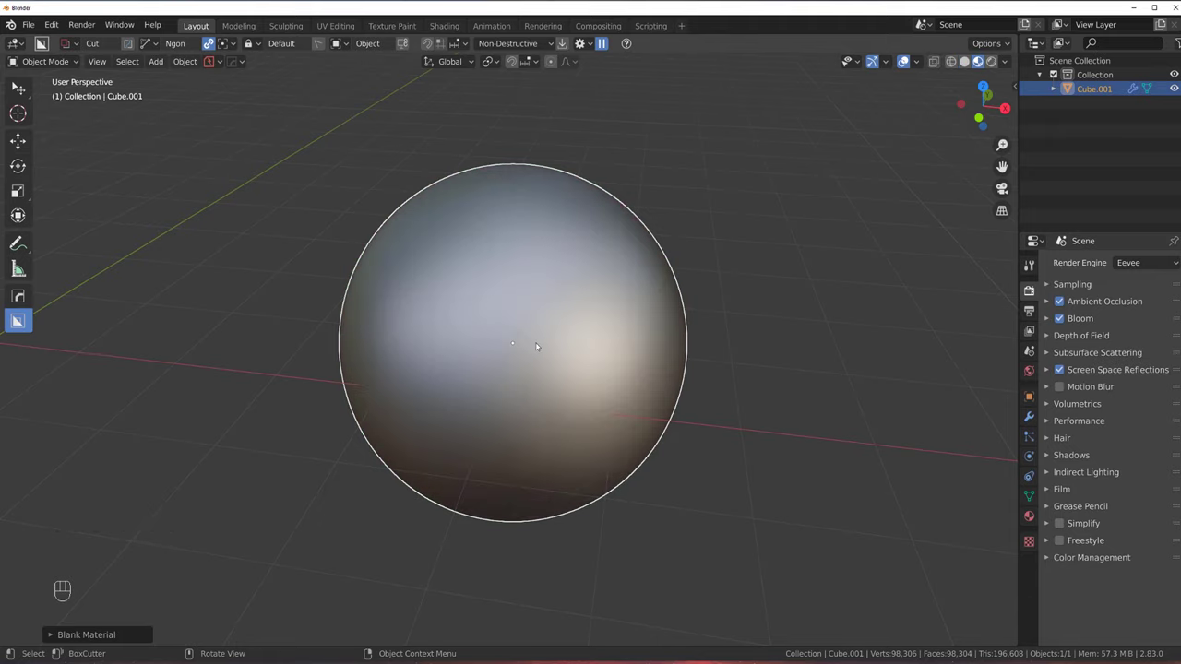
left_click(570, 342)
left_click_drag(583, 350, 590, 339)
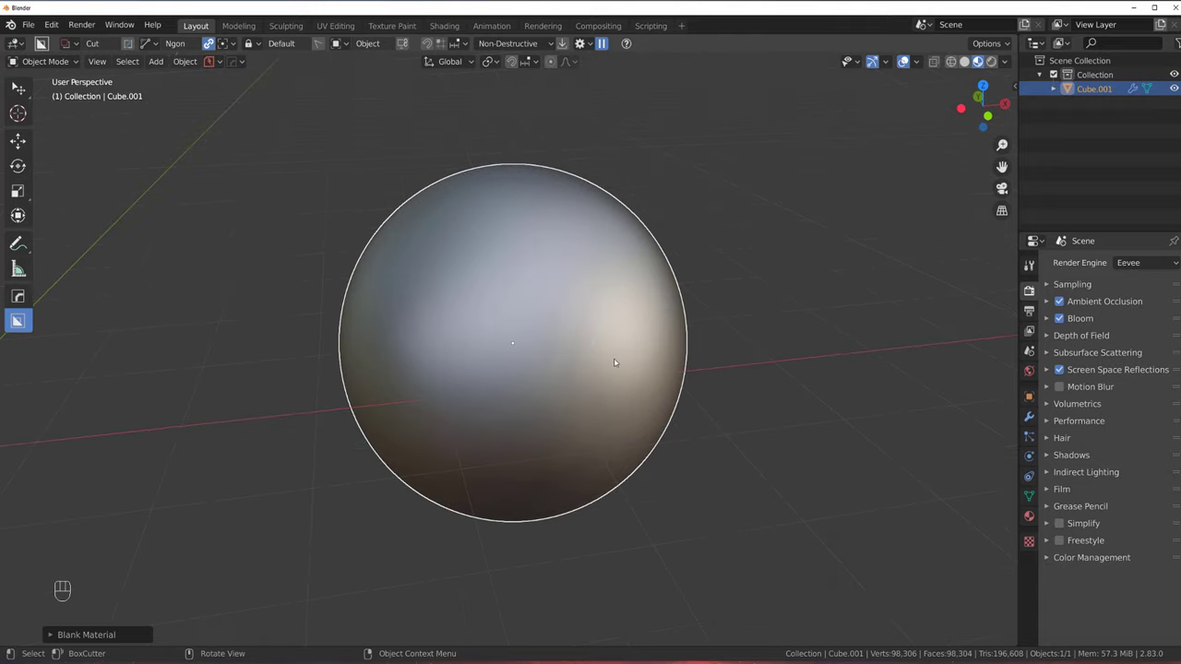
key("alt+m")
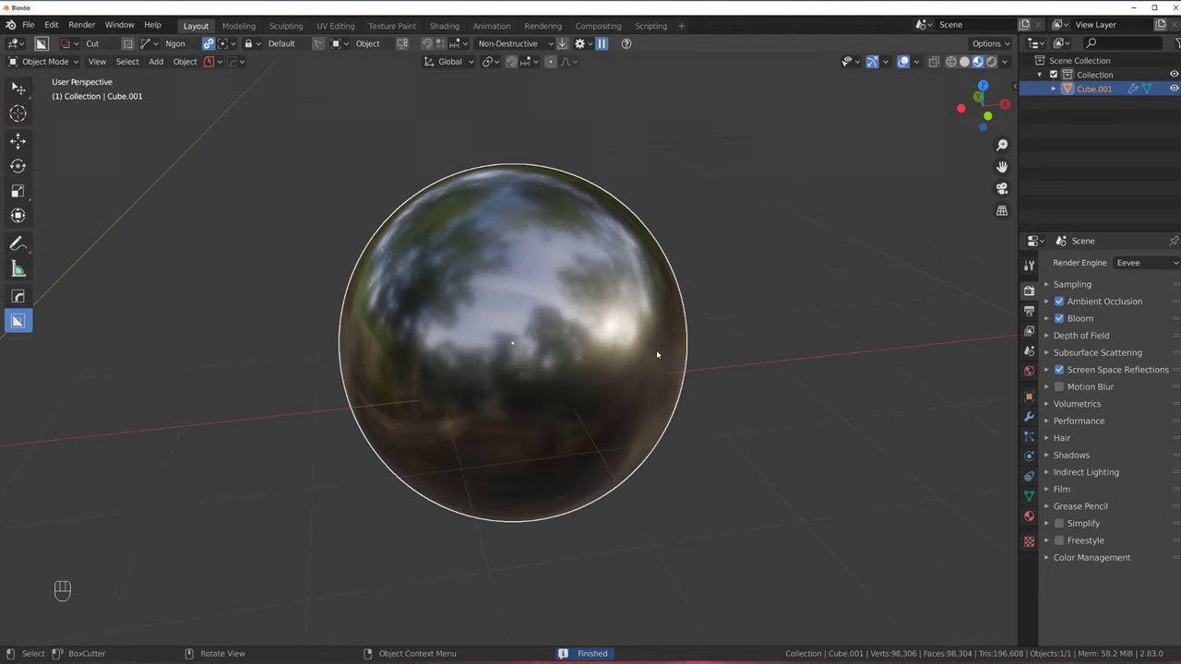
Run HardOps Sharpen with auto smooth on the sphere and move it out of view
key("q")
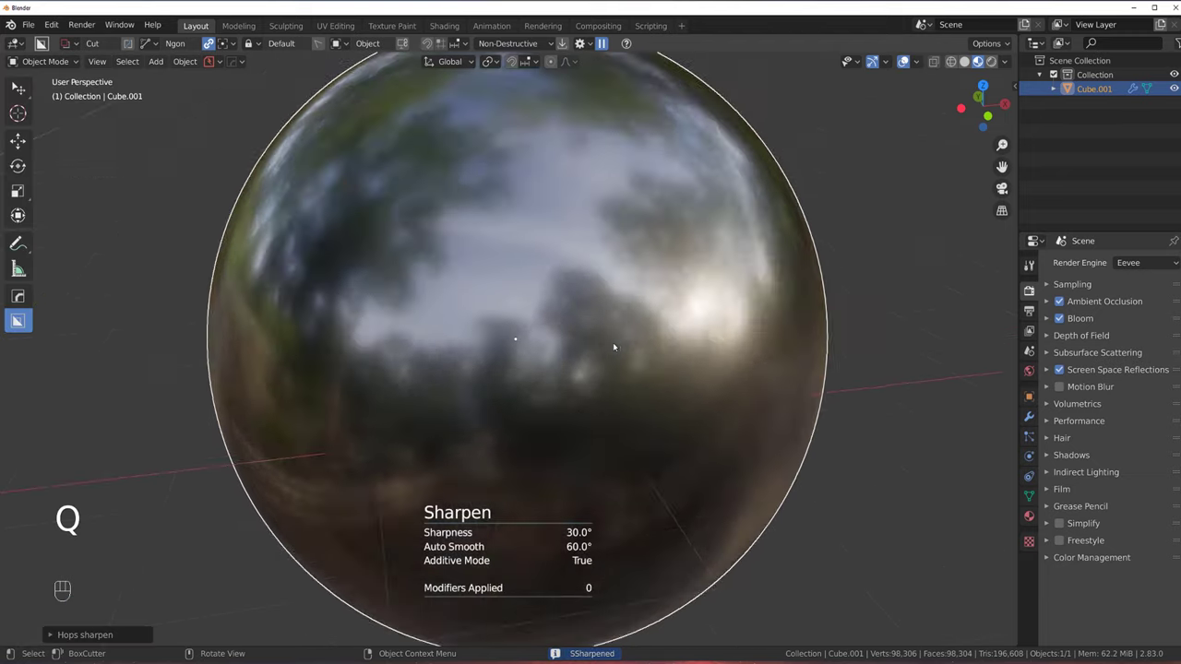
left_click(475, 321)
key("g")
left_click_drag(561, 374, 612, 366)
key("`")
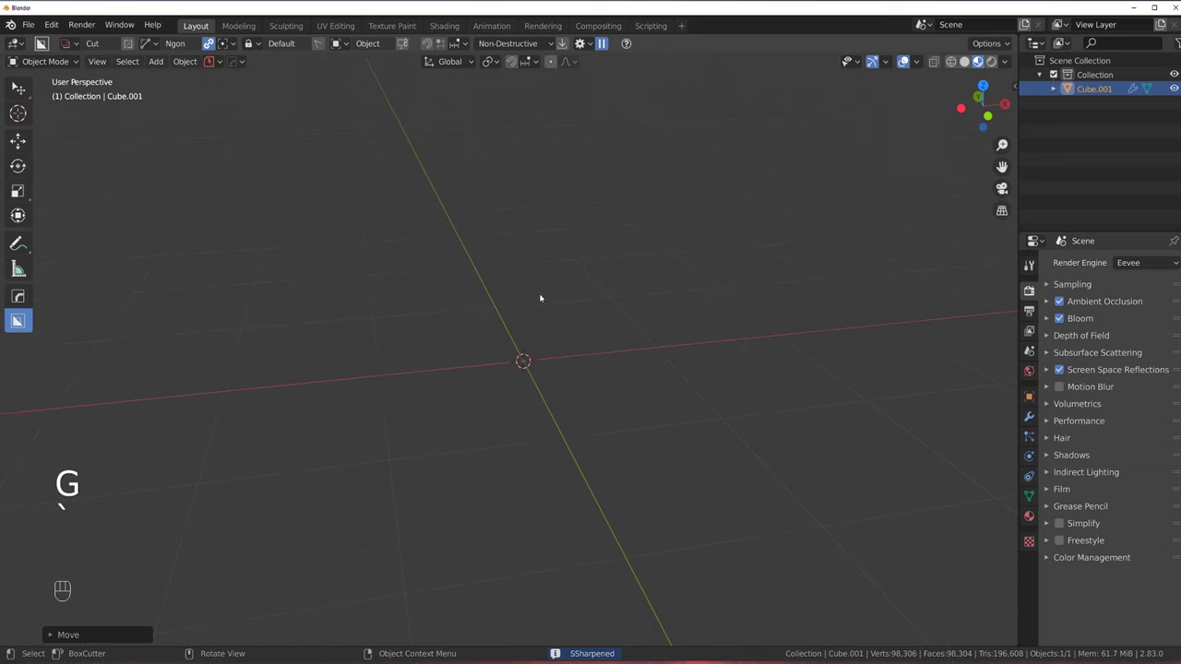
From top view add a plane and scale it along Y into a tall rectangle
key("`")
left_click(558, 356)
key("shift+a")
left_click_drag(597, 376, 645, 352)
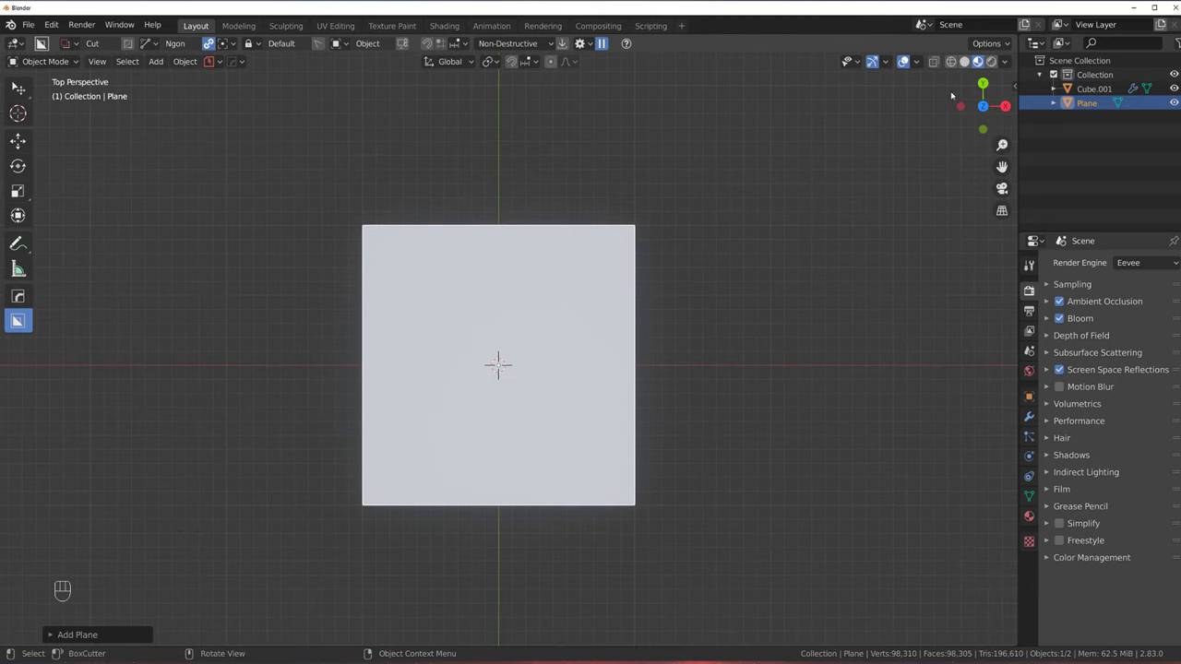
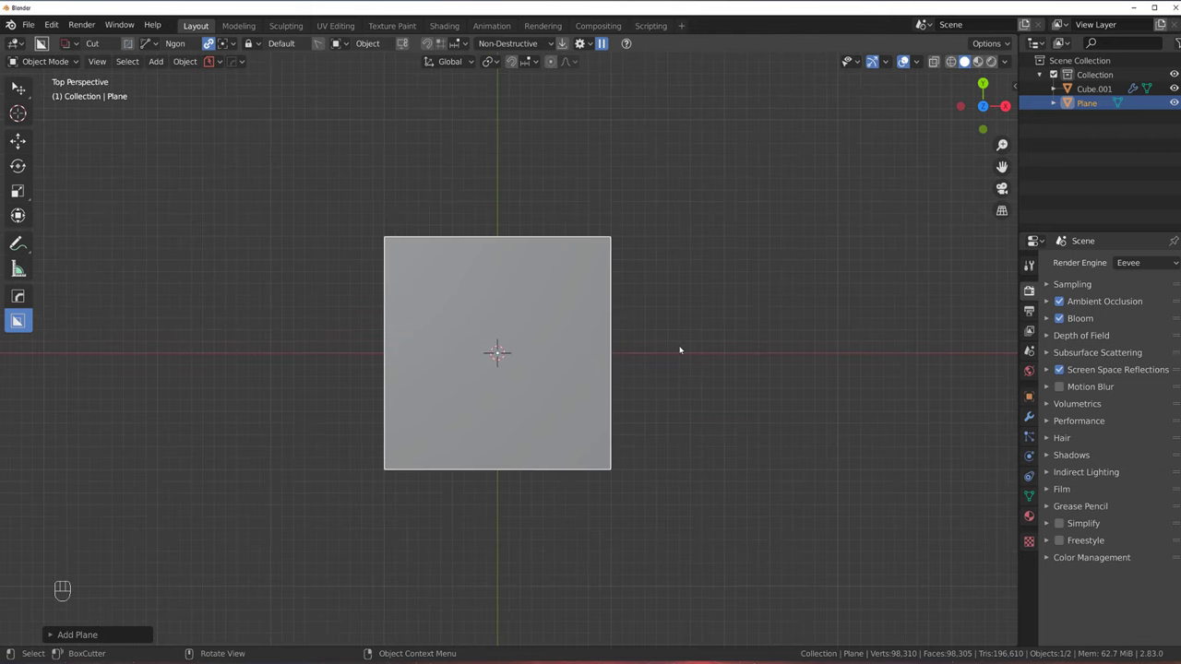
key("s")
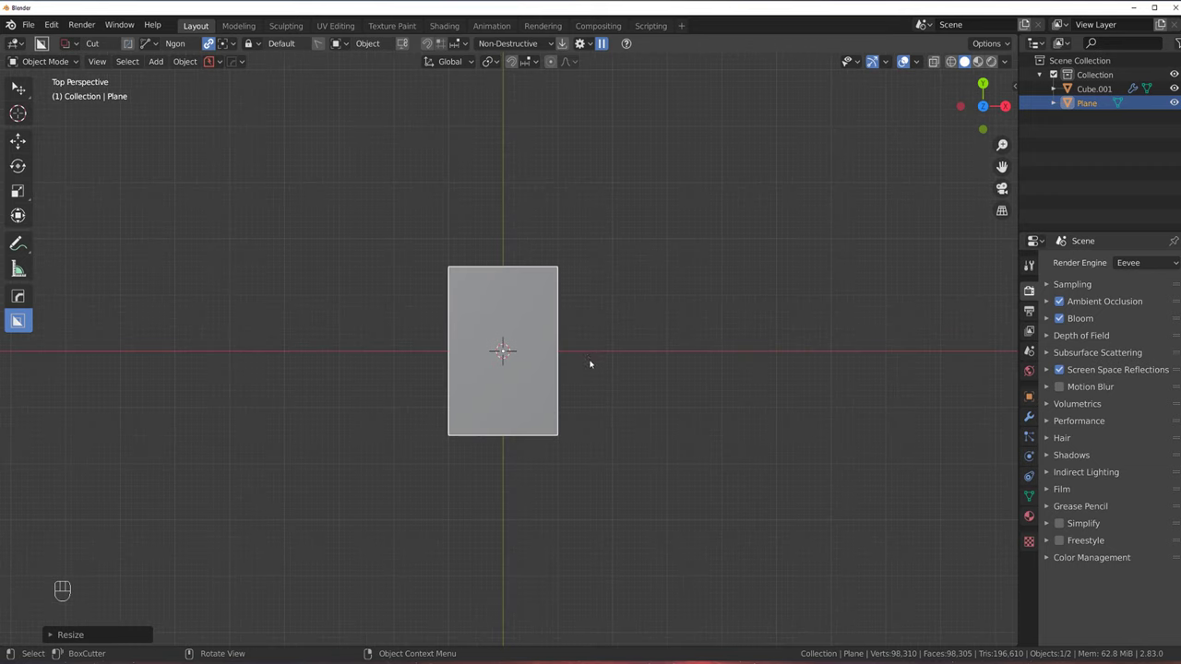
Add a second plane to the scene beside the first
left_click_drag(514, 328, 427, 314)
key("shift+a")
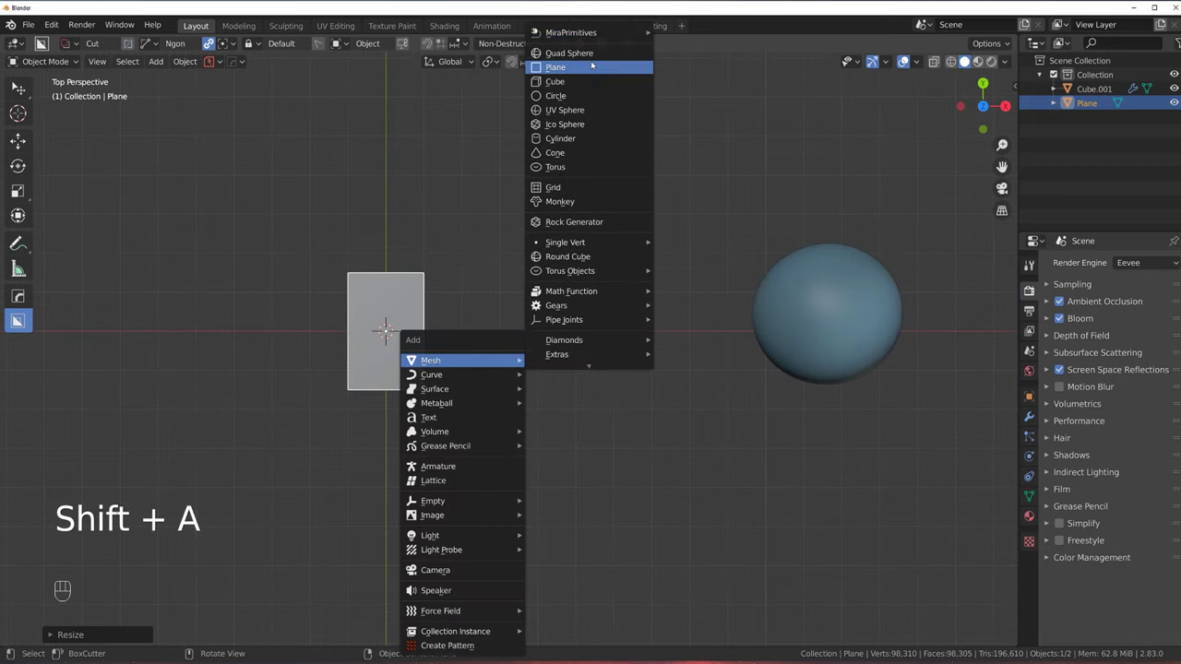
key("g")
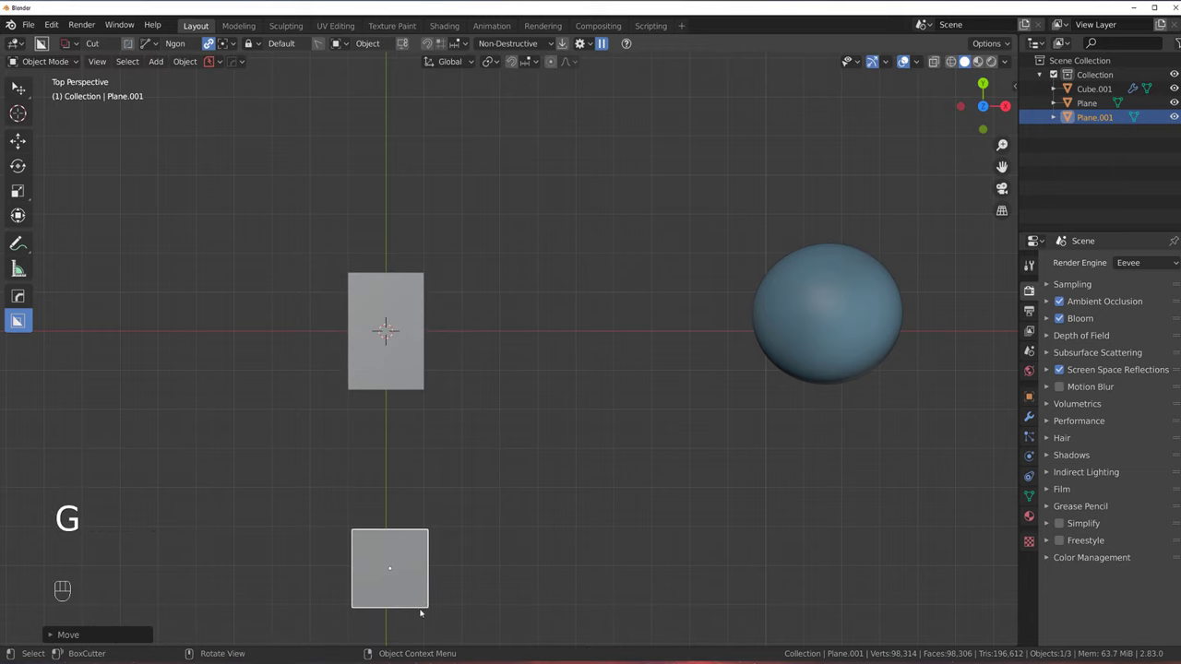
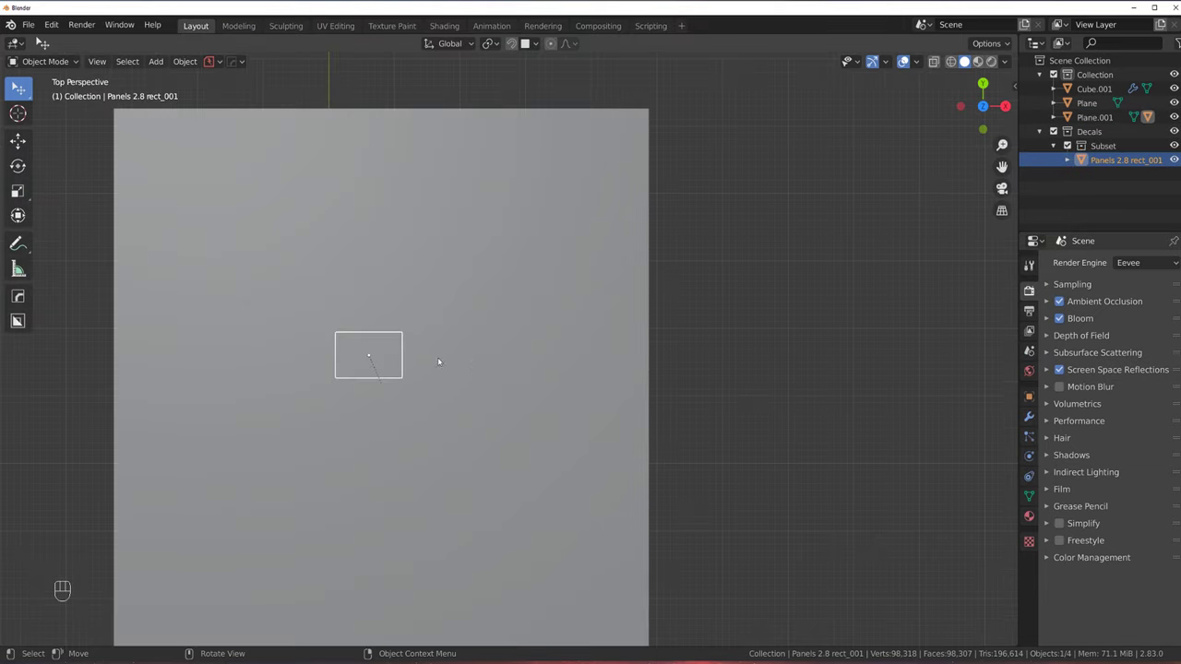
Place a rectangular Panels 2.8 decal and a square panel decal on the plane
key("g")
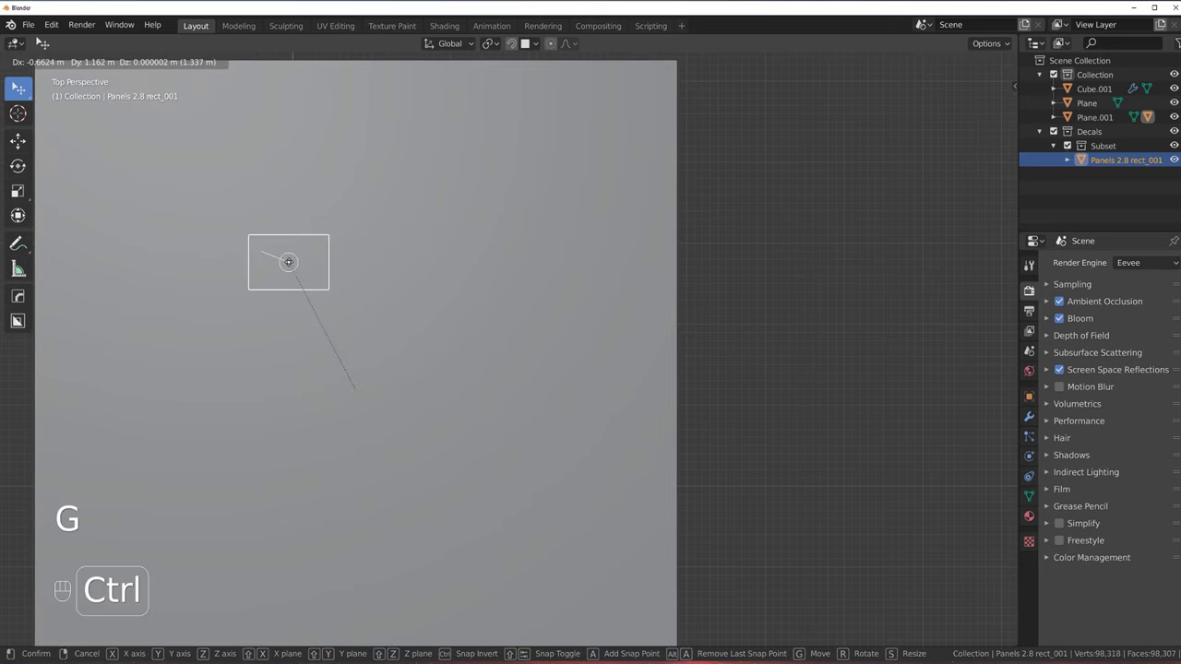
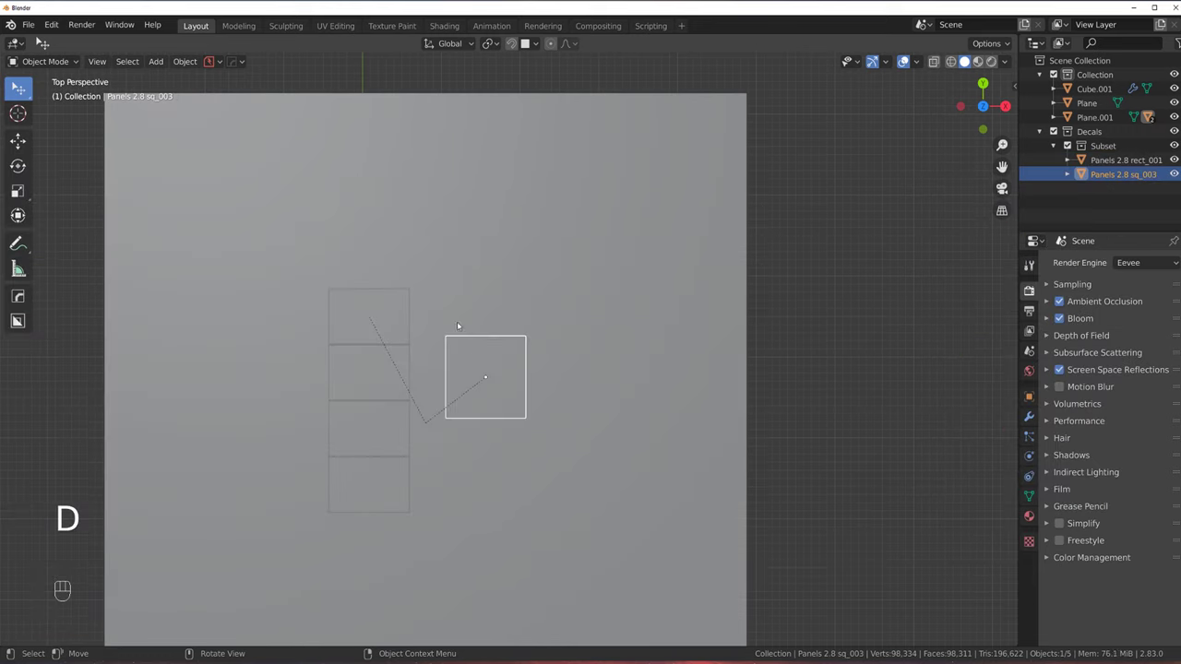
key("g")
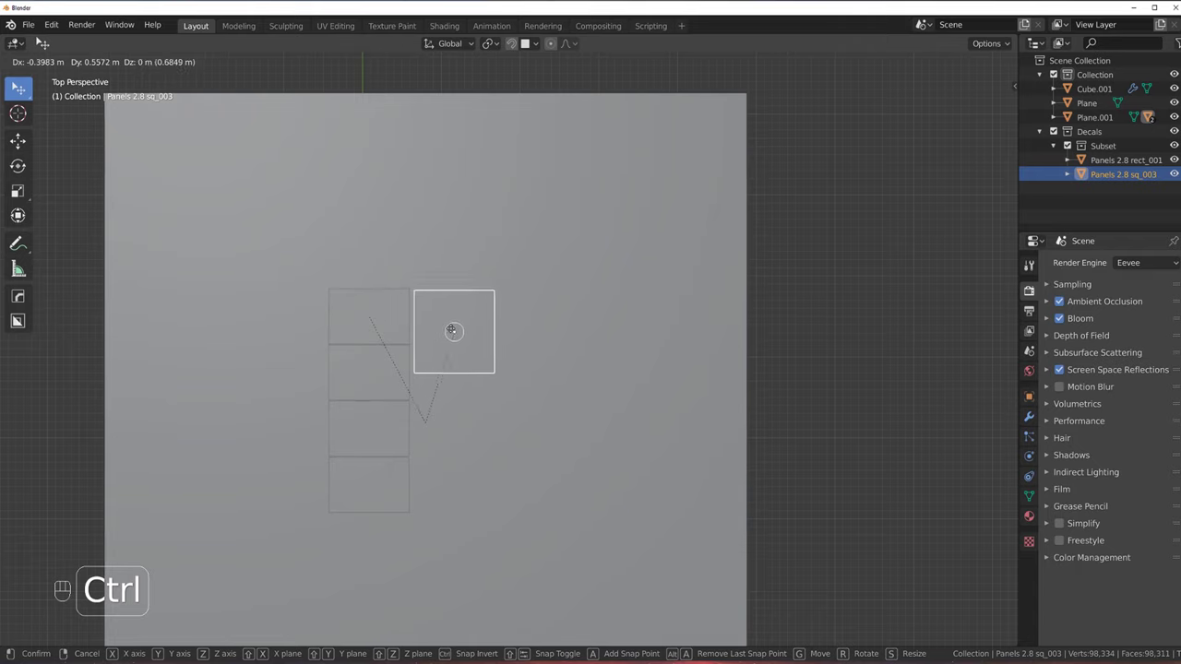
left_click(422, 320)
Duplicate the square panel twice into a column of three and bring up the decal library
key("q")
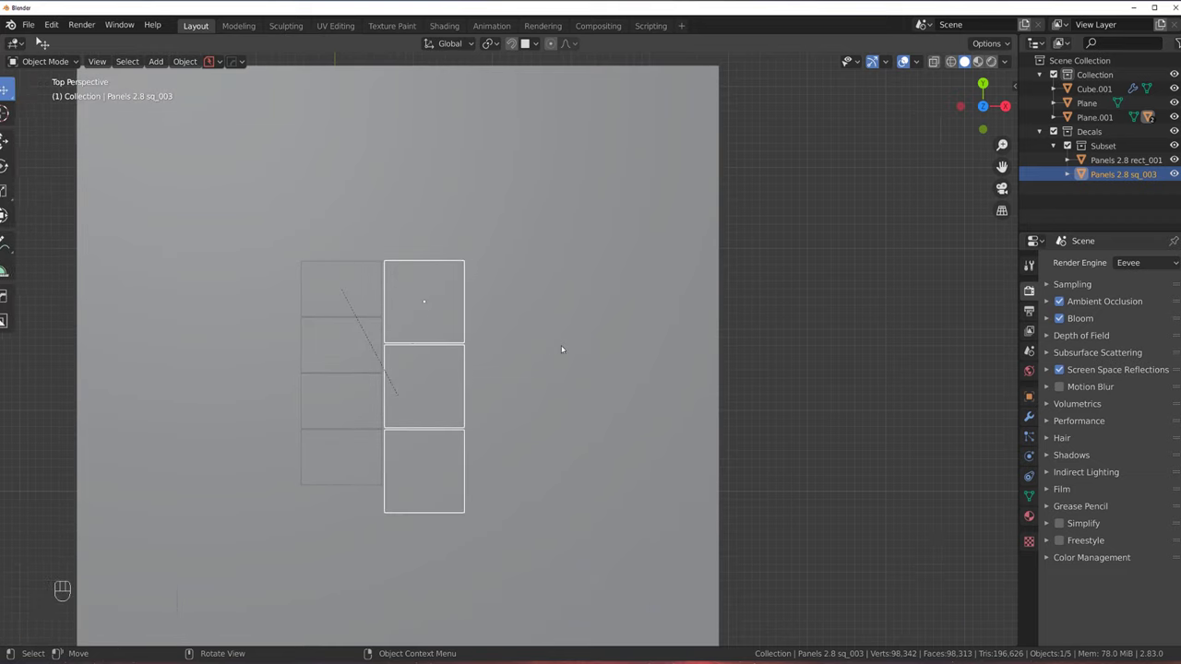
left_click(490, 353)
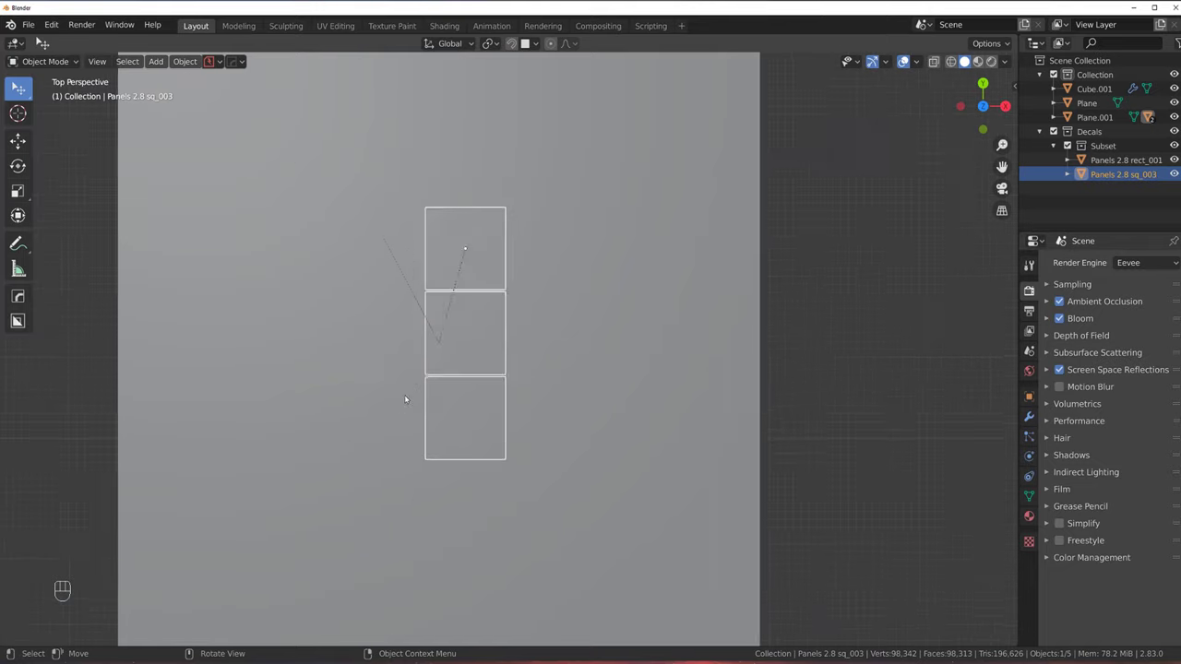
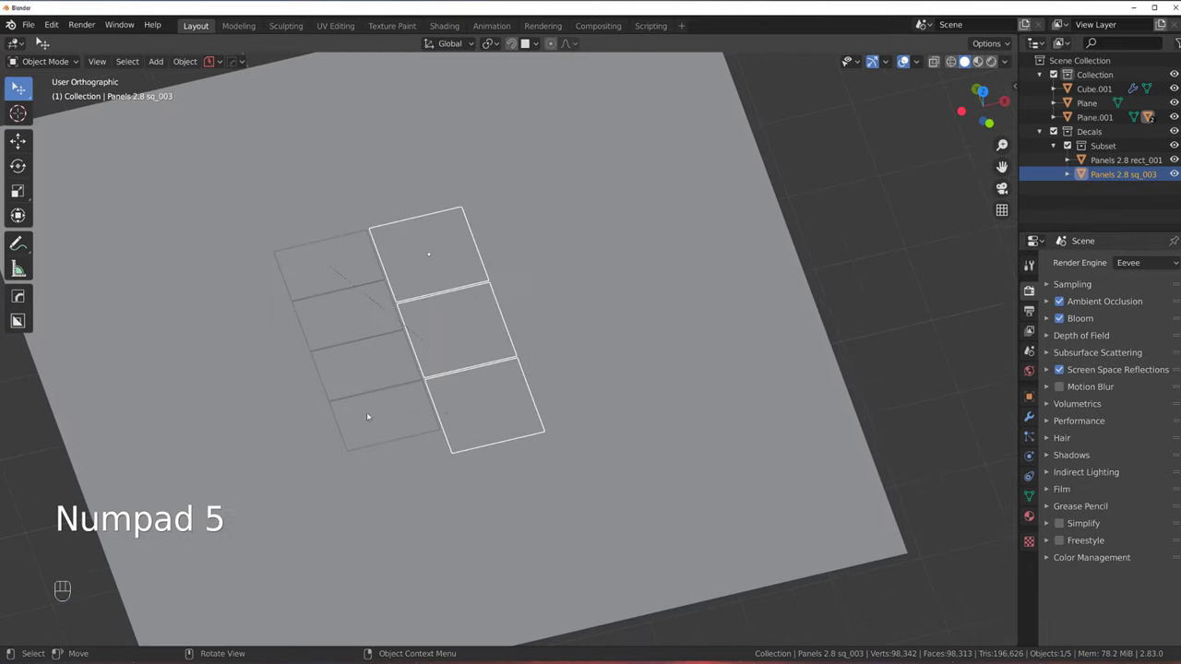
key("`")
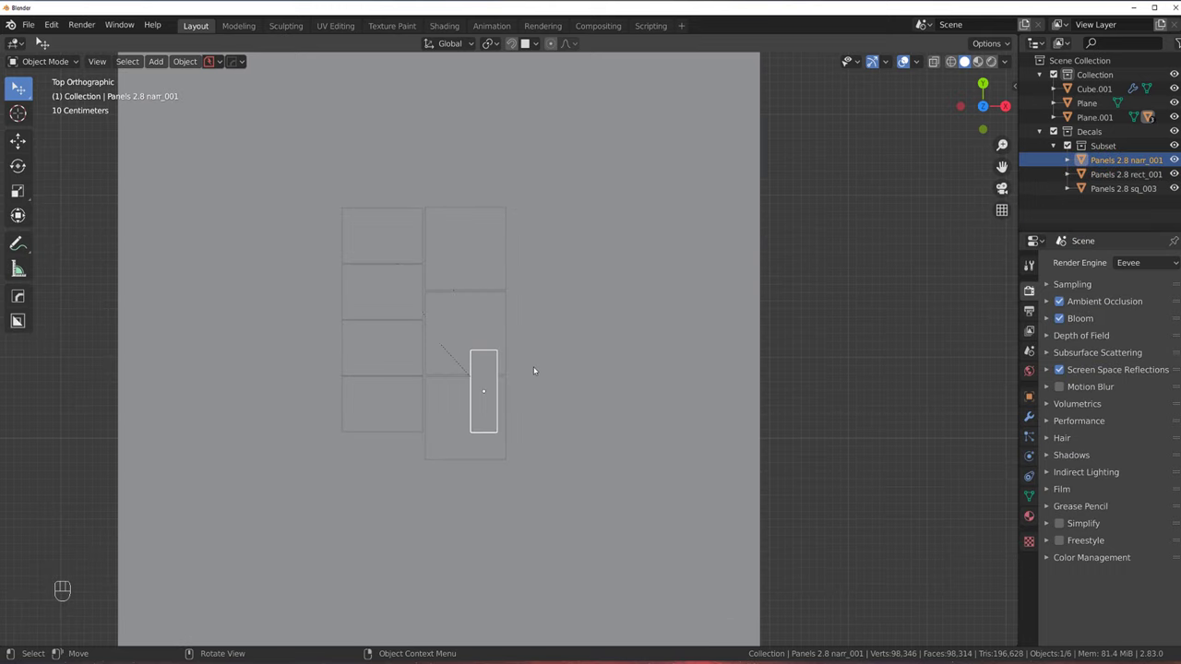
Replace the wrong narrow panel decal with a different one and move it below the columns
key("x")
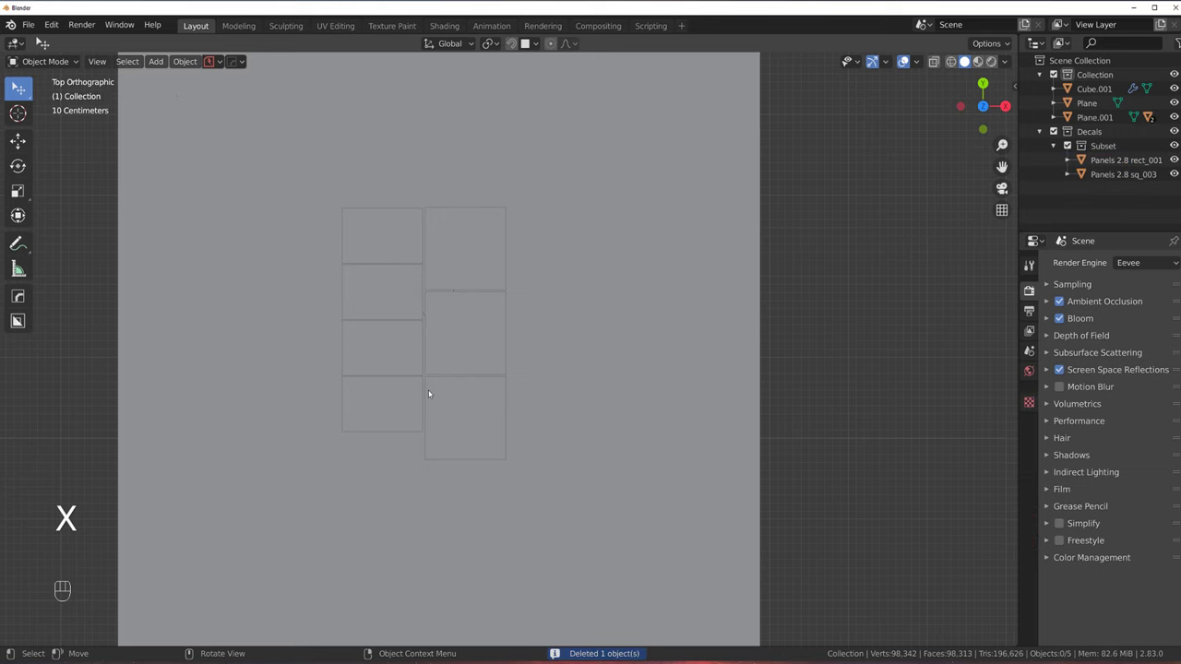
key("d")
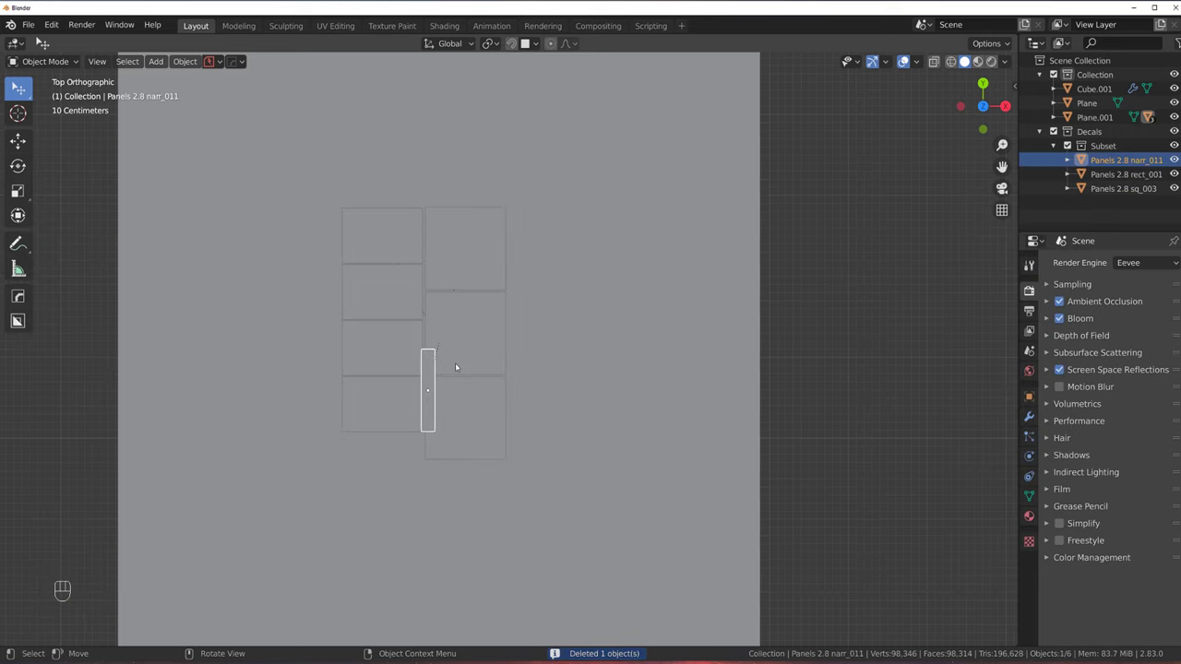
key("g")
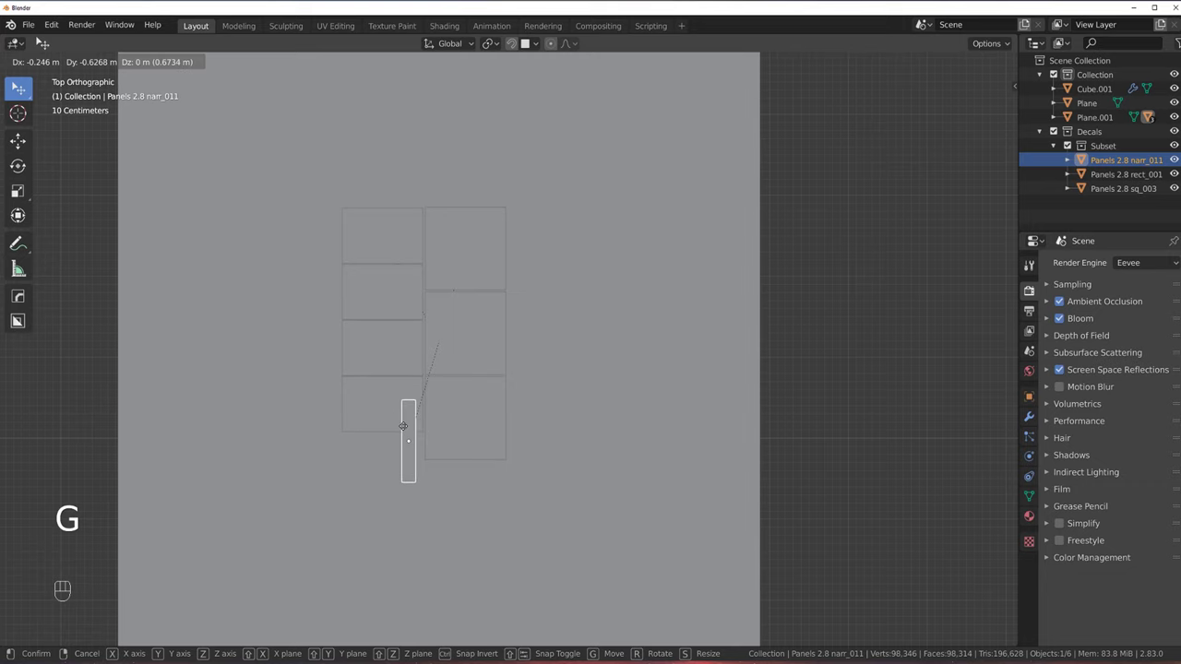
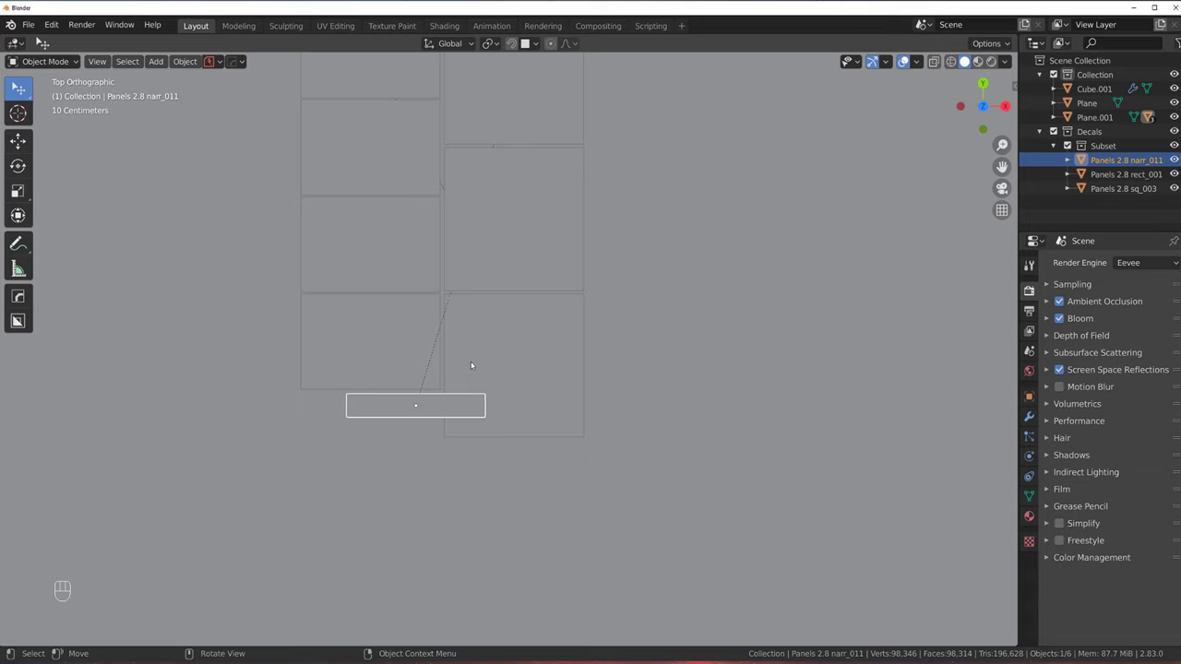
Add a second narrow panel decal and position it beside the first
key("g")
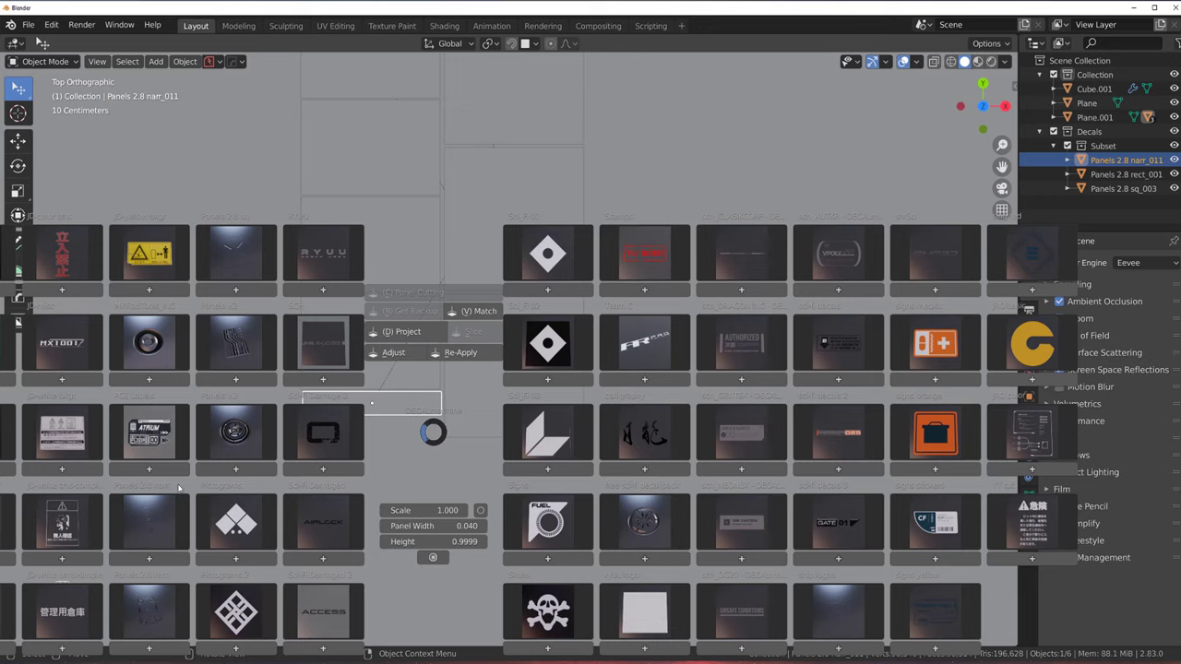
key("d")
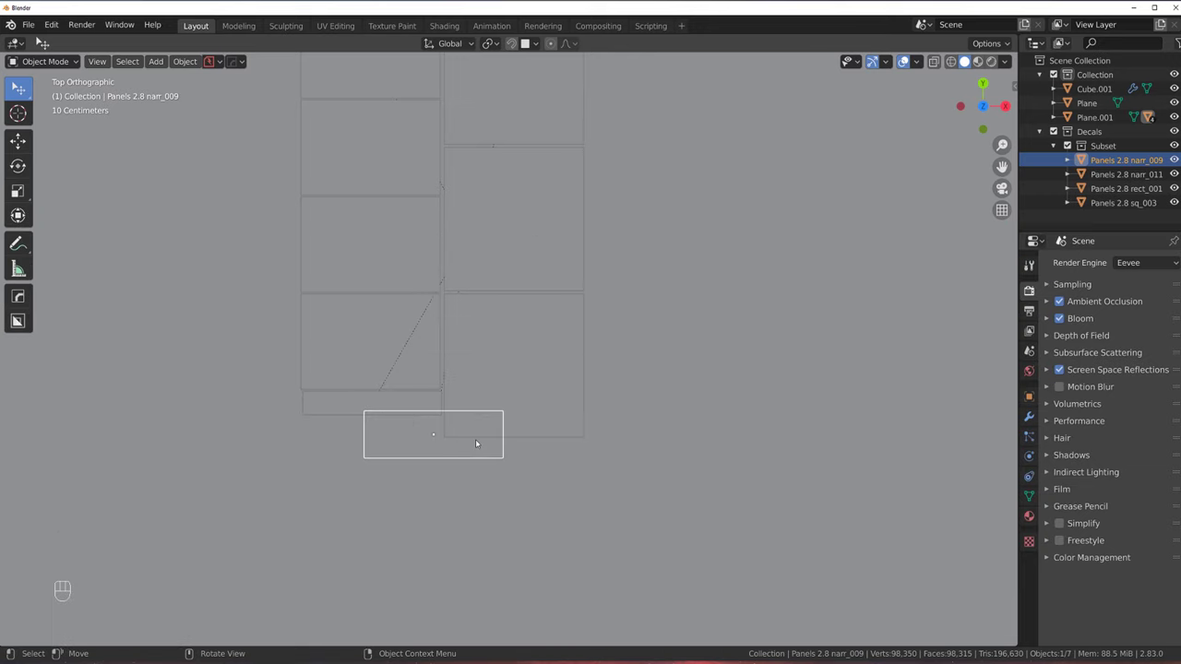
key("g")
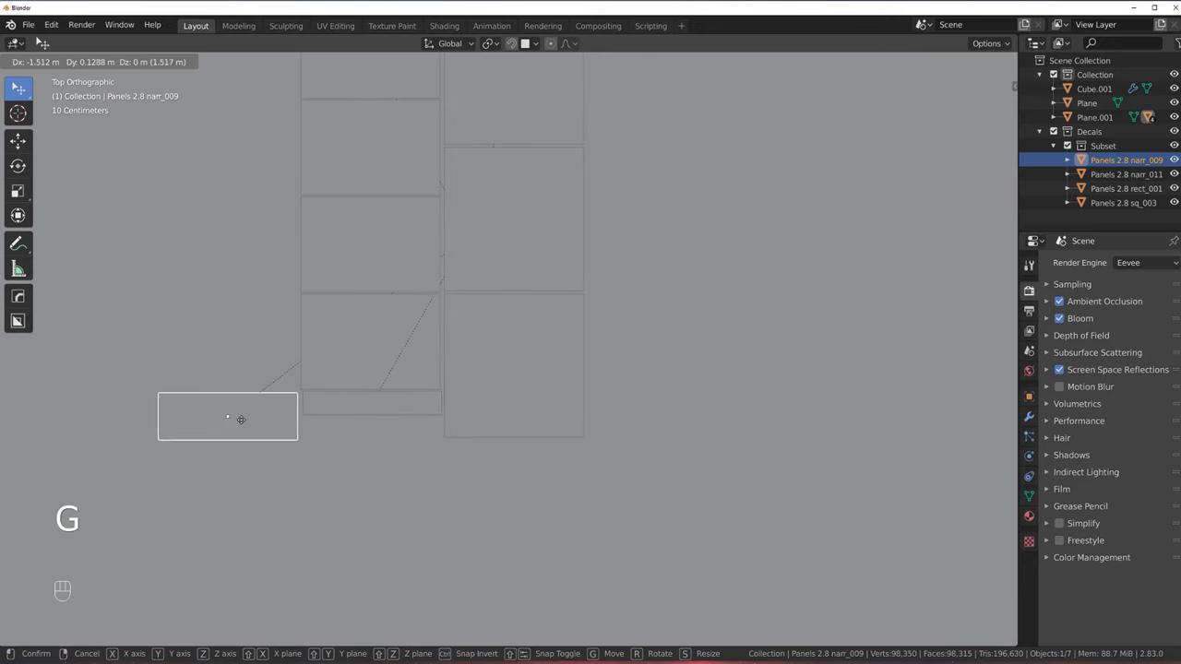
left_click(364, 410)
Preview all the panel decals with their textured materials in Material Preview
left_click_drag(501, 329, 524, 288)
key("KP_5")
left_click(501, 288)
double_click(492, 278)
double_click(410, 309)
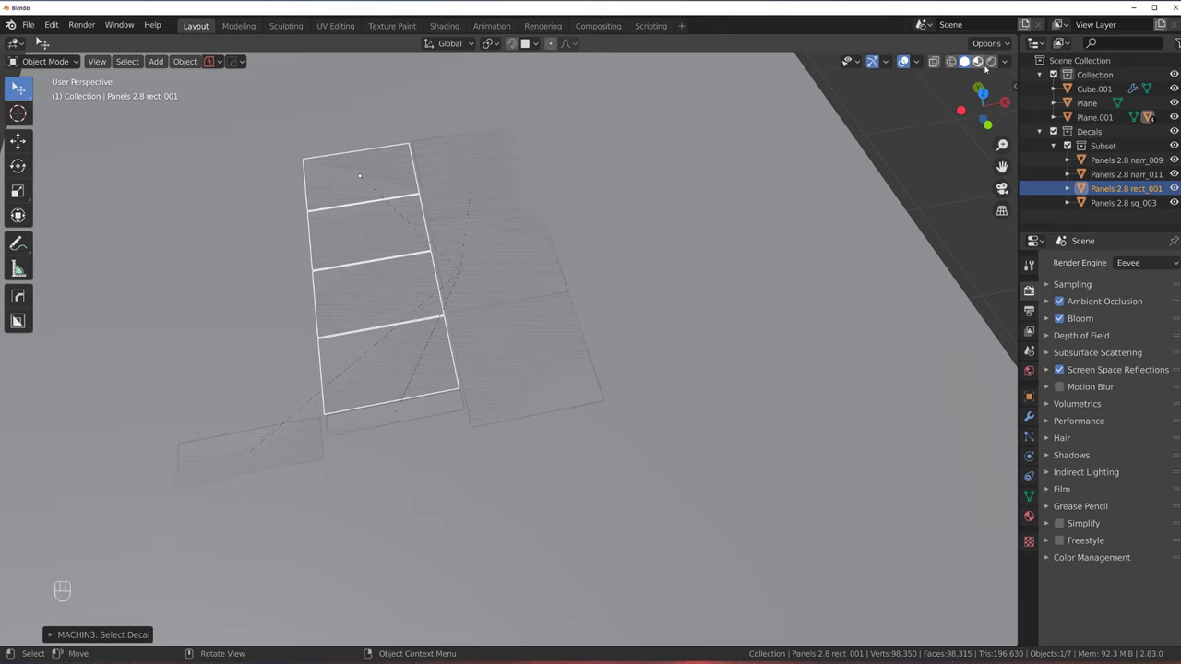
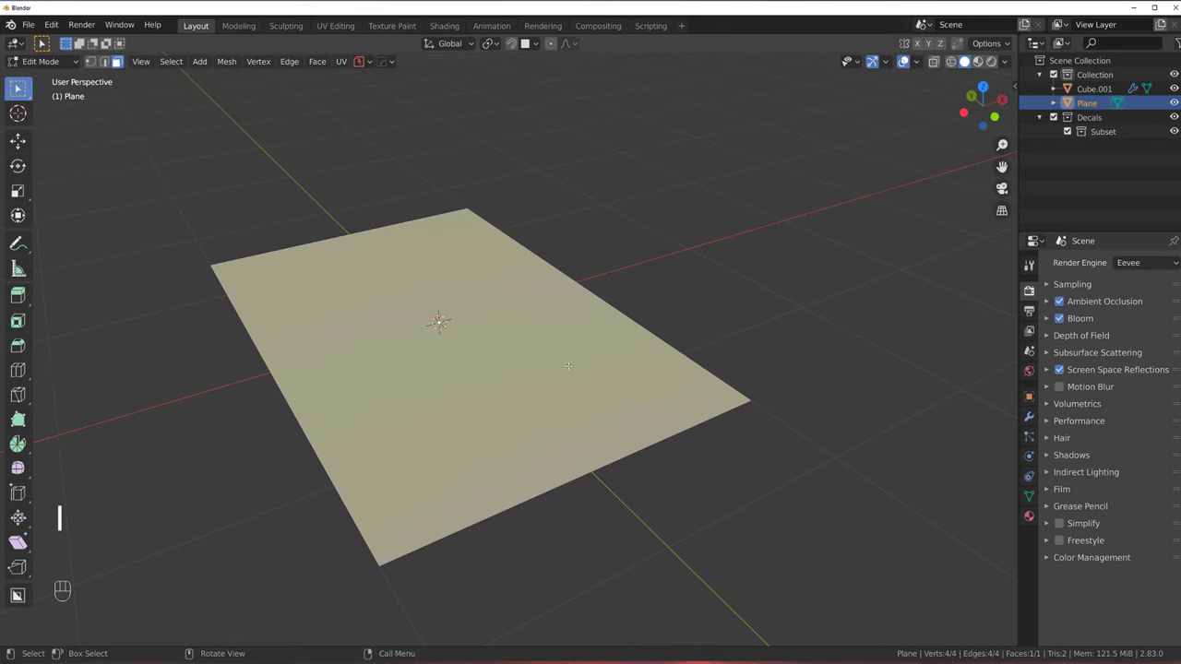
Apply the remaining plane's rotation with Ctrl+A and view it from directly above
key("Tab")
key("ctrl+a")
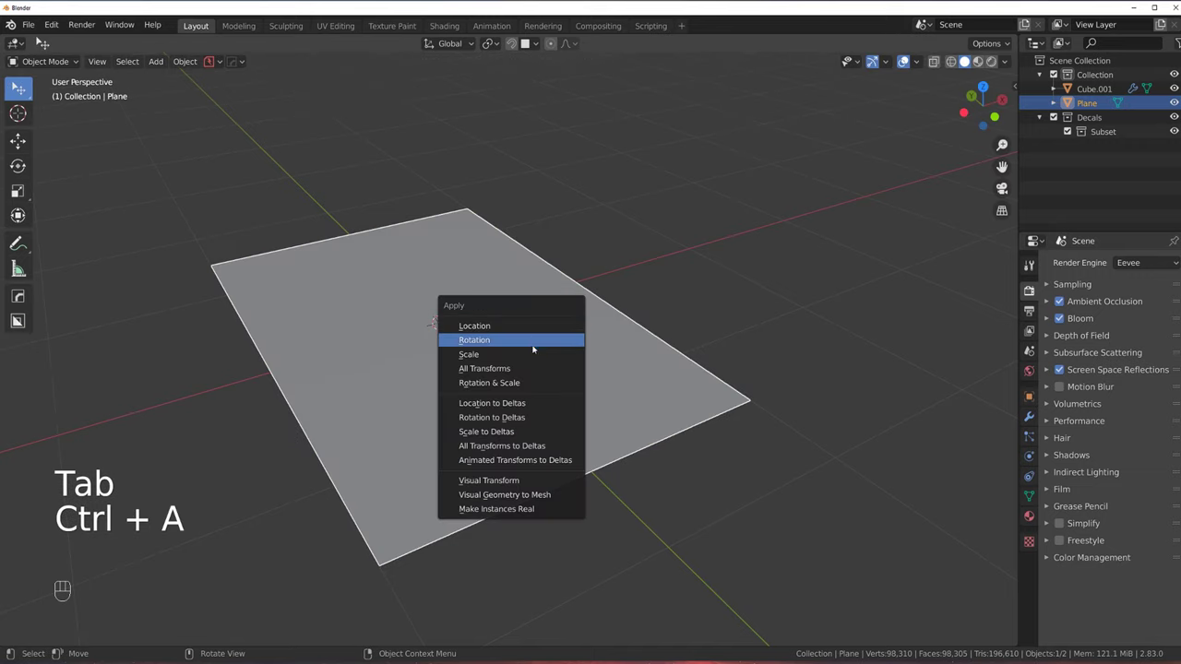
key("Tab")
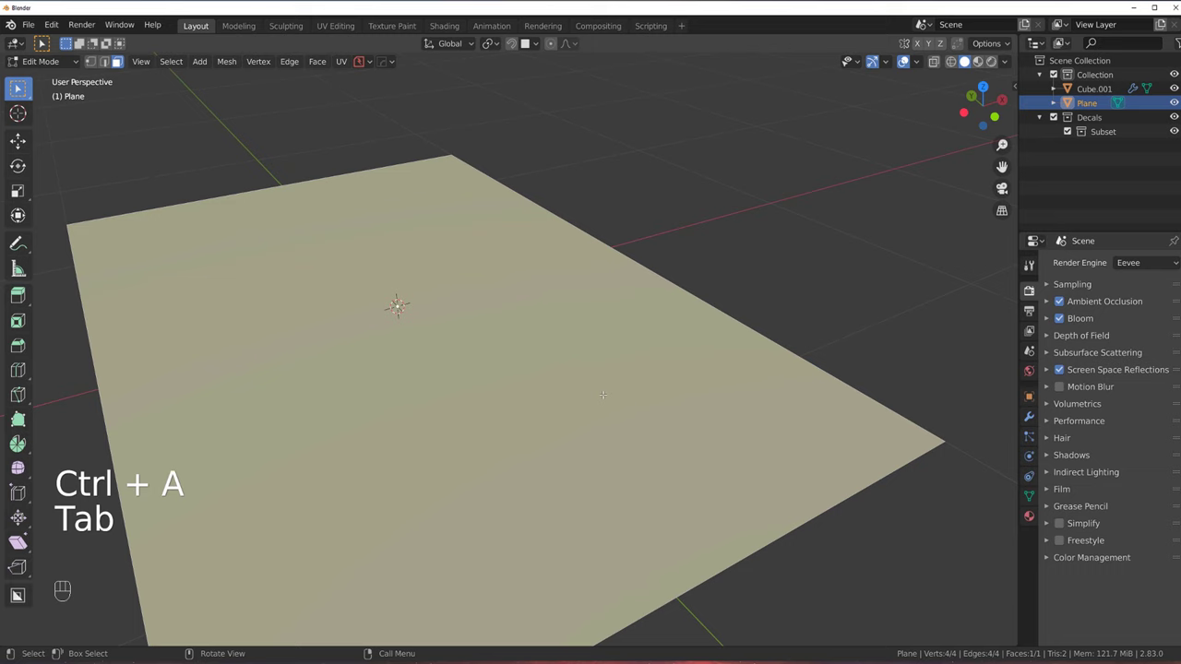
key("Tab")
key("`")
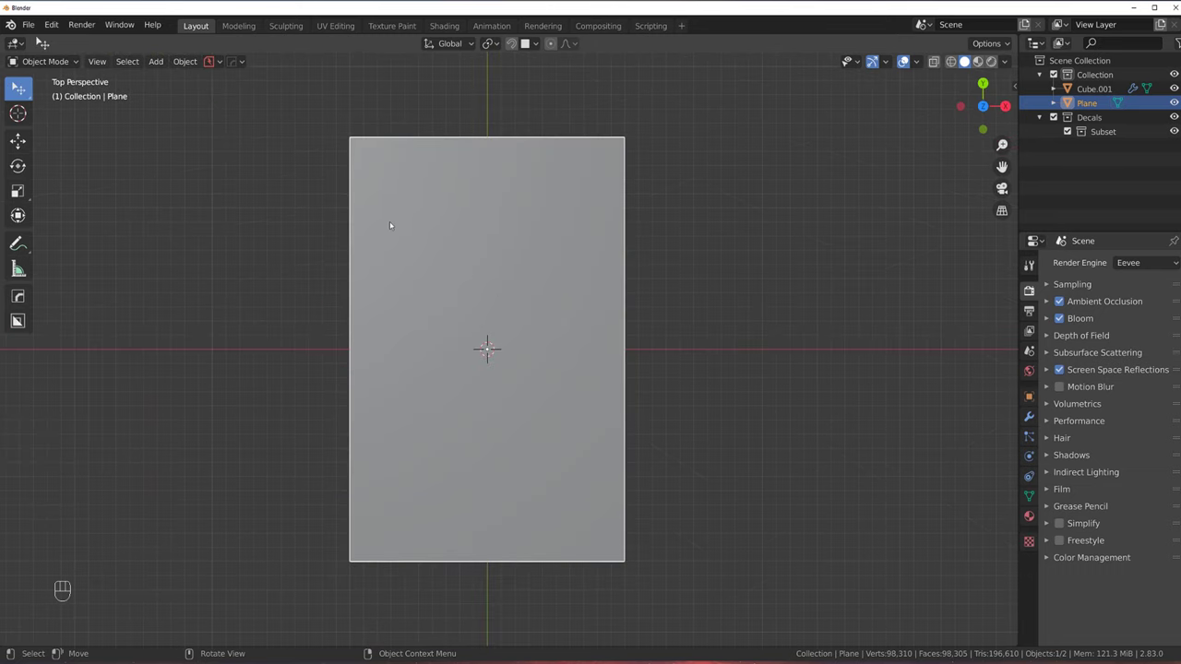
Activate BoxCutter with grid snapping set at the plane's corner
key("alt+w")
left_click(438, 37)
left_click(447, 48)
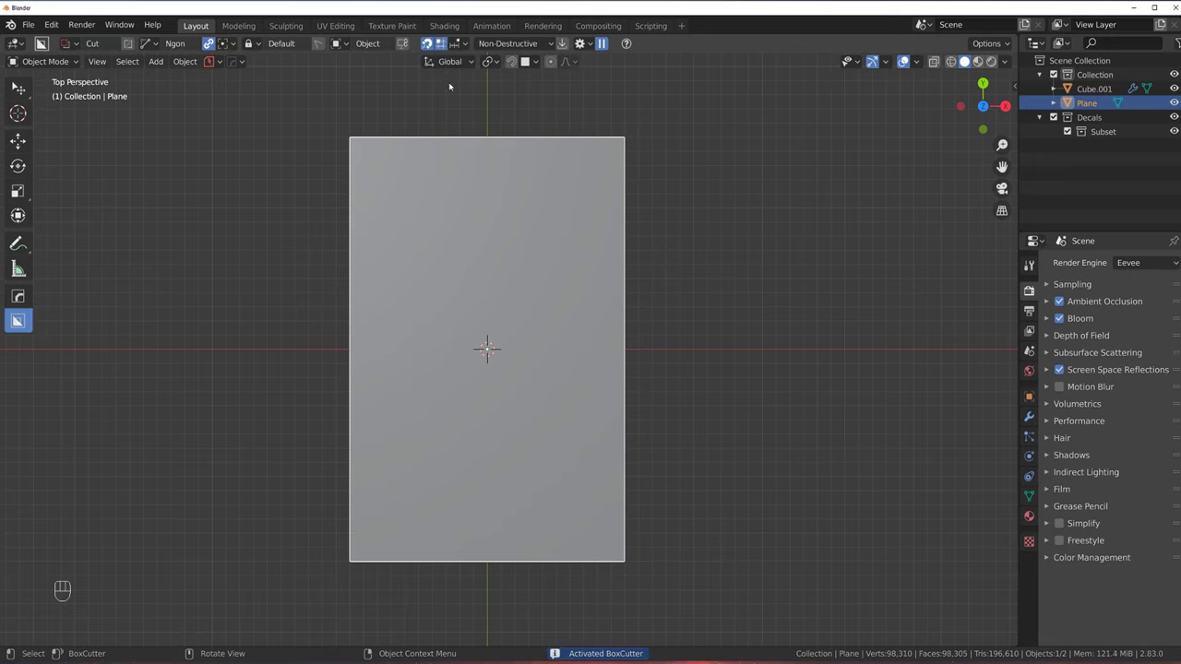
left_click_drag(463, 48, 438, 37)
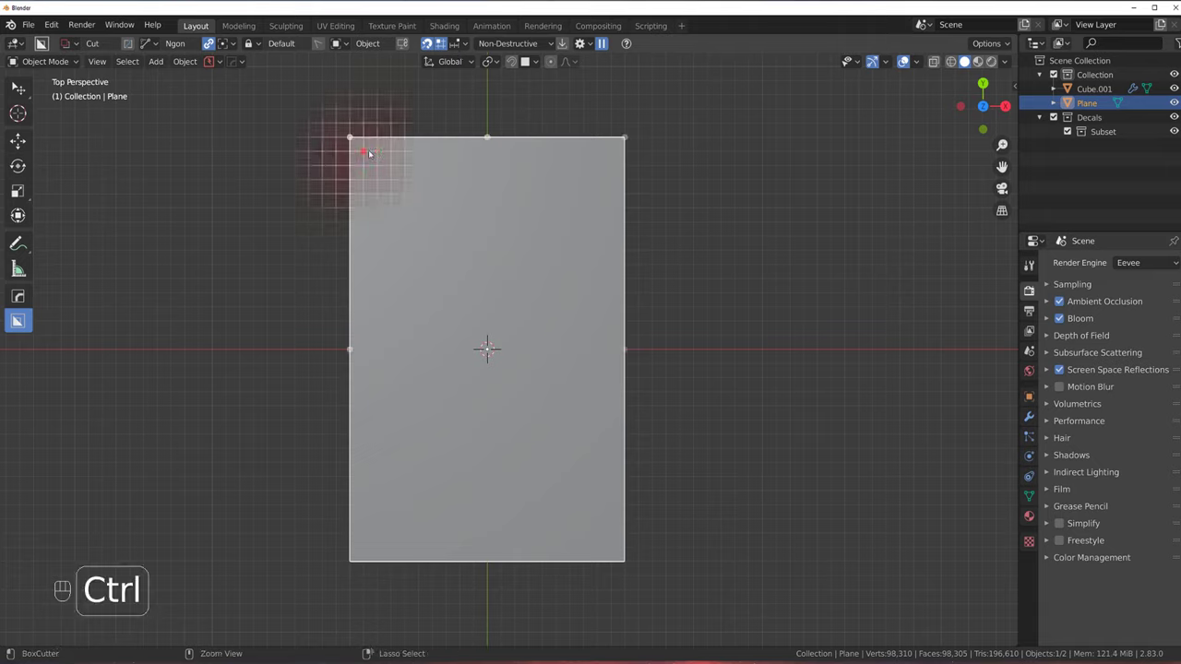
key("shift+v")
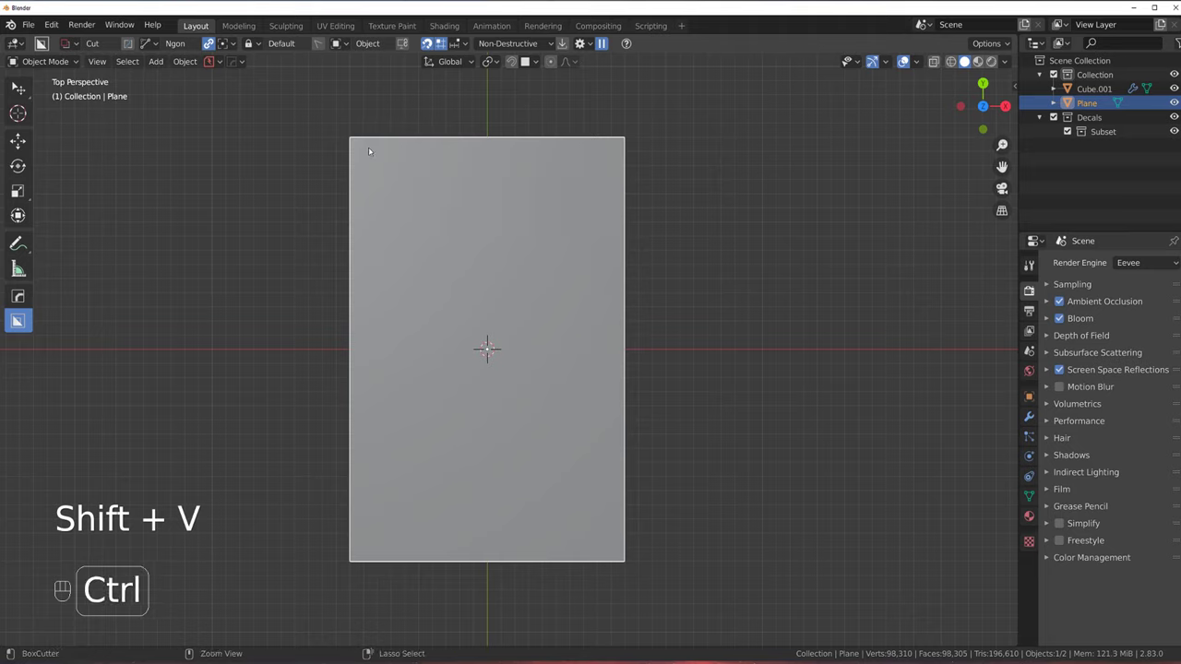
left_click(438, 38)
Set the cutter to Box shape and start drawing it from the plane's top-left corner
key("d")
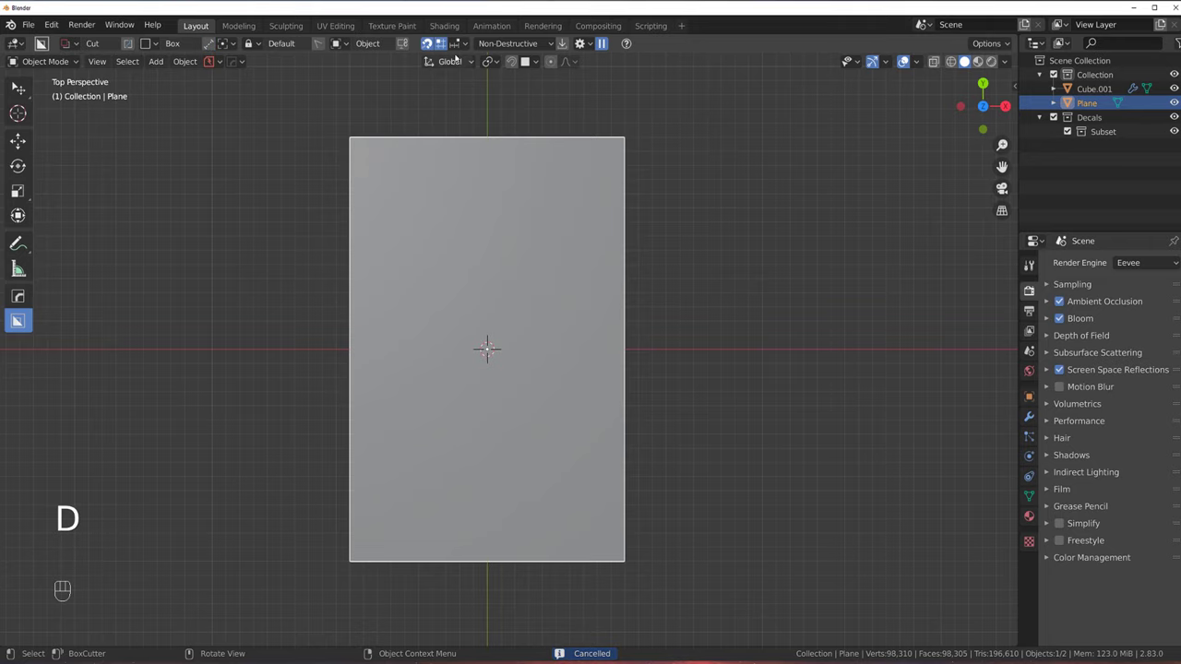
left_click_drag(459, 46, 438, 38)
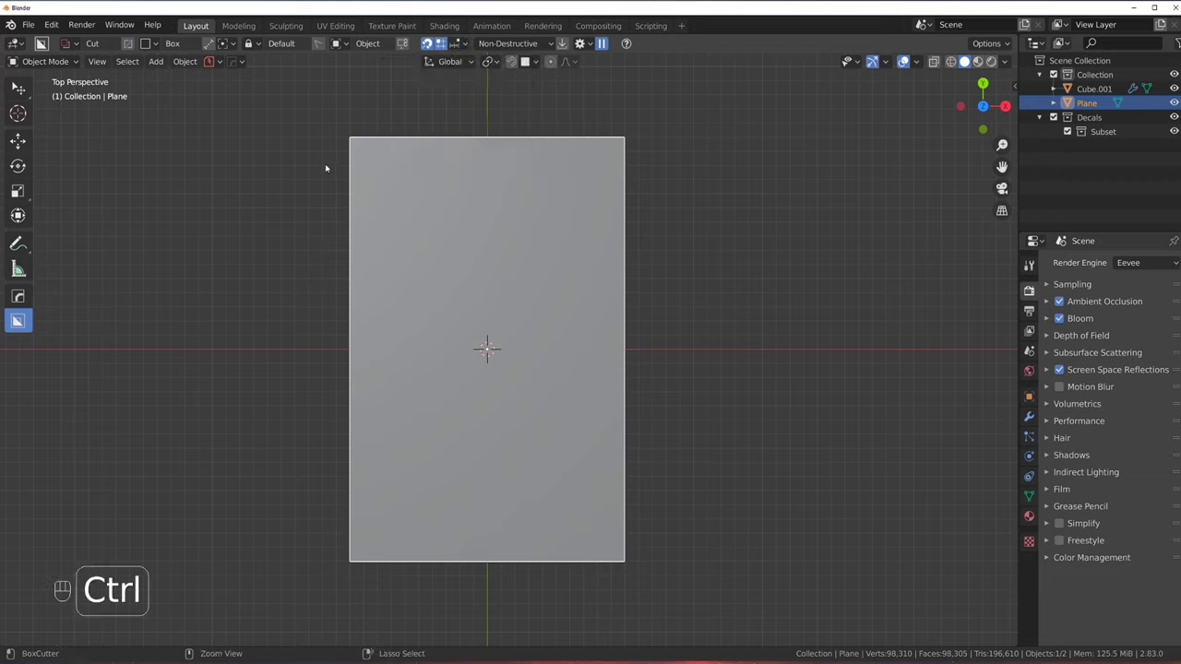
left_click(438, 37)
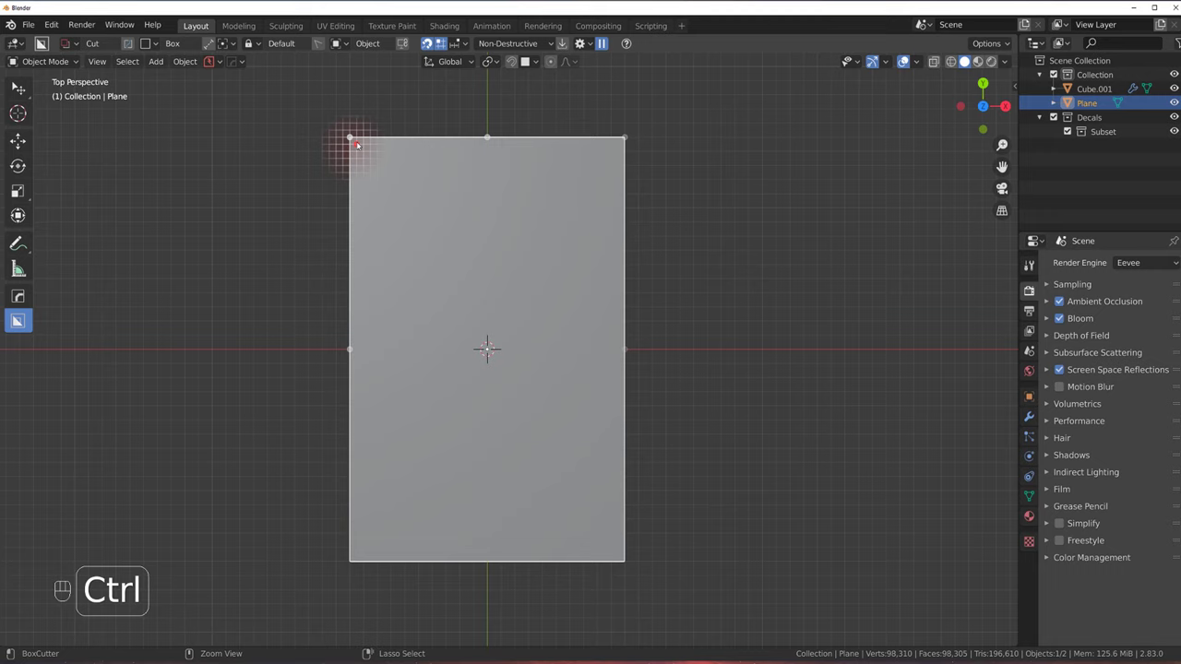
Slice the plane with a locked, beveled rounded-corner box cutter into inner panel and frame
left_click(438, 38)
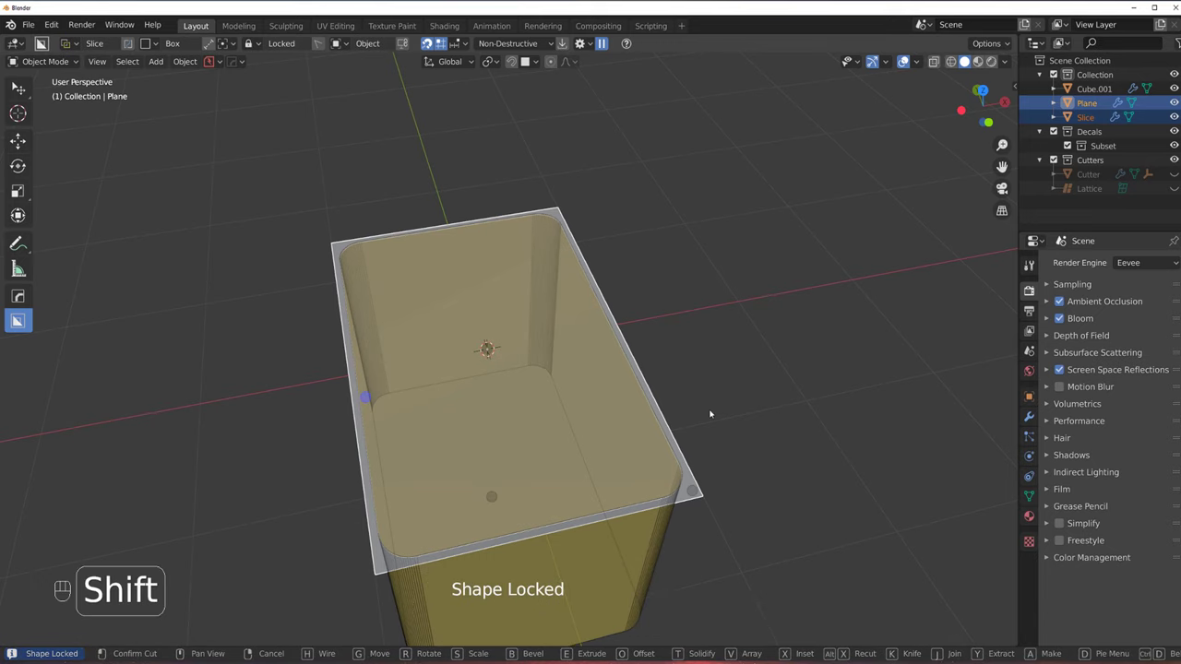
left_click(438, 38)
left_click(438, 37)
middle_click(439, 37)
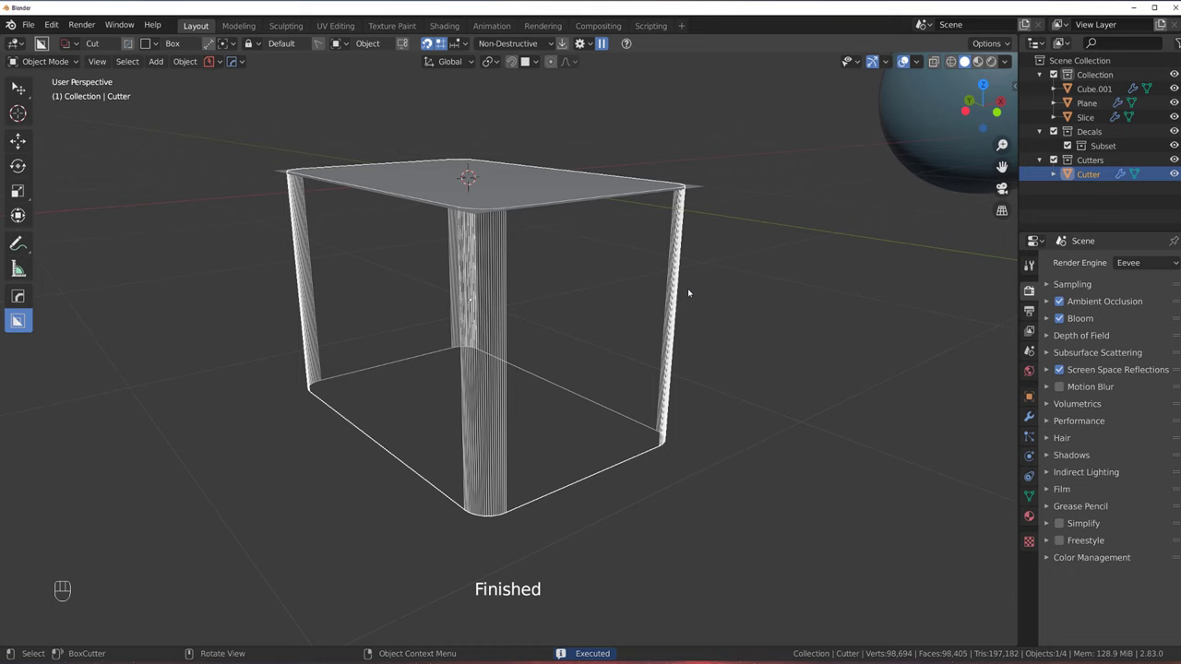
double_click(438, 38)
key("g")
left_click(438, 38)
key("KP_5")
key("KP_5")
left_click(438, 38)
left_click(438, 38)
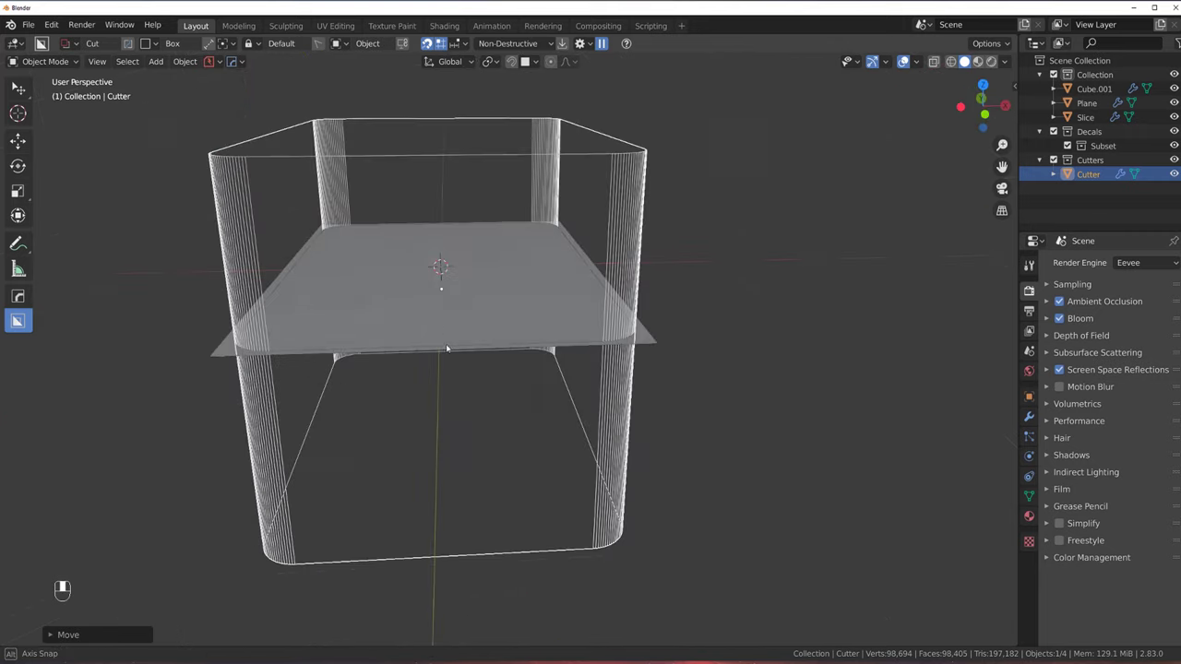
key("KP_5")
key("KP_5")
left_click(438, 38)
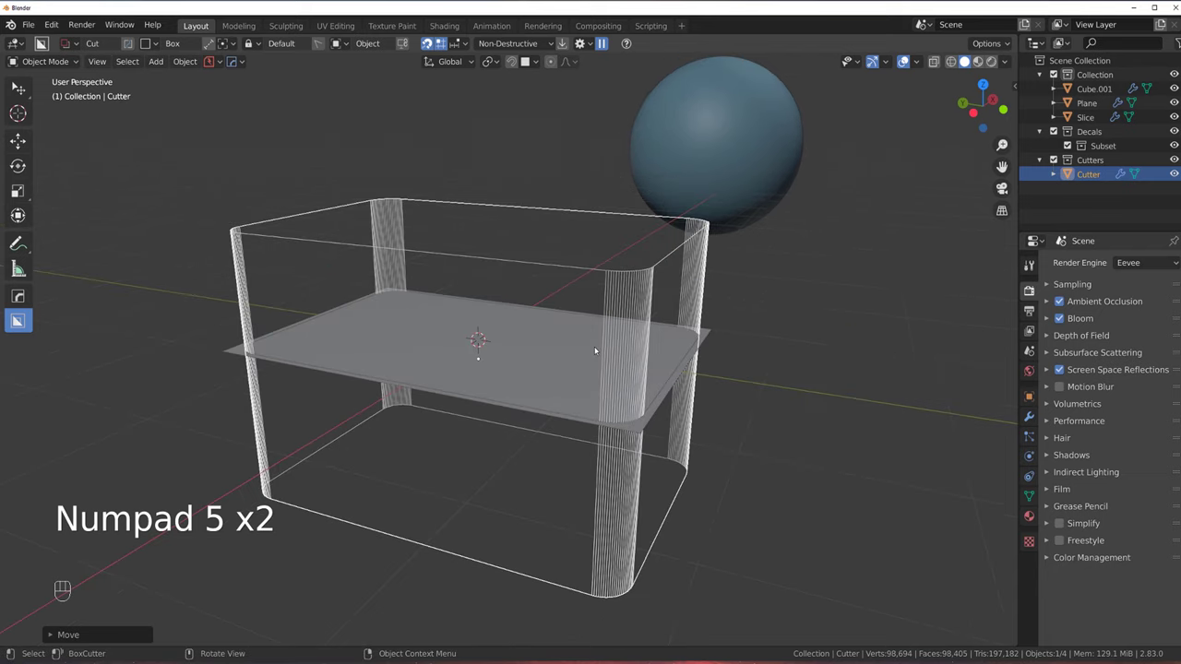
Hide the Cutter object and select the inner Slice together with the outer frame
key("h")
left_click(438, 37)
left_click(438, 37)
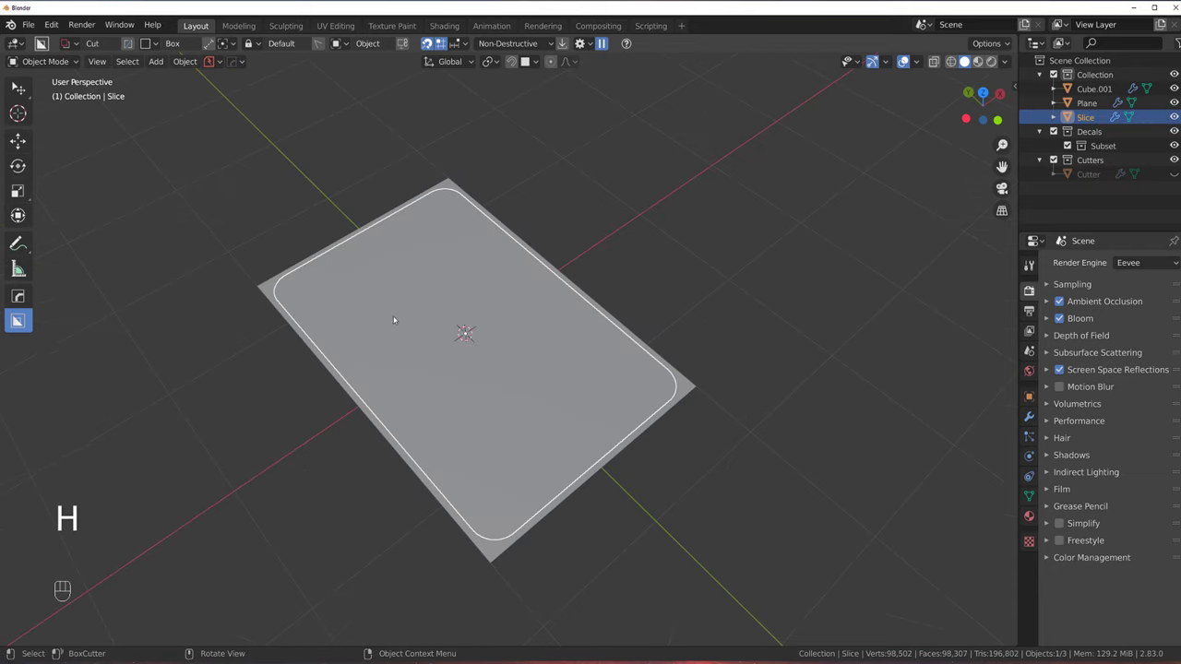
key("KP_5")
key("KP_5")
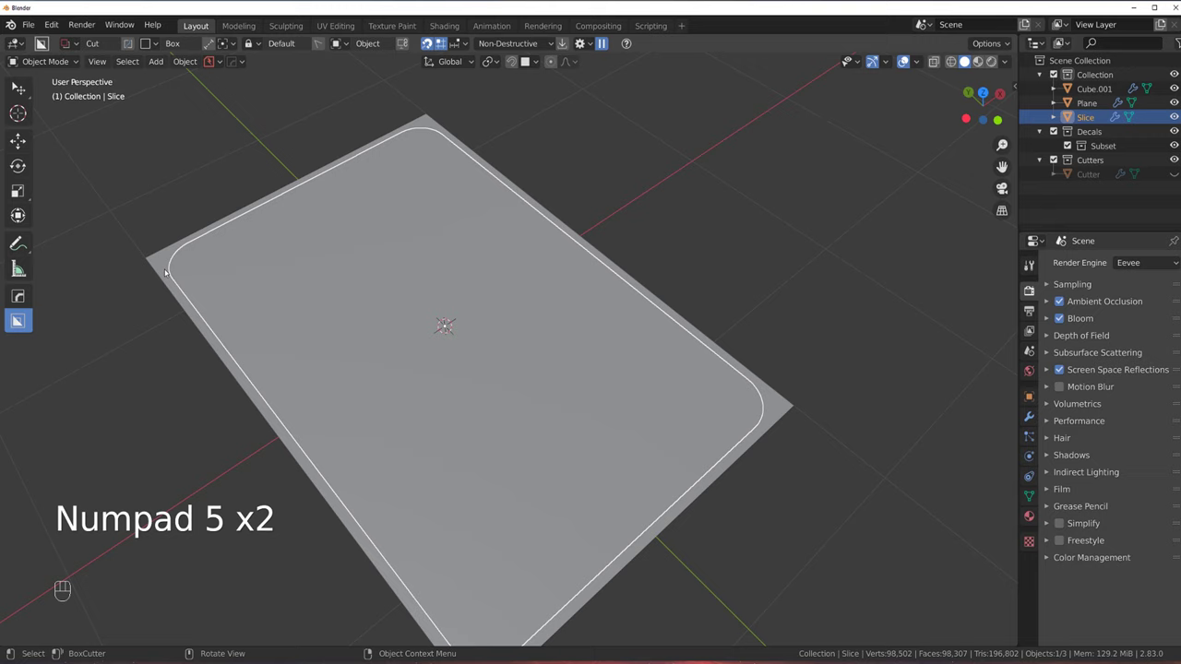
left_click(167, 270)
left_click_drag(247, 286, 371, 299)
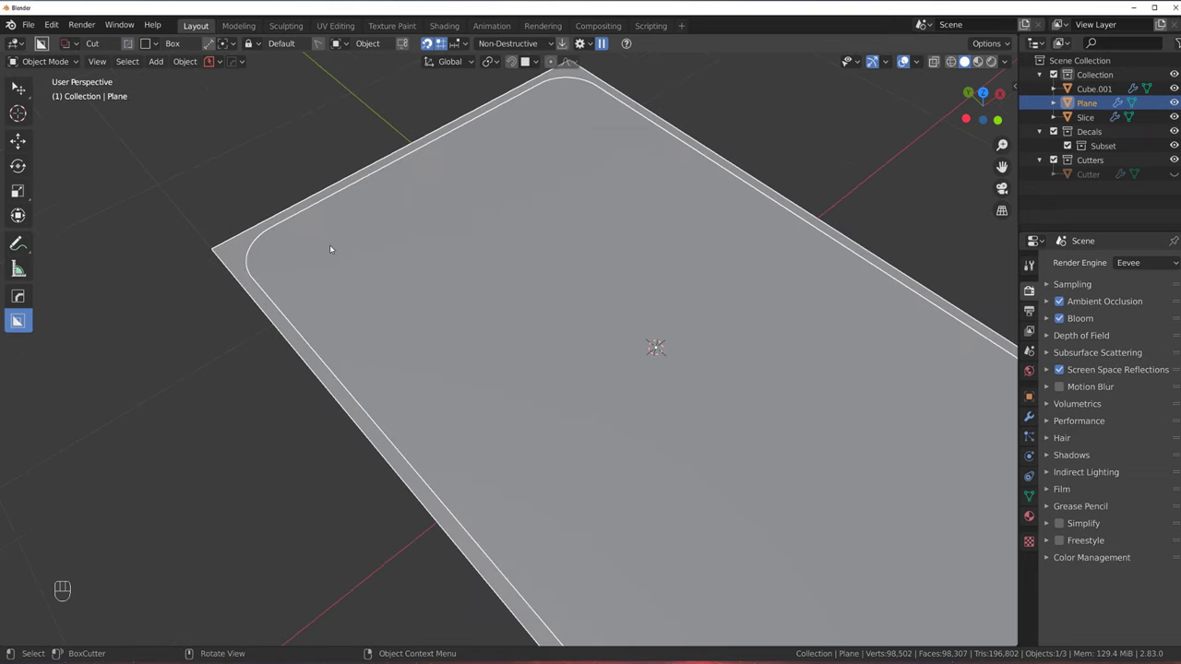
left_click(381, 258)
Bring up the HardOps Q menu to apply the booleans on Plane and Slice
key("q")
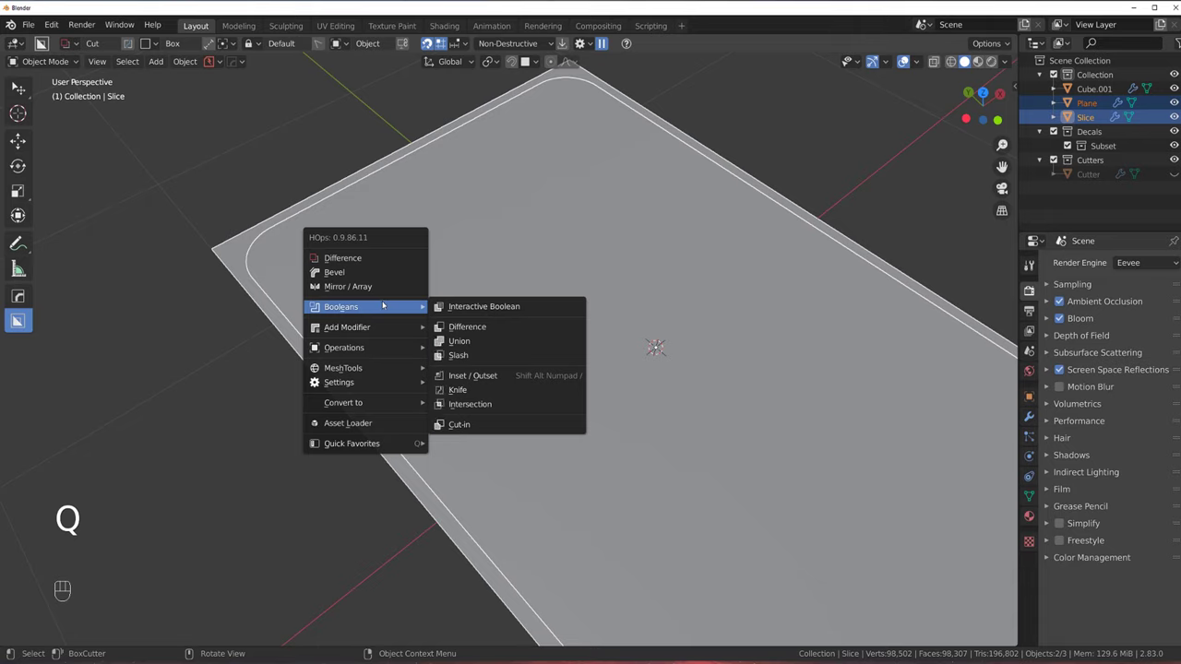
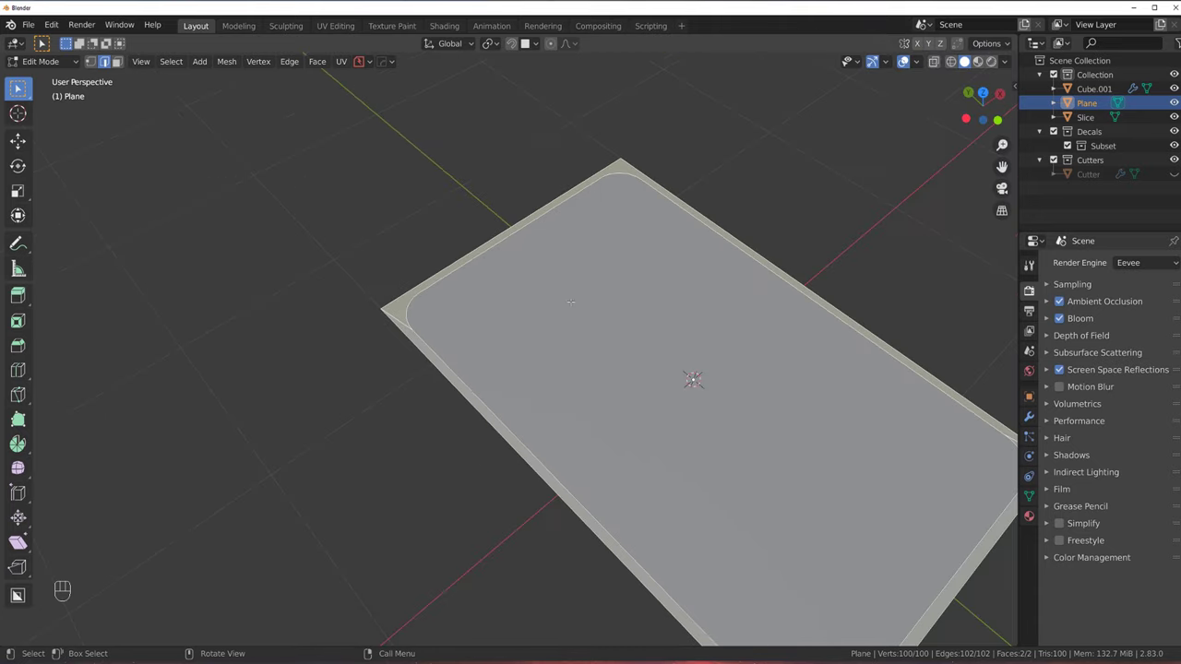
Delete the frame's inner face and extrude its inner rounded edge loop downward into walls
key("Tab")
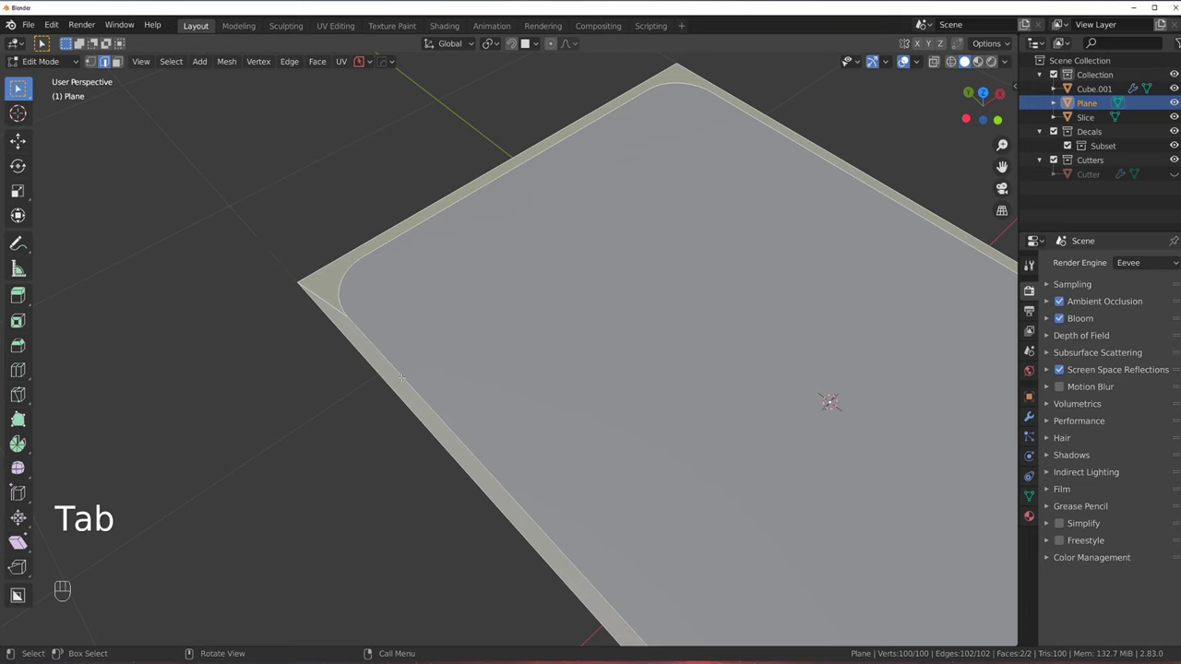
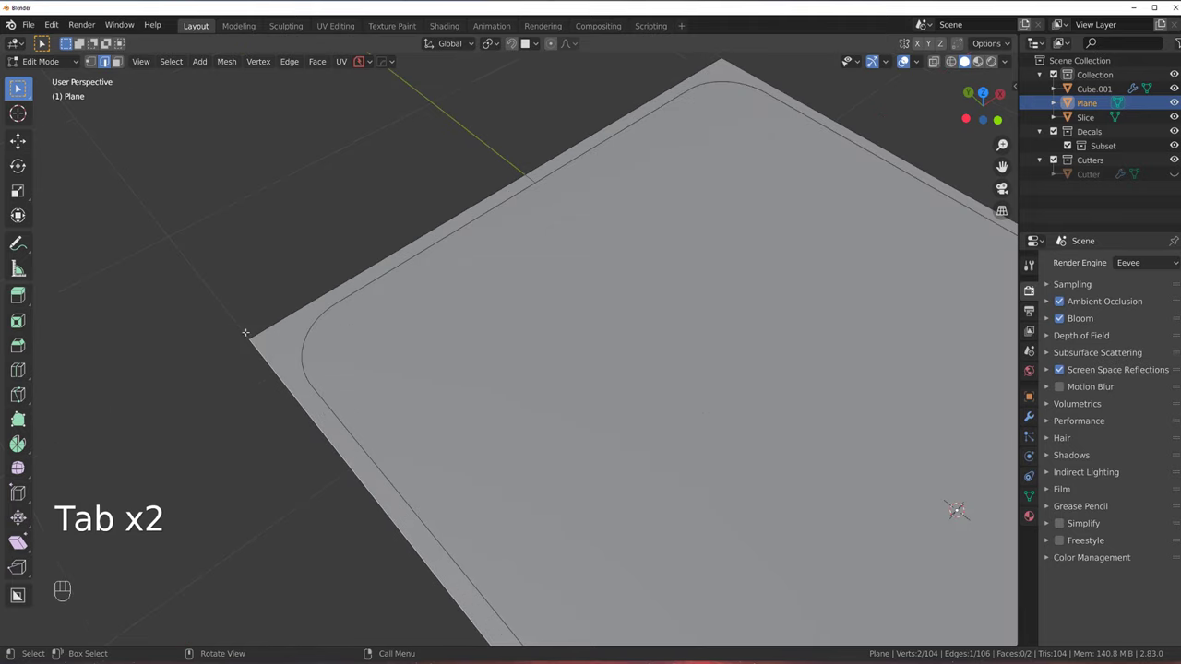
key("Tab")
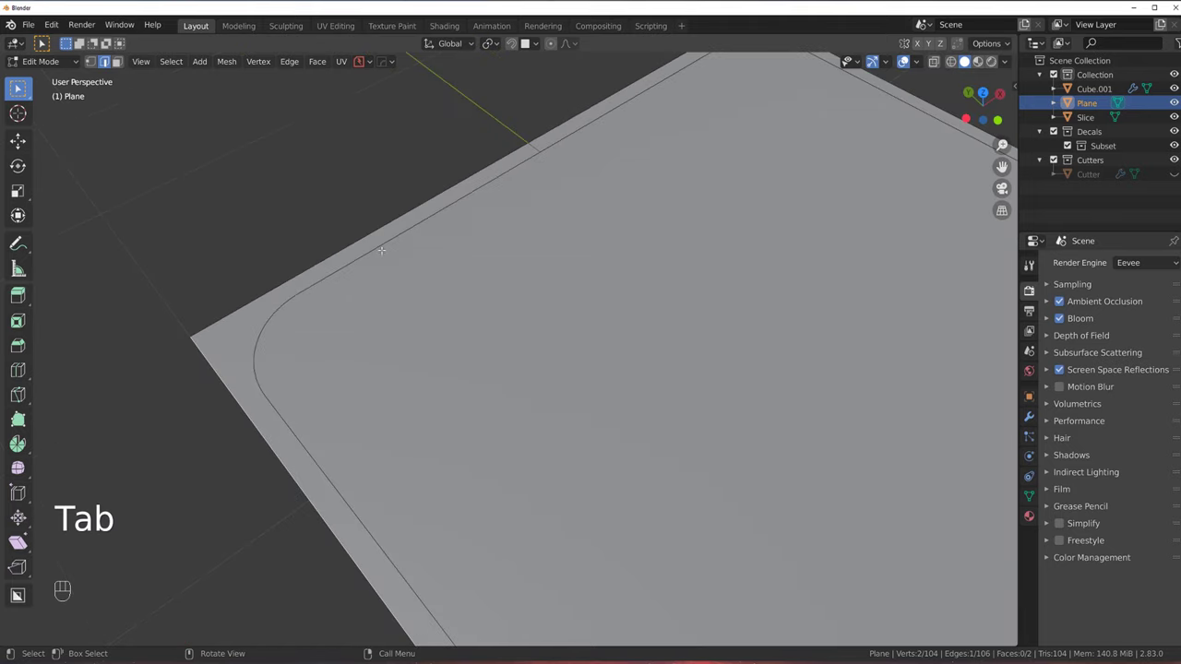
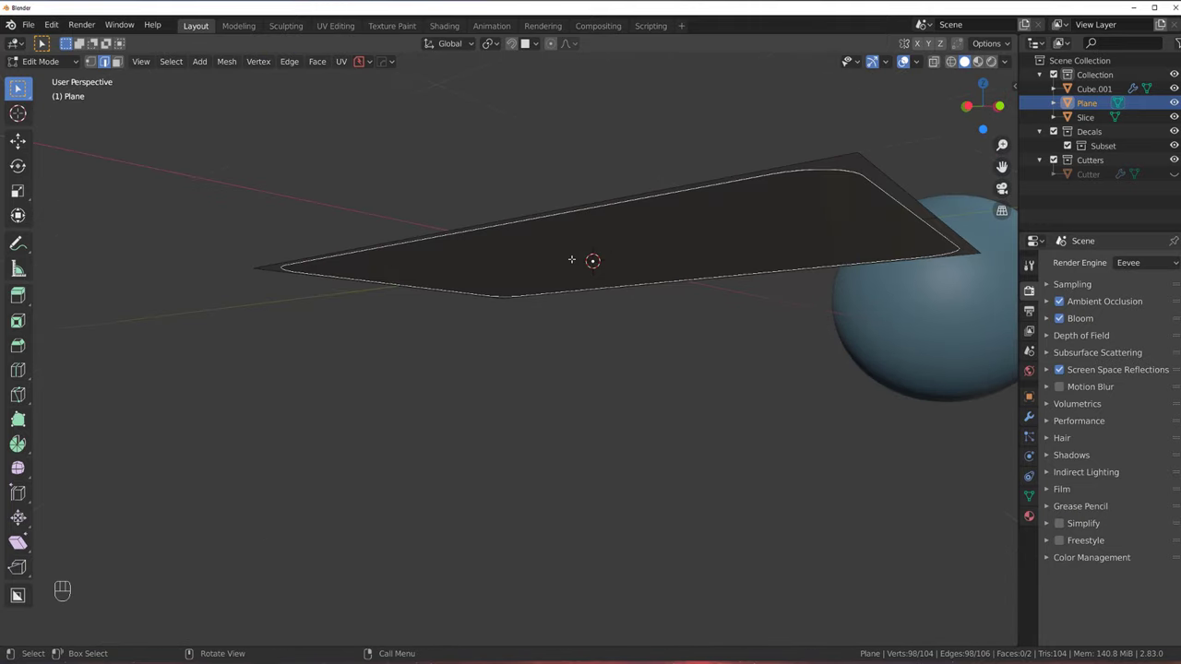
key("e")
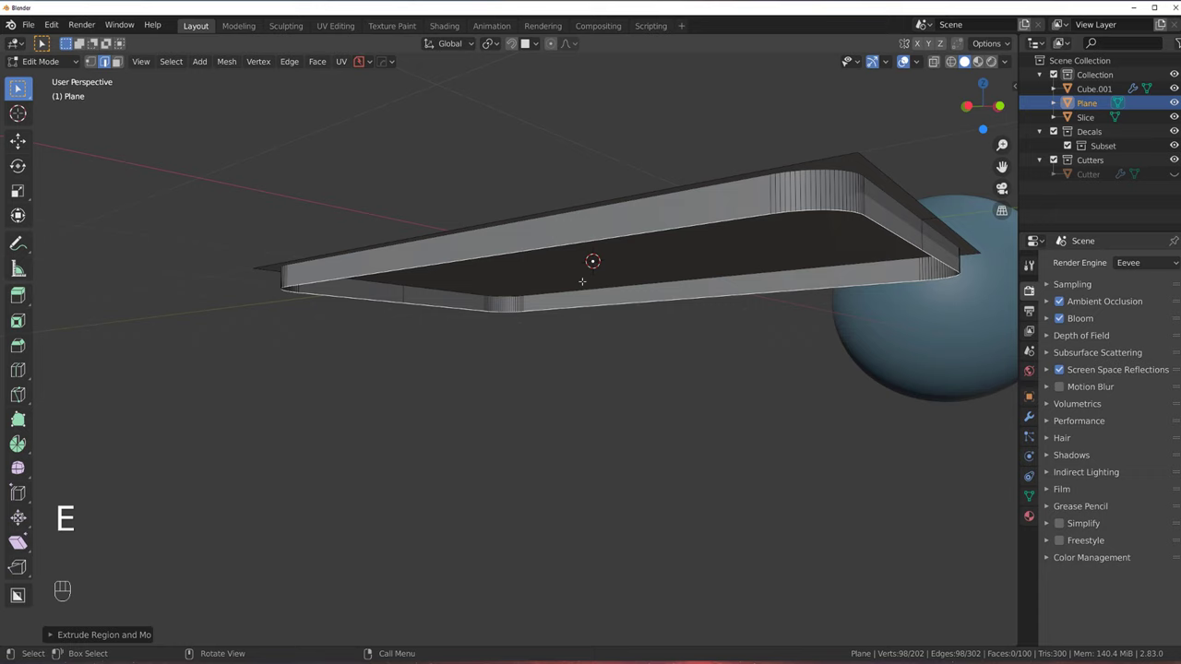
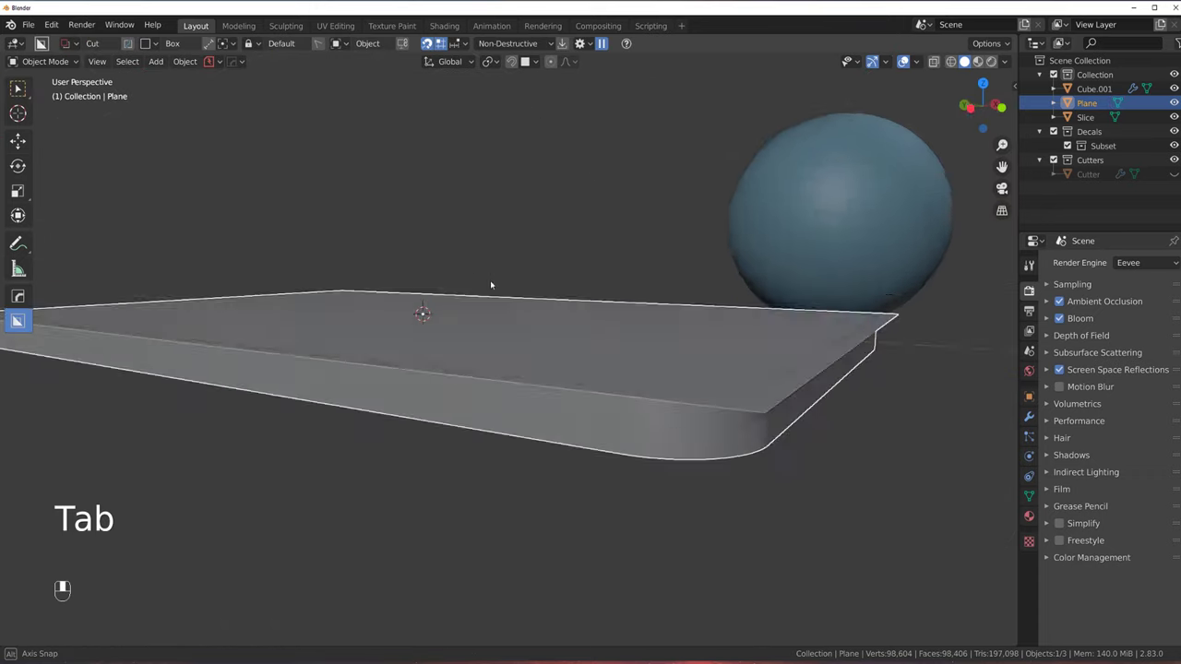
left_click(525, 351)
key("g")
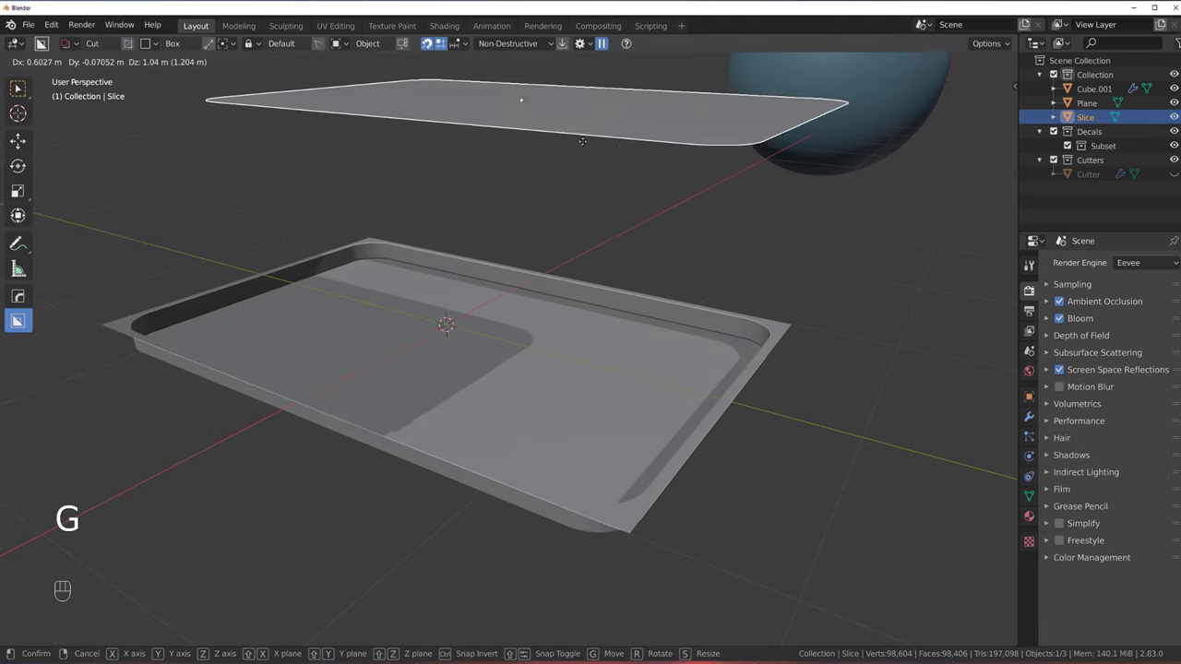
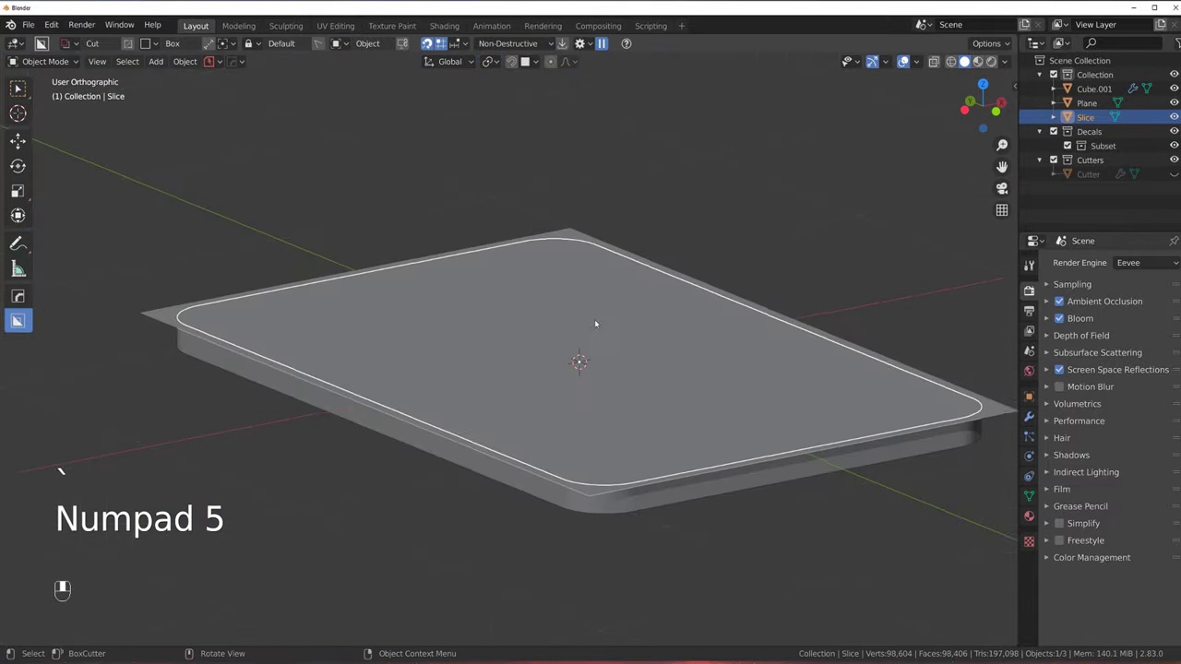
key("KP_5")
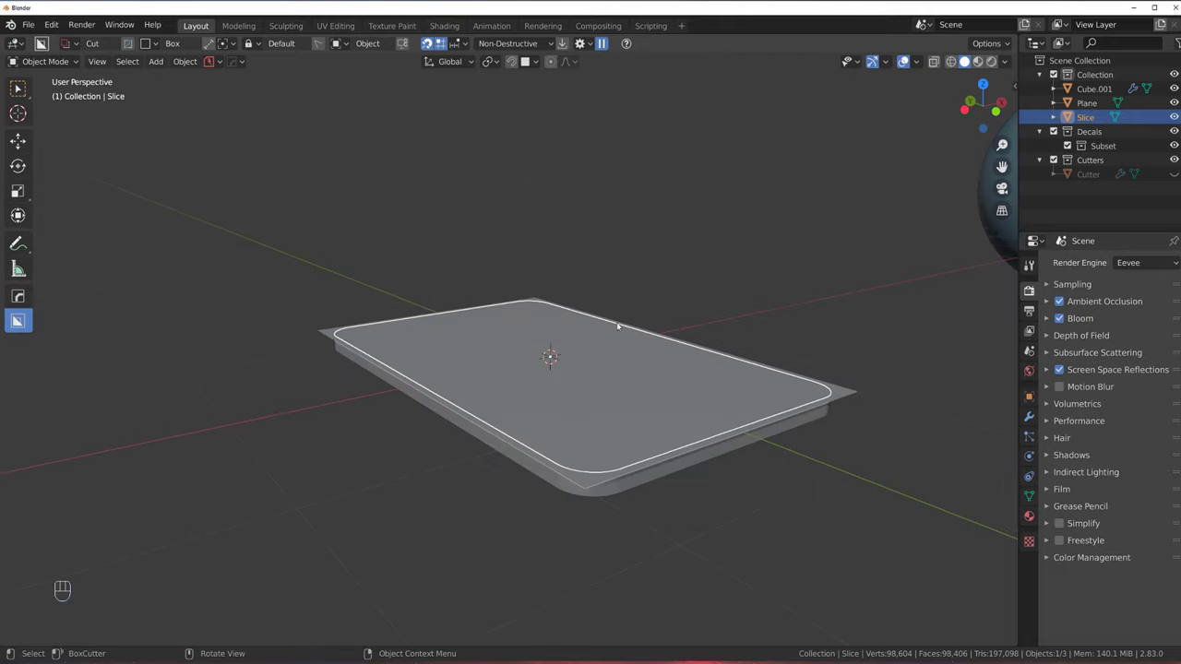
left_click_drag(633, 327, 659, 326)
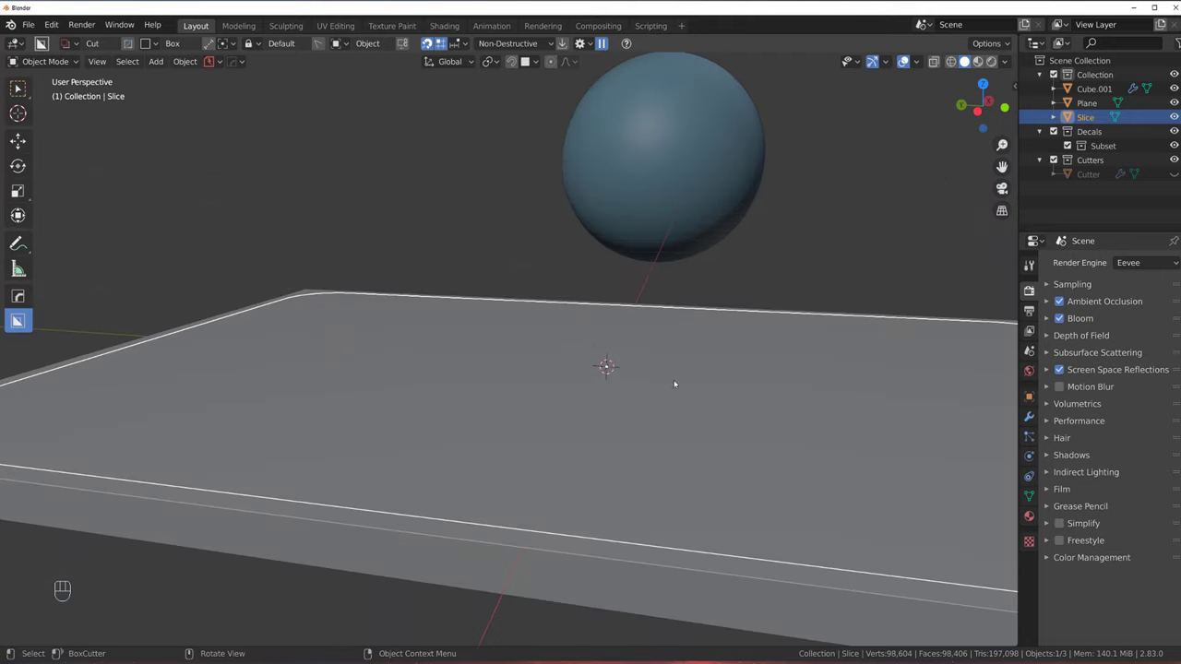
left_click_drag(621, 370, 514, 344)
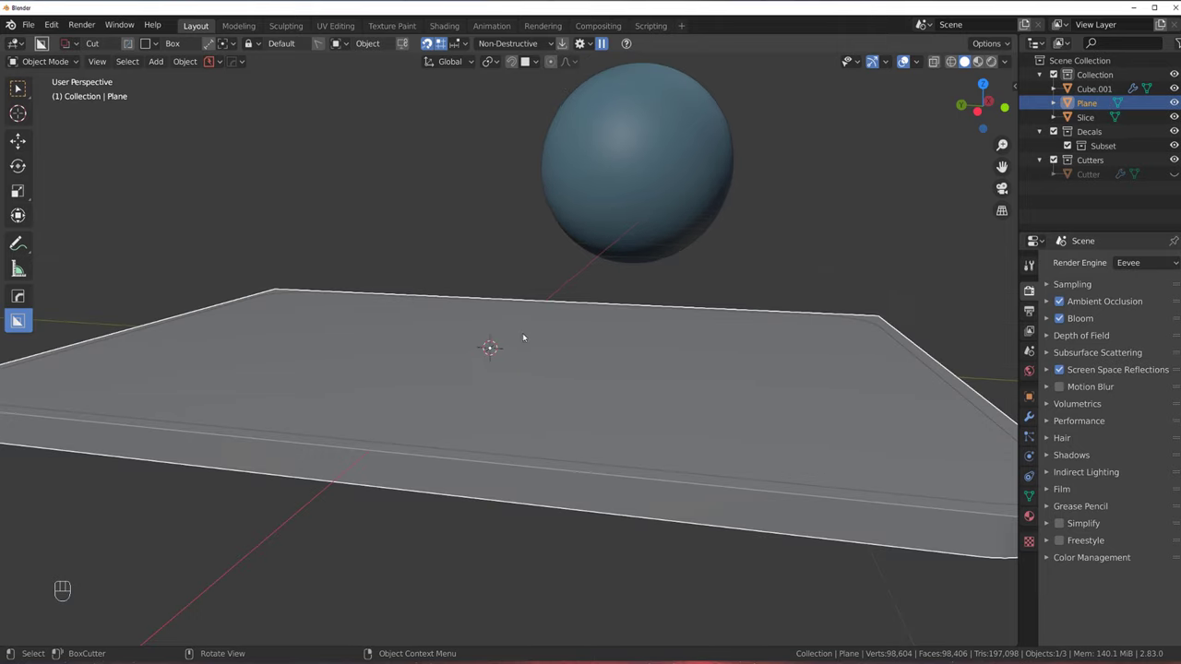
left_click(533, 465)
left_click(543, 428)
left_click(530, 464)
left_click(538, 390)
left_click(525, 457)
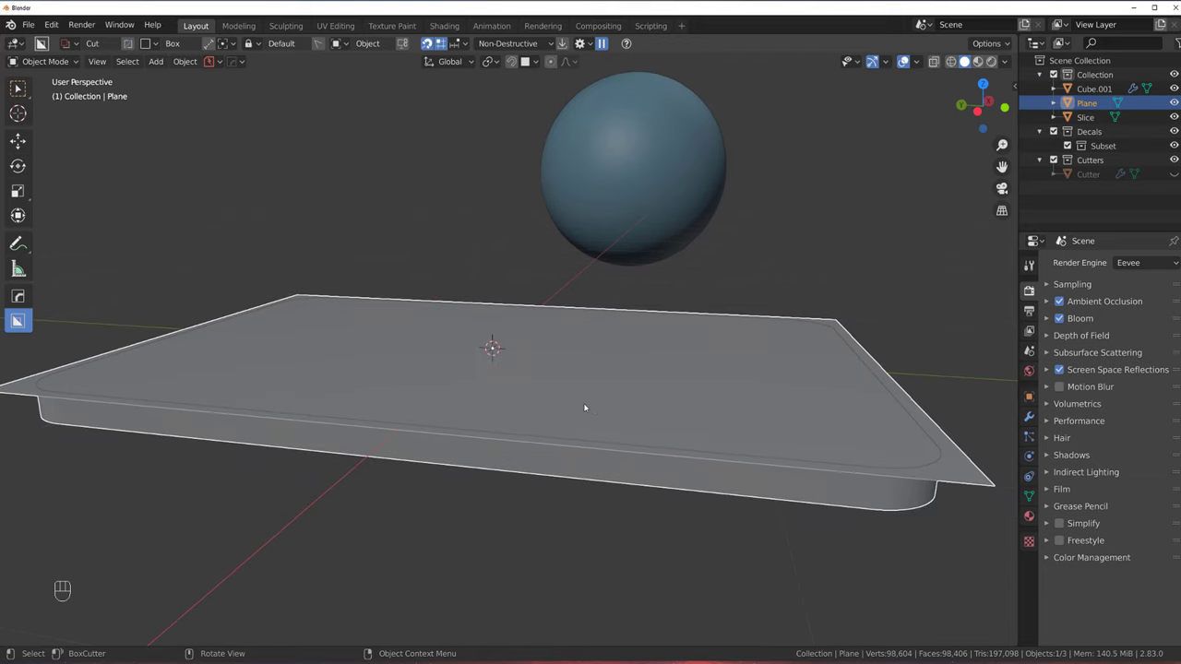
key("/")
key("`")
key("/")
key("`")
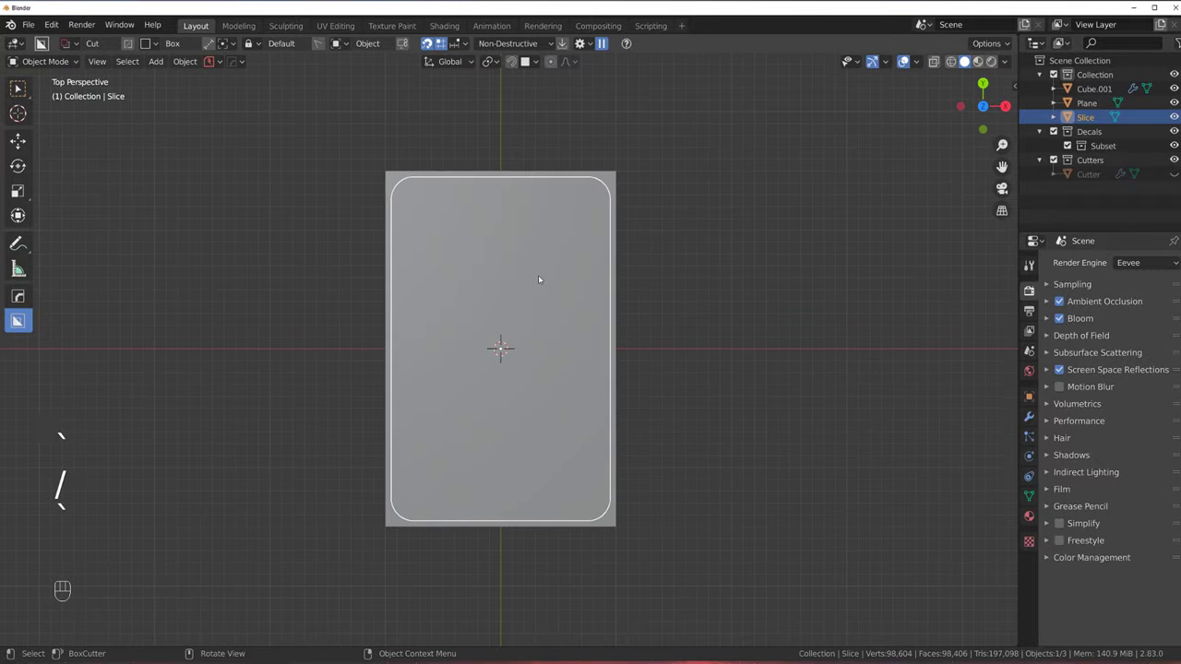
Resize the inner panel along X and extrude its face down about 0.033 m into the recess
key("s")
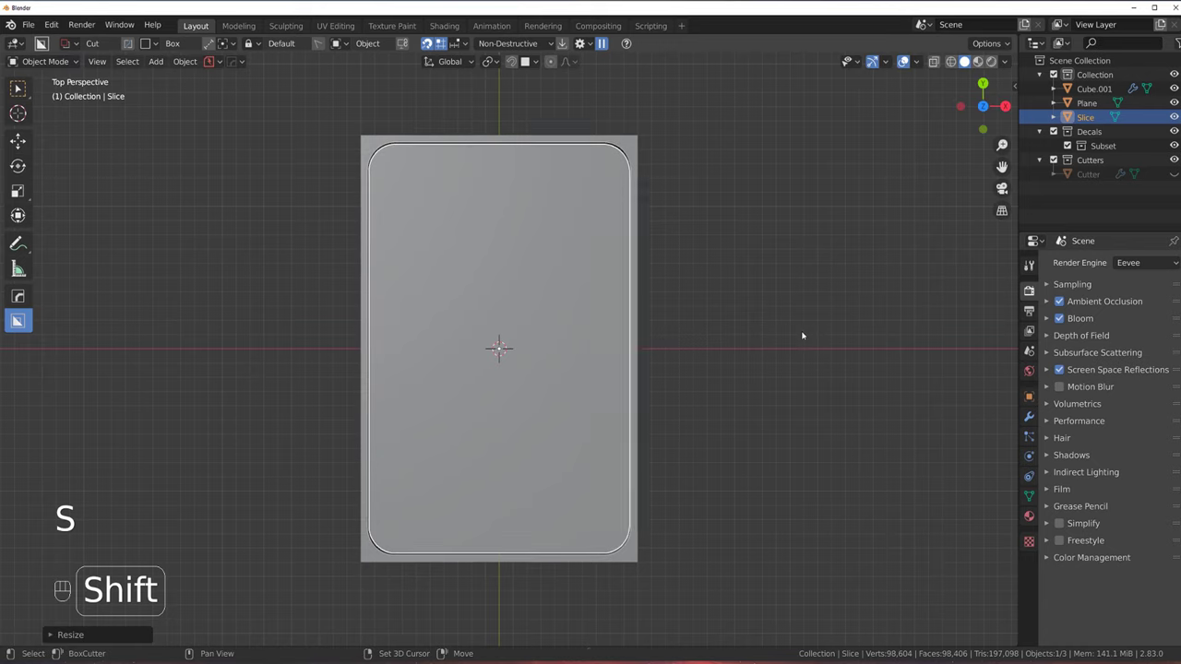
key("s")
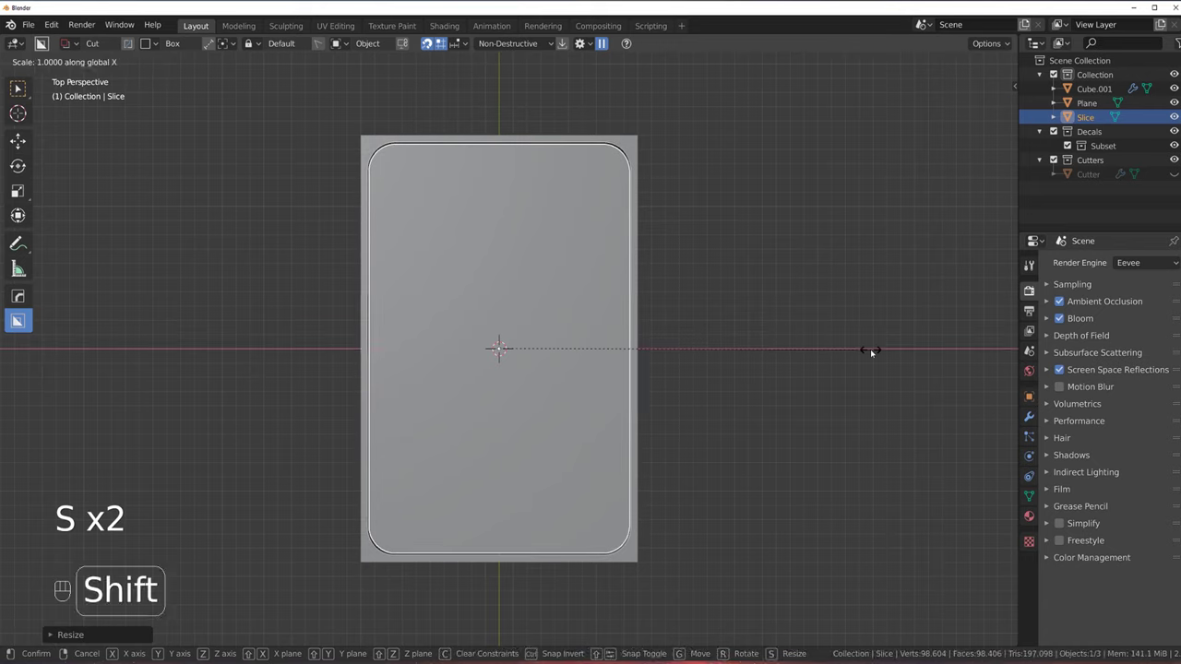
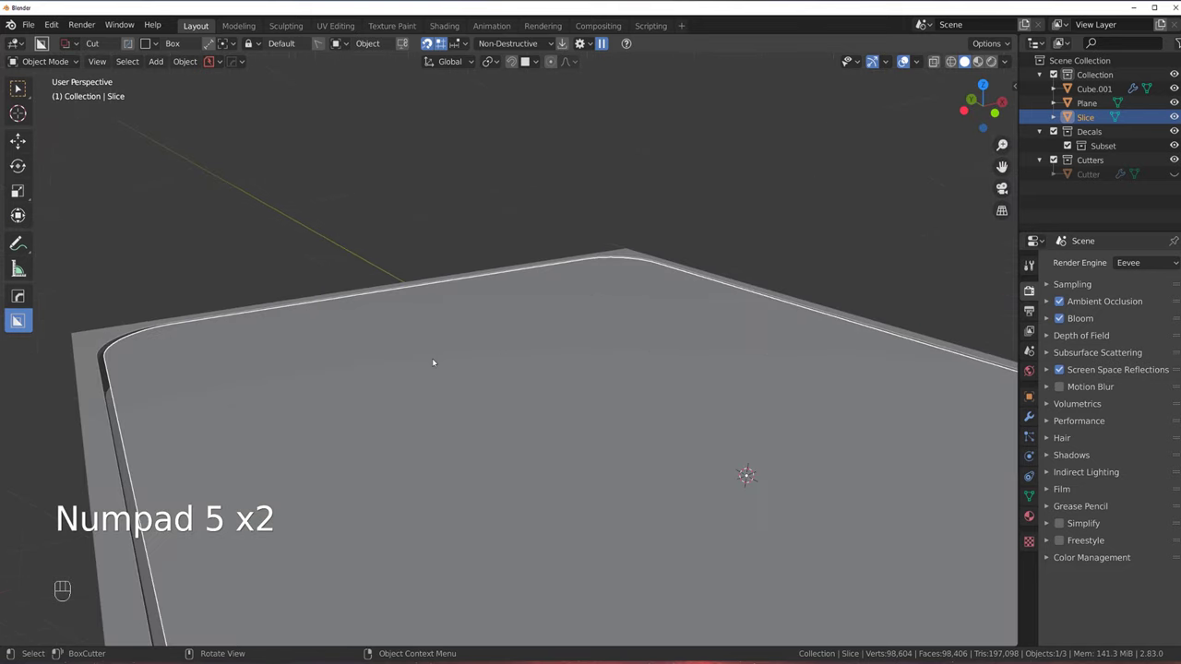
middle_click(494, 356)
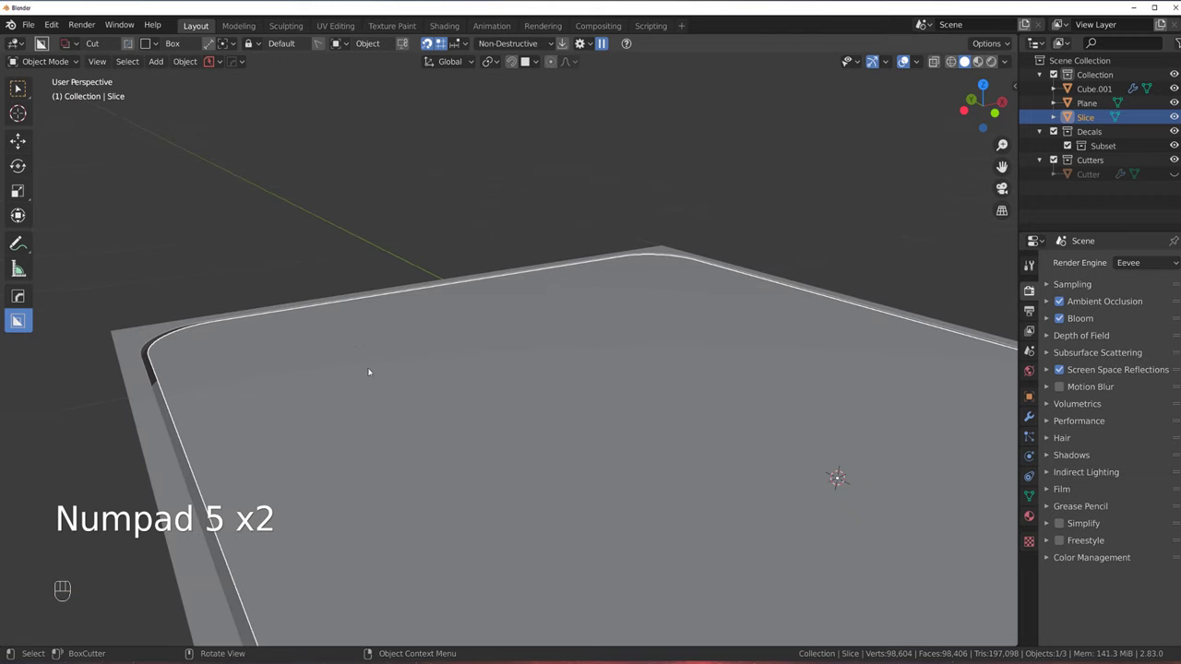
key("Tab")
key("e")
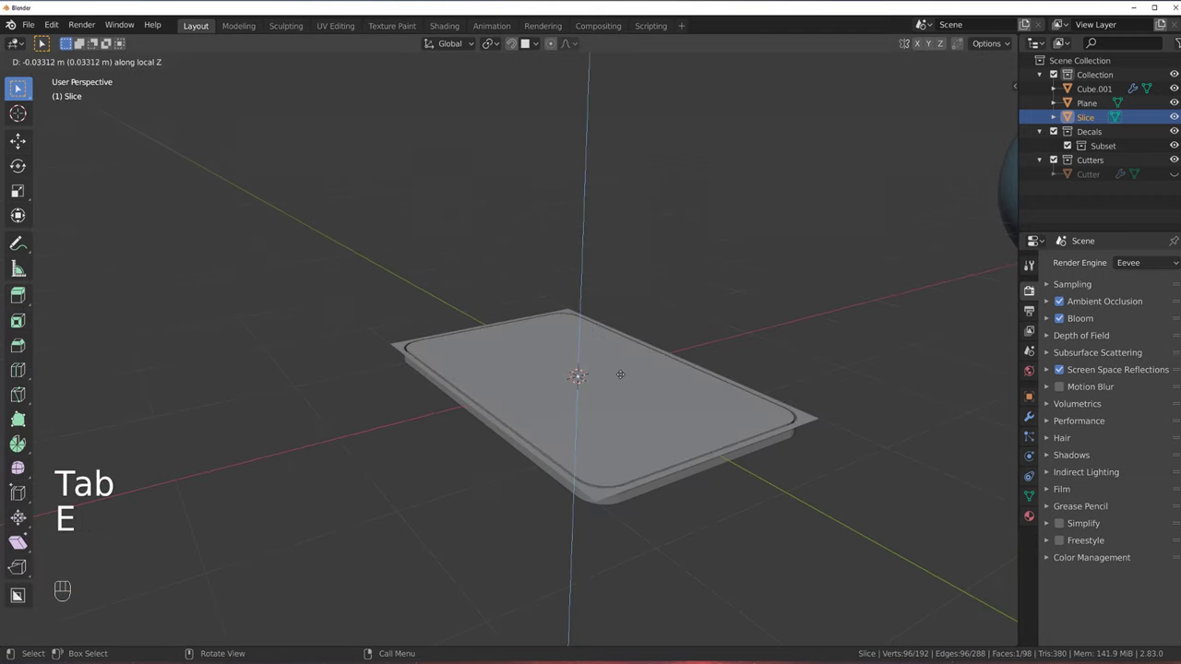
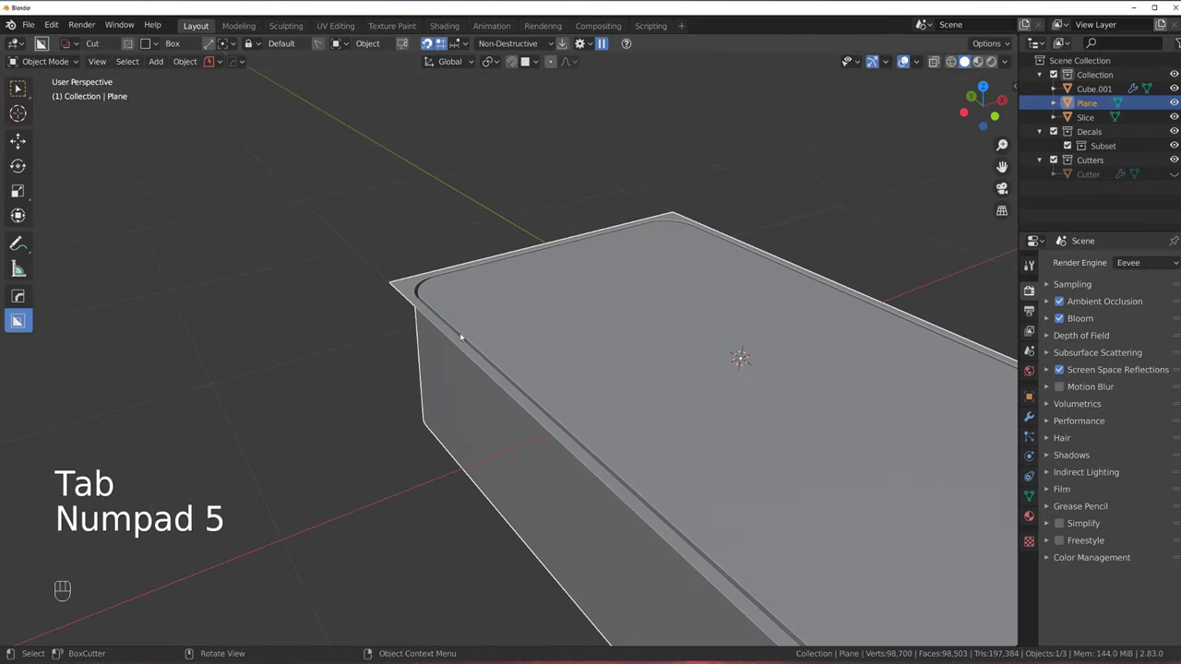
Nudge the Slice piece to check its fit in the tray, briefly entering and leaving its mesh
left_click(466, 334)
left_click(483, 293)
key("g")
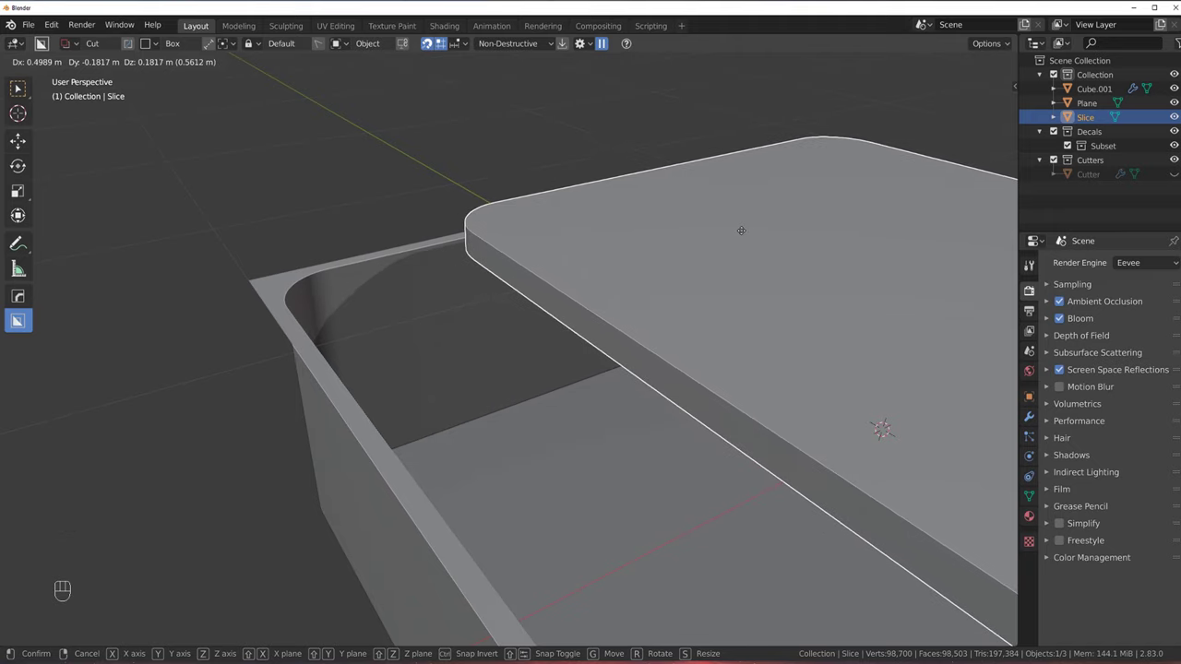
key("g")
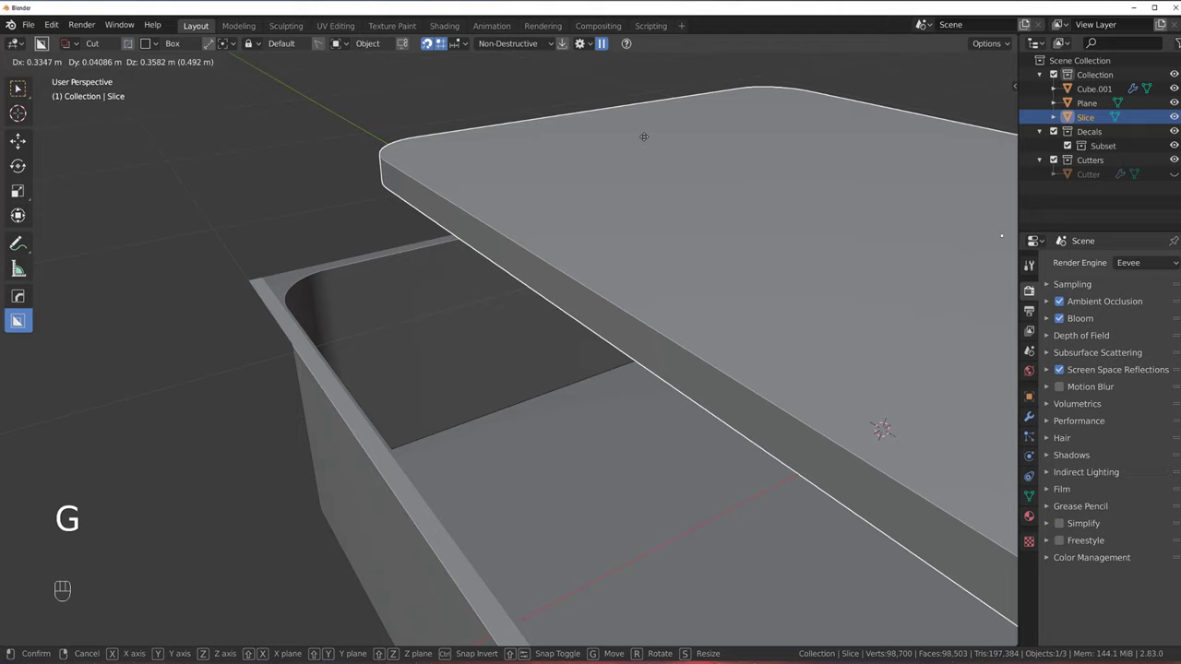
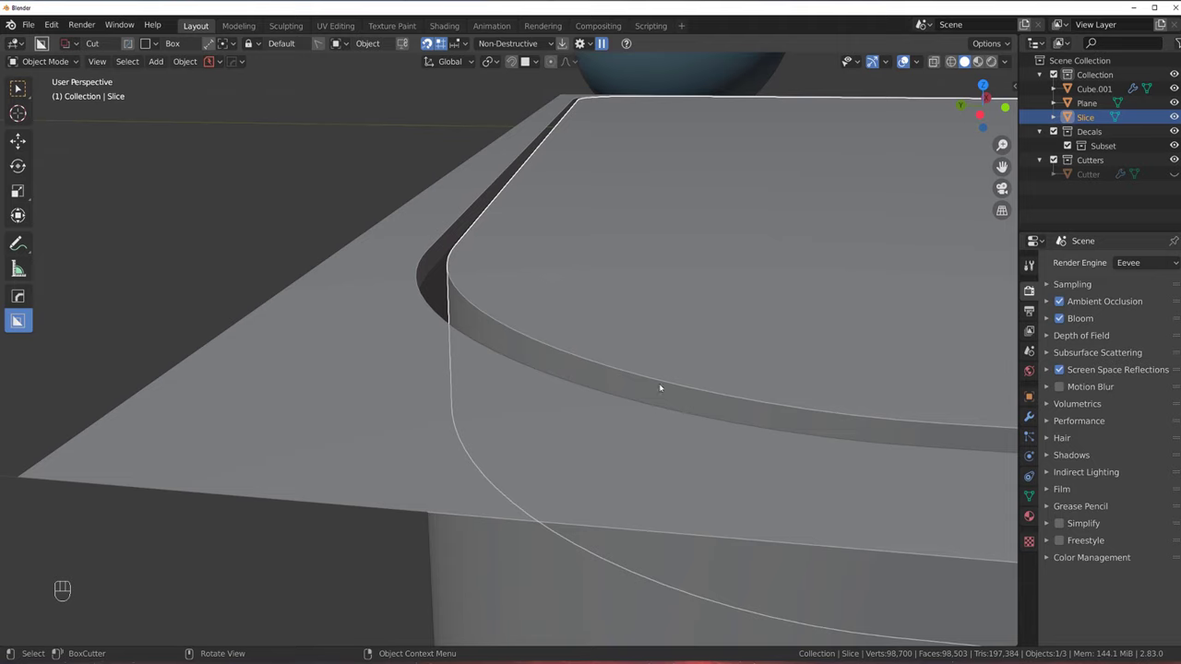
key("Tab")
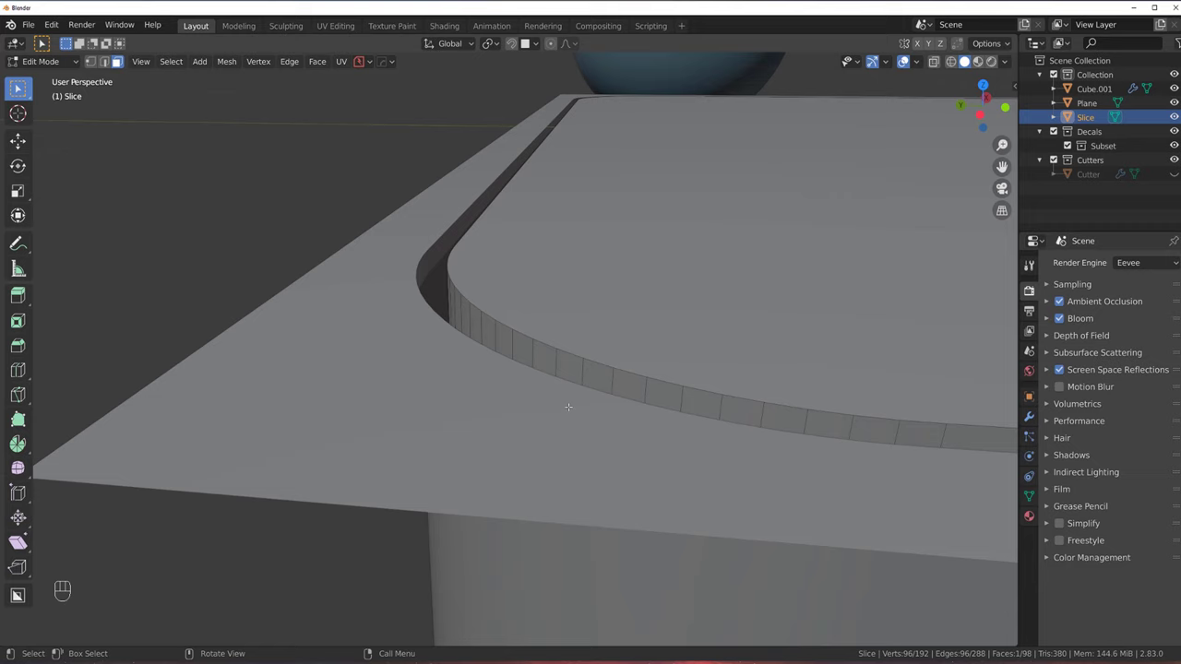
key("Tab")
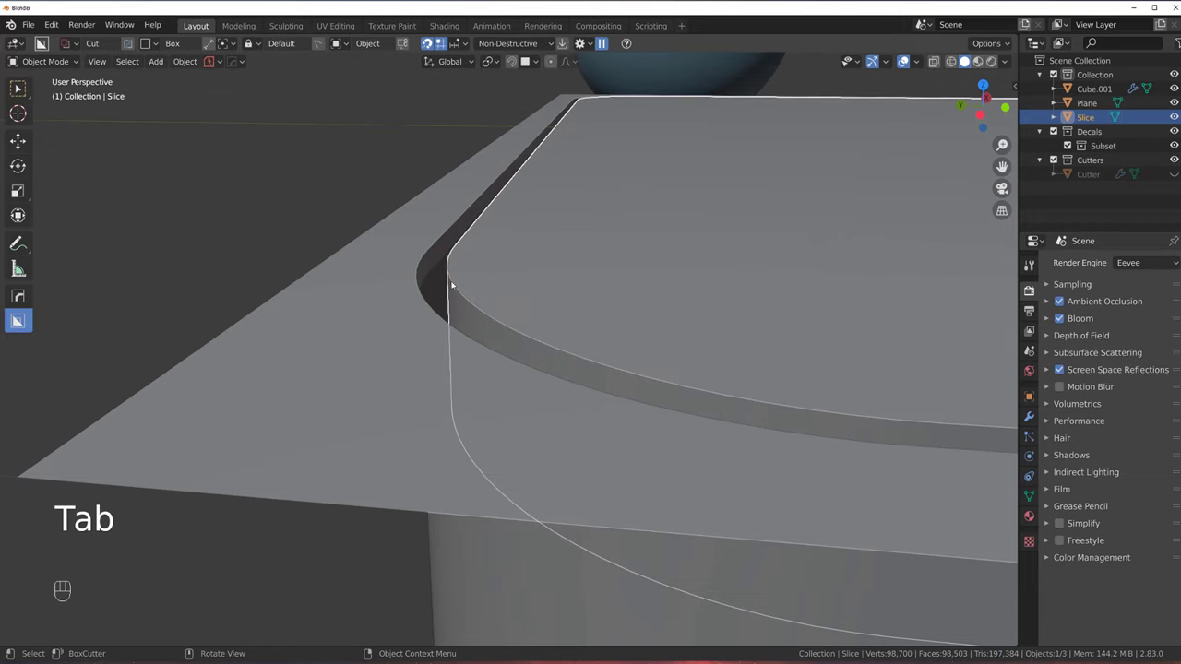
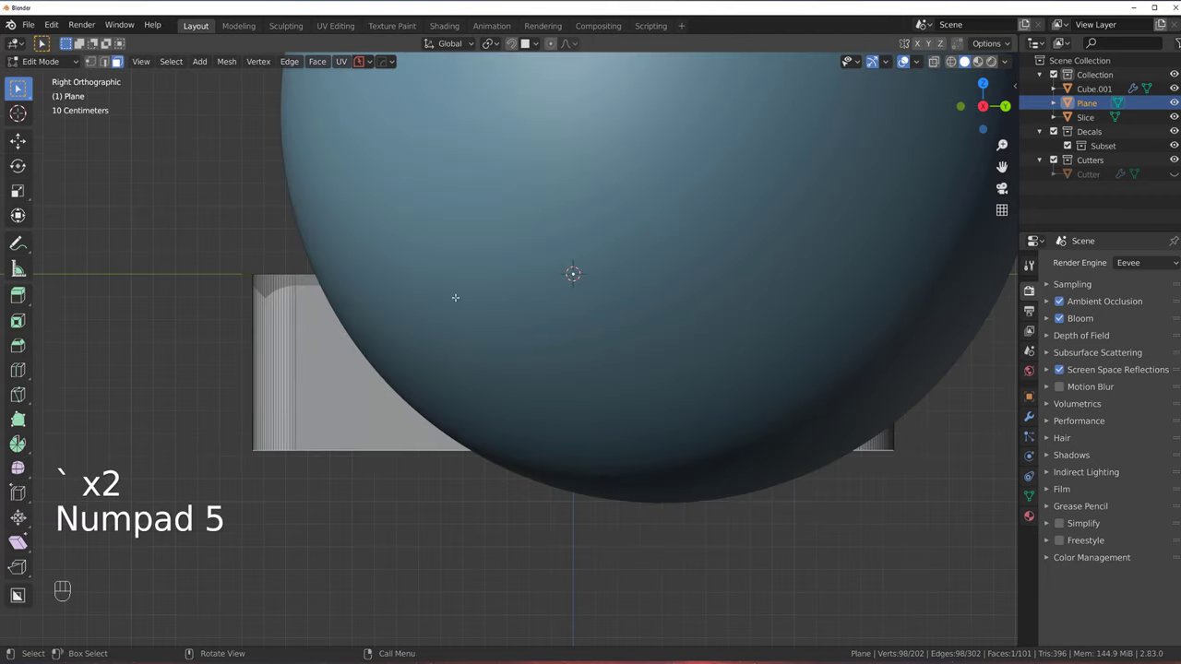
From front view, lower the Plane's top vertices about 0.56 m along Z for a thin plate
key("`")
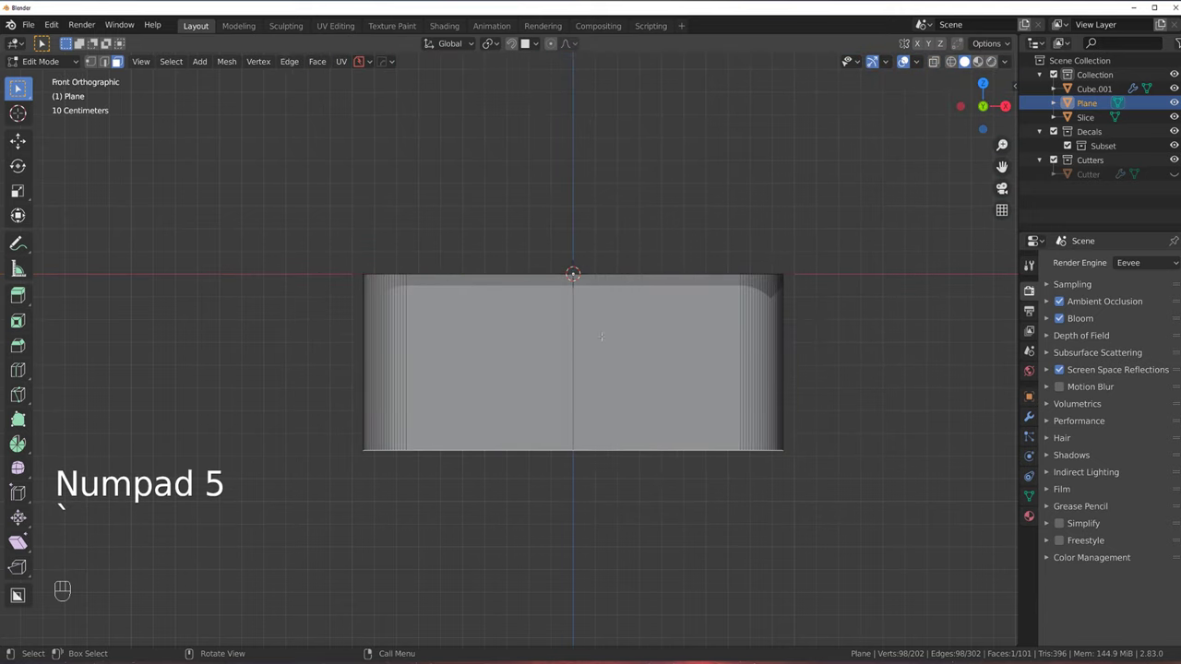
key("g")
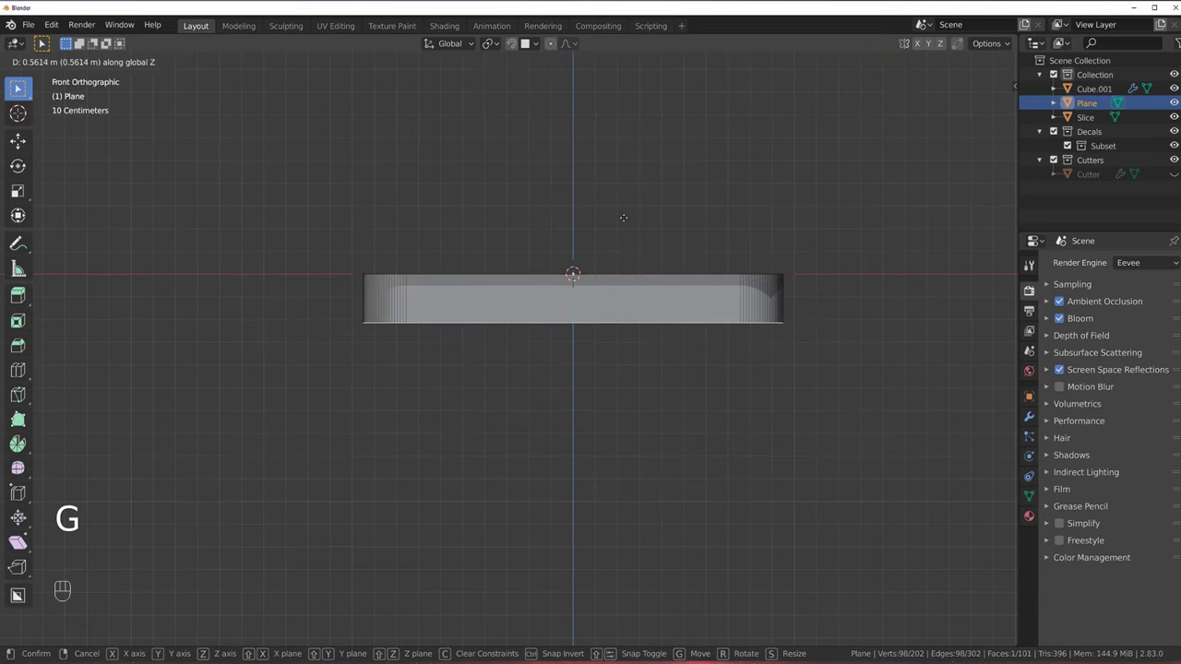
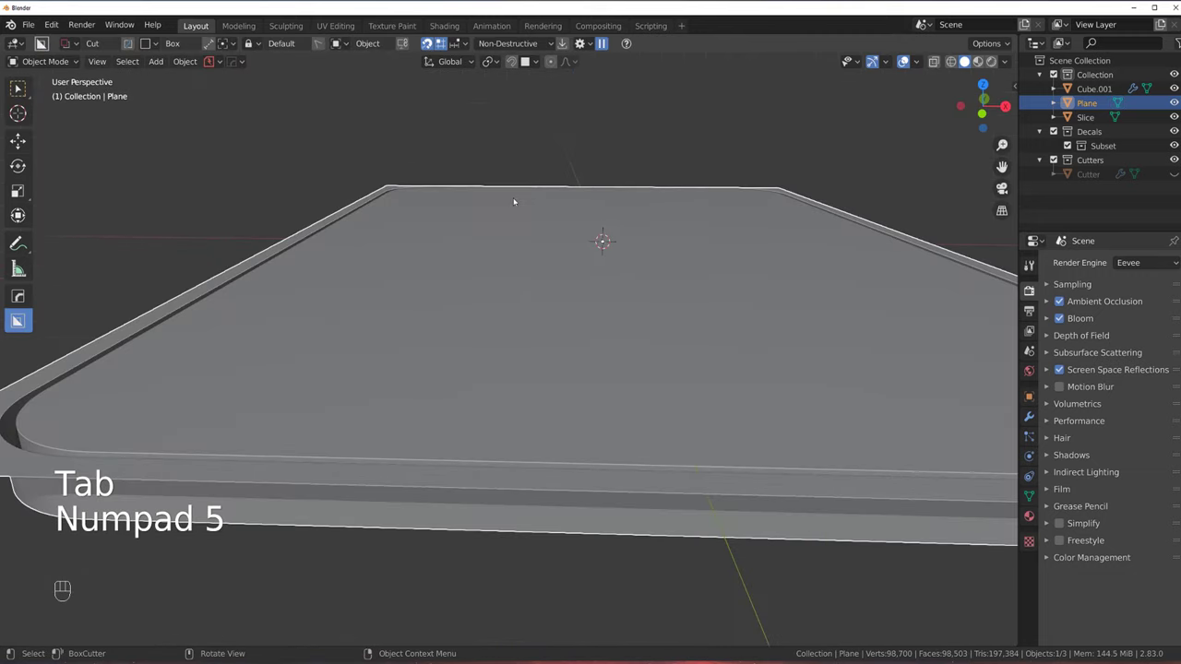
View the Slice outline from above and zoom into the Plane's rounded inner corner edges
left_click_drag(447, 238, 473, 246)
left_click(530, 356)
left_click_drag(516, 346, 495, 335)
key("`")
key("`")
key("KP_5")
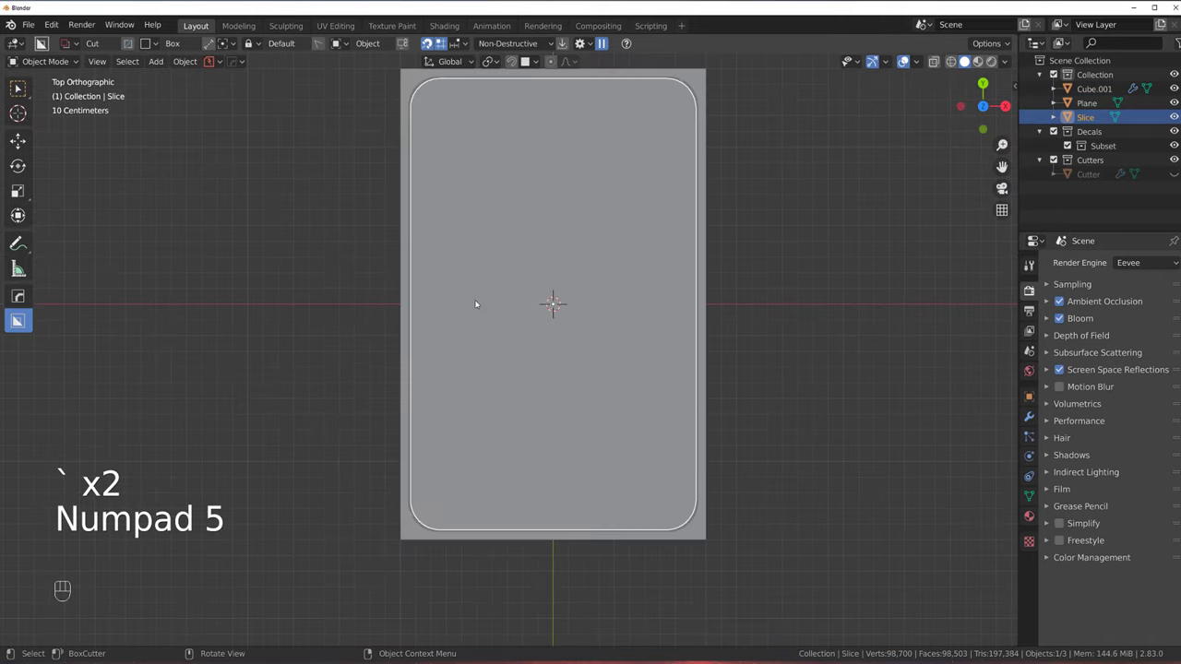
middle_click(540, 295)
left_click_drag(573, 264, 608, 226)
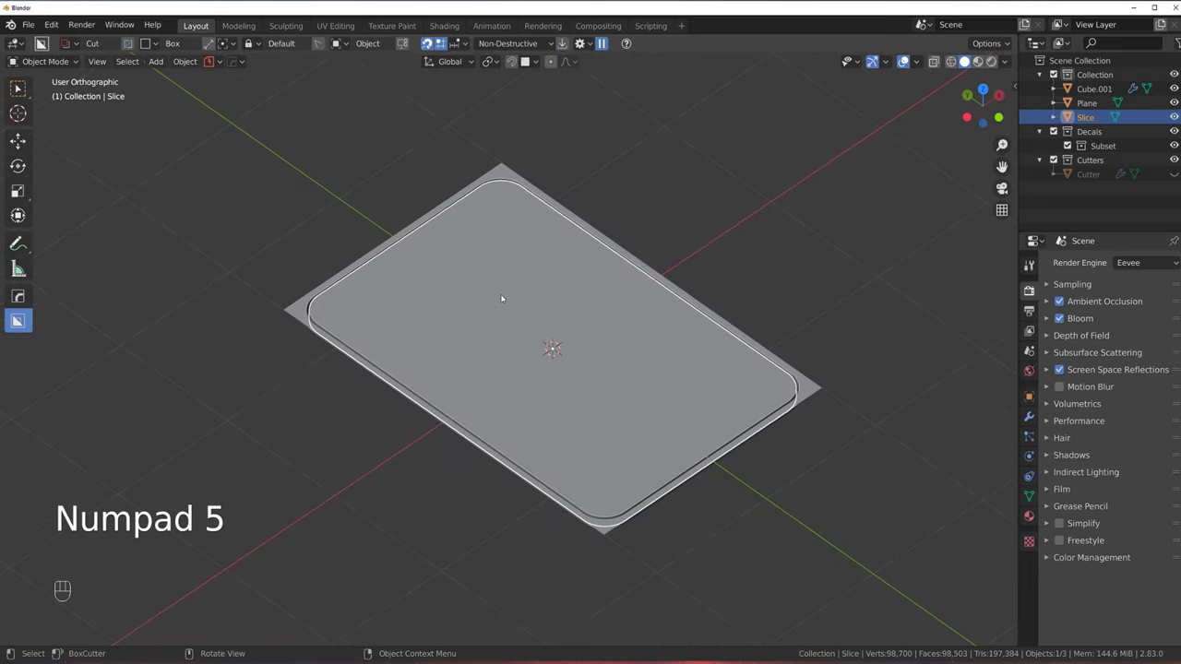
key("`")
left_click(246, 263)
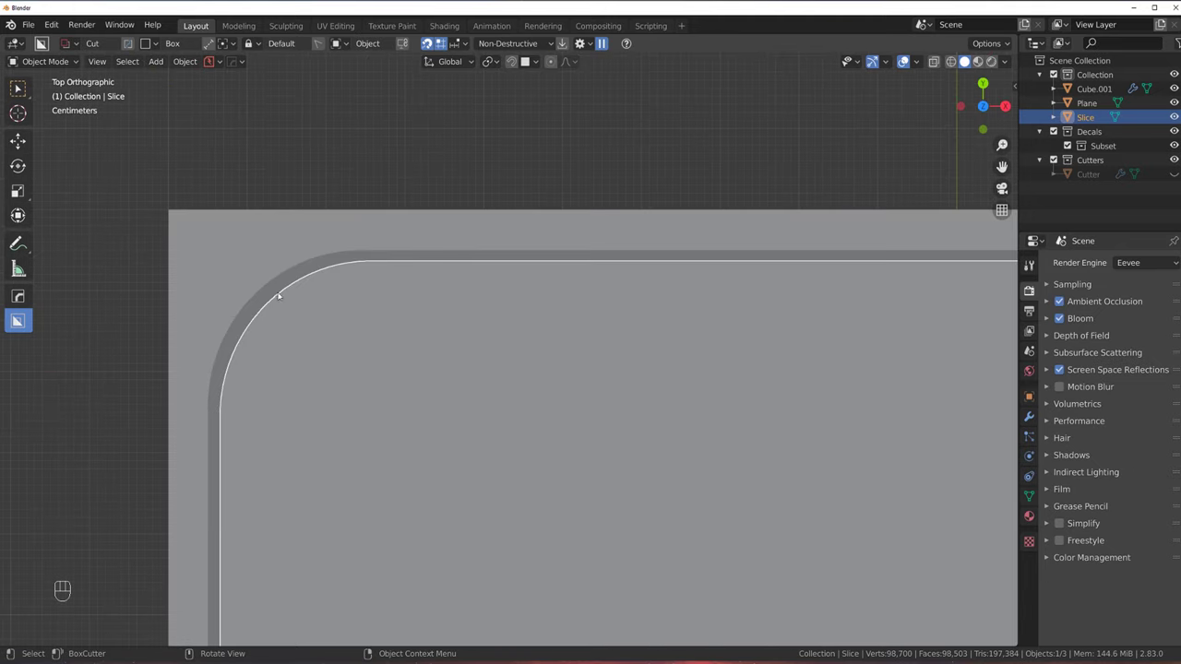
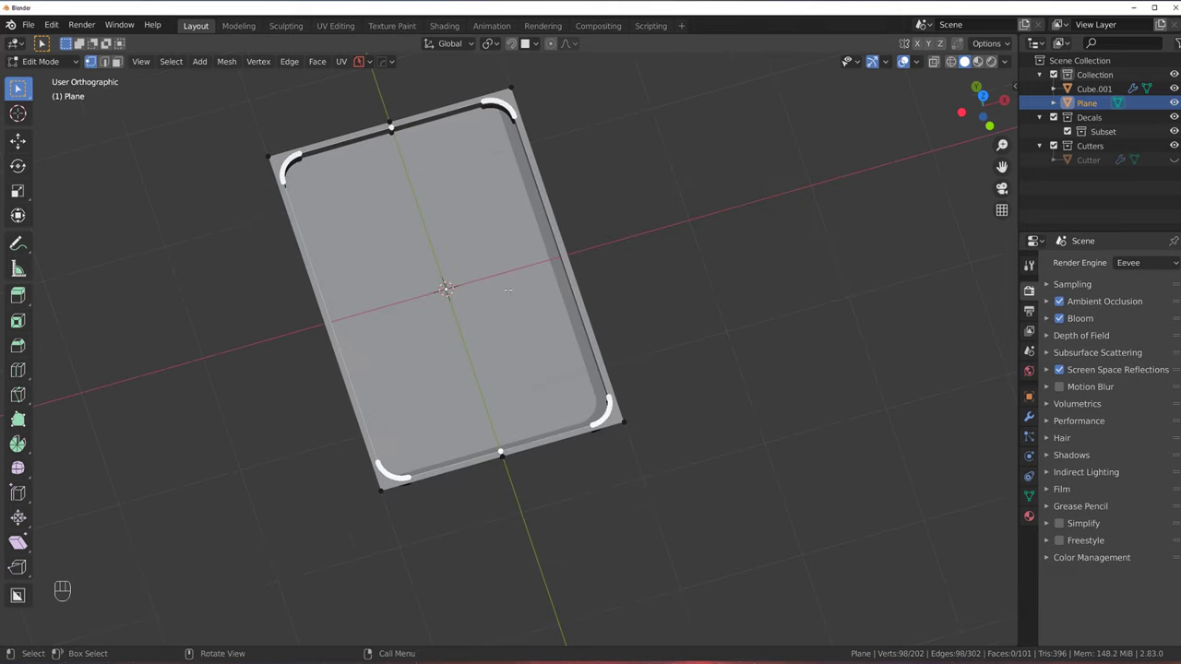
Duplicate the rounded edge loop, separate it as Plane.001 and fill it with one face
key("shift+d")
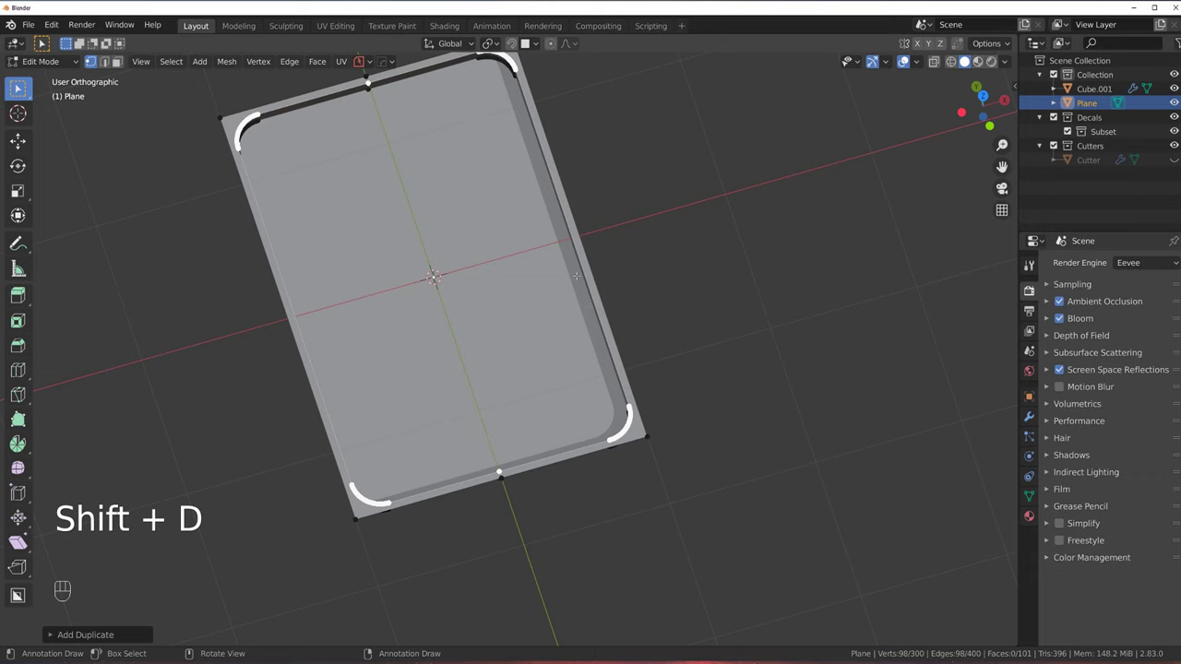
key("[")
key("p")
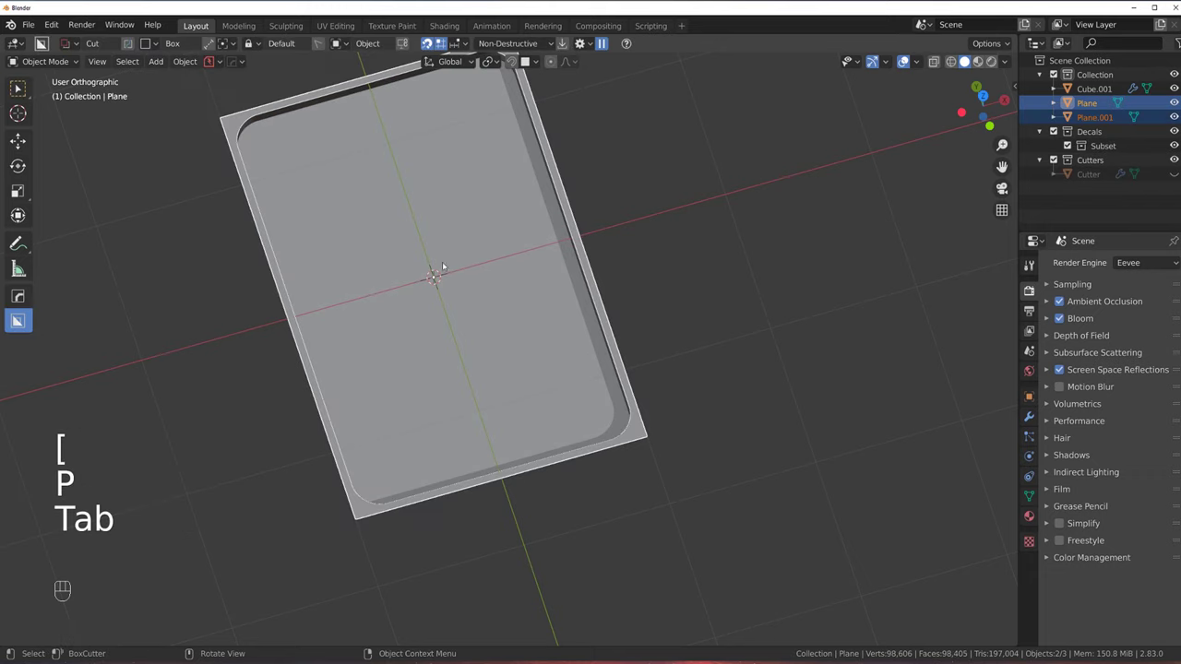
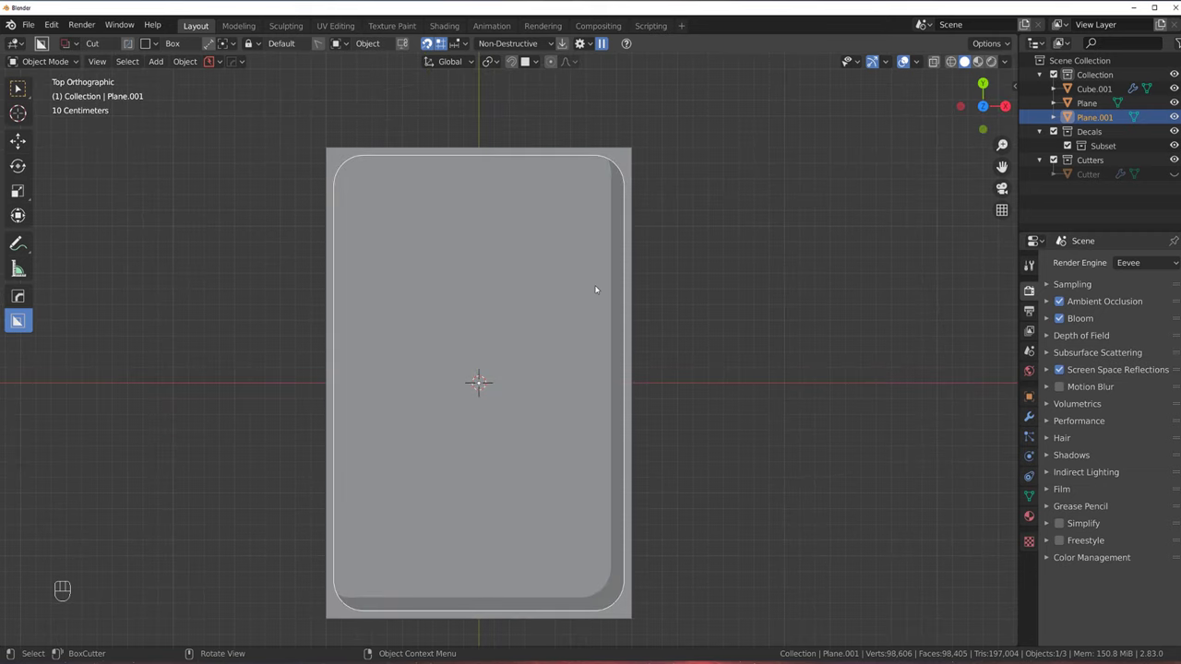
key("Tab")
key("a")
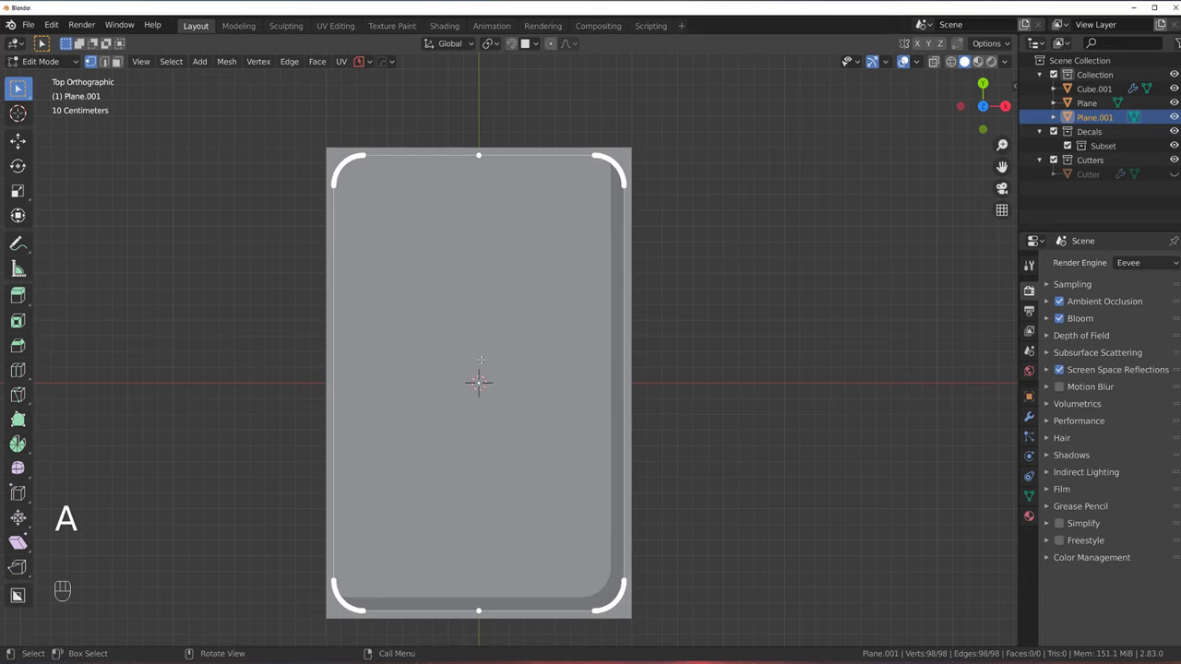
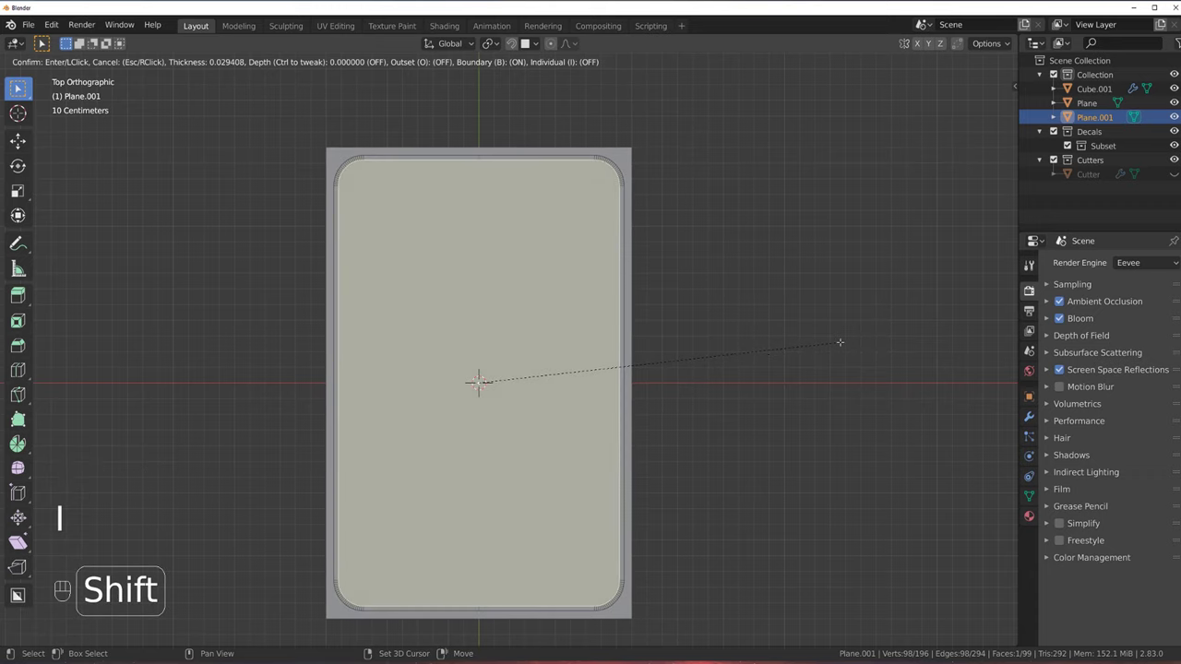
Invert the selection on Plane.001 and delete the surrounding border geometry, leaving the filled plate alone
key("Tab")
key("Tab")
key("ctrl+i")
key("x")
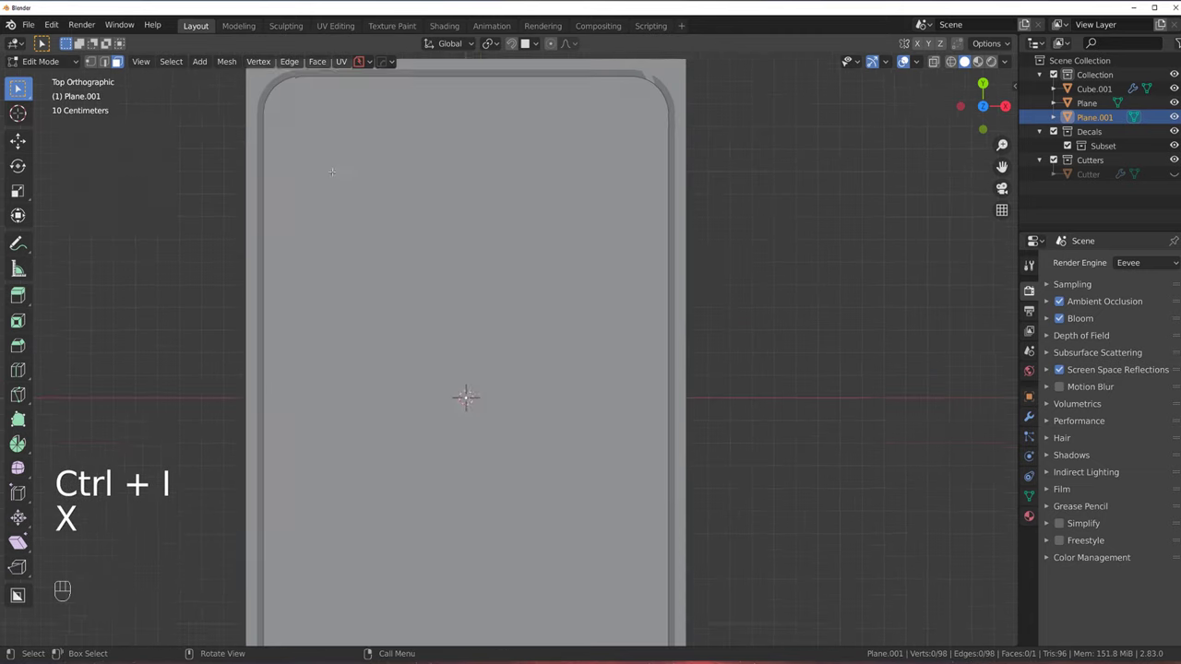
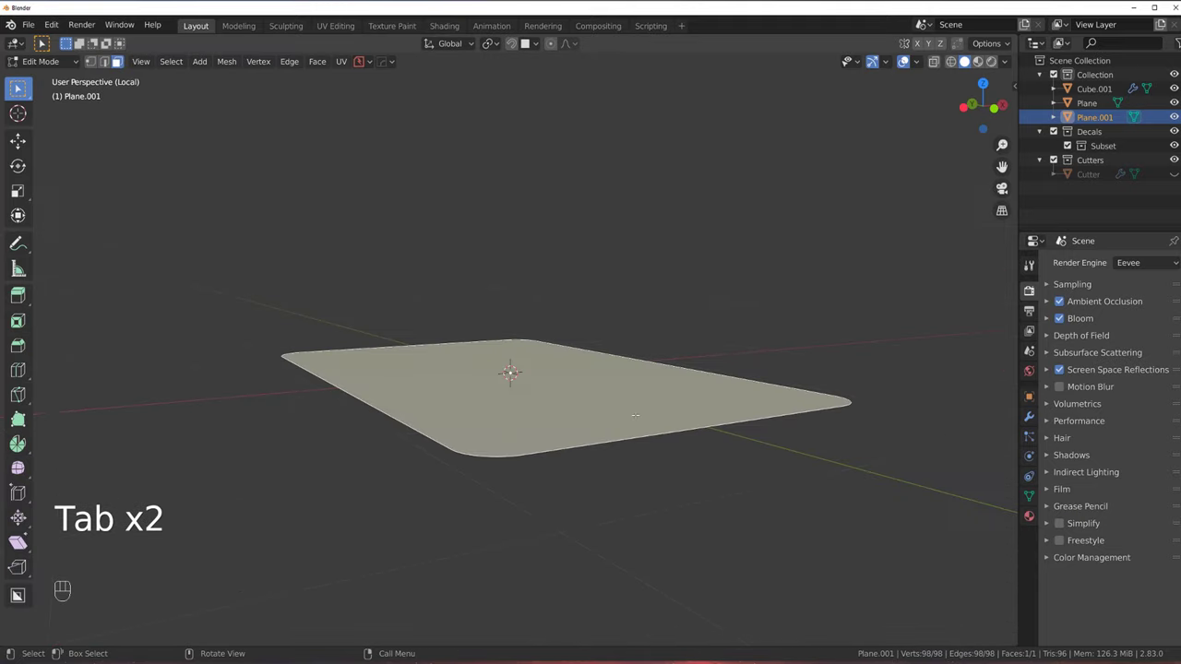
Extrude the rounded face downward into a thick slab and orbit to check its sides
key("e")
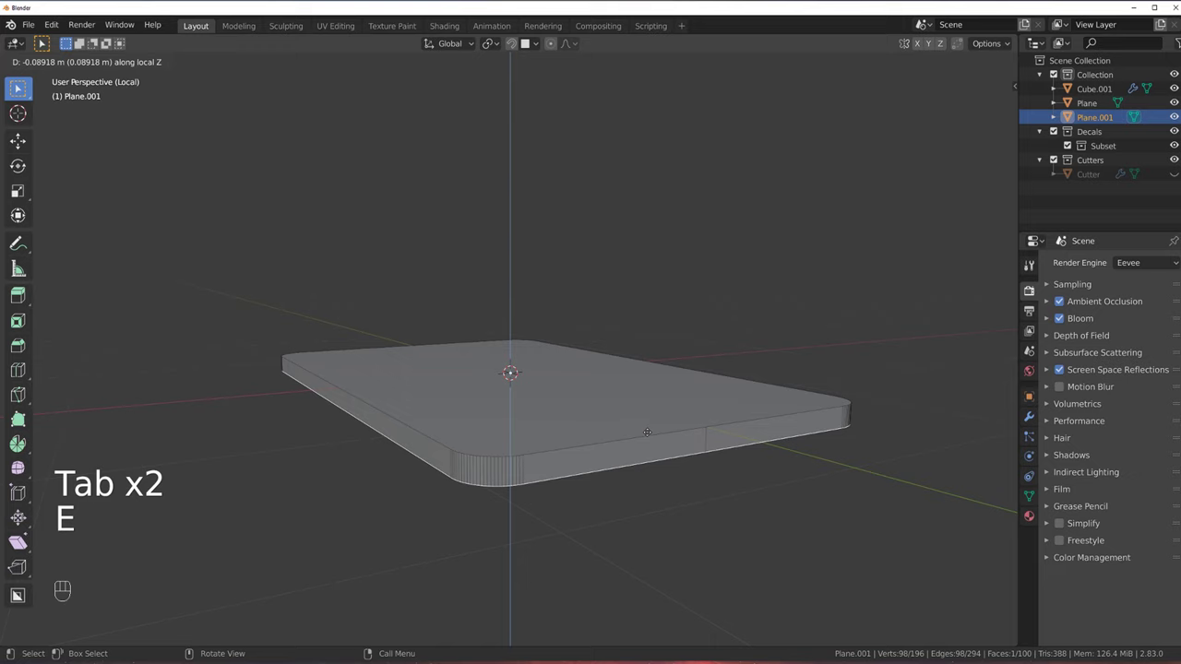
key("Tab")
key("`")
left_click_drag(606, 323, 610, 275)
left_click(540, 270)
left_click_drag(525, 292, 619, 297)
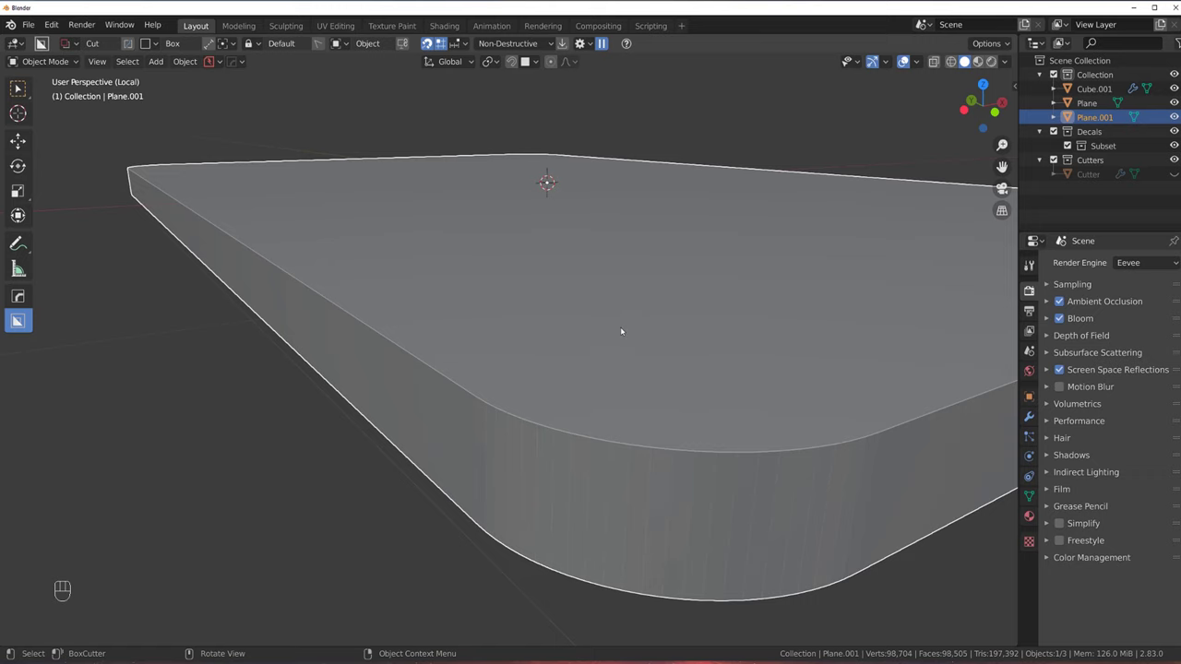
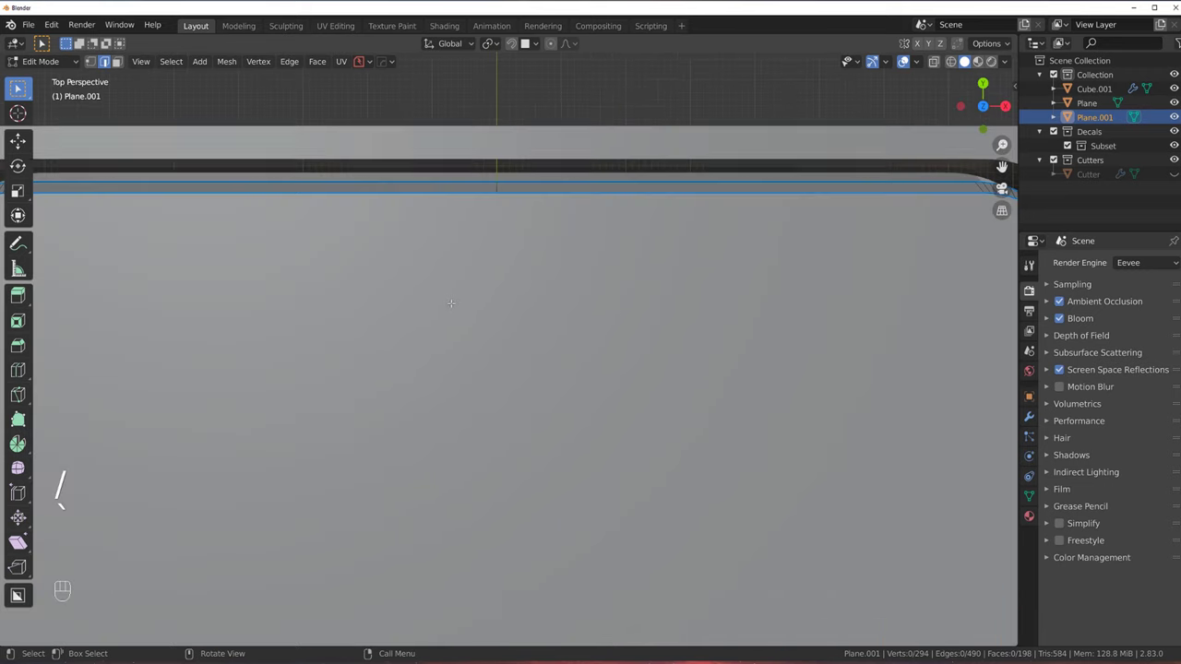
Leave Local View so the whole scene shows, with the slab seen from directly above
key("shift+Tab")
left_click(543, 318)
key("KP_5")
key("KP_5")
key("KP_5")
left_click(515, 336)
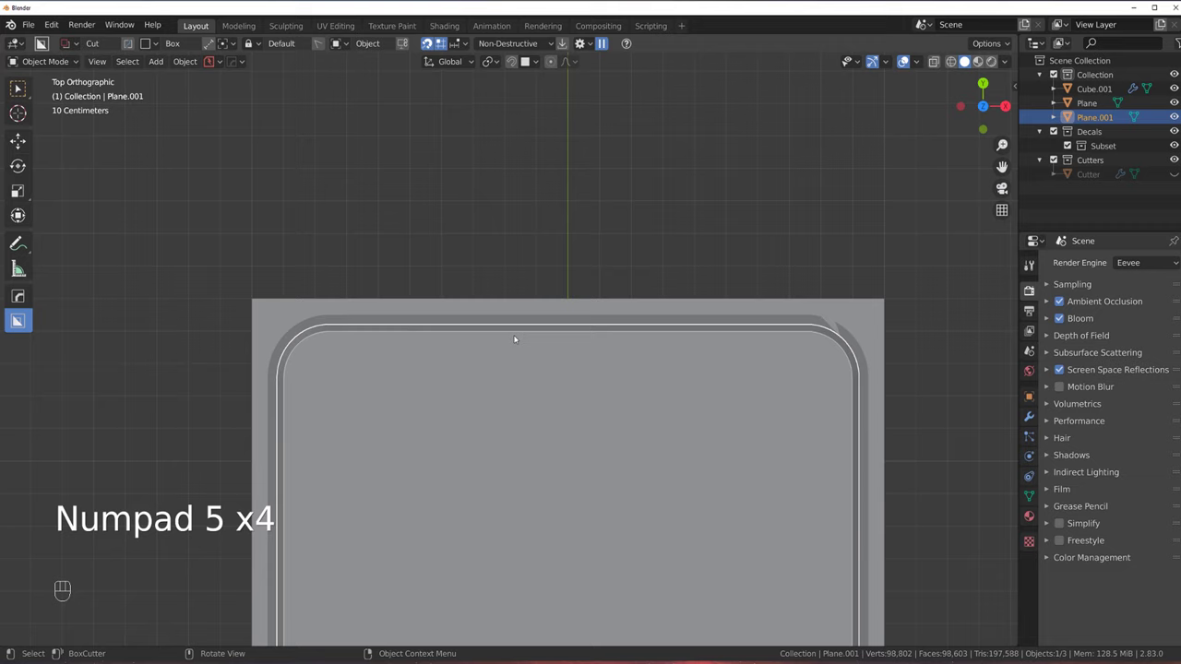
Set BoxCutter to View orientation and the Ngon polygon cutter shape
key("shift+v")
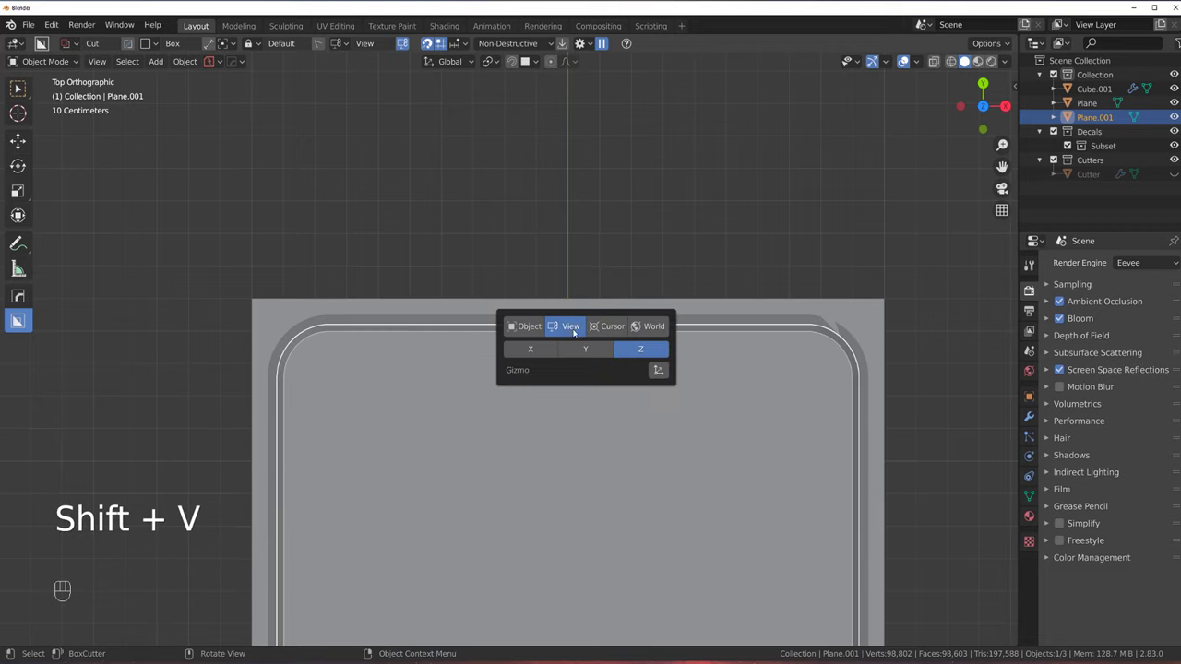
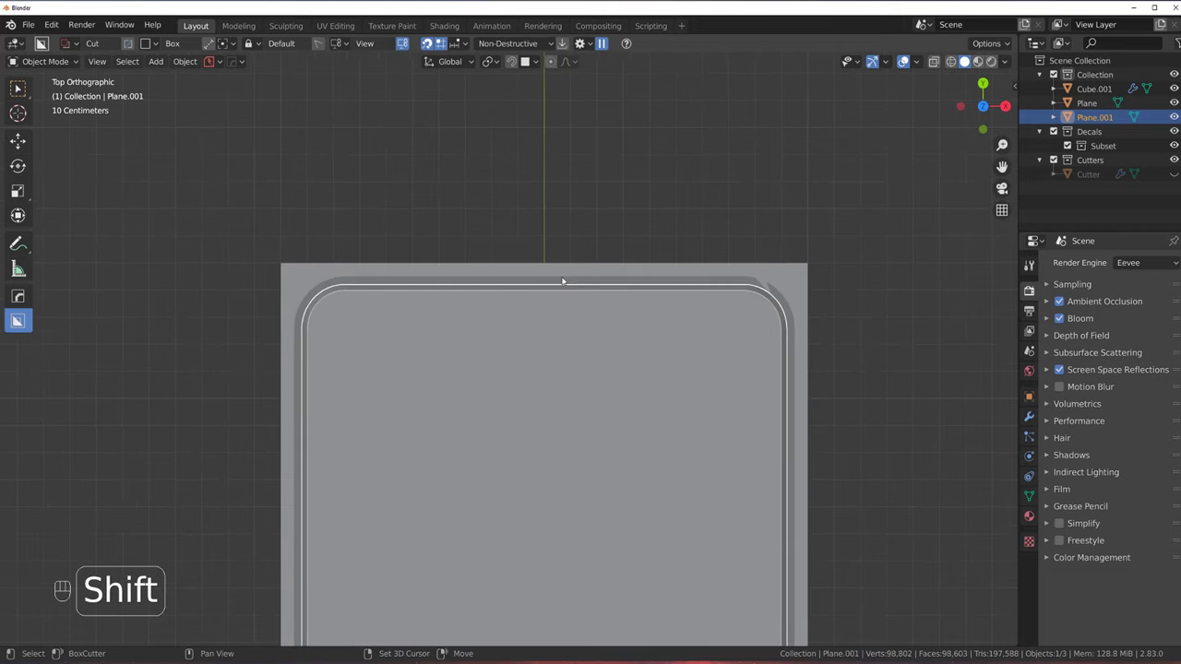
key("shift+v")
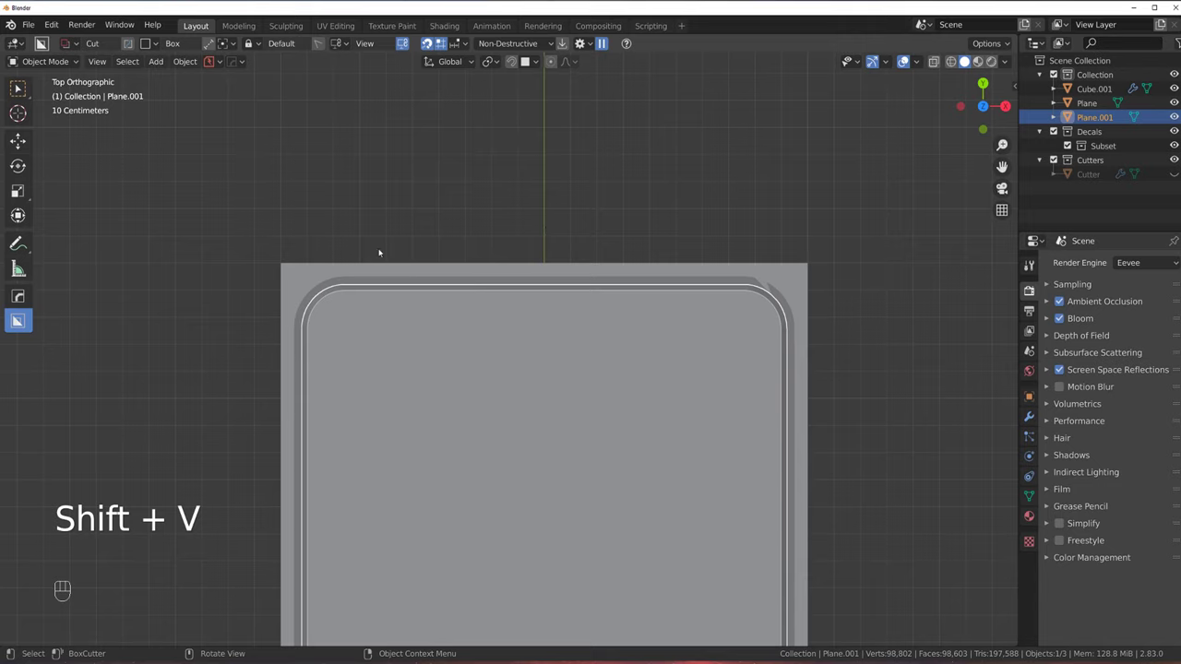
key("d")
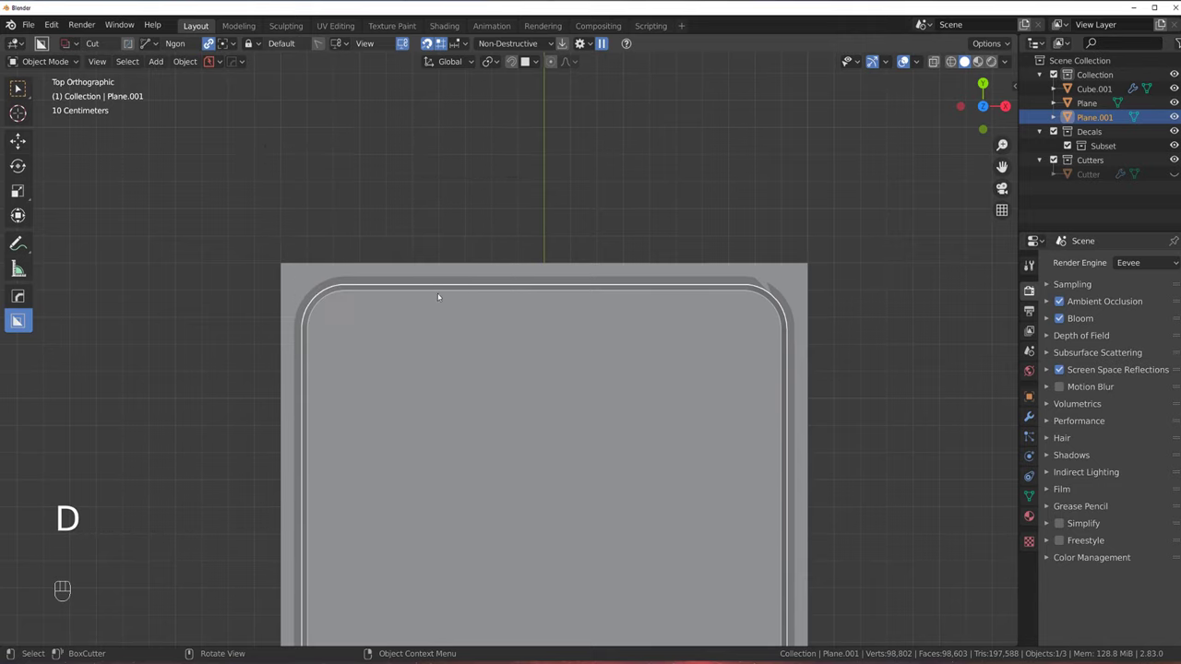
key("d")
key("d")
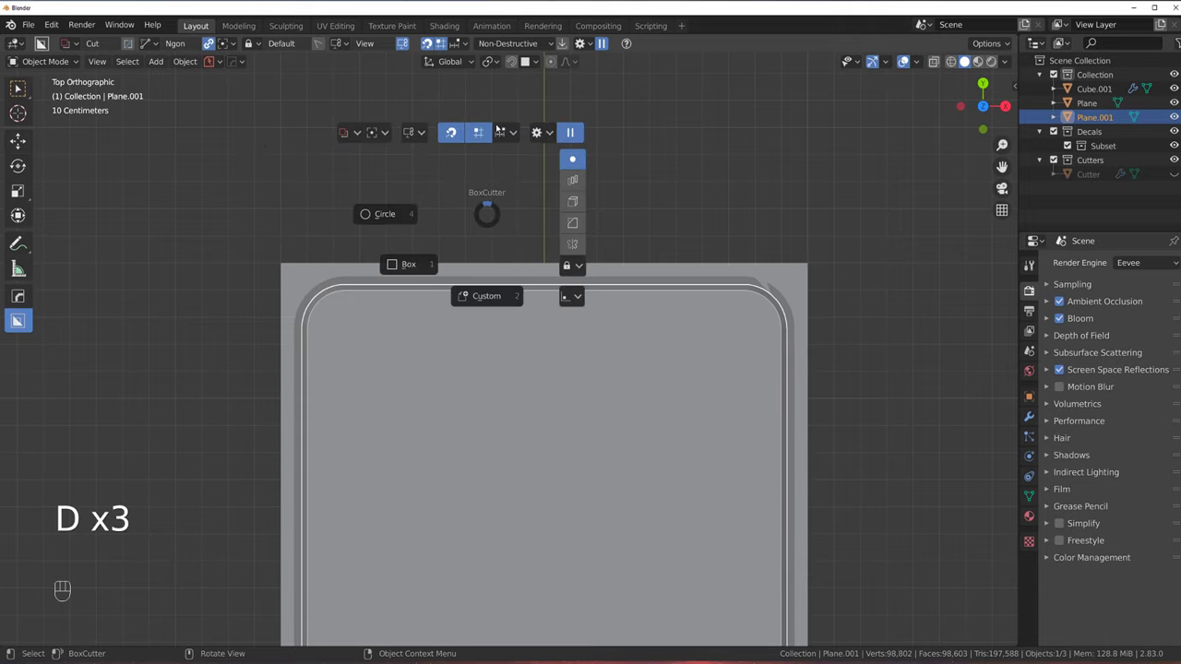
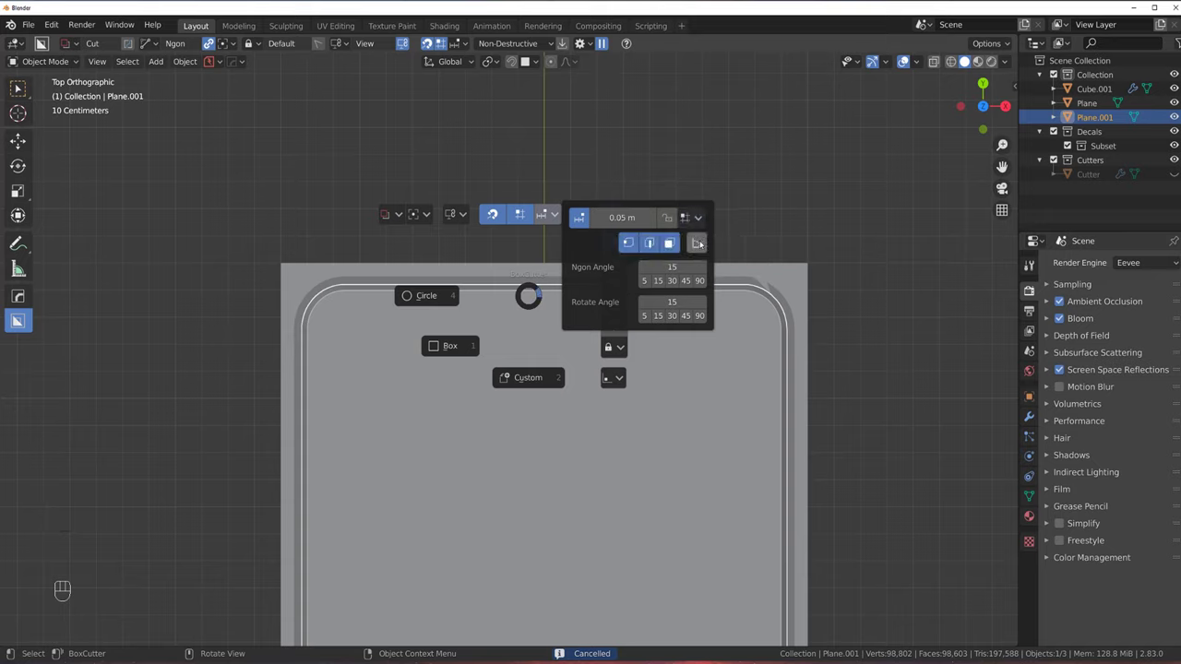
Draw and confirm a trapezoid cutter across the slab's top edge, then orbit to inspect the notch
left_click_drag(415, 282, 502, 312)
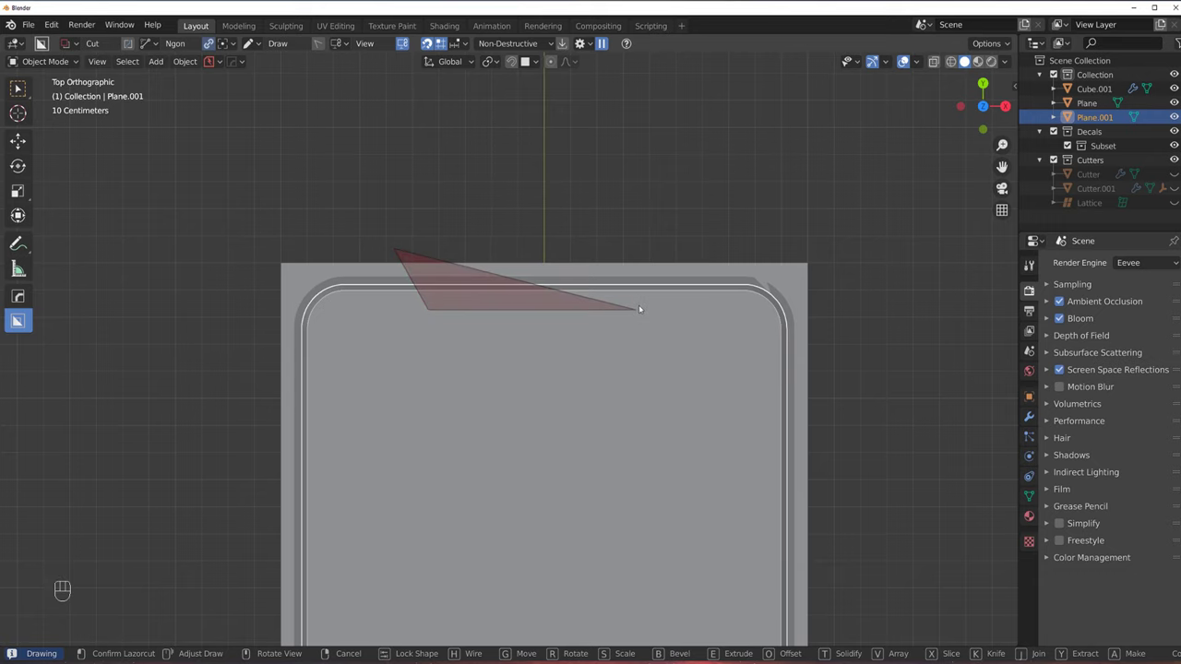
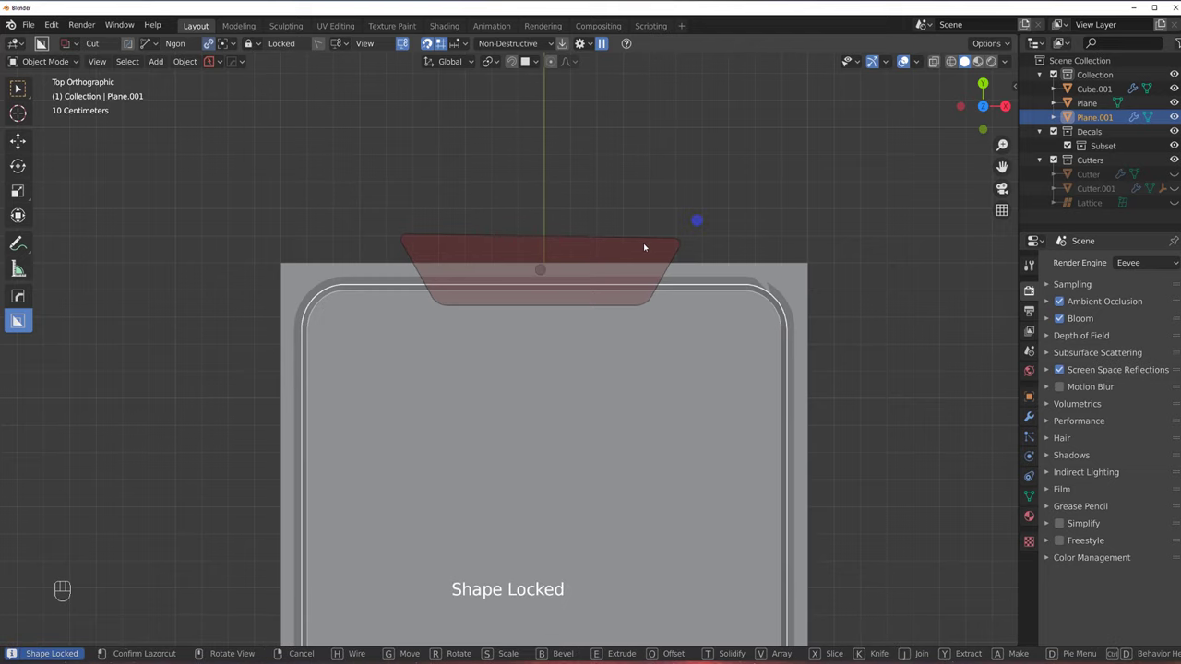
left_click(634, 227)
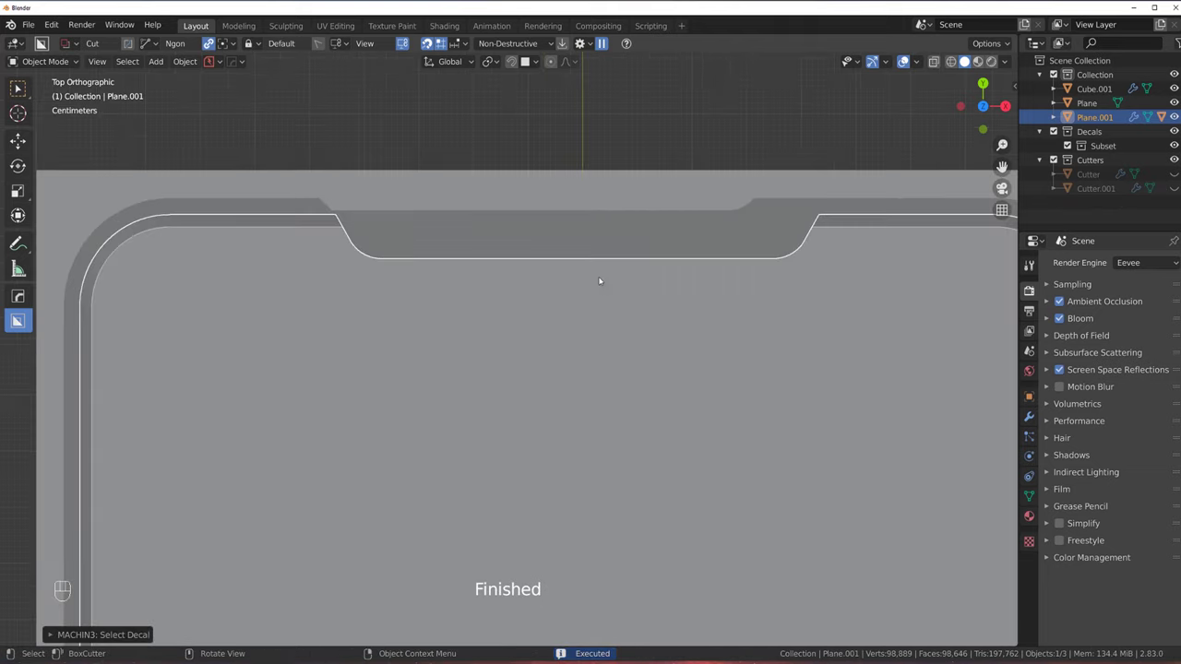
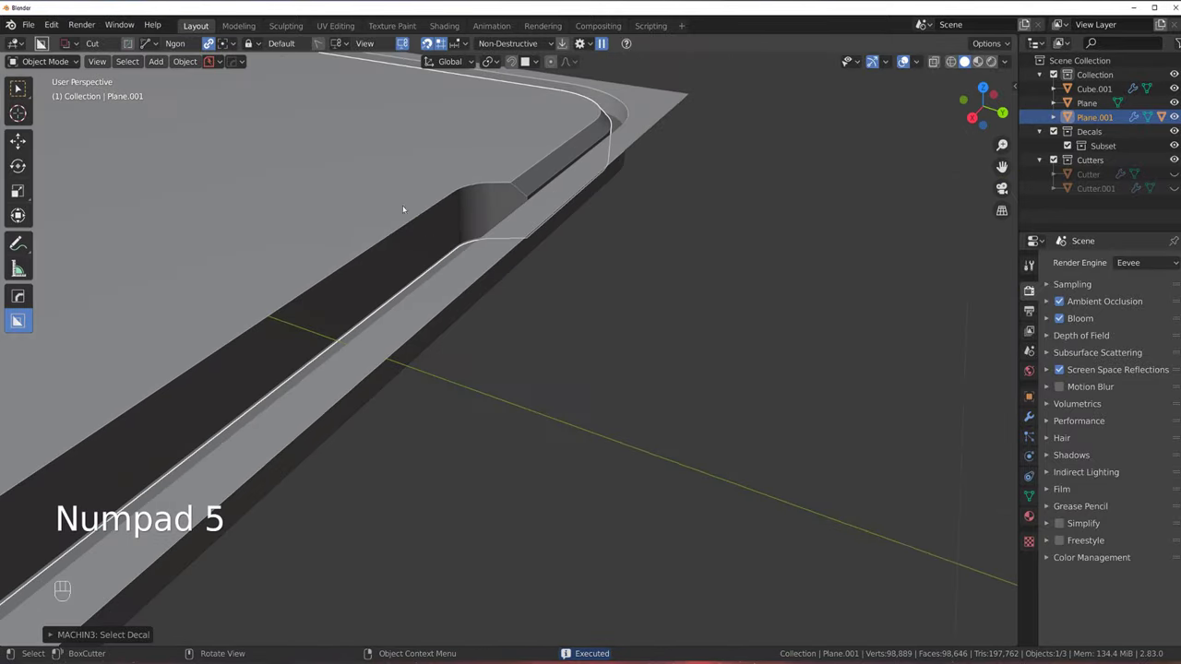
left_click_drag(467, 256, 507, 268)
left_click(507, 267)
left_click_drag(547, 286, 478, 393)
left_click(478, 393)
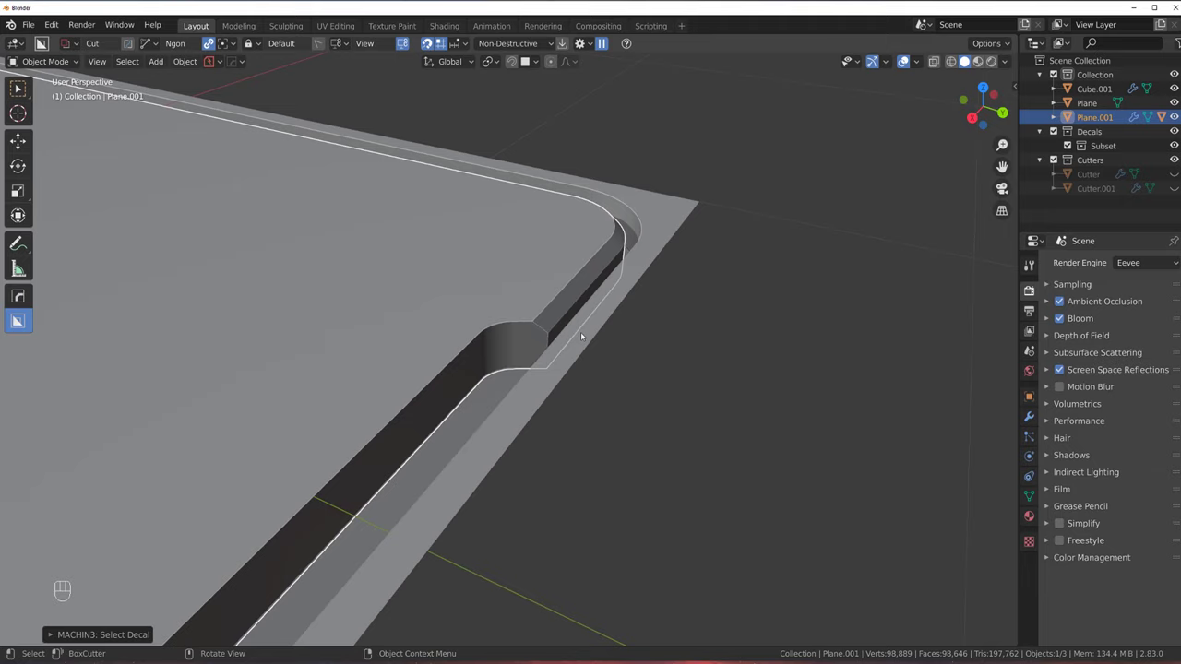
left_click_drag(574, 293, 669, 255)
left_click(564, 298)
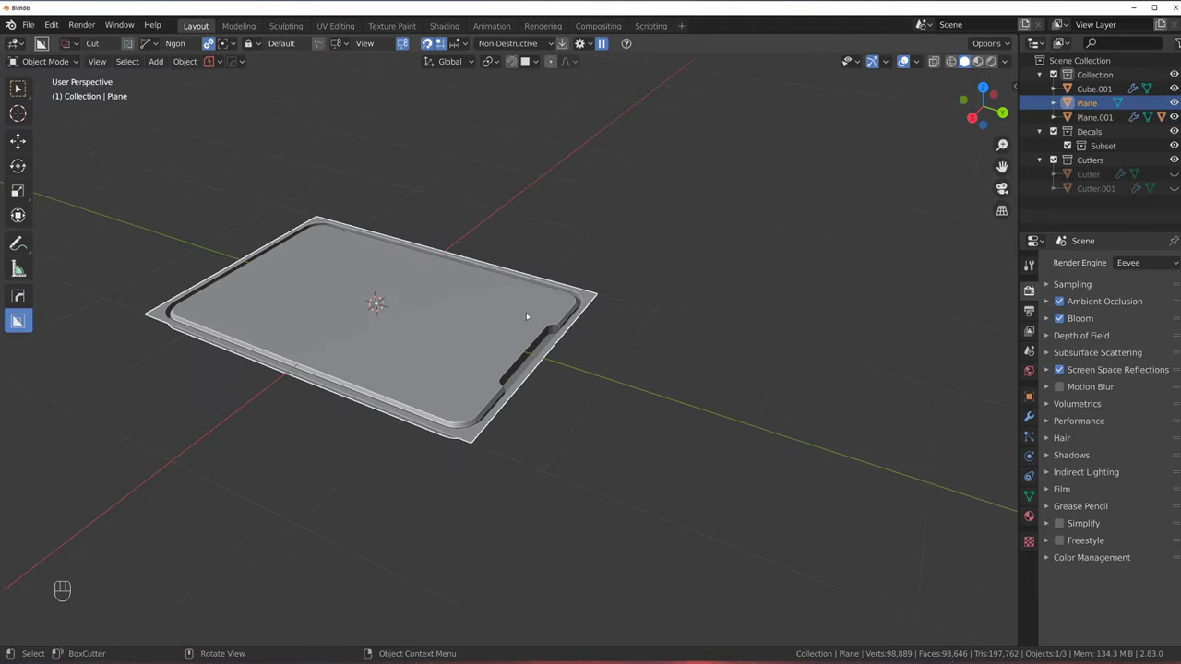
Select Plane.001 and bring up the HardOps symmetry mirror (Alt+X) to repeat the notch
middle_click(538, 311)
left_click(526, 315)
key("alt+x")
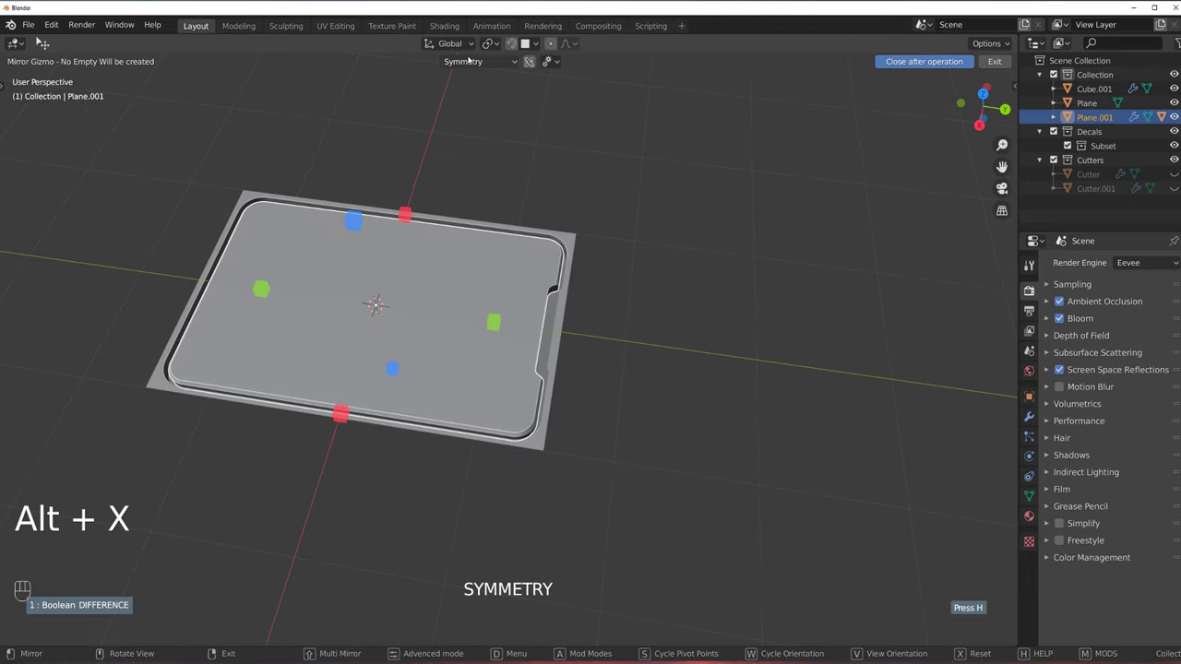
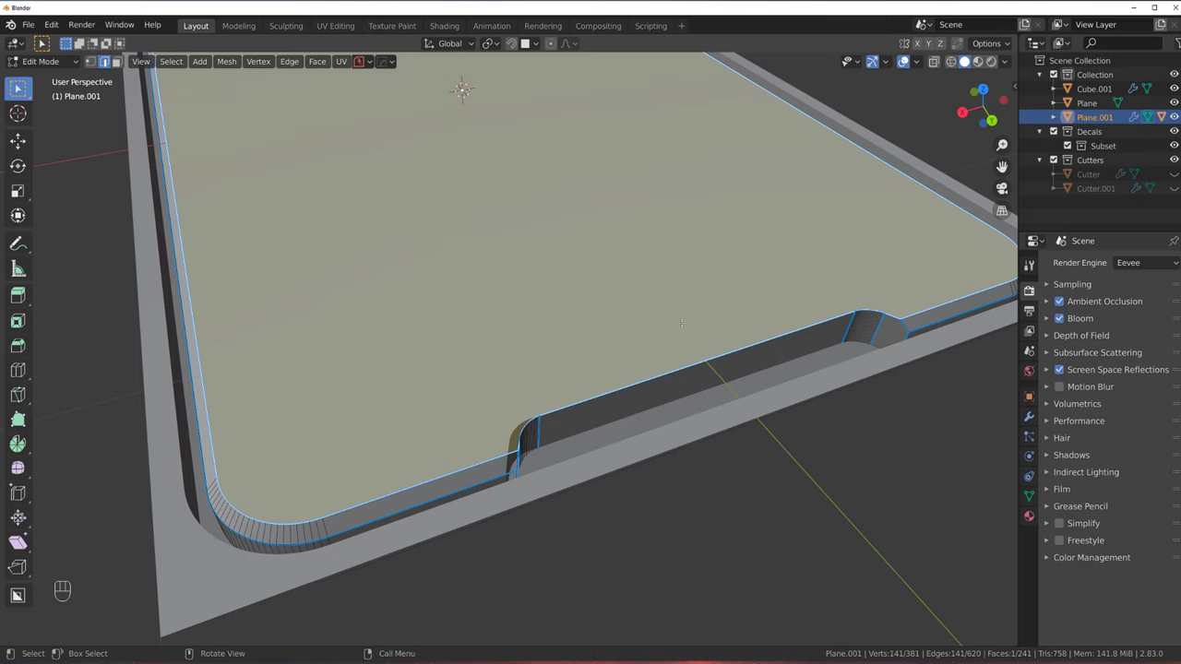
Bevel the notch-side edge and the top rim edges of Plane.001 into rounded profiles with Ctrl+B
key("ctrl+b")
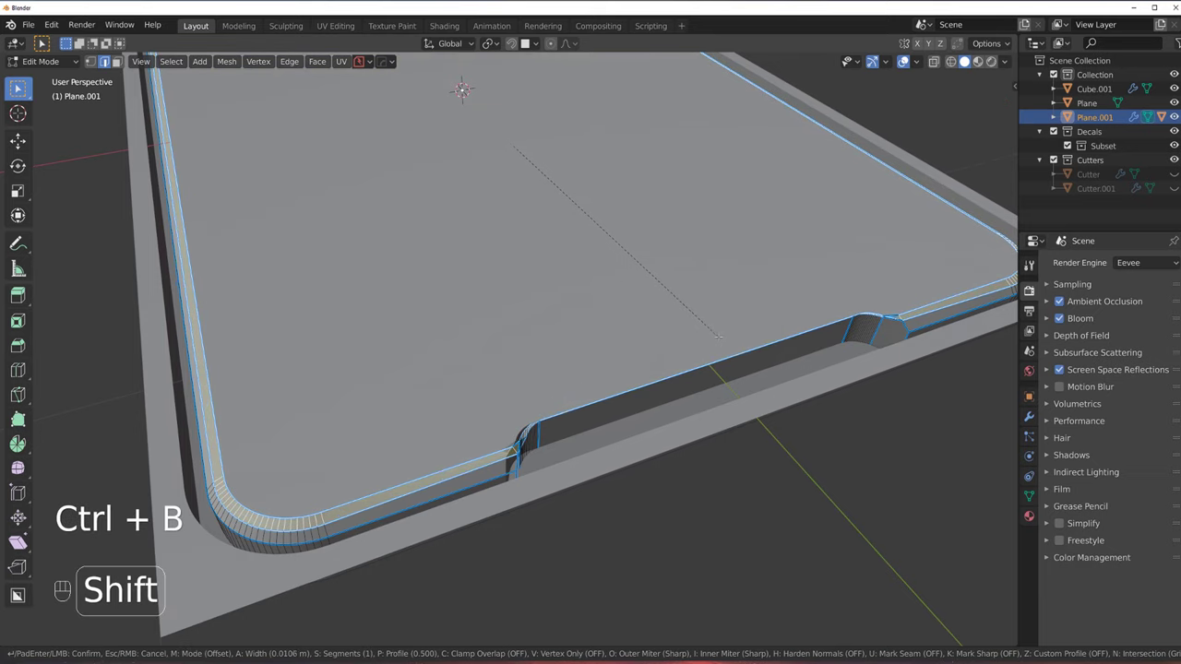
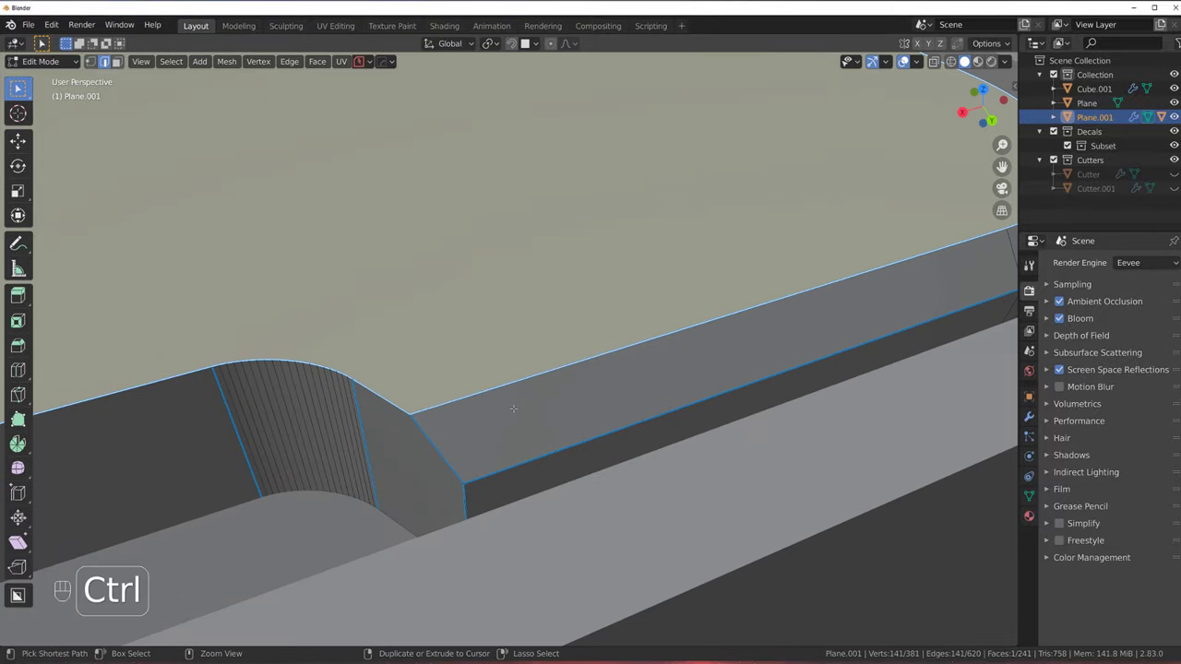
key("ctrl+b")
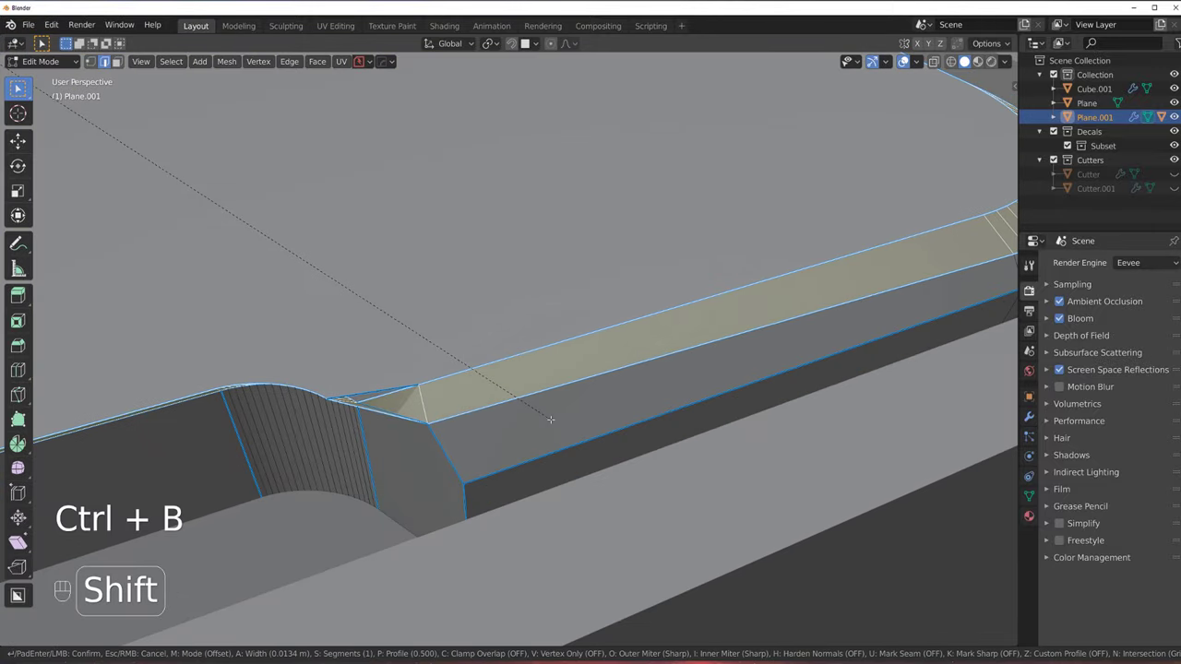
key("Tab")
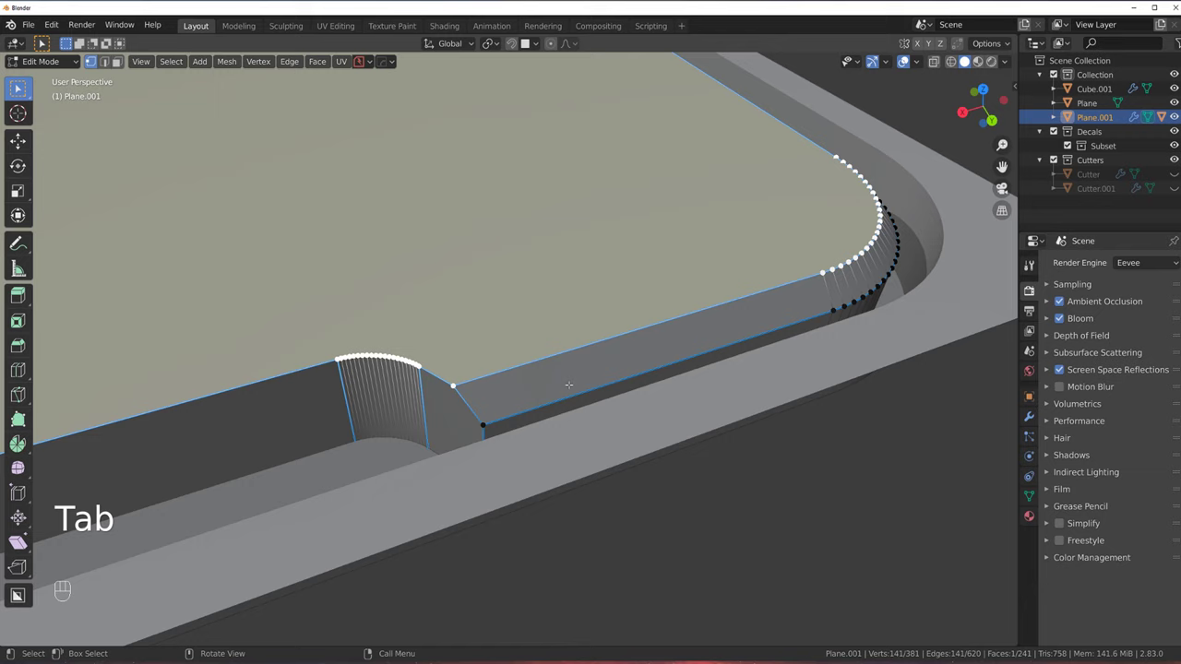
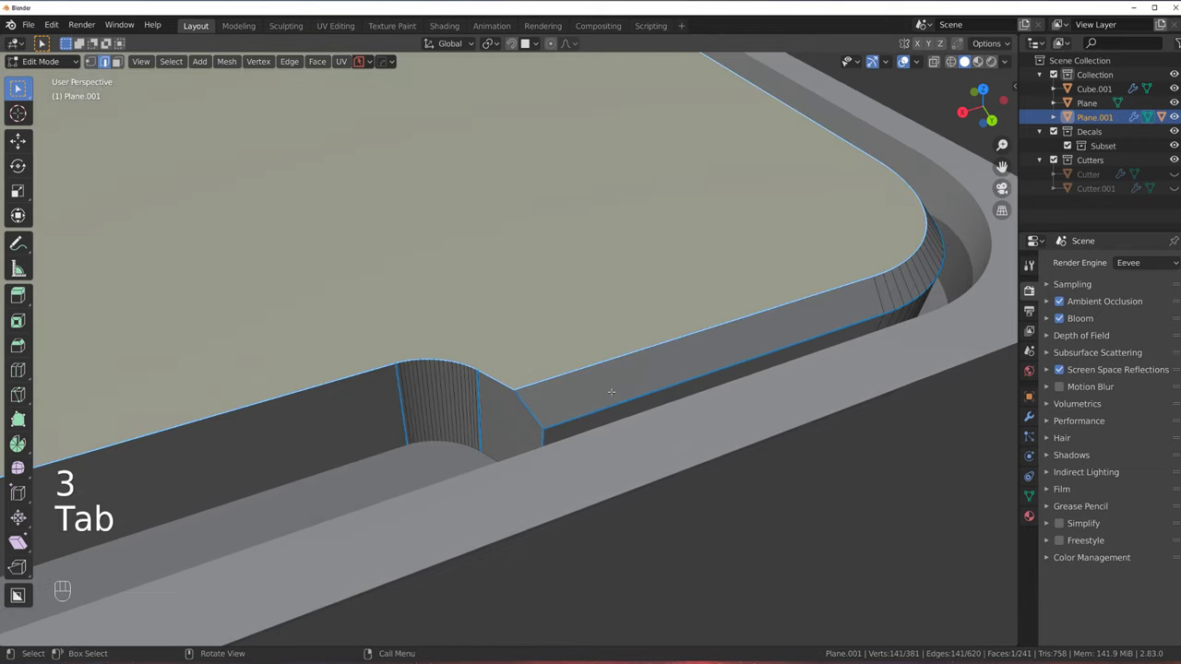
key("ctrl+b")
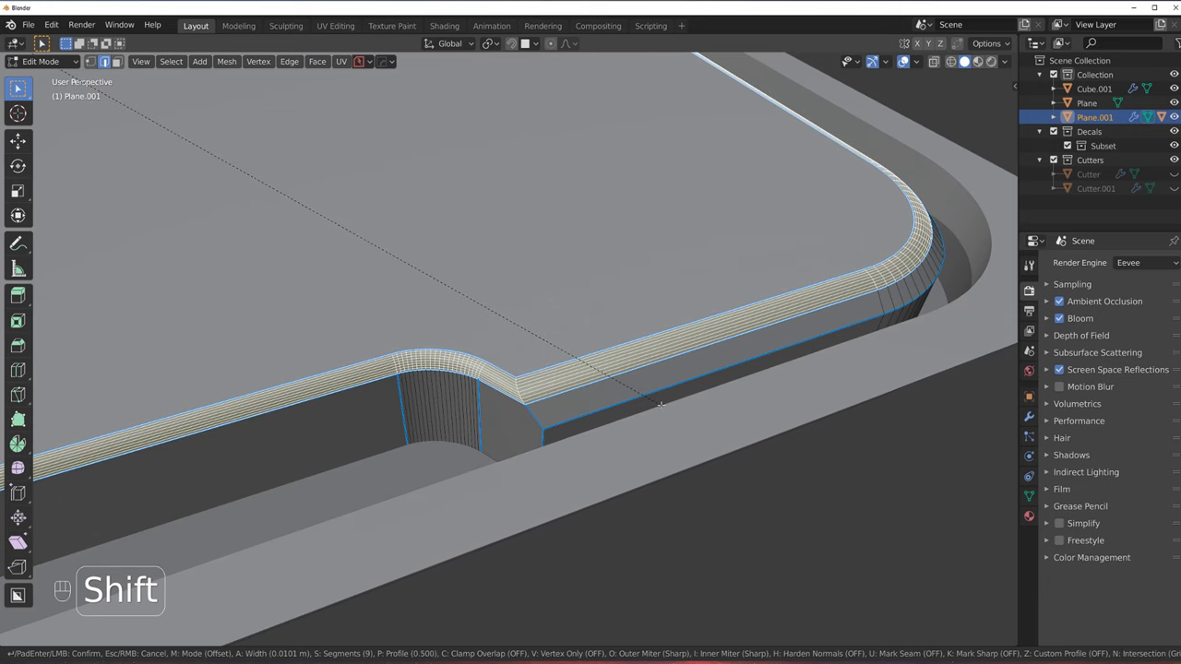
key("ctrl+x")
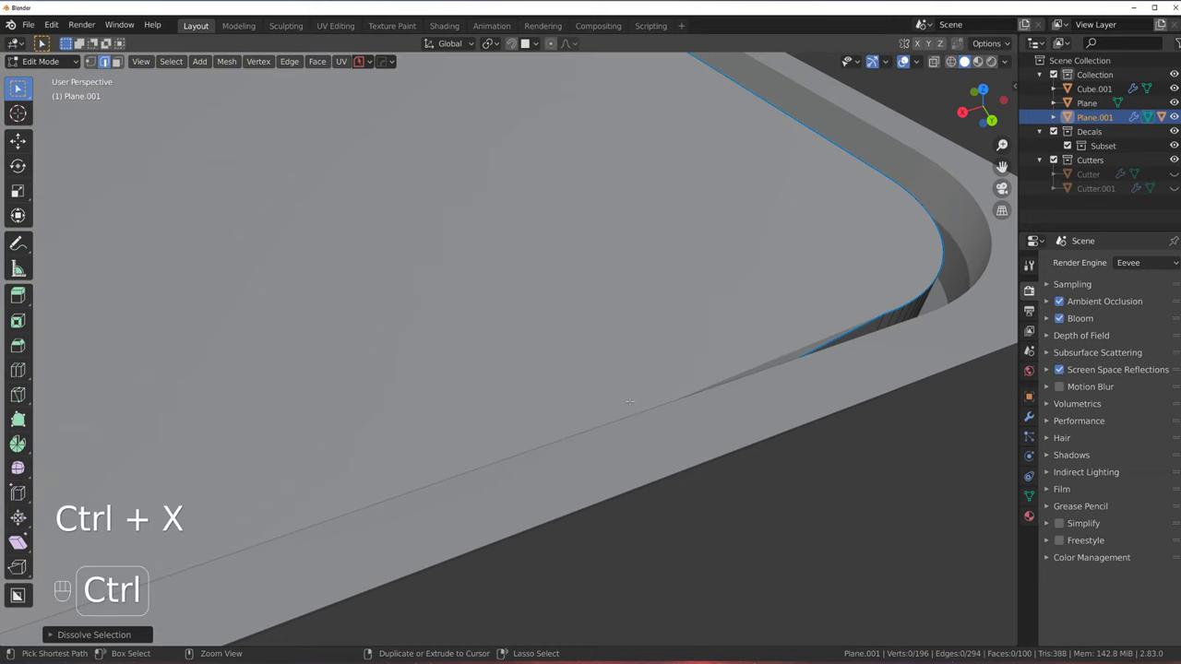
Isolate Plane.001 in Local View and bevel its top rim into a smooth multi-segment round
key("/")
key("ctrl+x")
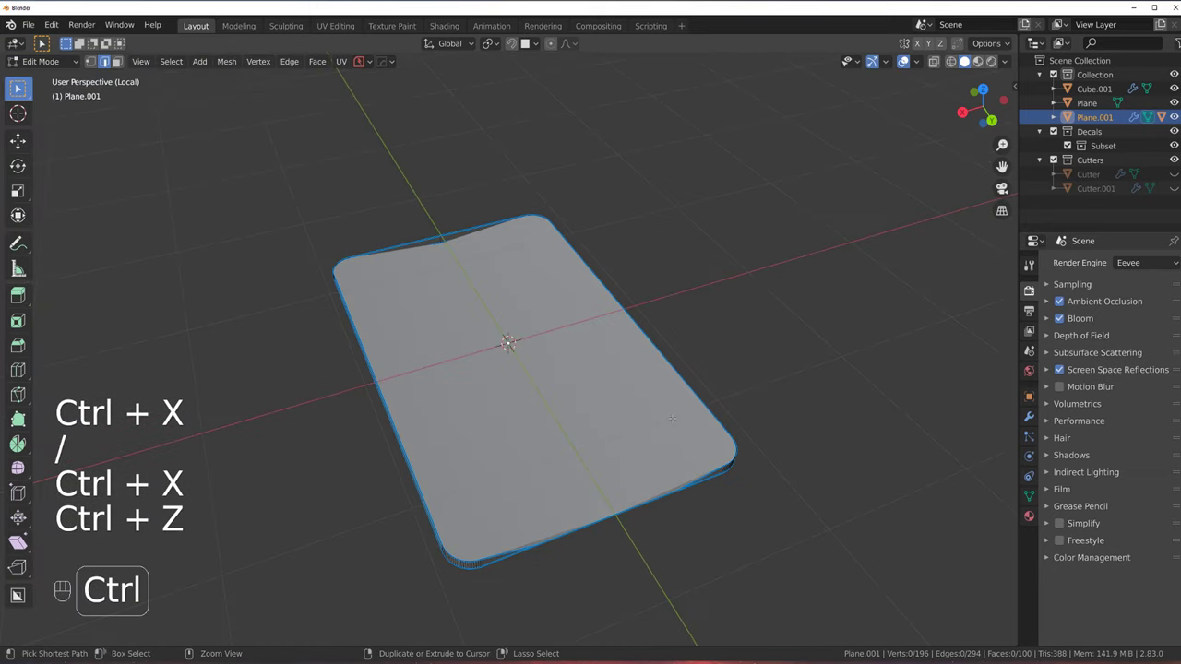
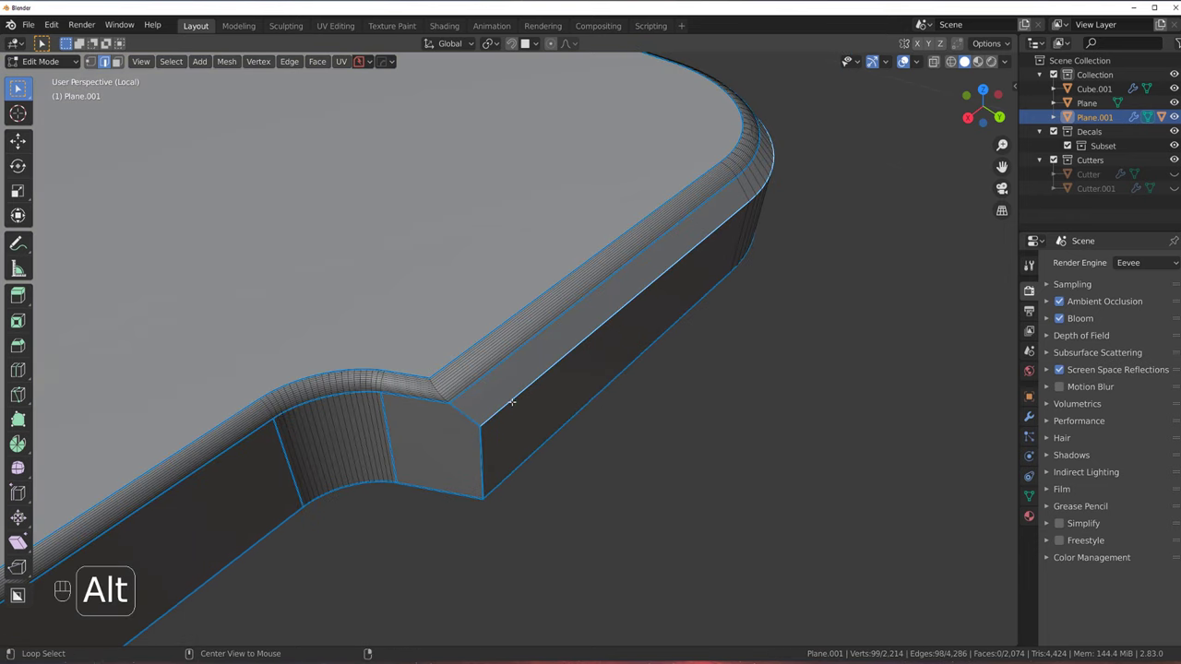
key("ctrl+b")
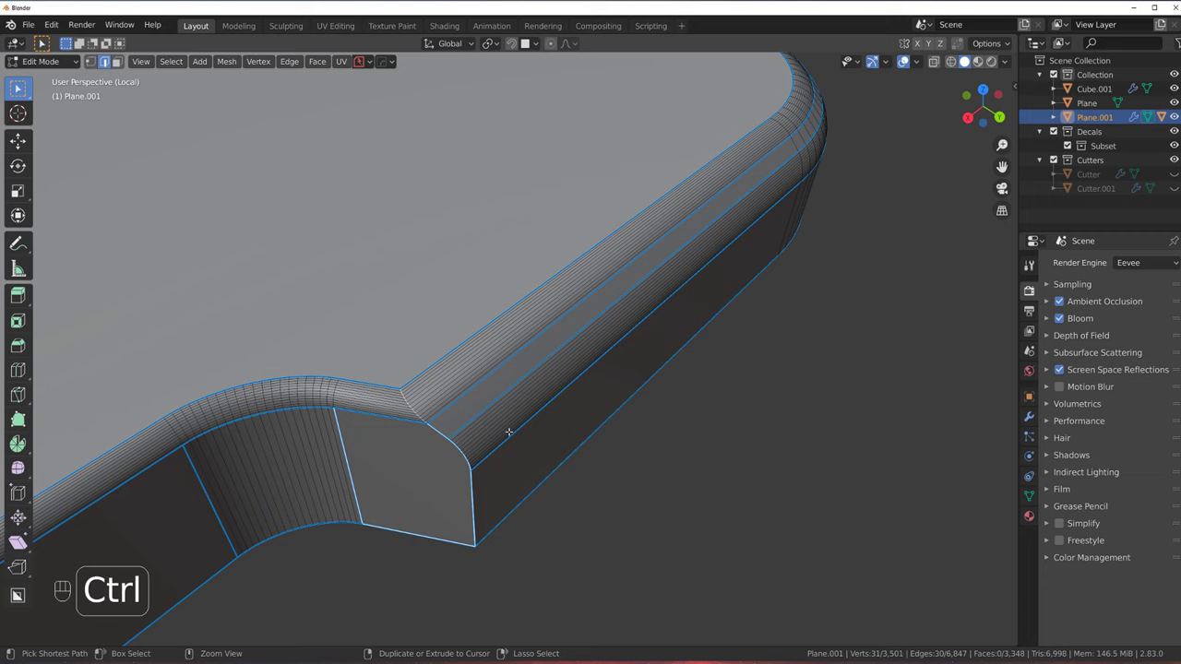
key("ctrl+b")
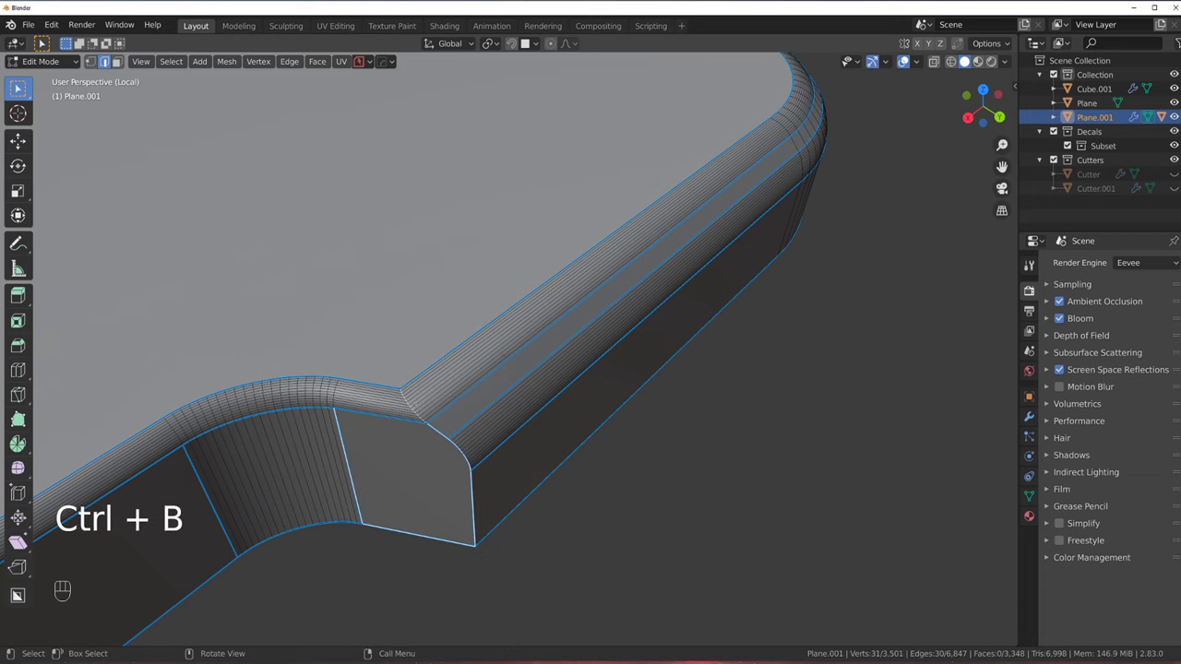
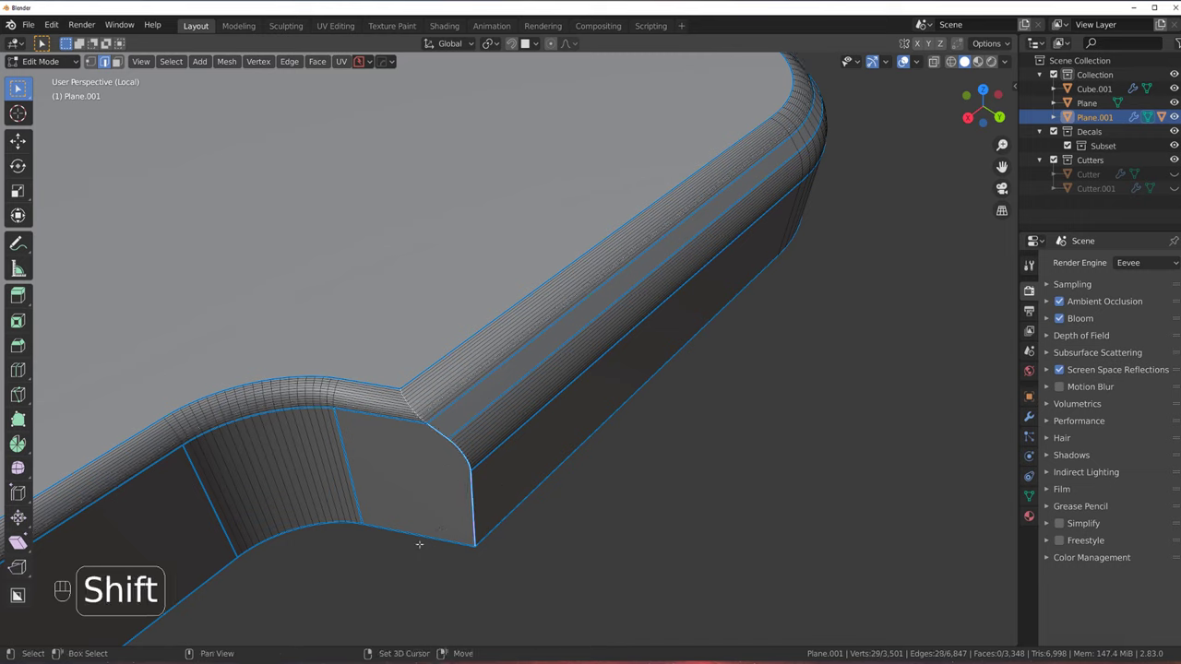
Round the notch's vertical corner edges with a segmented bevel and return to Object Mode
key("ctrl+b")
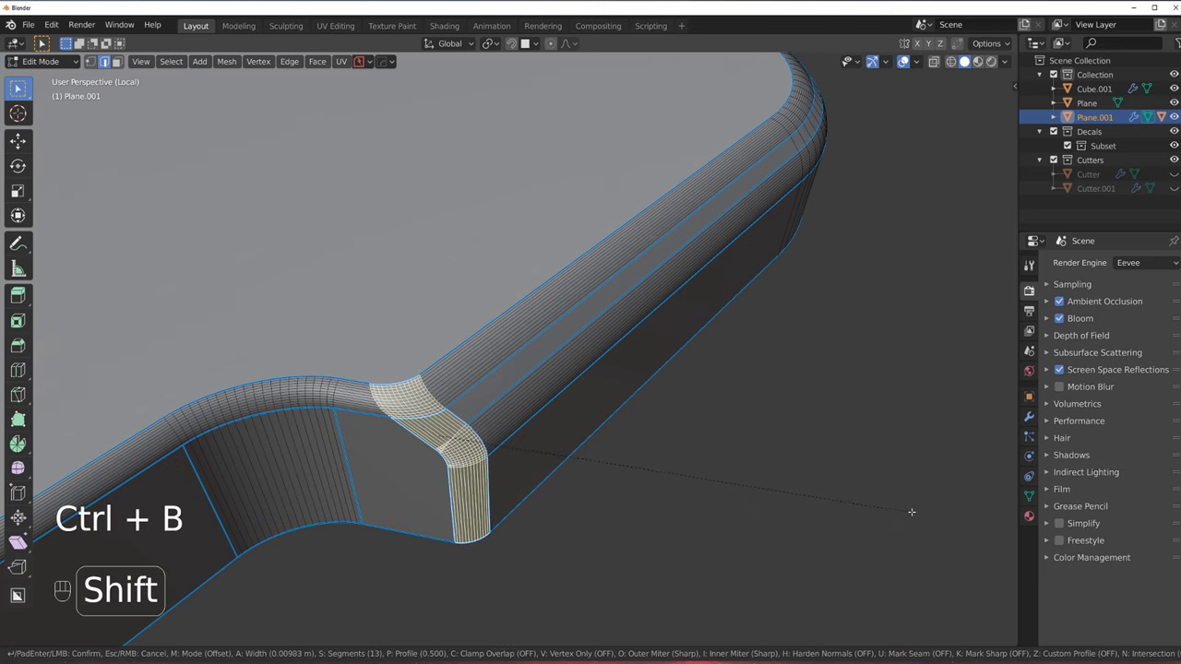
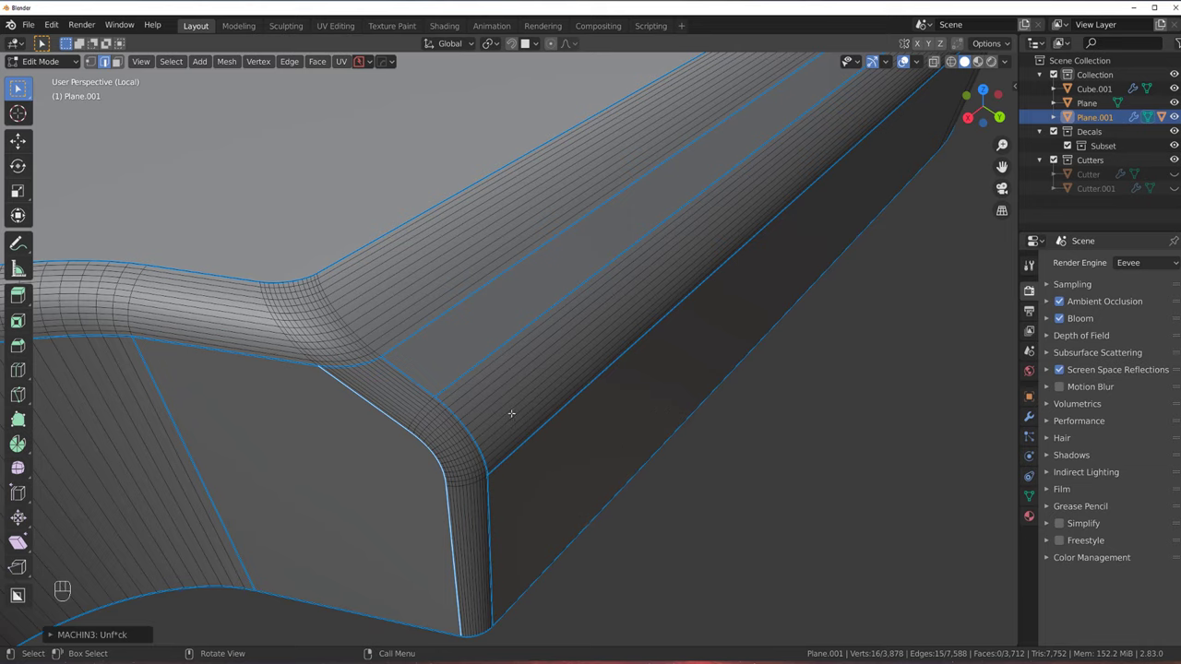
key("Tab")
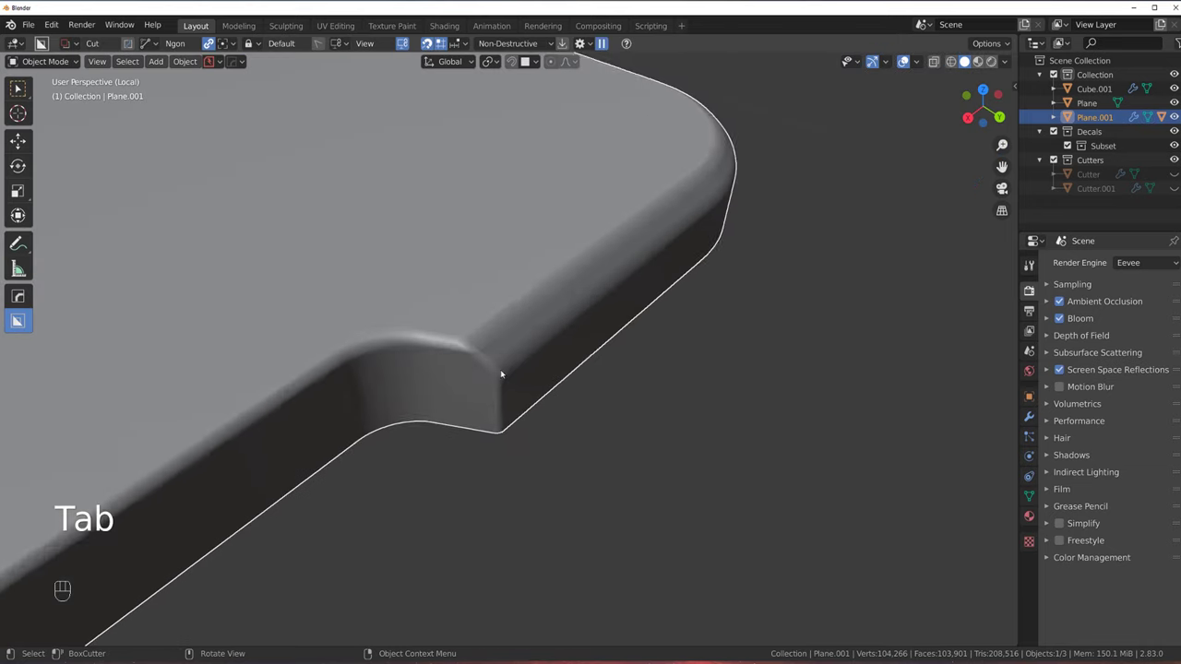
Add a Hops_Mirror modifier to Plane.001 through the HardOps mirror gizmo
key("alt+x")
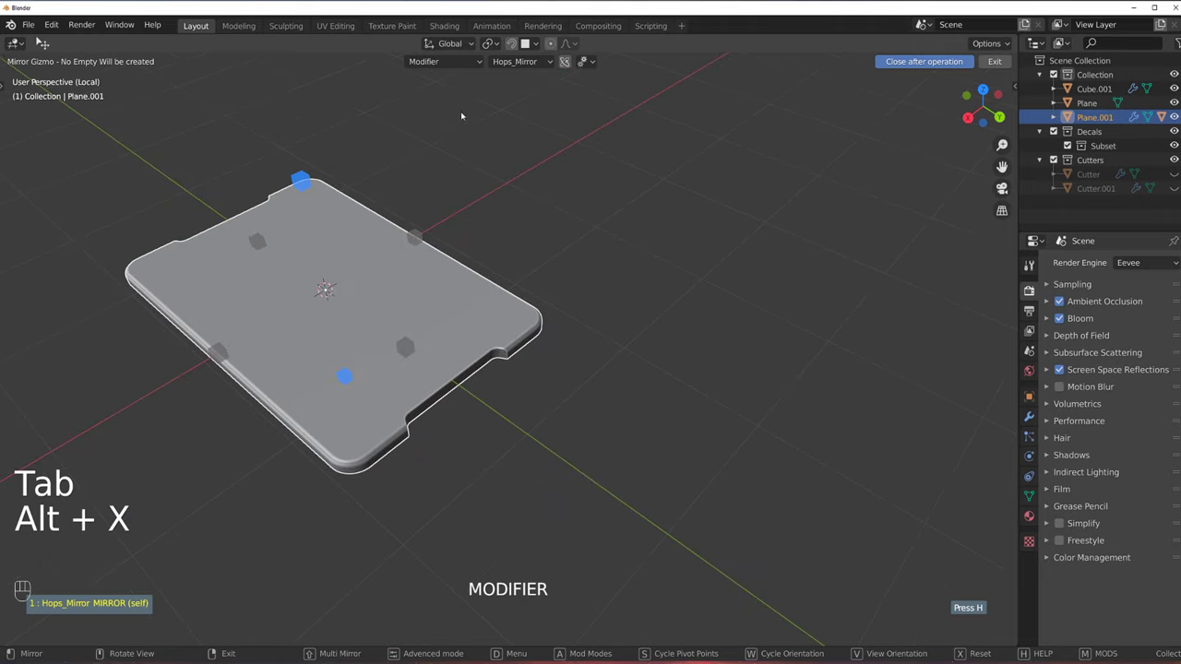
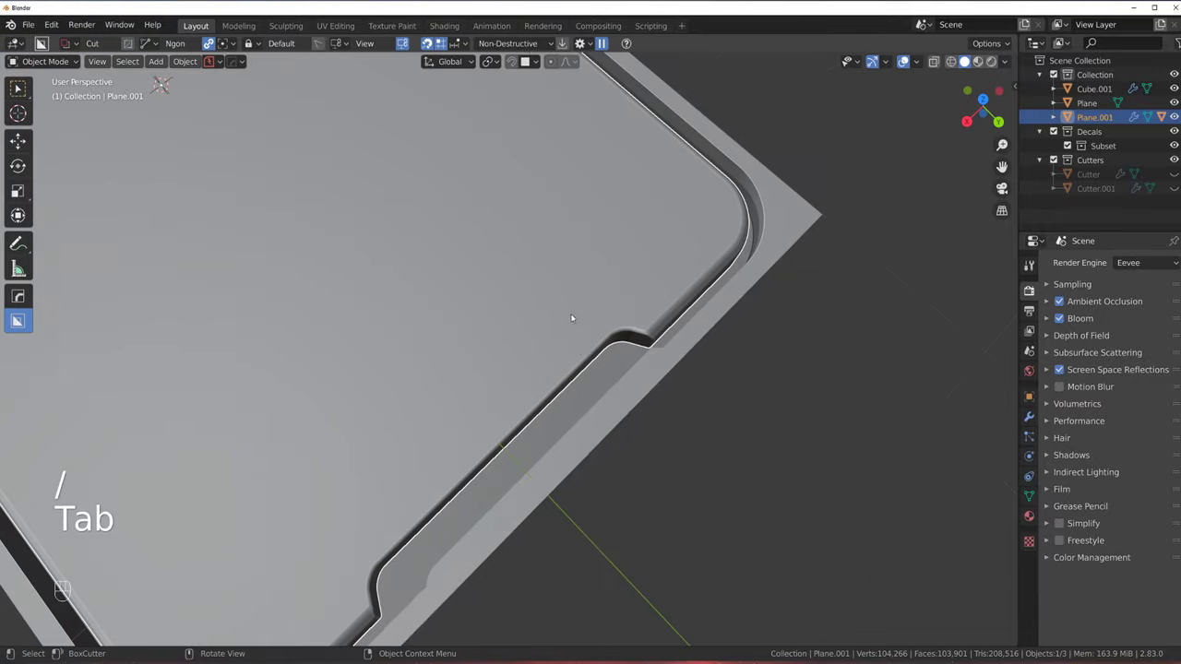
View the panel straight down and zoom onto its top-right corner
key("`")
left_click_drag(534, 280, 483, 277)
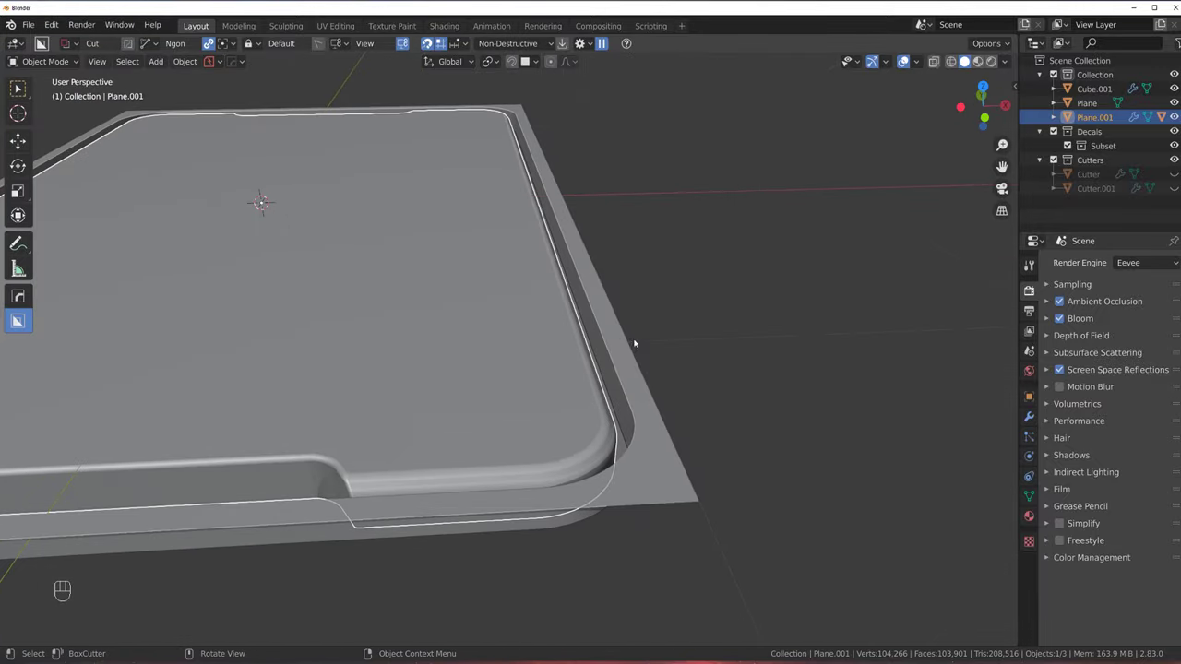
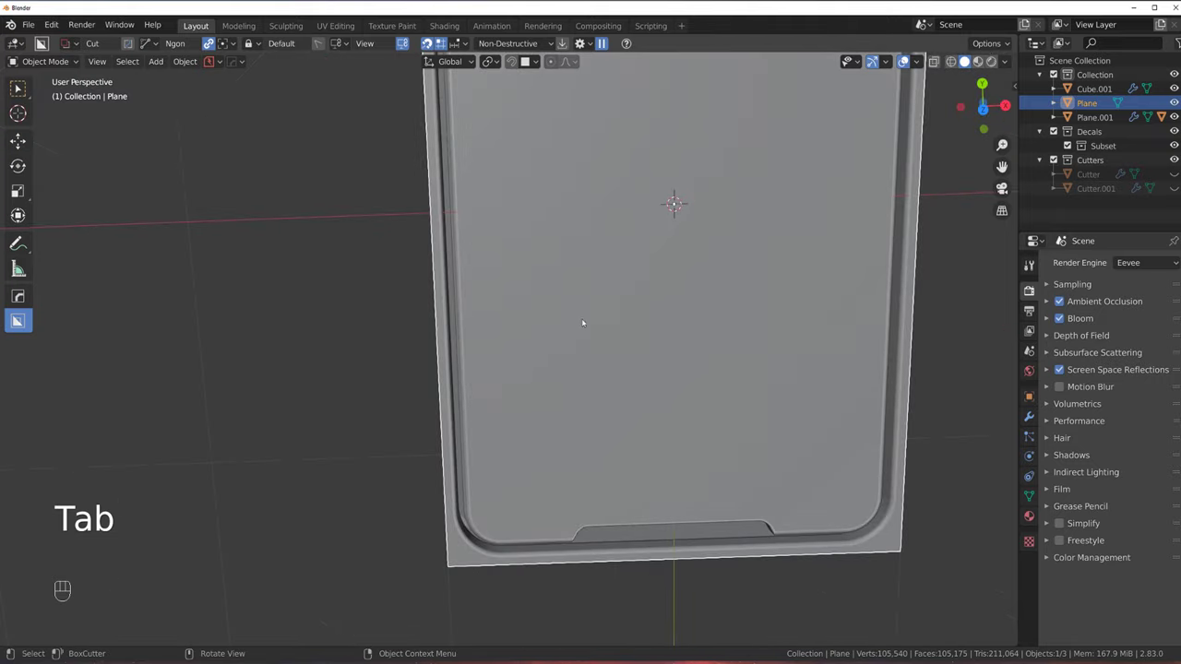
key("`")
left_click_drag(564, 287, 531, 404)
left_click(514, 284)
left_click_drag(491, 349, 486, 355)
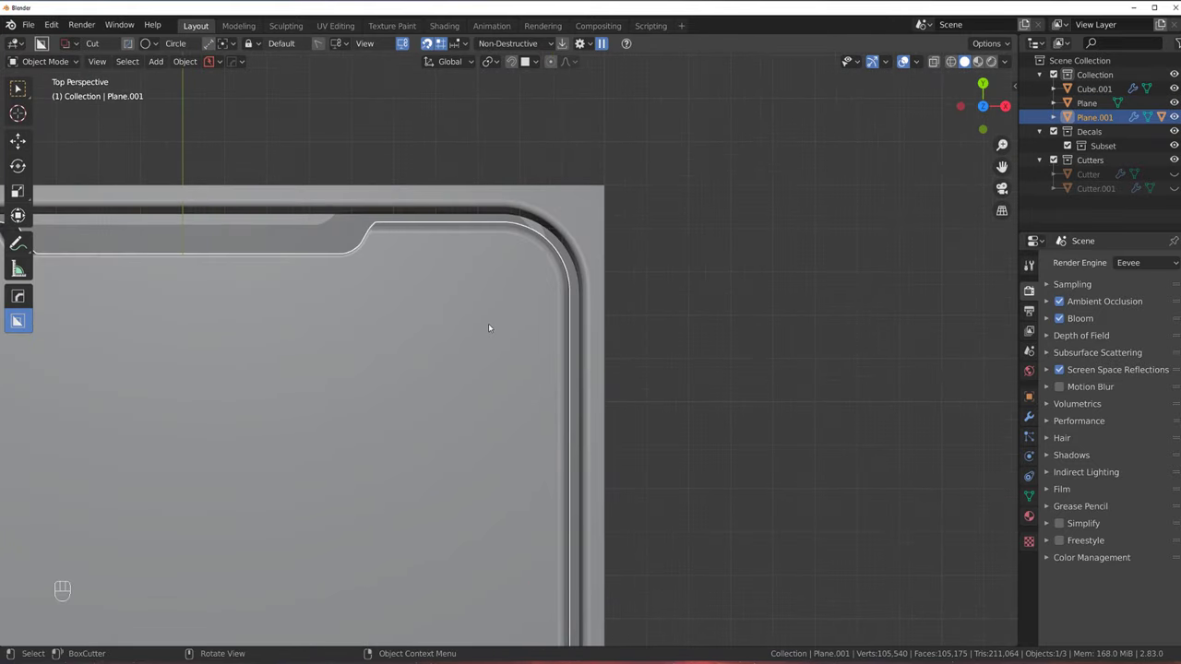
Draw a circular boolean Cutter.002 into Plane.001 near the top-right corner
key("d")
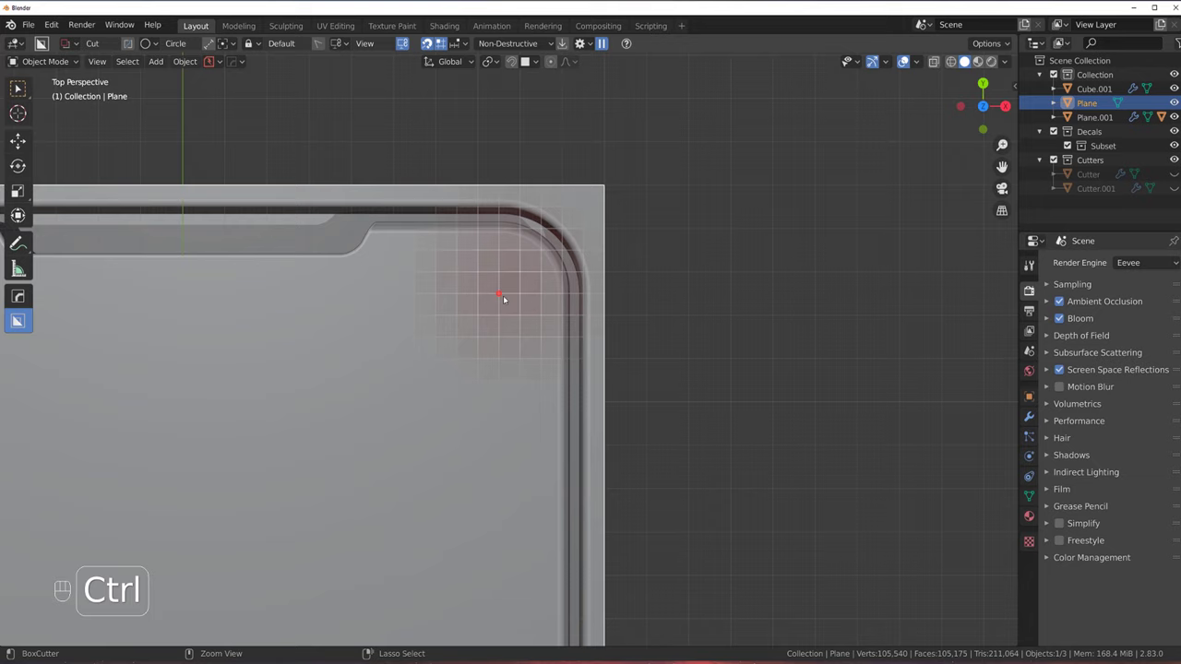
left_click_drag(506, 297, 525, 309)
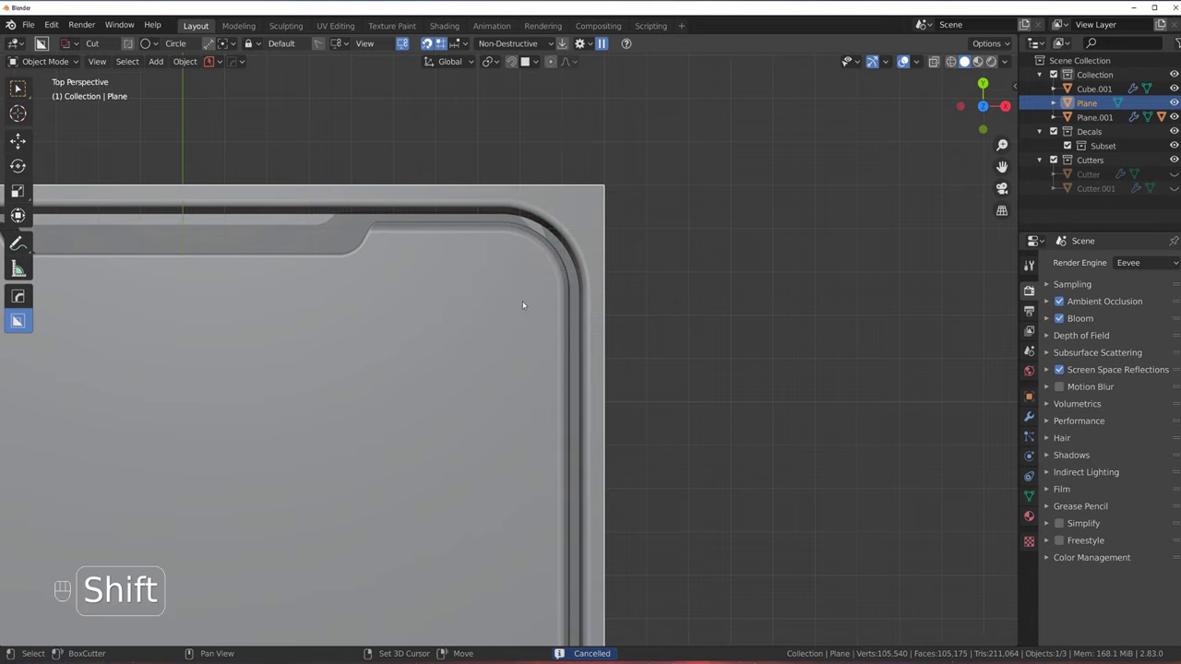
key("shift+v")
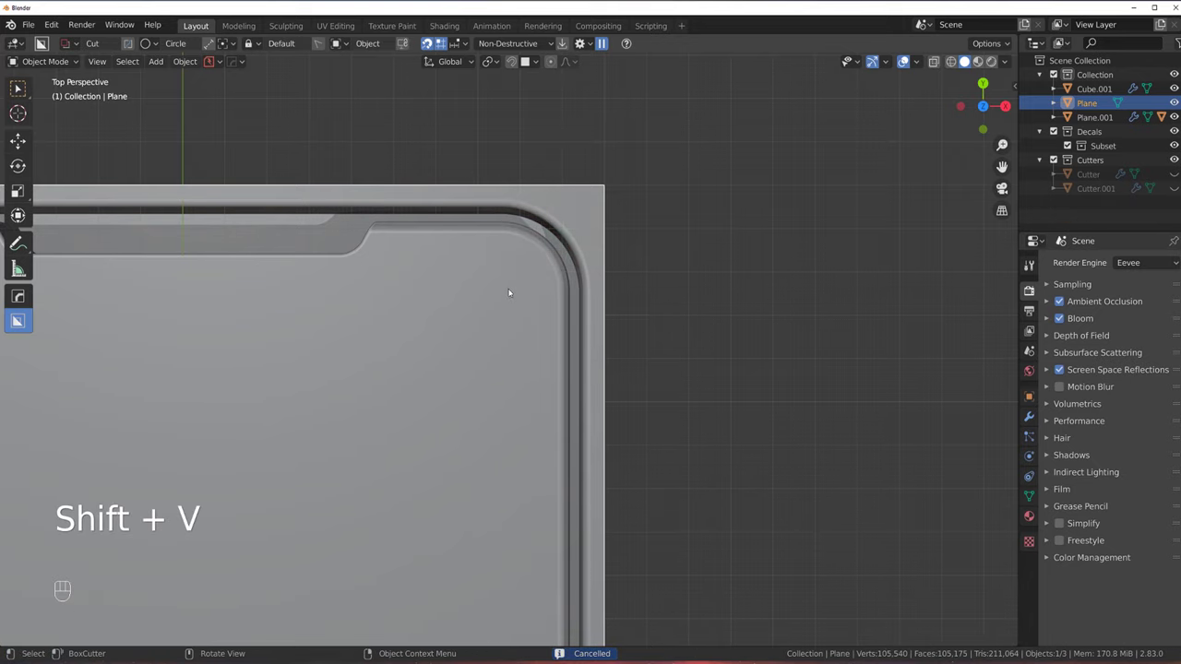
left_click(519, 284)
left_click_drag(504, 291, 614, 220)
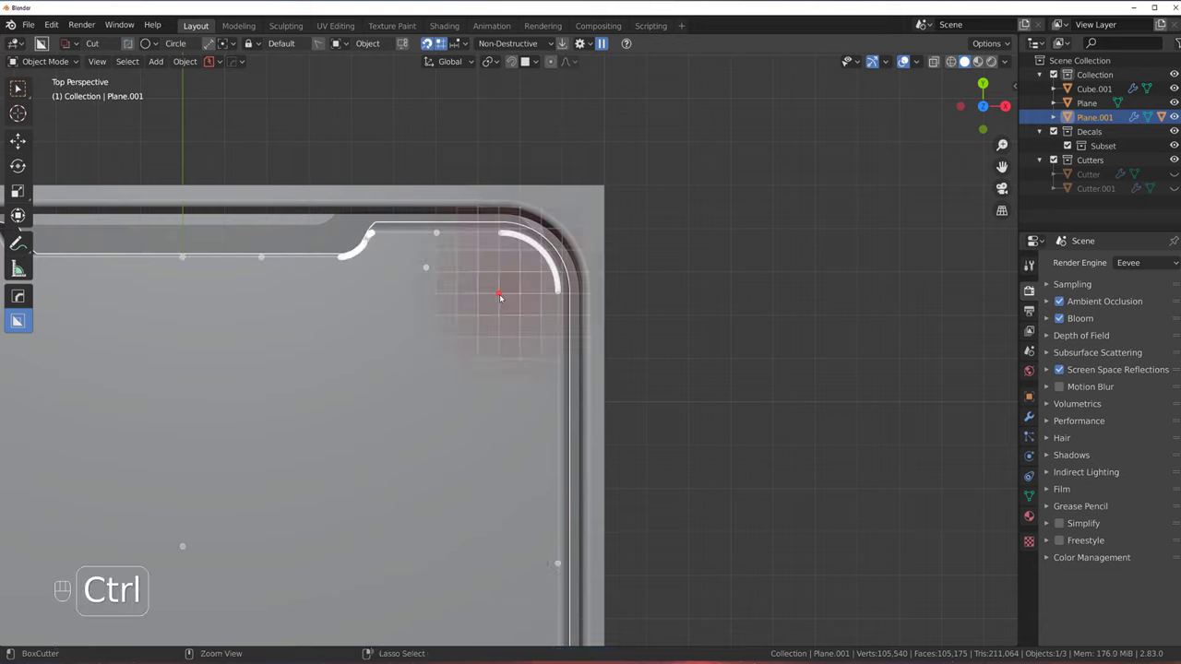
left_click_drag(502, 295, 556, 339)
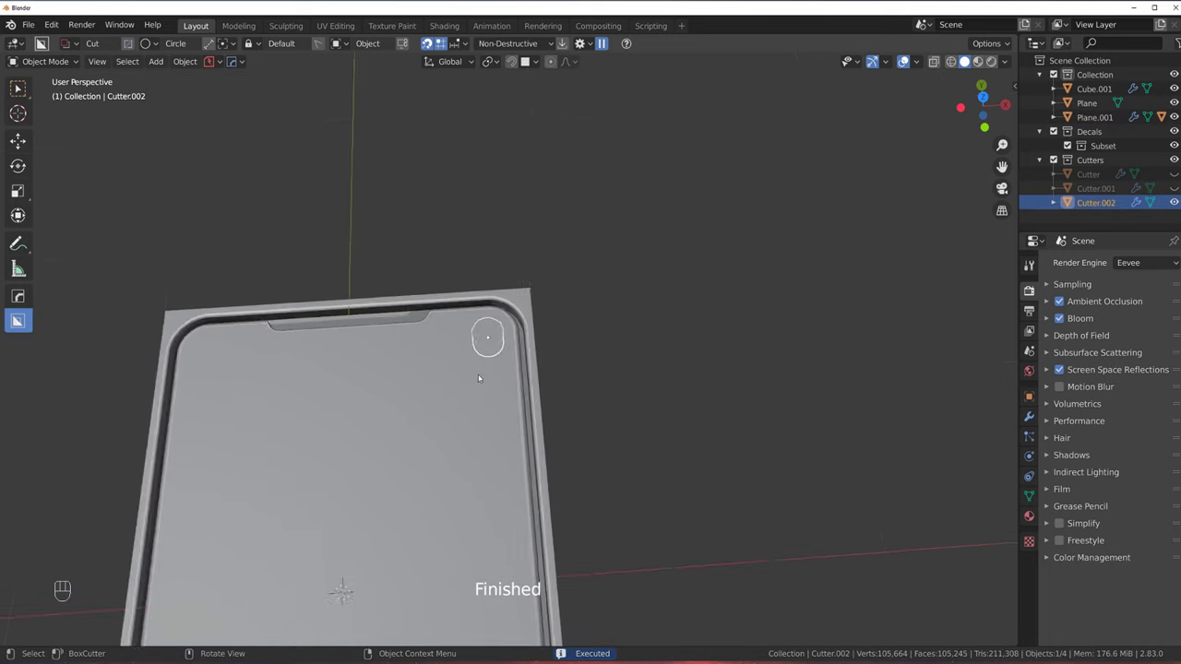
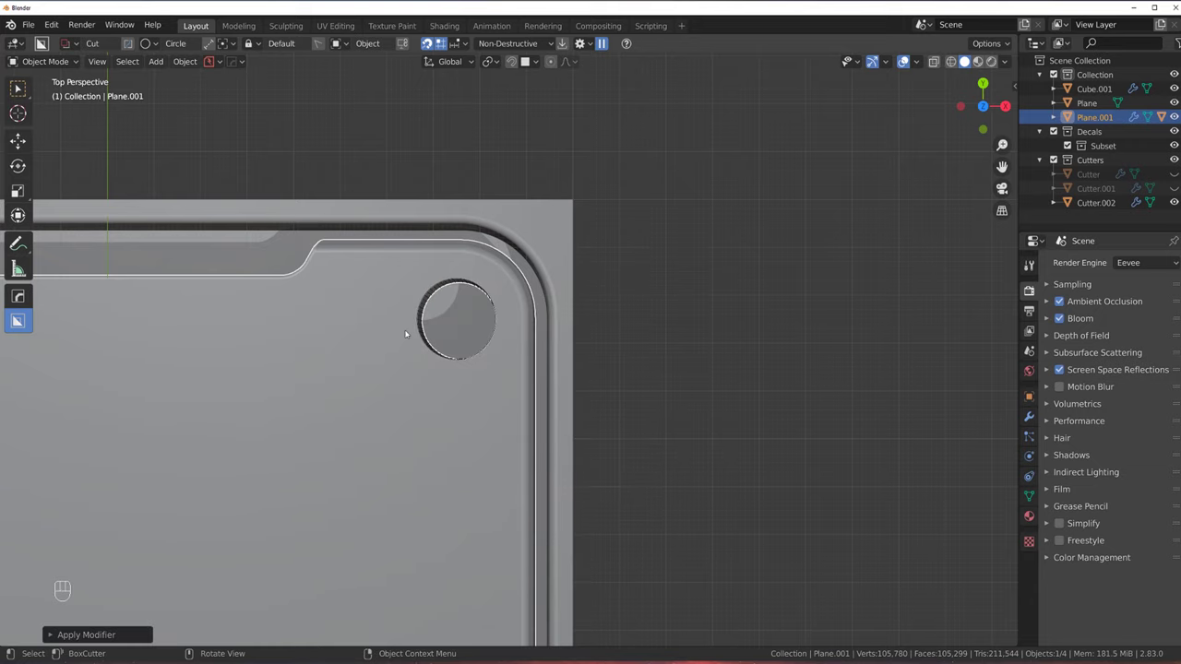
Select Cutter.002 among the panel's cutters and reposition it in the corner
key("KP_5")
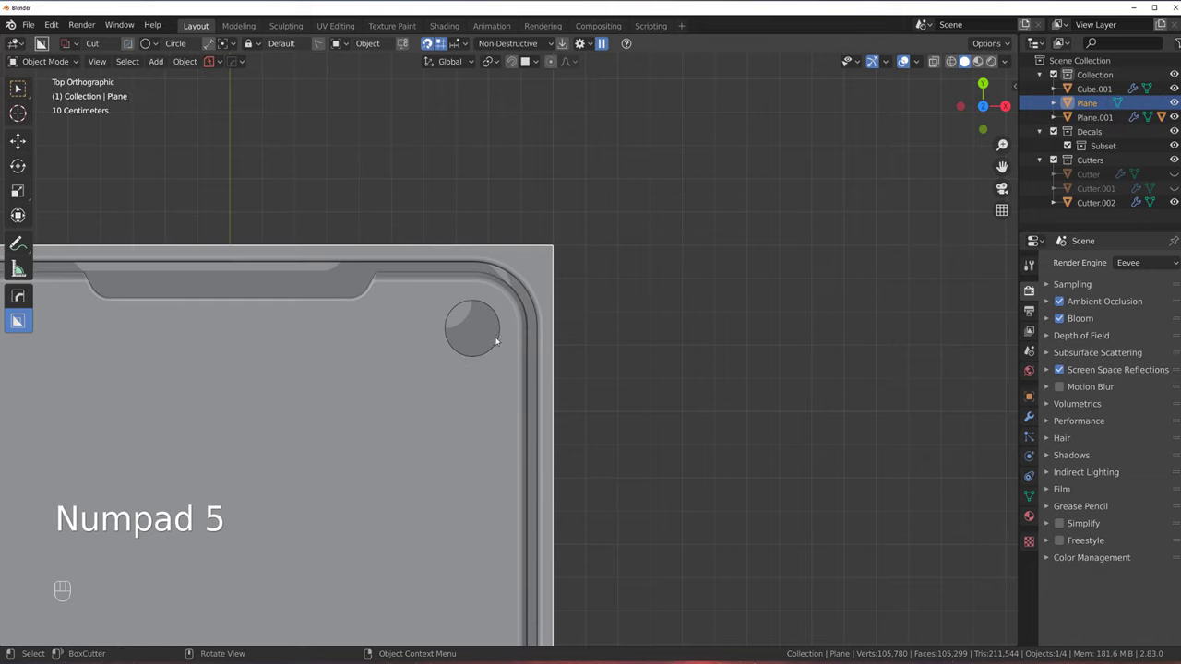
key("q")
key("q")
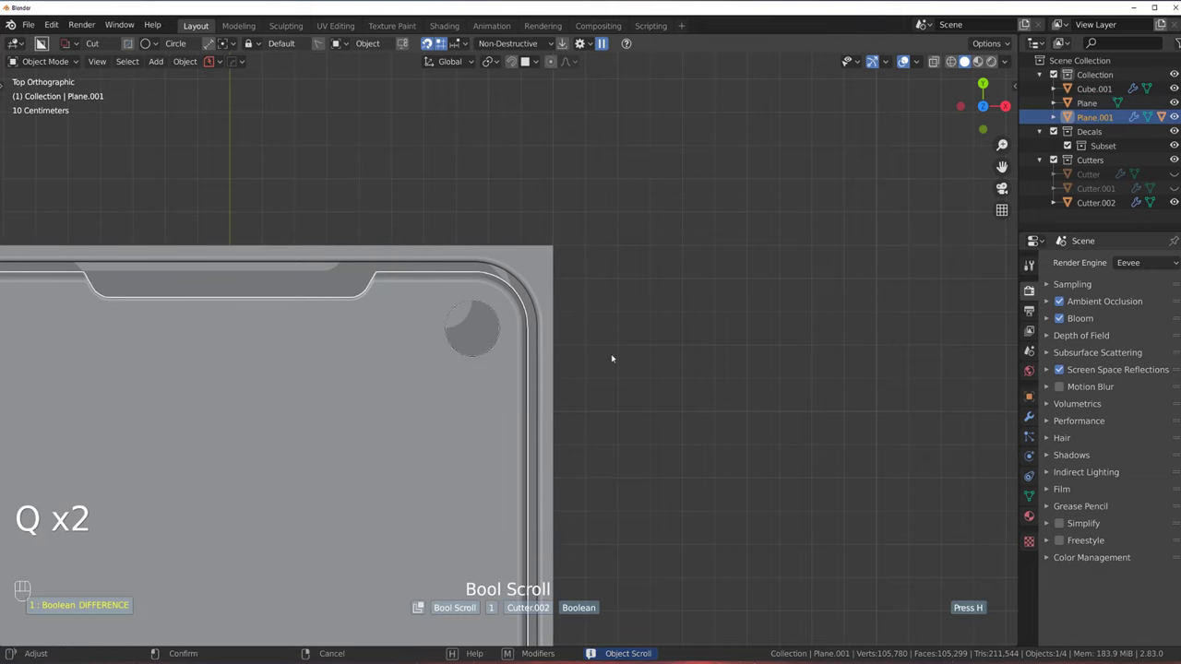
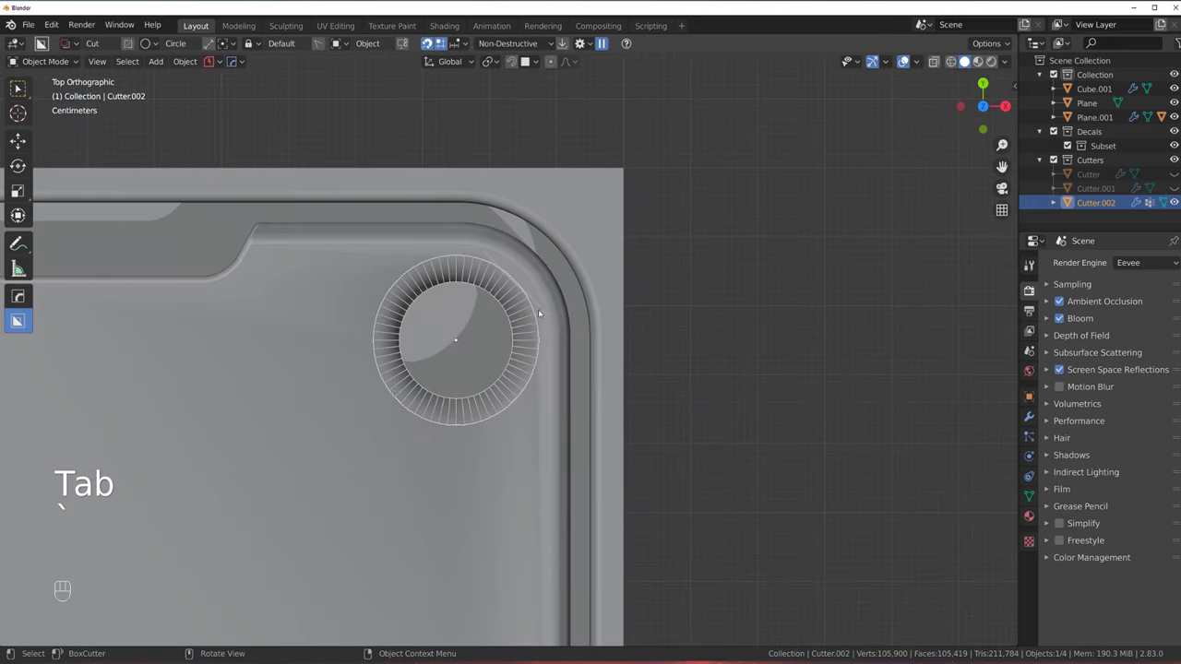
key("g")
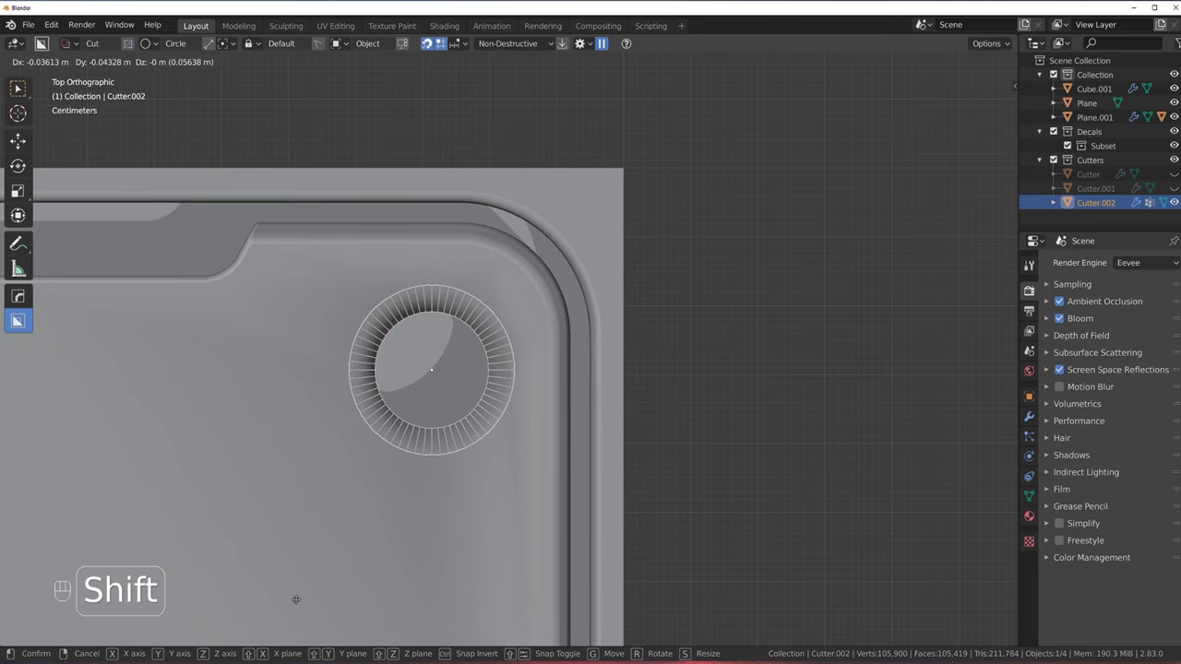
left_click(488, 323)
Apply CSharpen on Plane.001 so the corner hole gets a beveled, countersunk rim
key("Tab")
key("Tab")
key("q")
key("q")
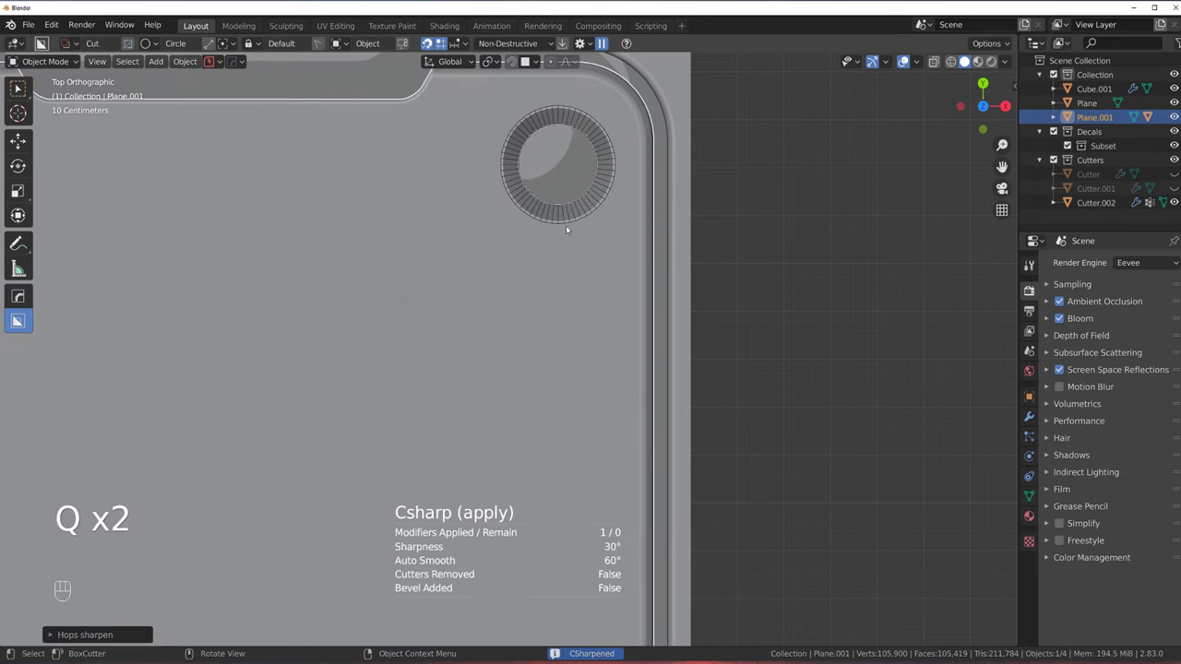
left_click(448, 339)
left_click(488, 290)
key("h")
left_click(505, 287)
left_click(478, 376)
Mirror the corner hole with Symmetry so all four panel corners have one
key("alt+x")
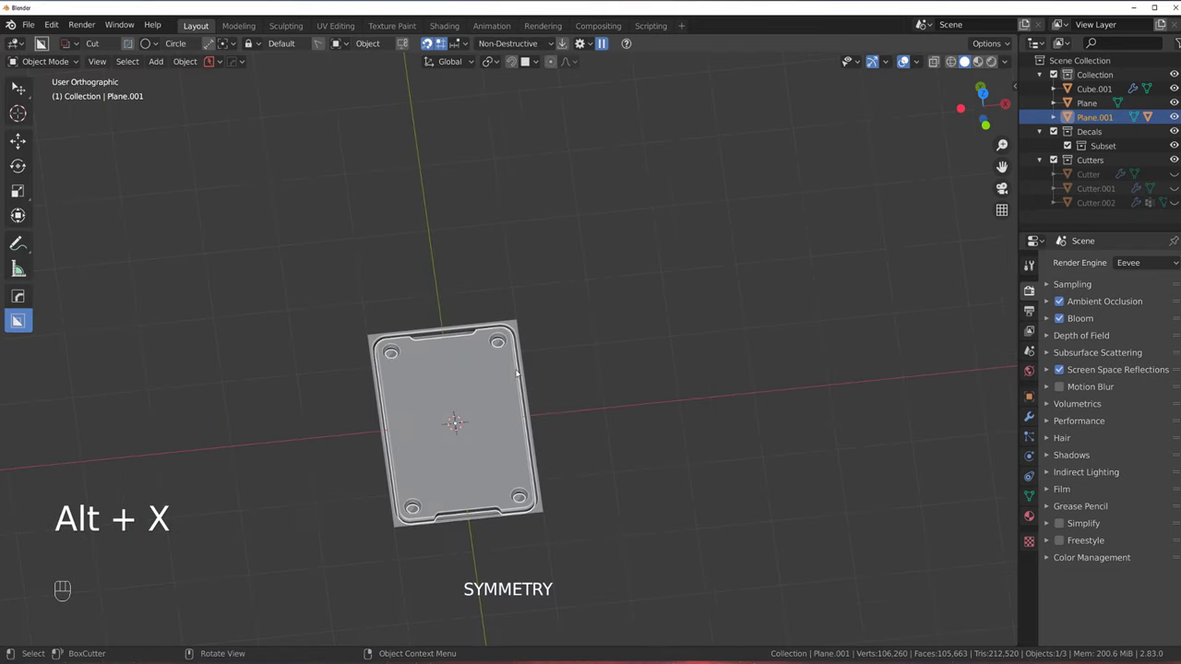
left_click_drag(425, 279, 460, 297)
left_click(530, 263)
key("/")
key("/")
left_click(532, 256)
key("/")
left_click(473, 399)
left_click_drag(525, 351, 482, 306)
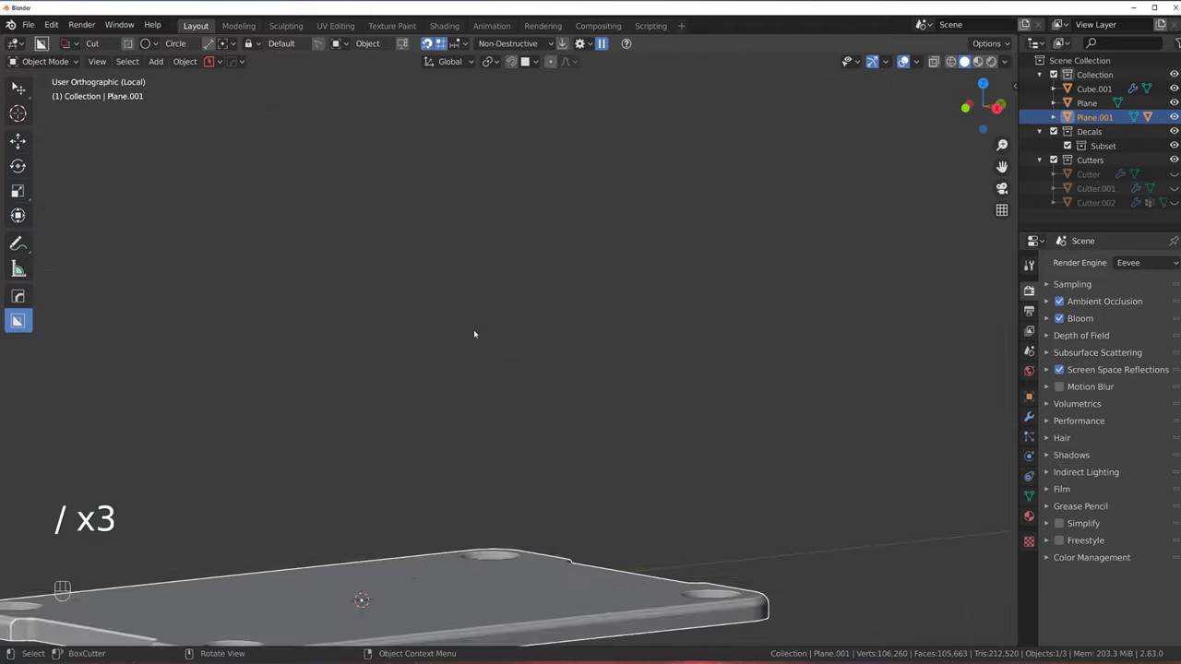
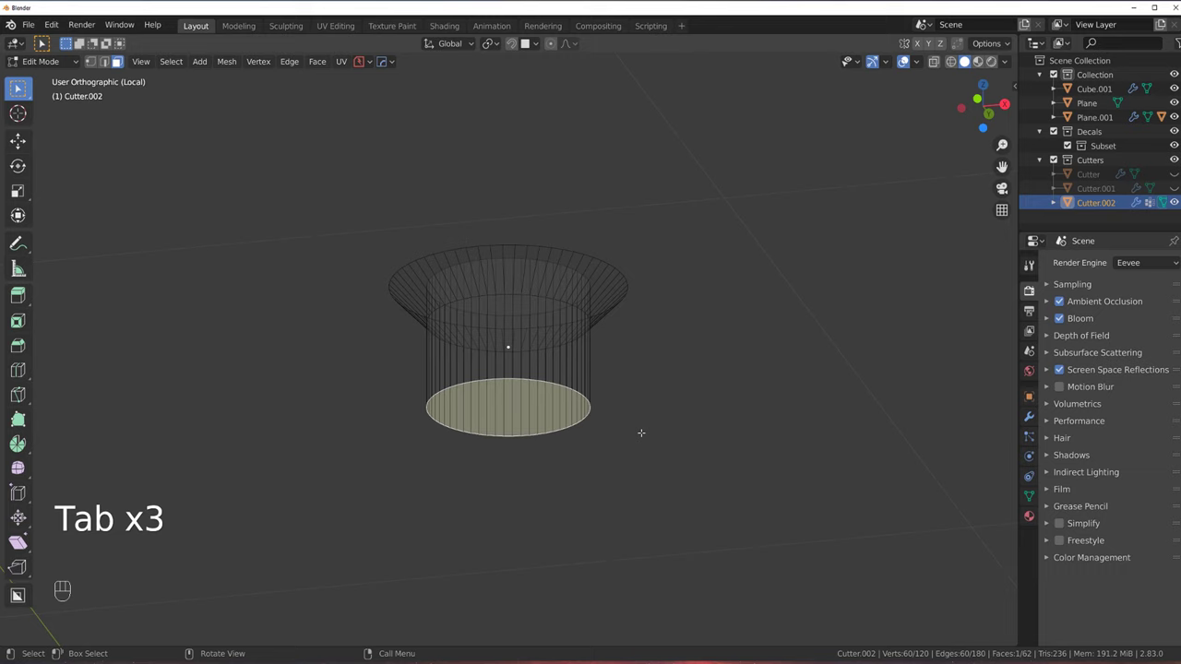
Slide Cutter.002's bottom ring up its sides to flare the countersink
key("g")
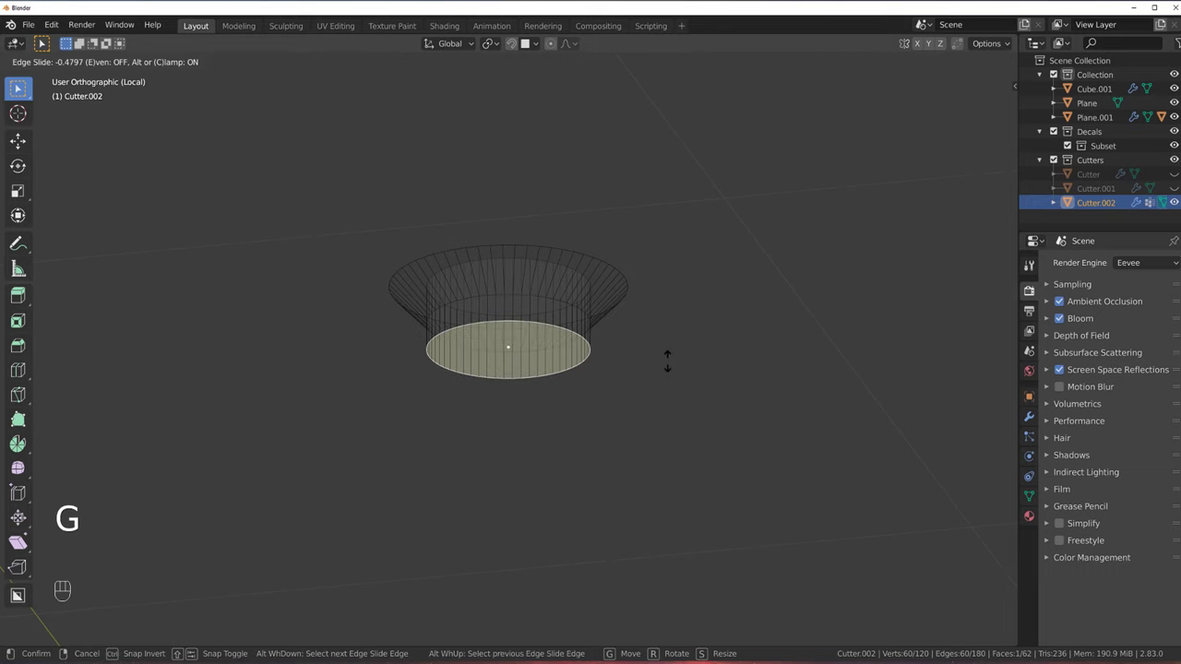
key("/")
key("Tab")
left_click(588, 241)
Re-sharpen Plane.001 so every mirrored corner recess shows the stepped countersink
key("q")
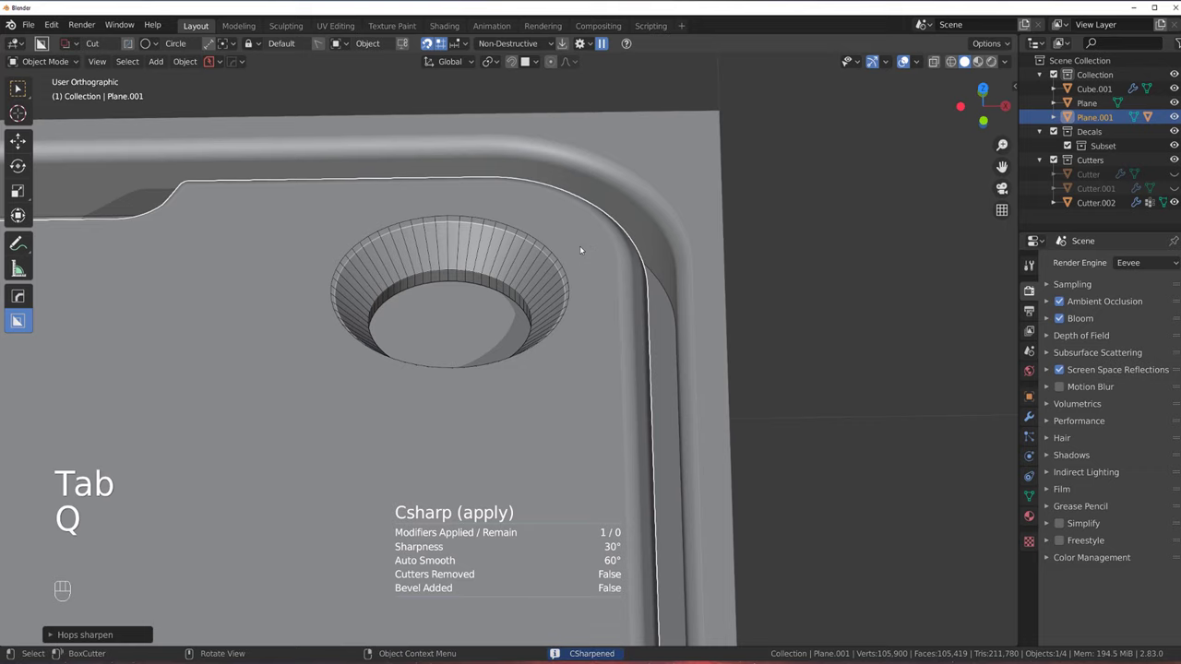
left_click(560, 262)
key("h")
left_click(591, 267)
key("/")
key("/")
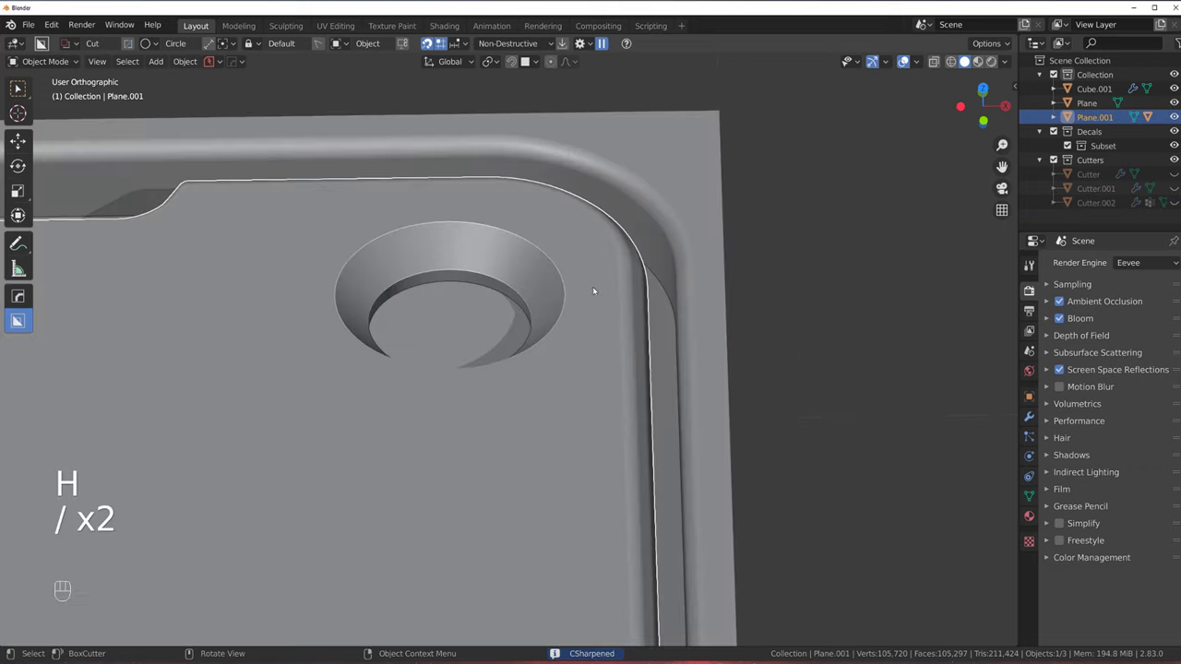
left_click(562, 382)
key("alt+x")
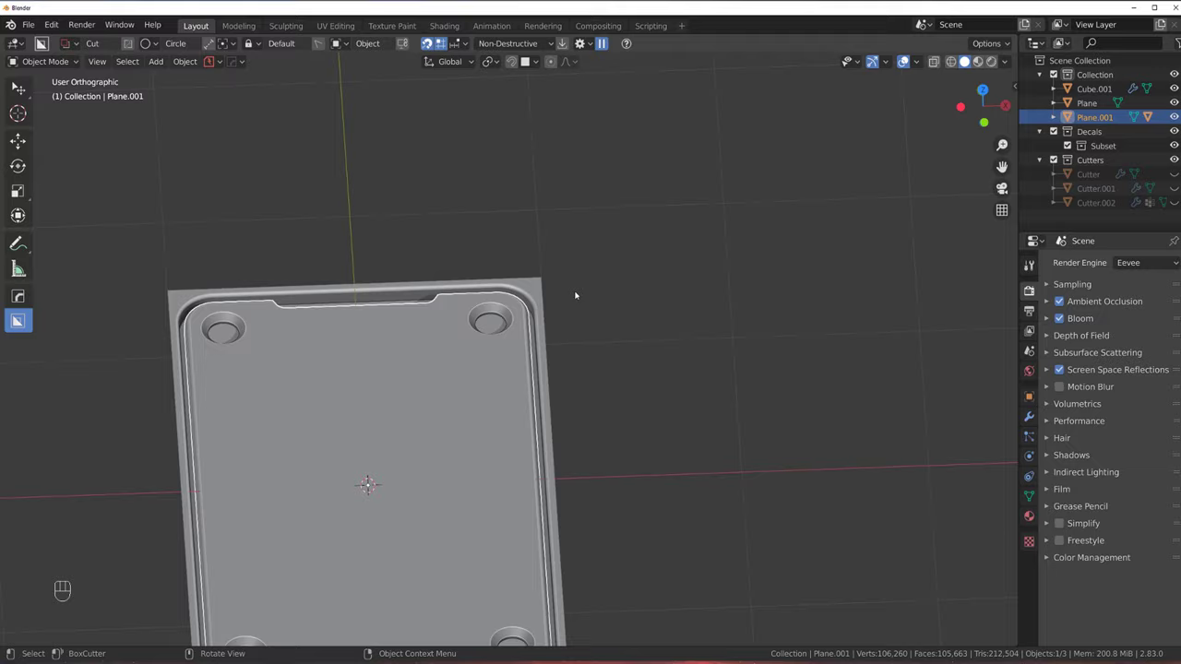
Inset and extrude the hole's bottom face into a raised boss with a rounded top edge
left_click(523, 262)
left_click(526, 224)
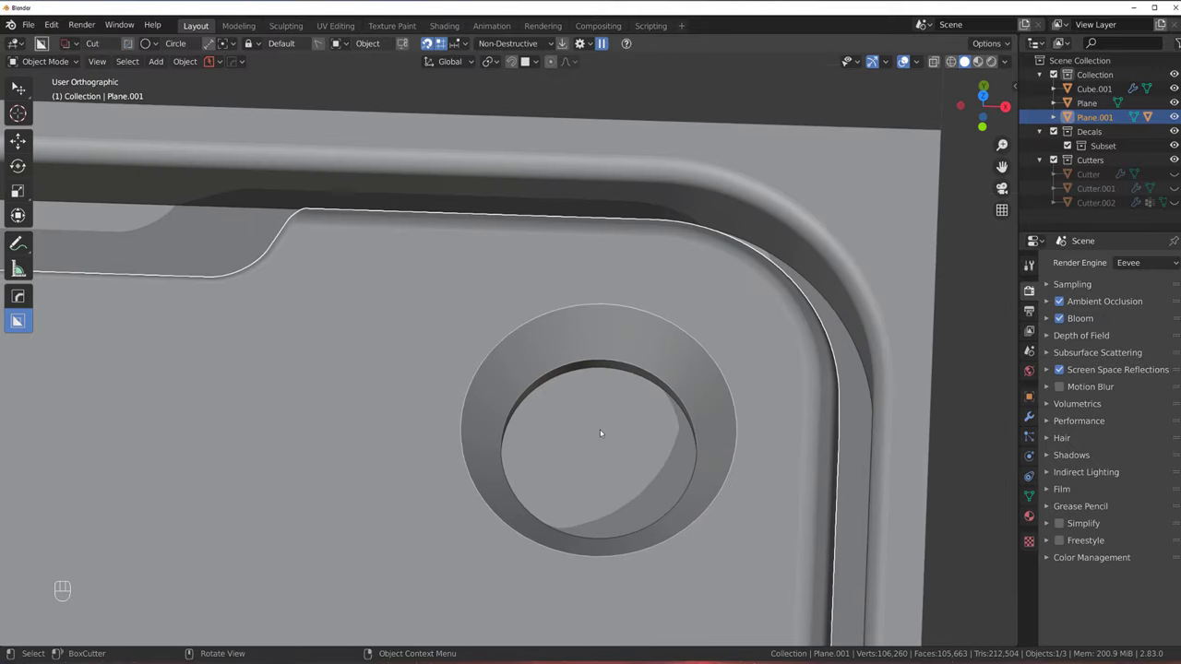
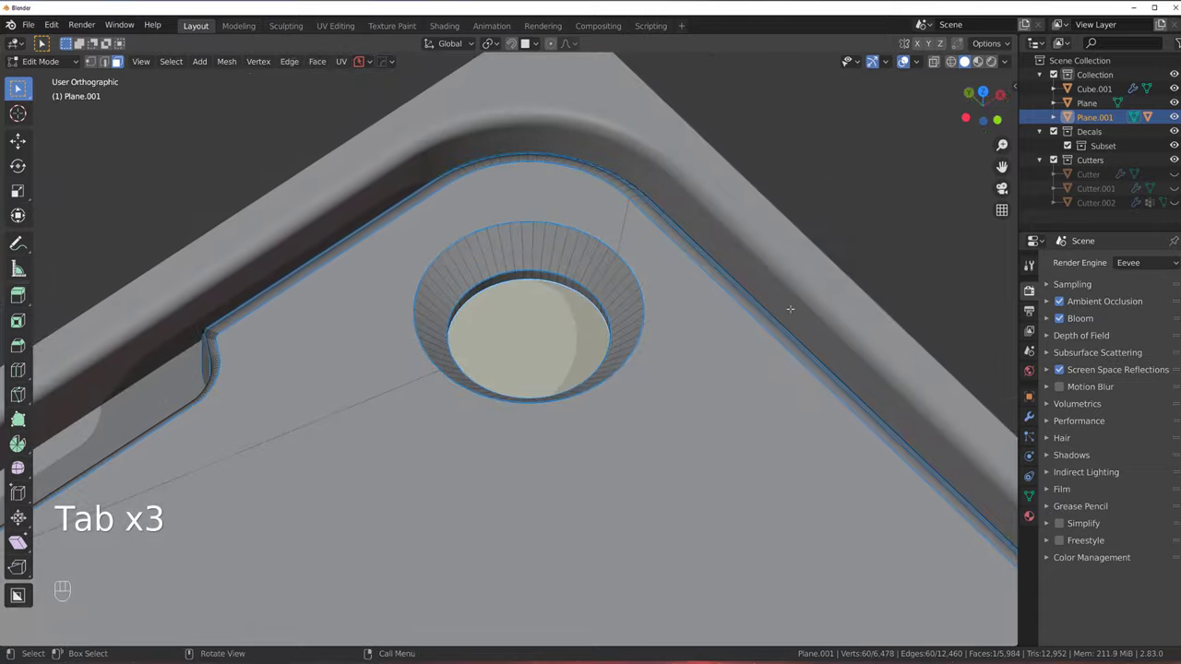
key("i")
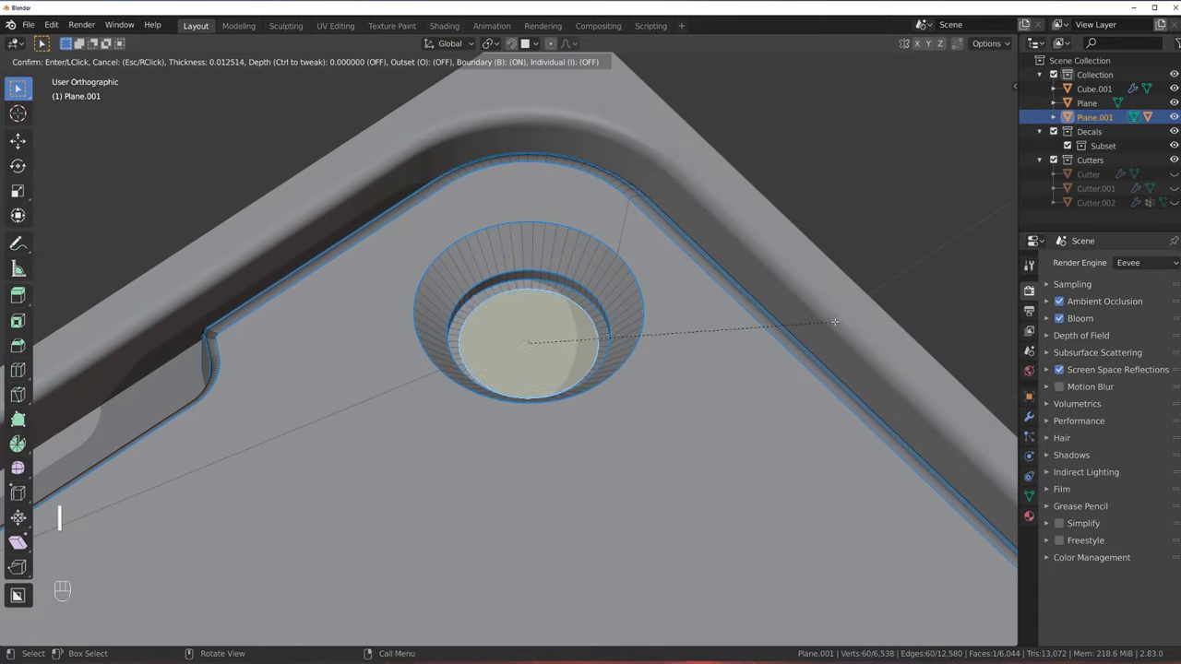
key("e")
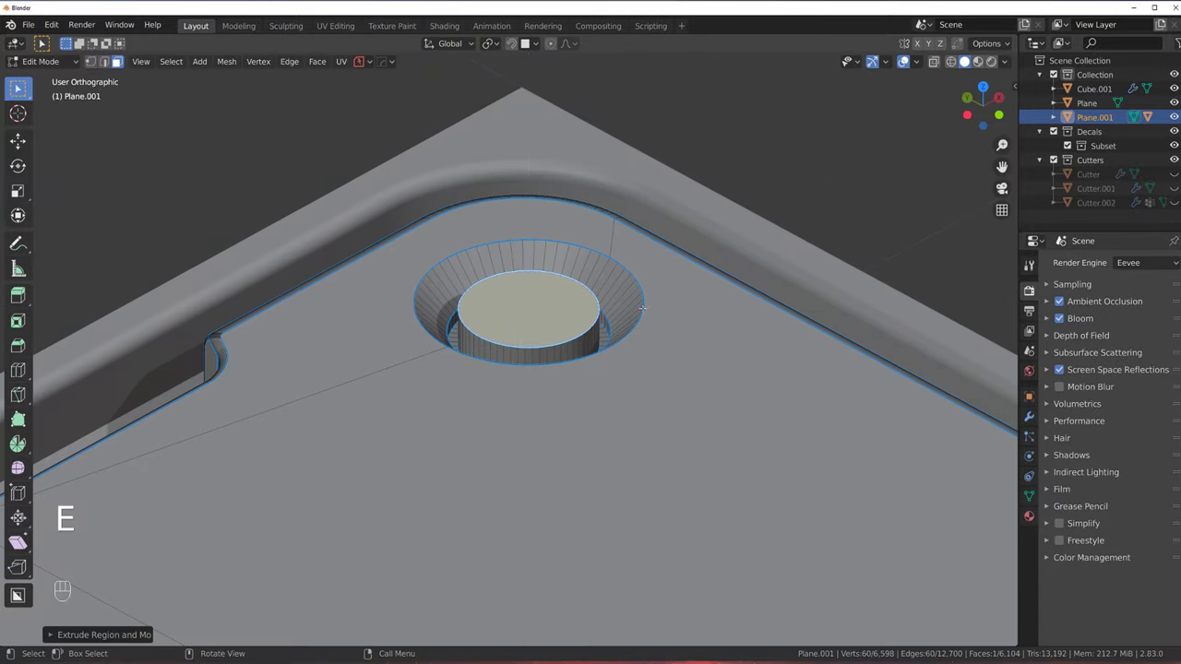
key("ctrl+b")
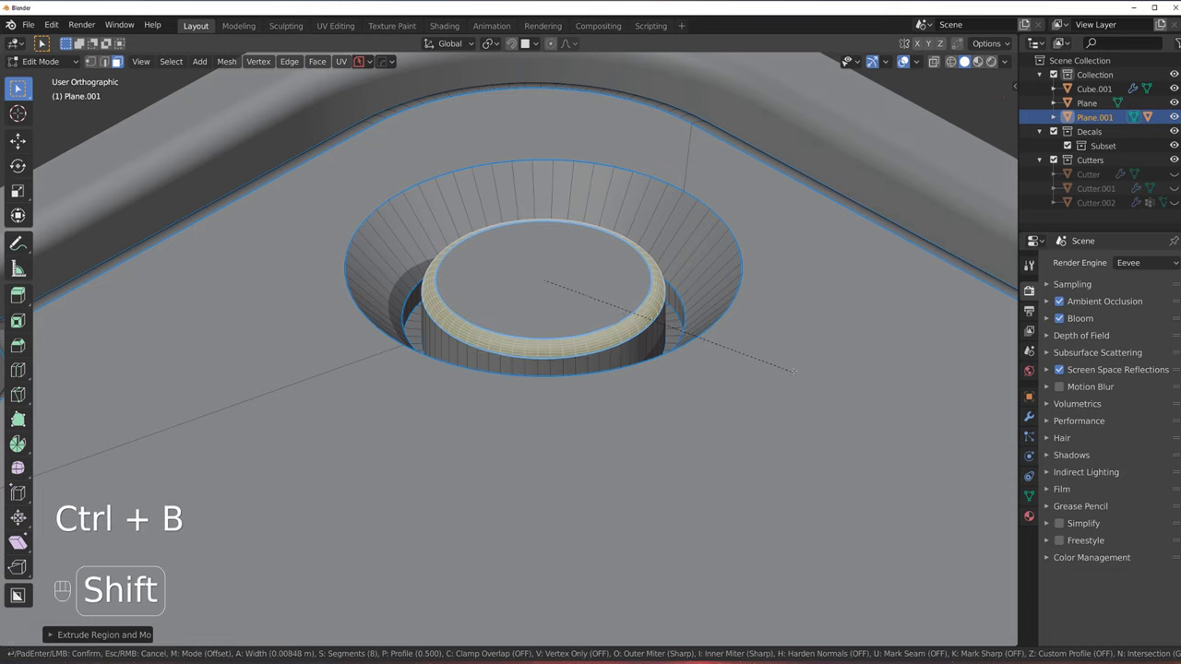
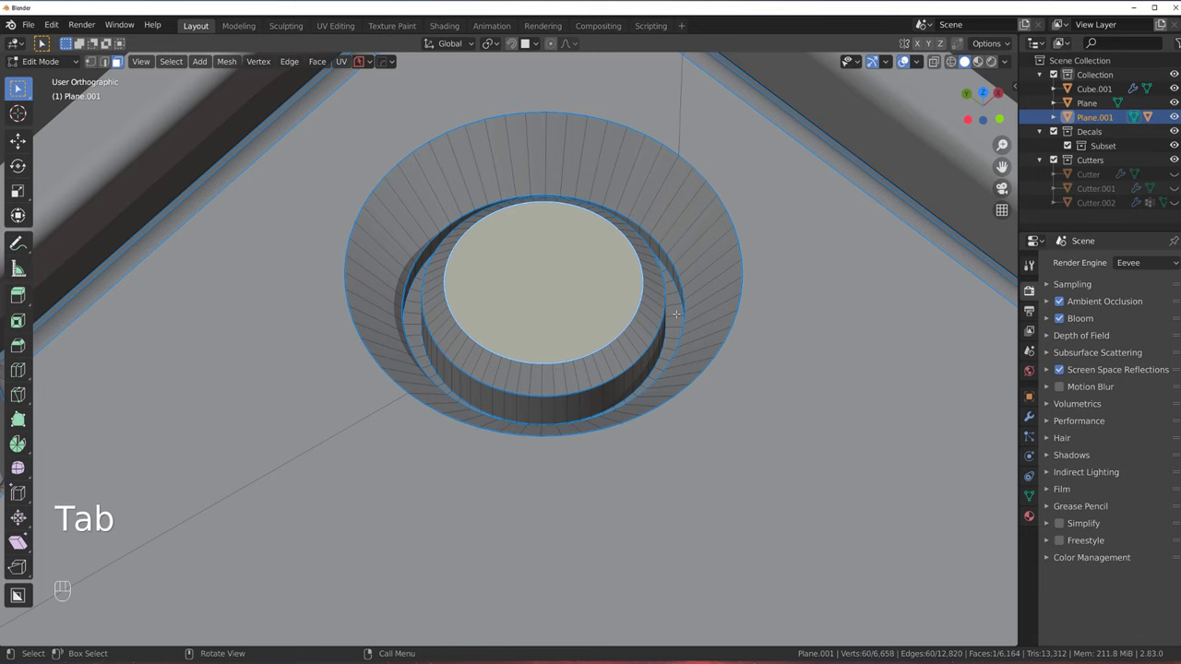
Inset the boss top twice, sink the inner face, and bevel the hole's rim ring
key("i")
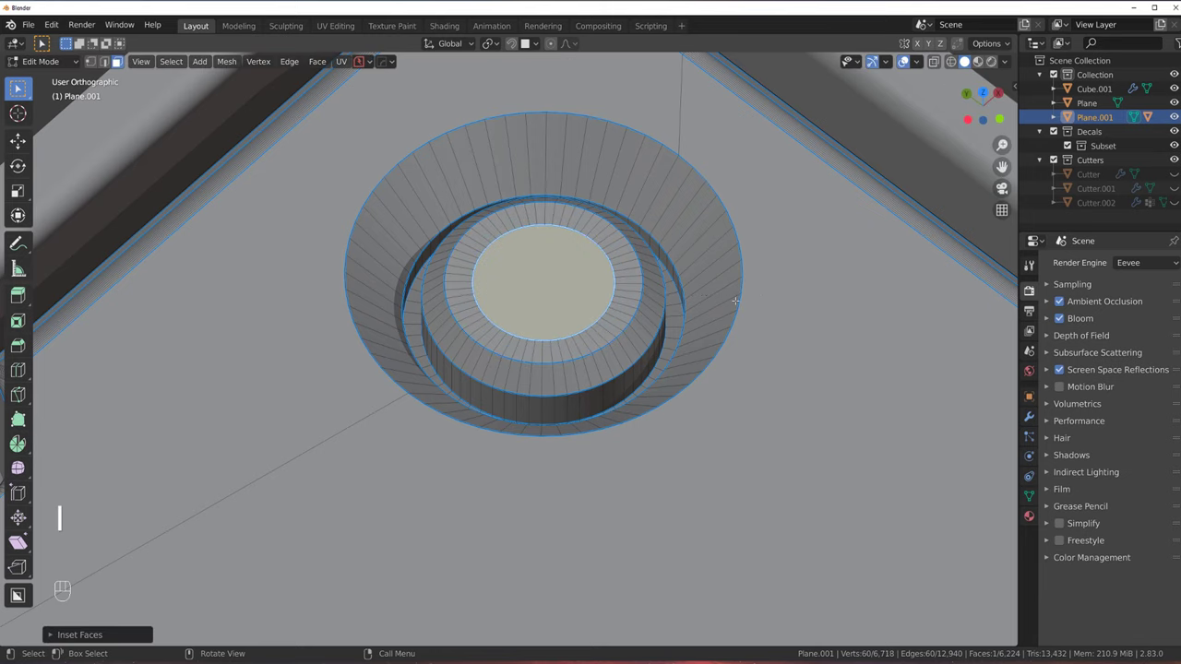
key("i")
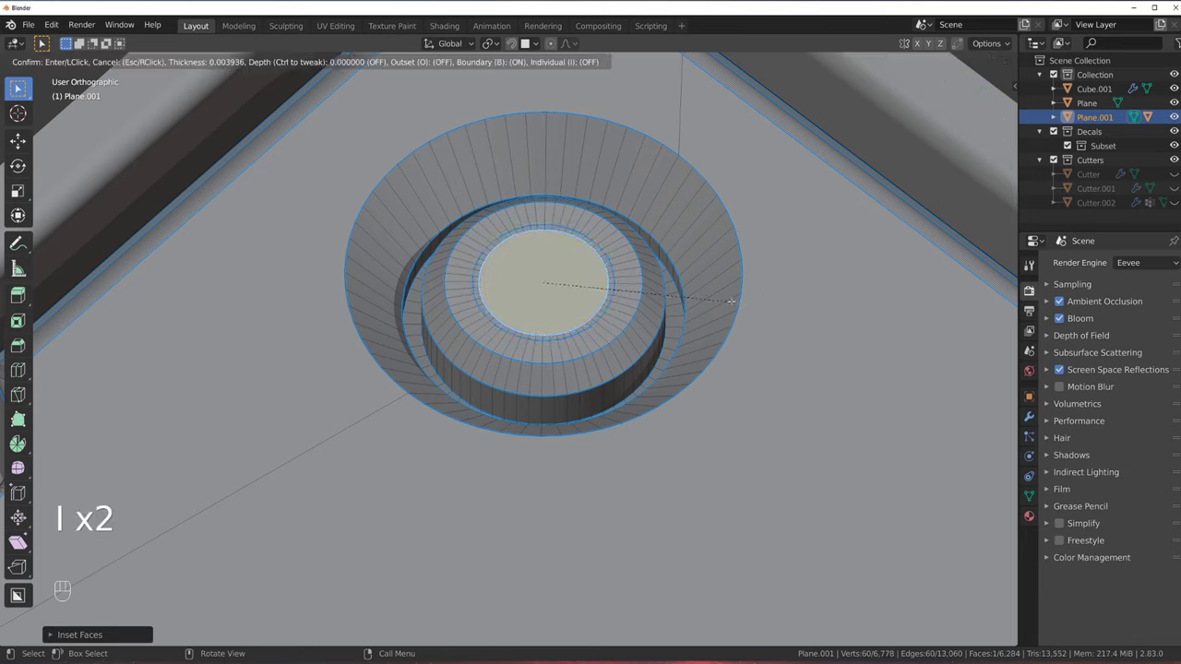
key("g")
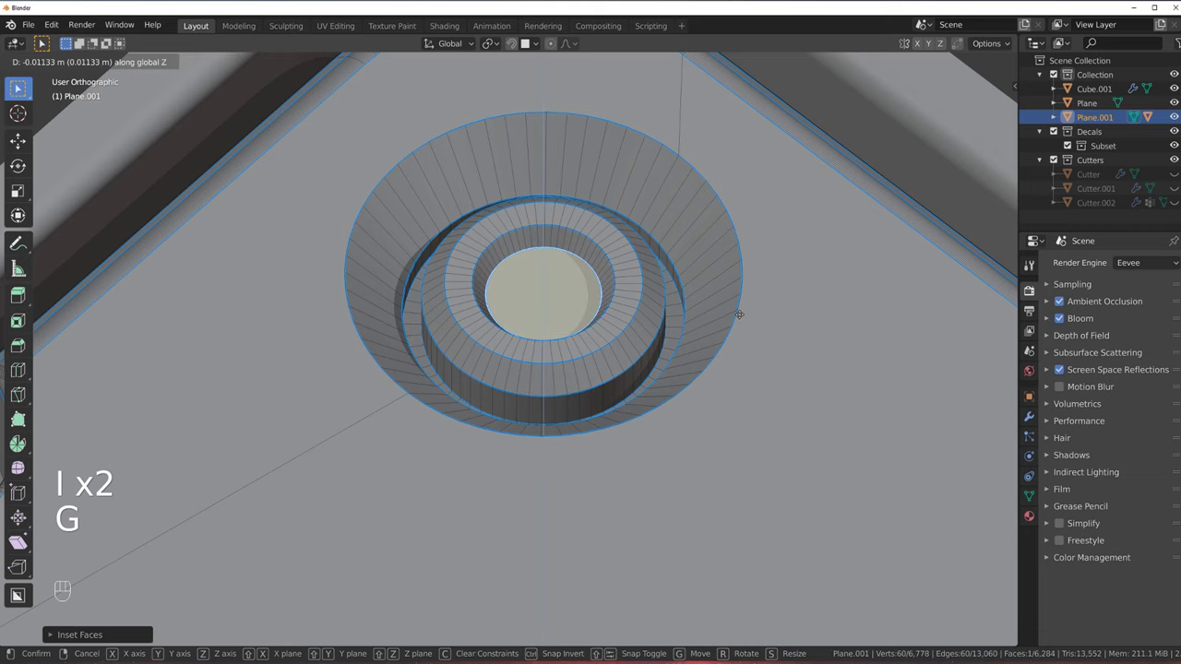
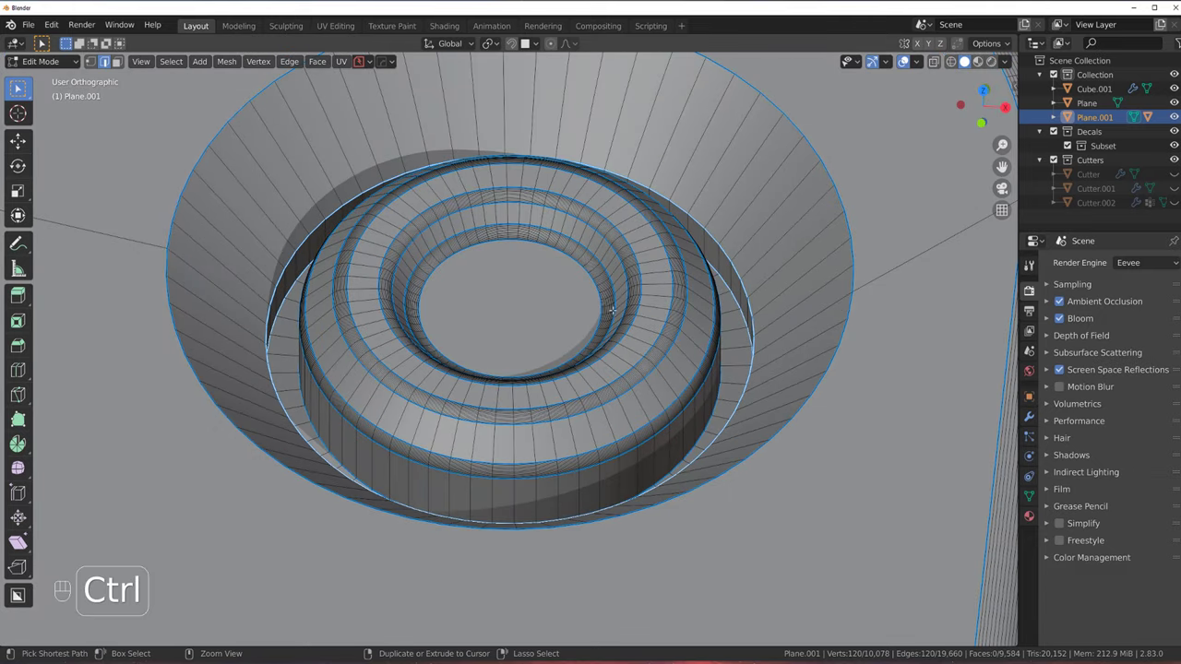
key("ctrl+b")
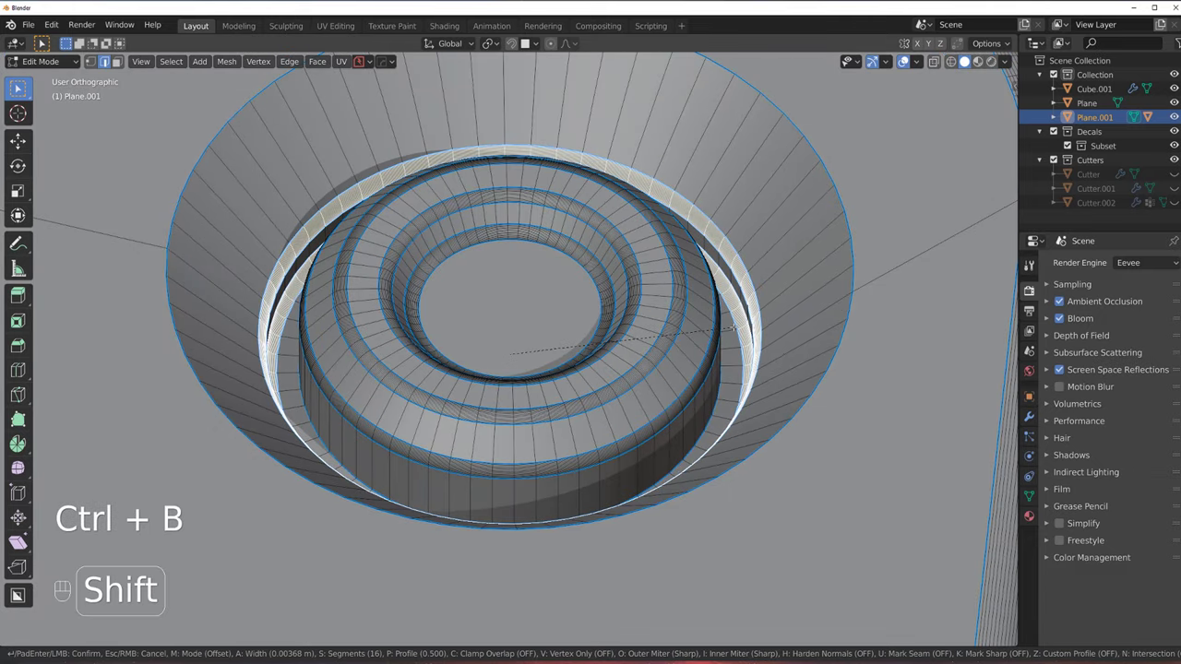
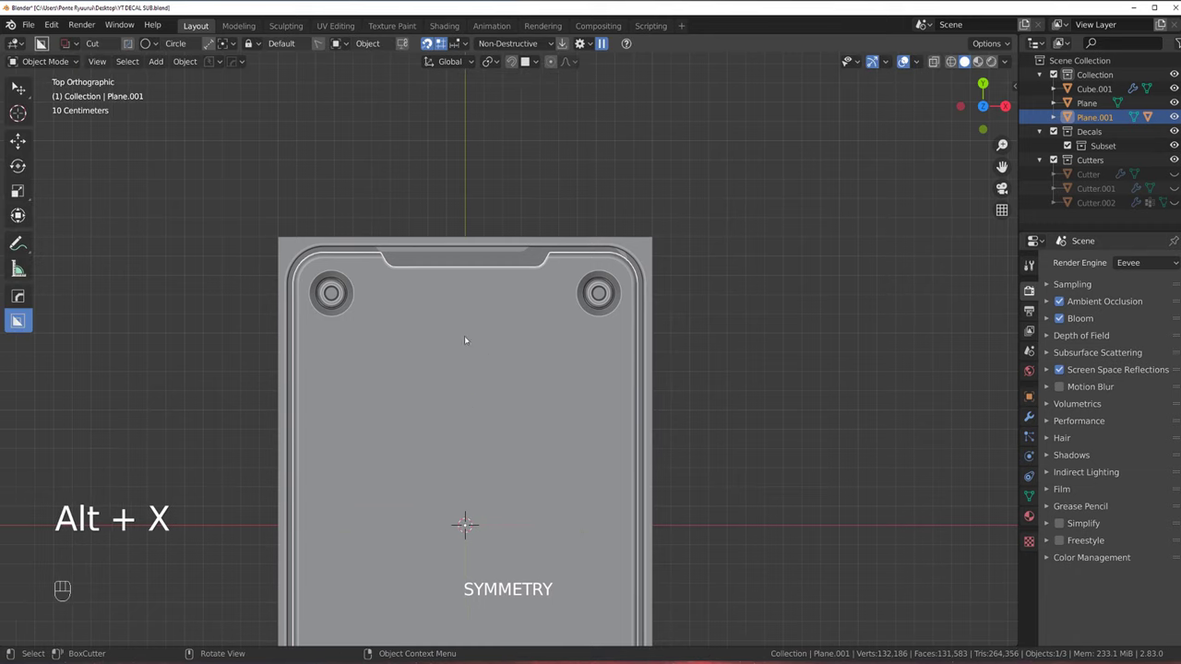
Add a new plane Plane.002 over the panel and shrink it to about half size
key("Tab")
key("Tab")
key("Tab")
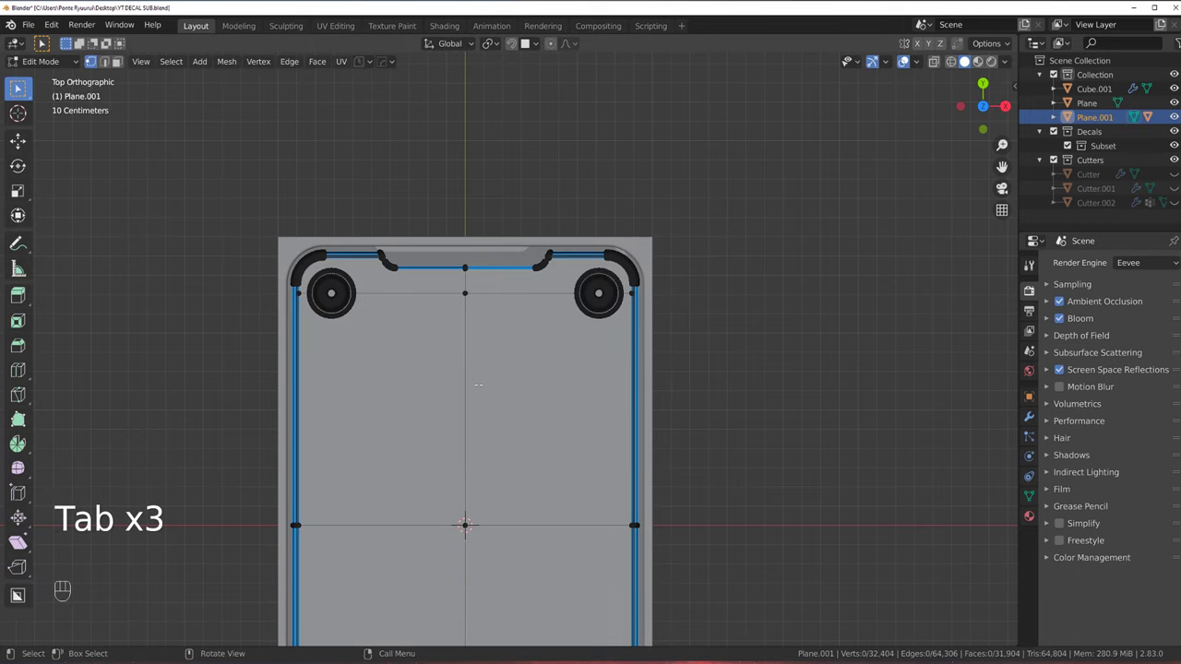
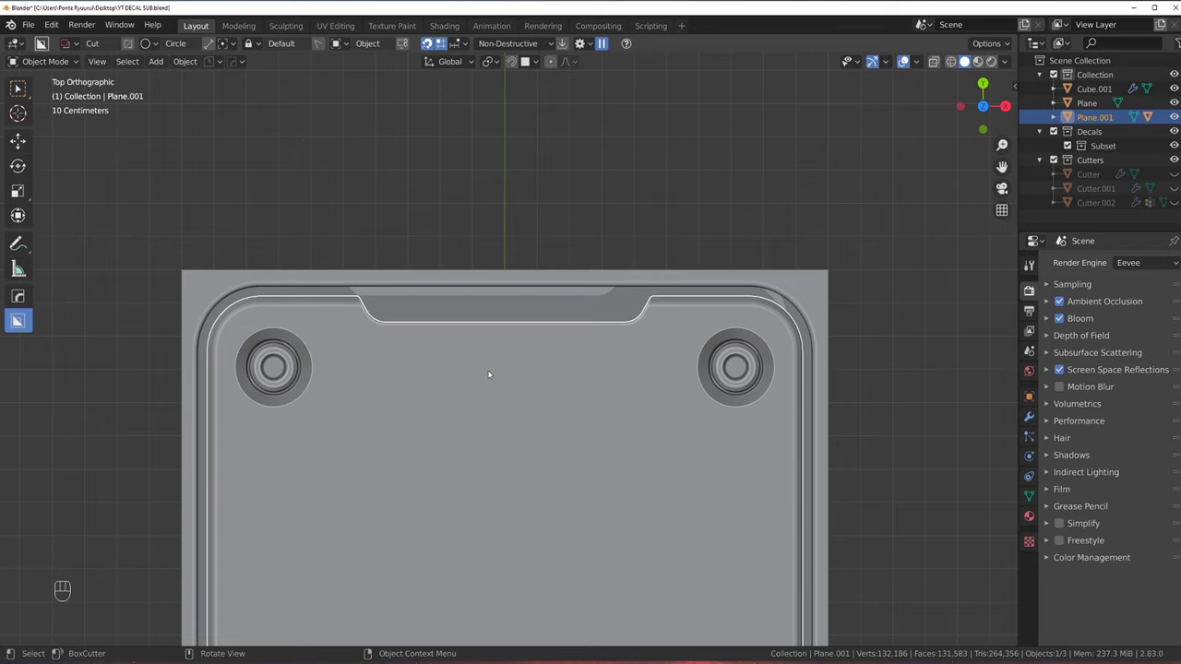
key("shift+a")
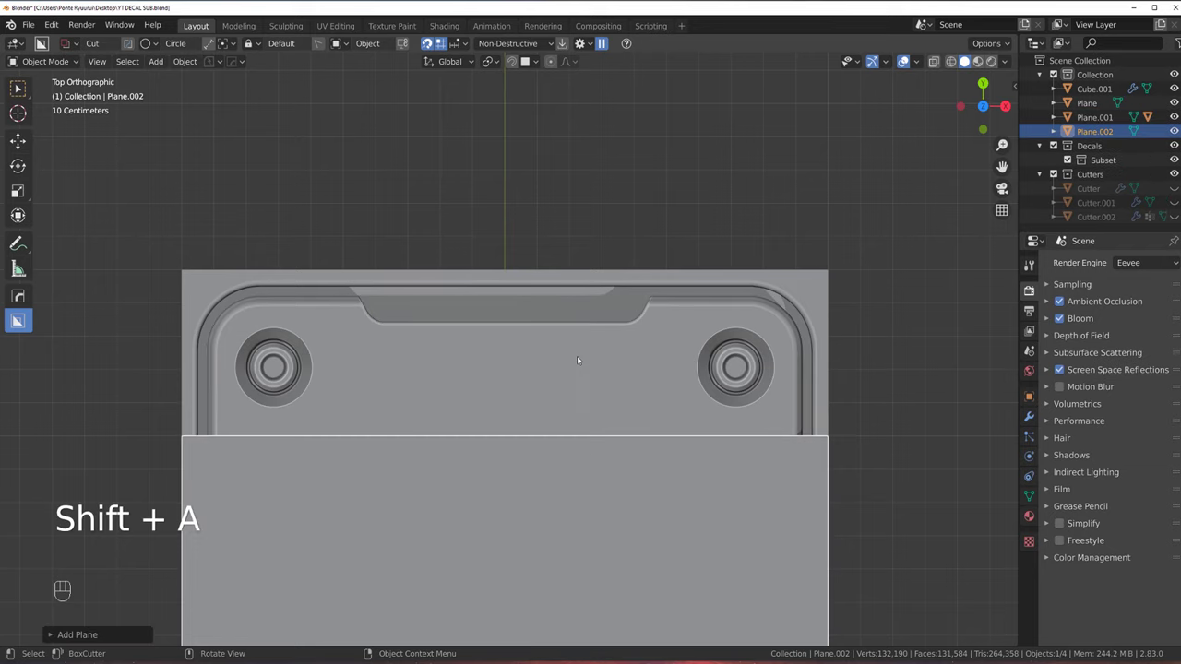
key("s")
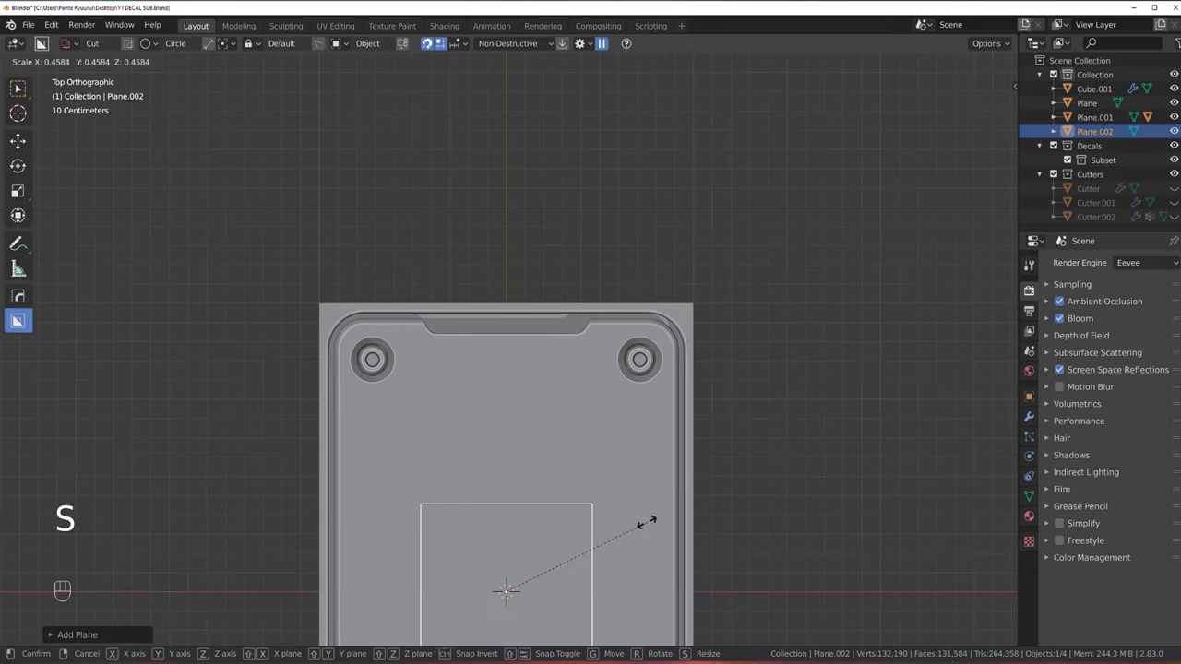
key("g")
Line up Plane.002's vertices along the panel's rim groove
key("g")
key("g")
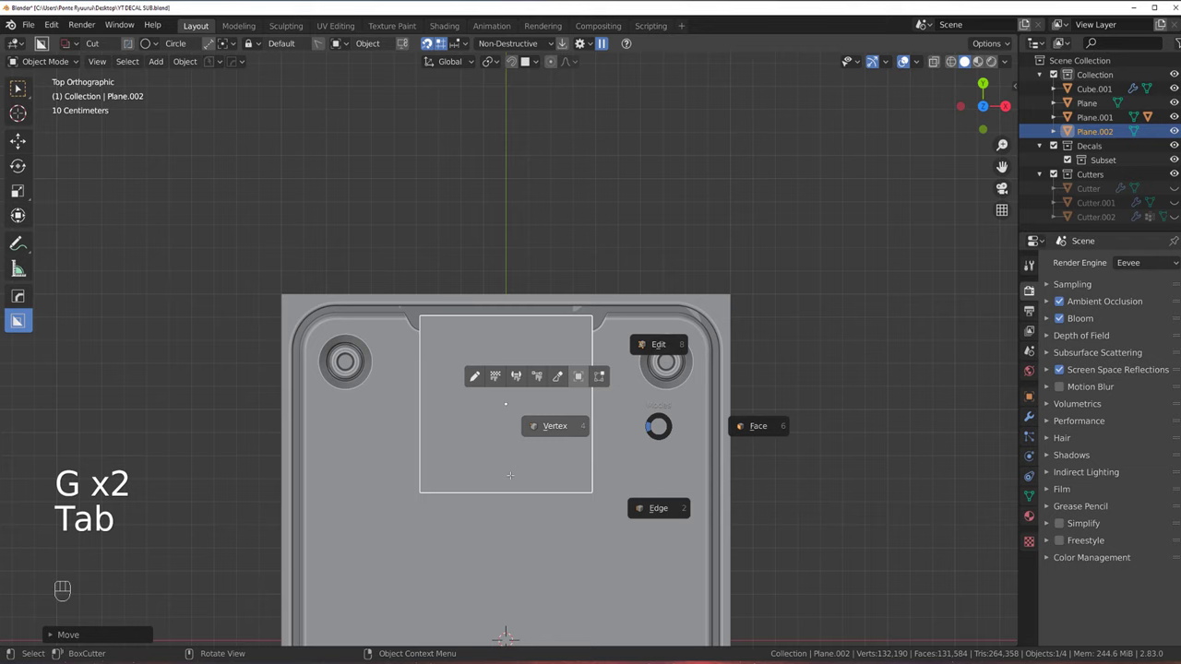
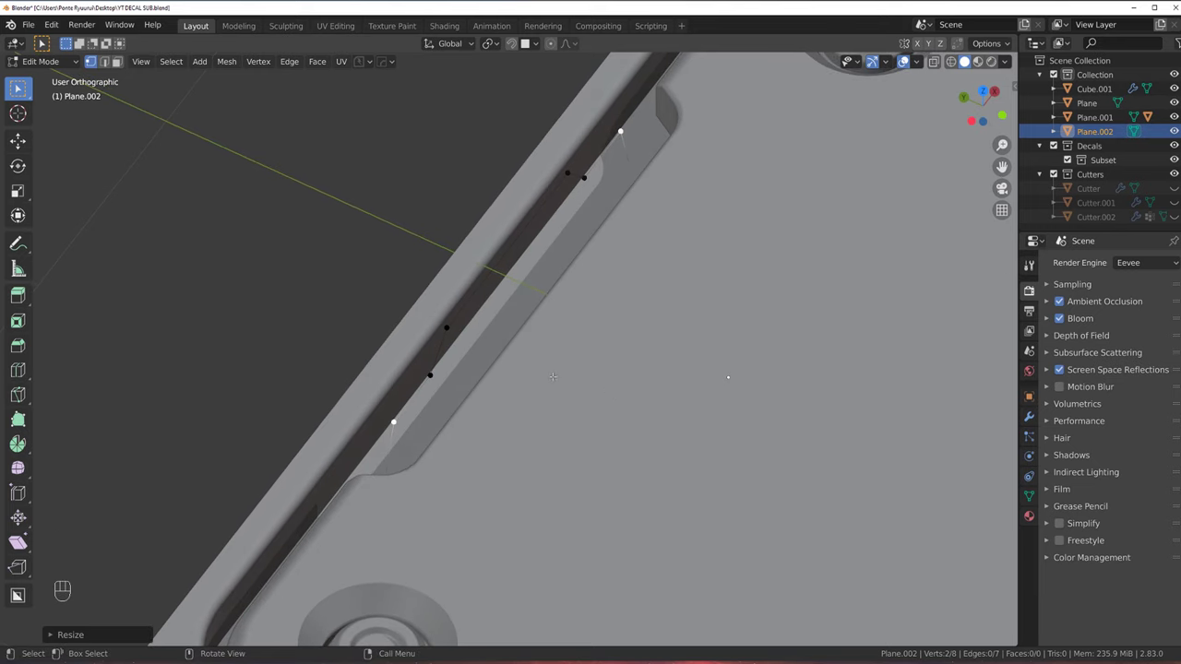
Apply Plane.002's scale, convert it to Plane.002_Curve and smooth its points into a rounded tube
key("Tab")
key("ctrl+a")
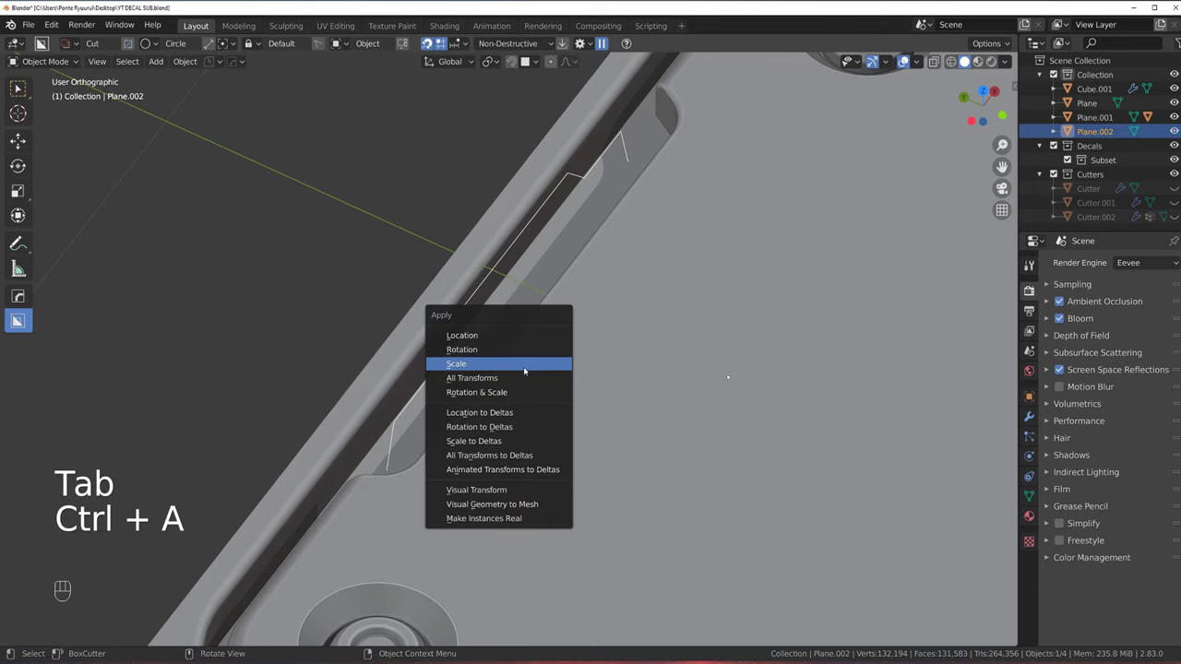
key("Tab")
key("Tab")
key("q")
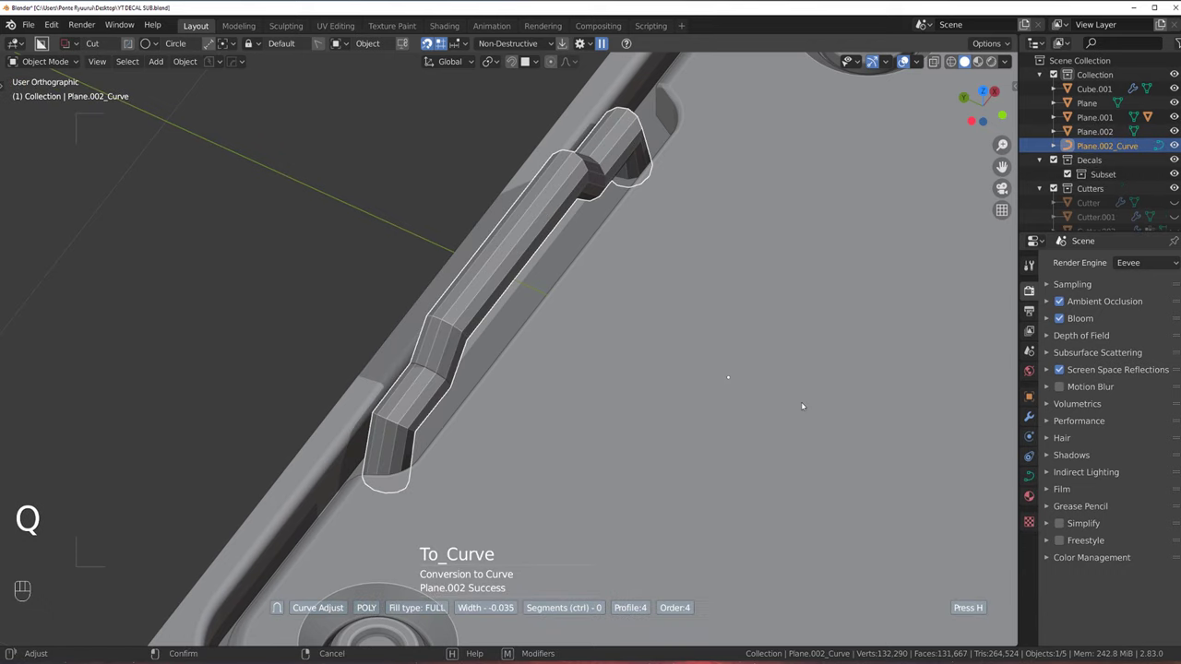
key("Tab")
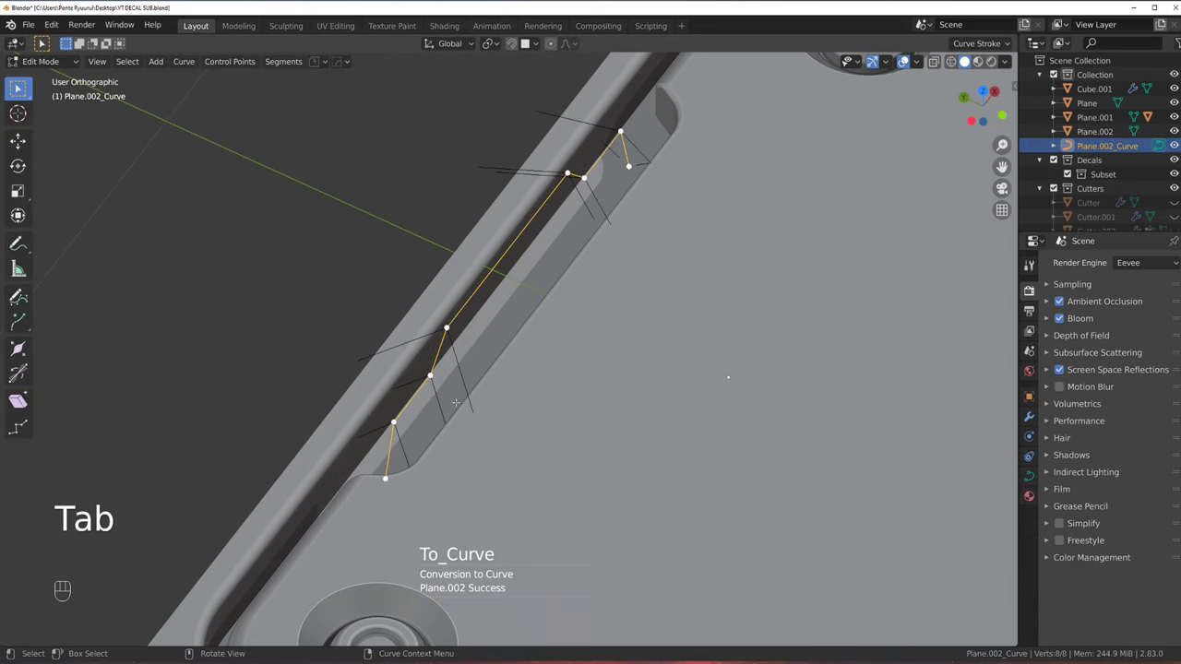
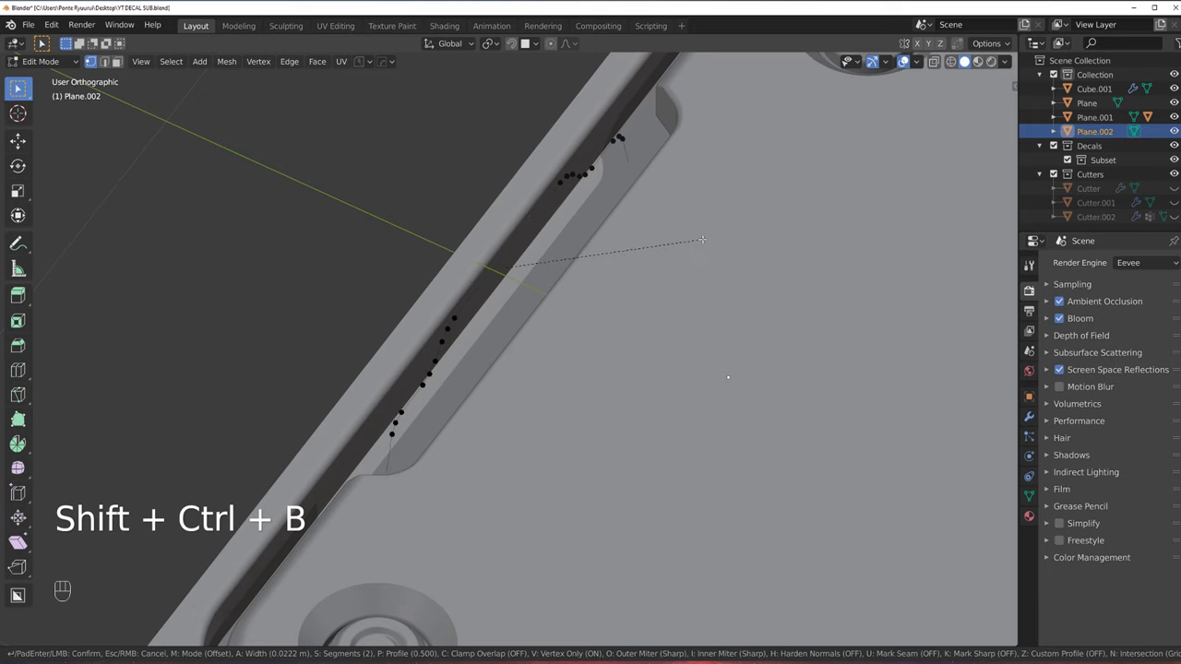
key("Tab")
key("q")
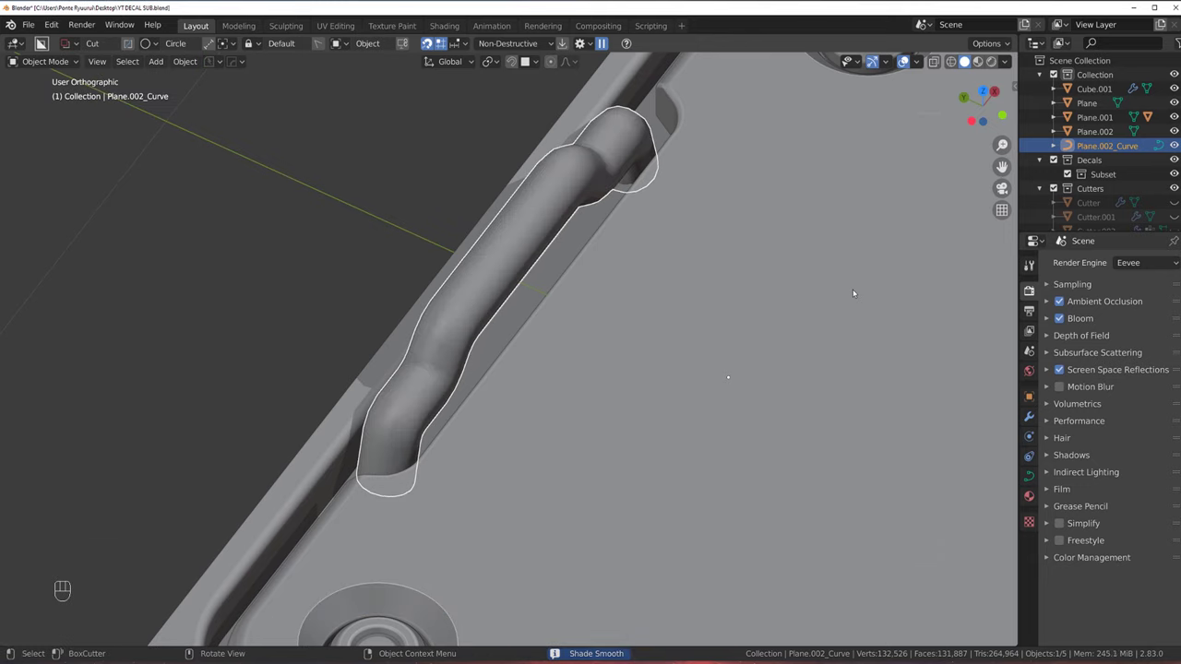
key("ctrl+3")
Orbit around the handle to inspect the smoothed tube surface
left_click_drag(598, 275, 571, 248)
left_click_drag(571, 248, 541, 261)
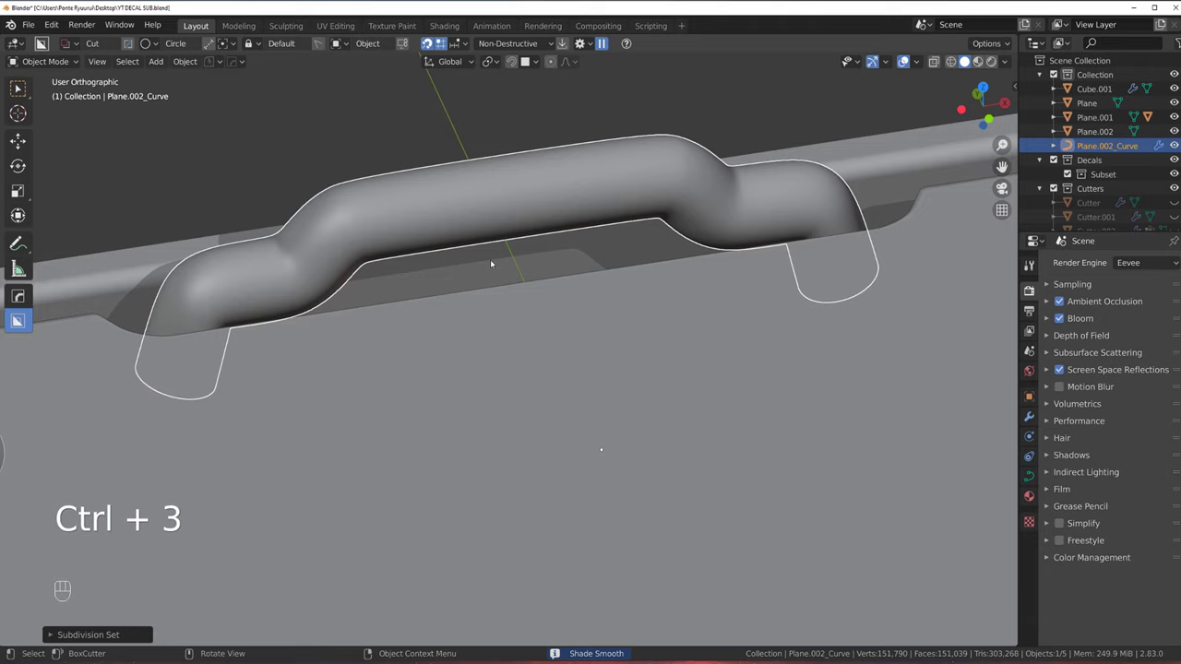
left_click_drag(387, 233, 436, 269)
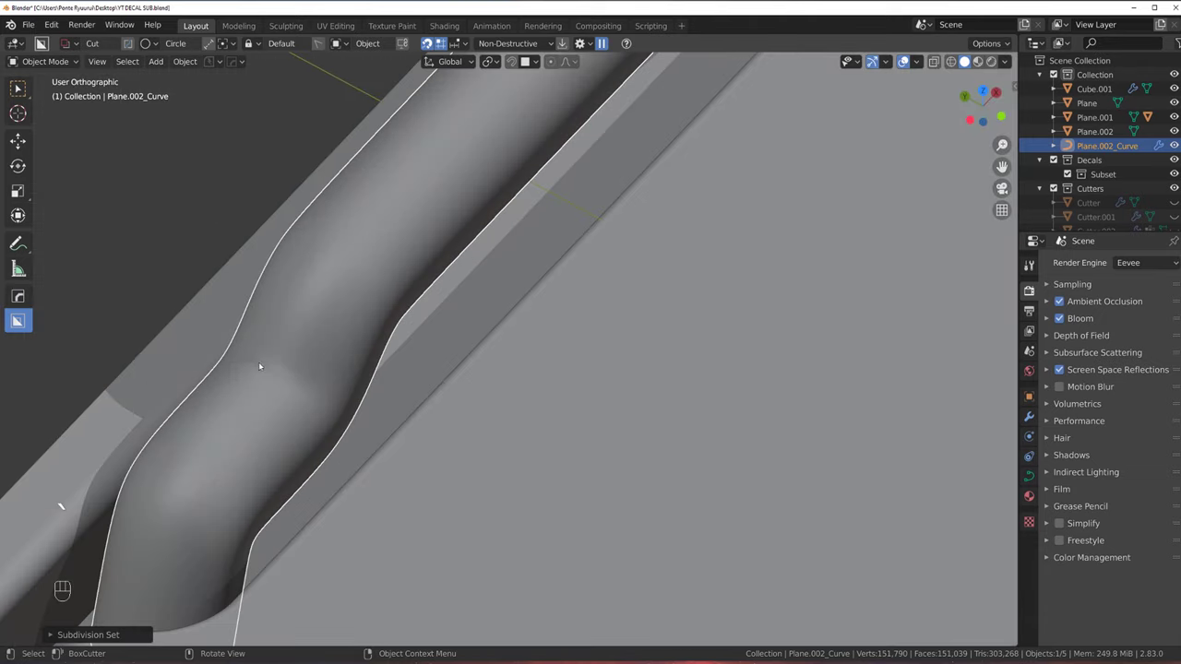
left_click_drag(335, 380, 399, 376)
left_click_drag(370, 376, 398, 376)
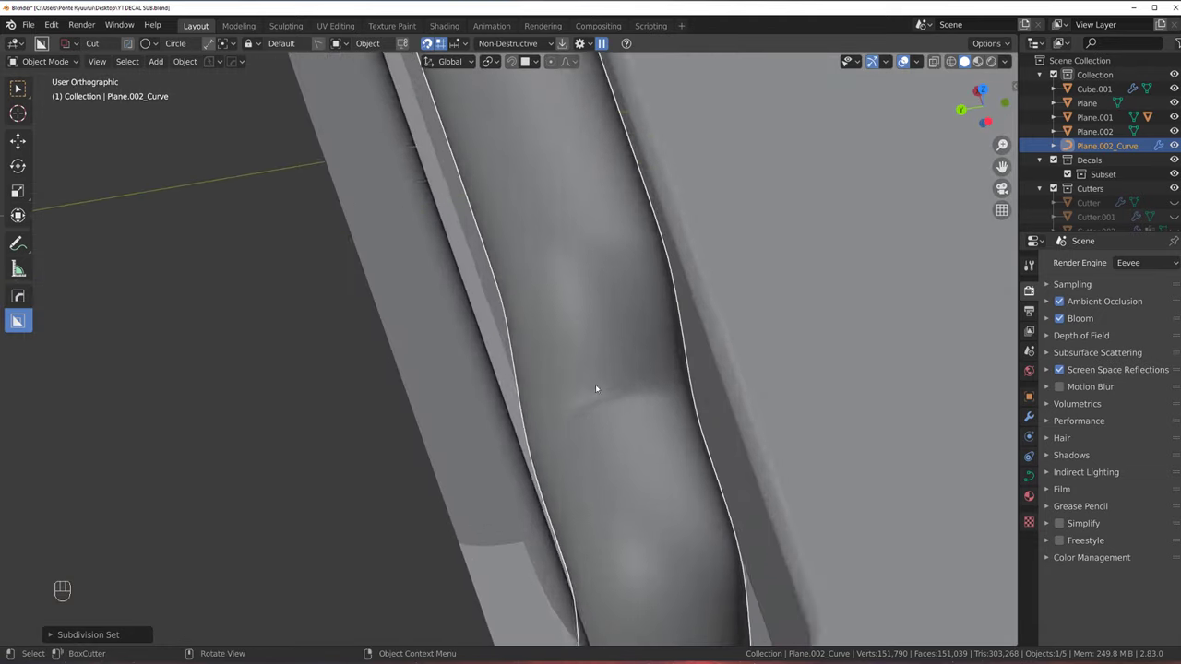
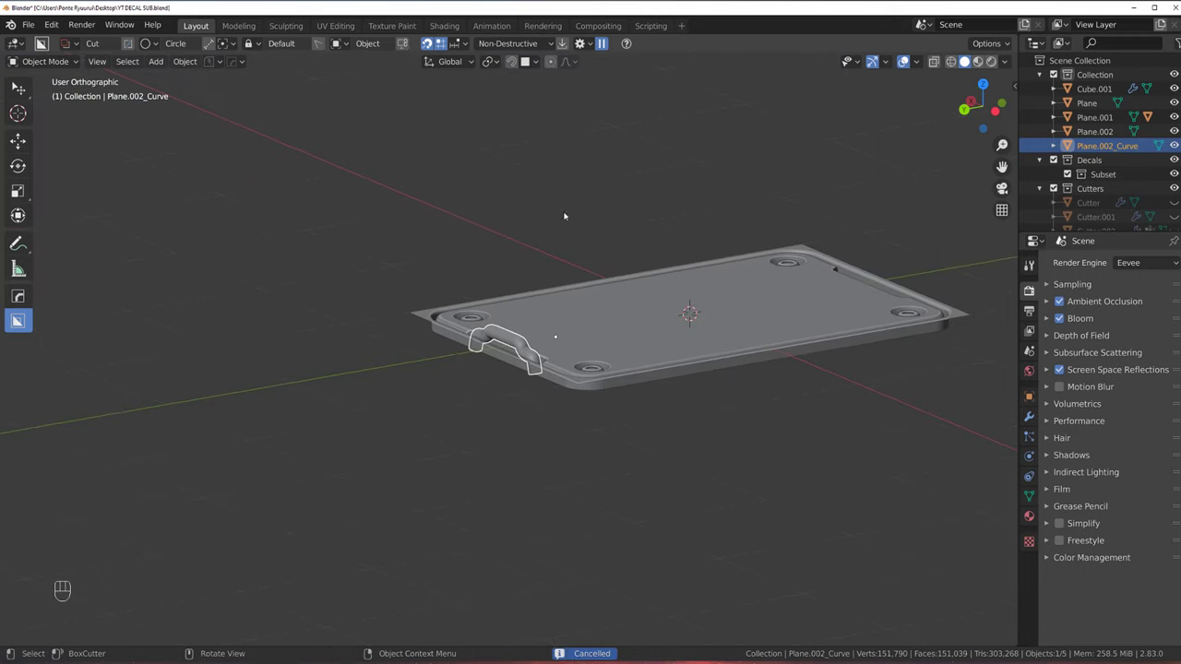
Mirror the tube handle across Plane.001 to the opposite edge and remove leftover Plane.002
left_click(517, 299)
middle_click(524, 332)
key("KP_5")
left_click(517, 309)
key("alt+x")
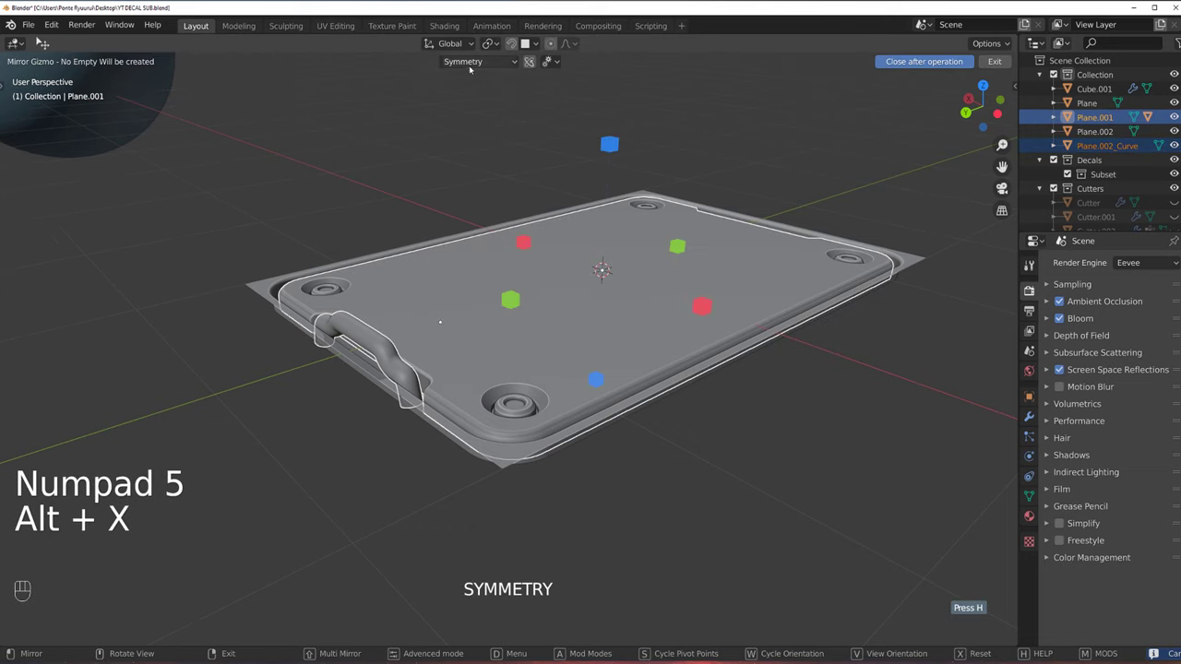
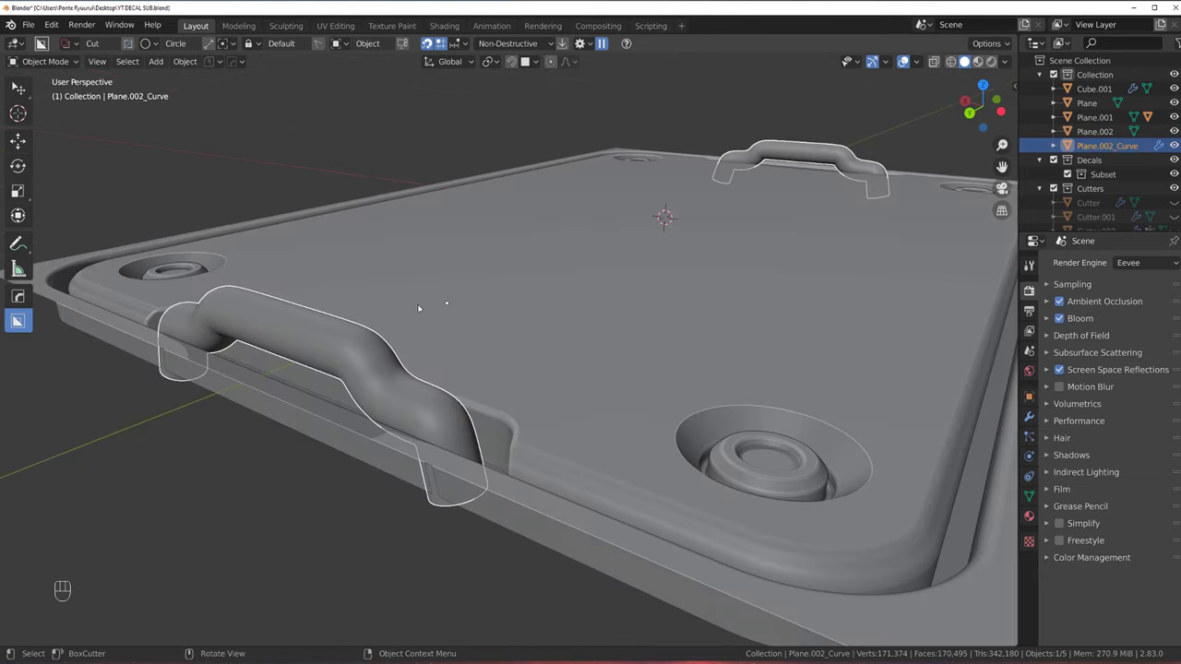
key("g")
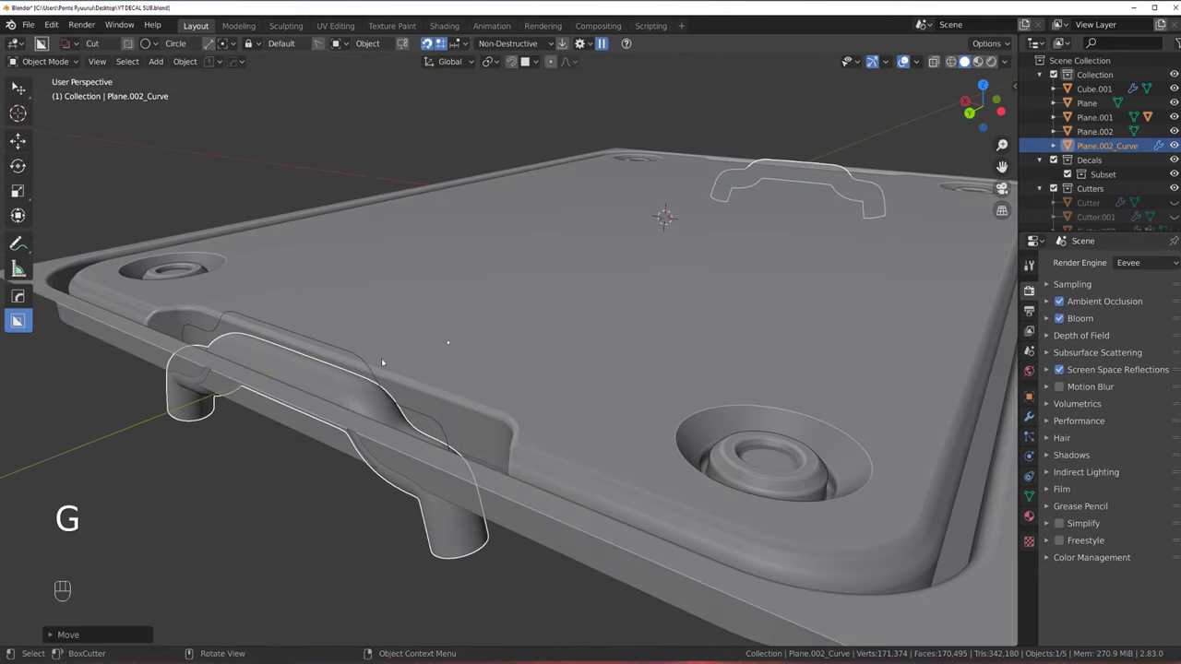
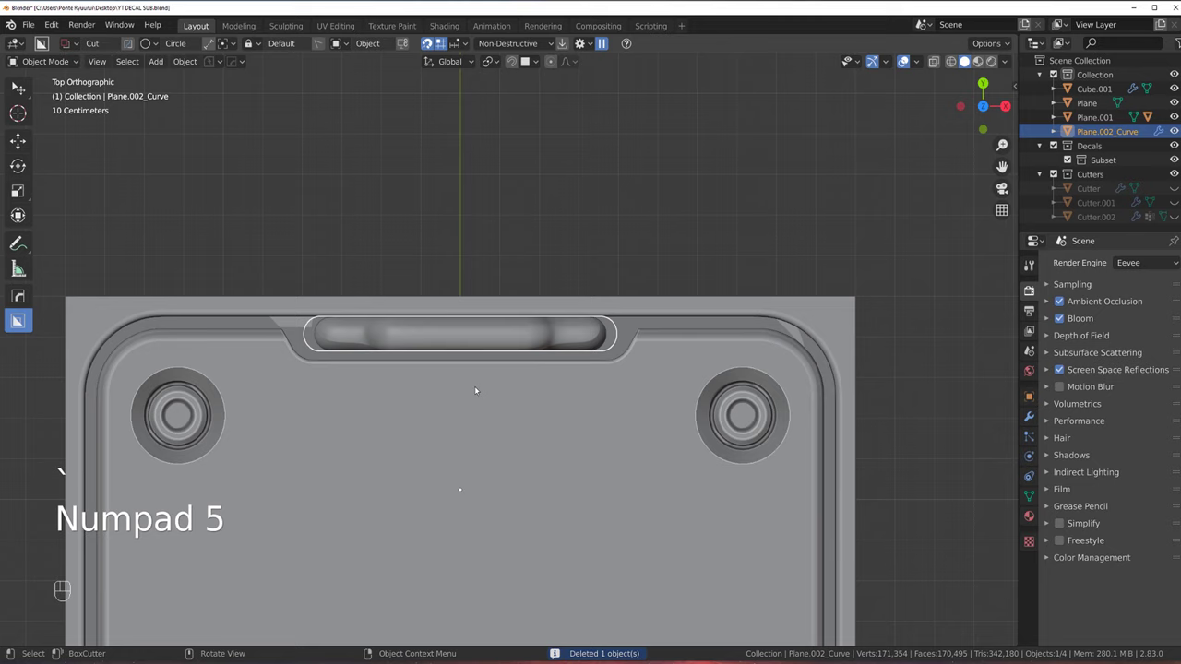
Move the tube handle along the slot and scale it to about 0.92 to fit the recess
key("g")
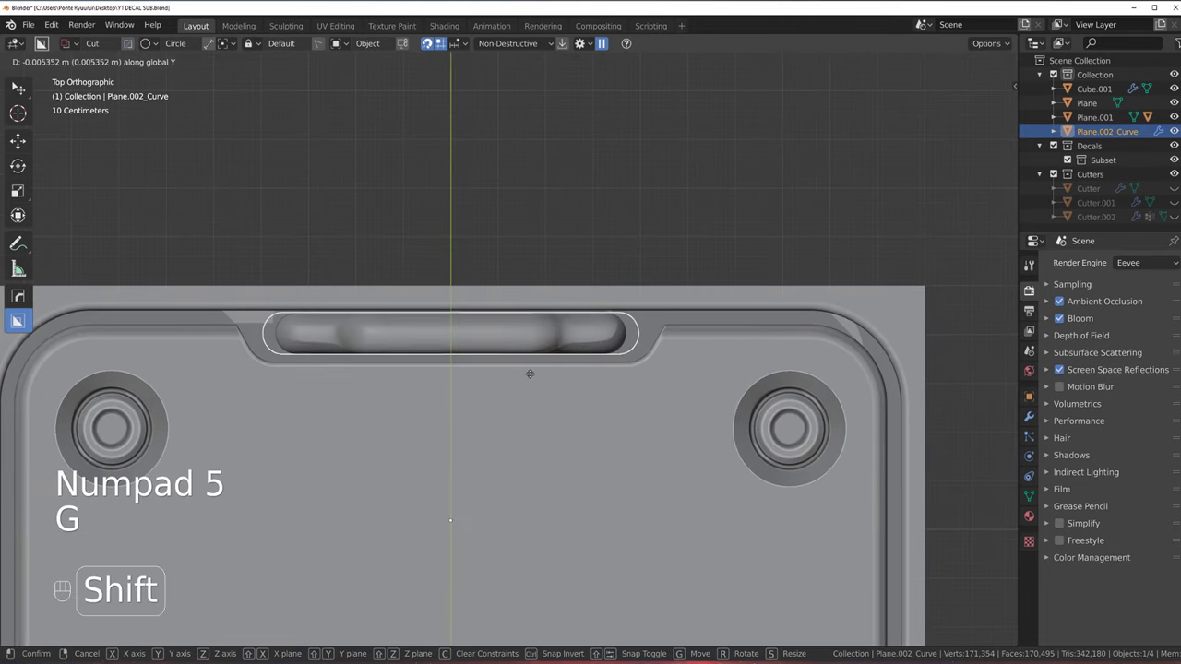
key("s")
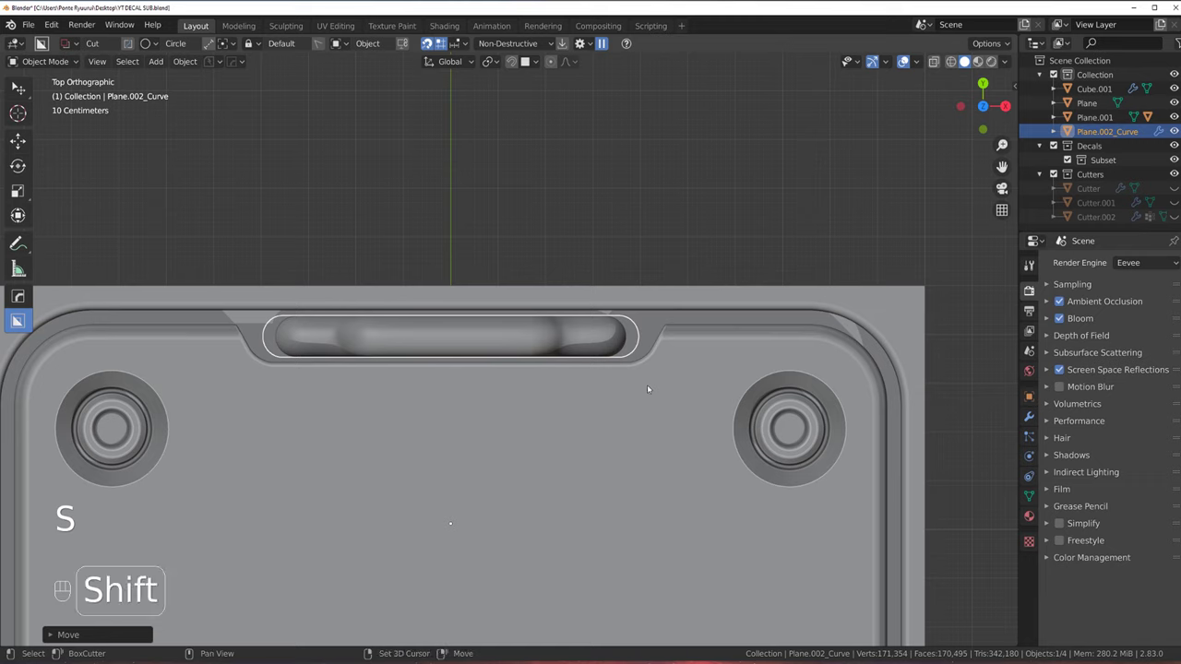
key("shift+s")
key("s")
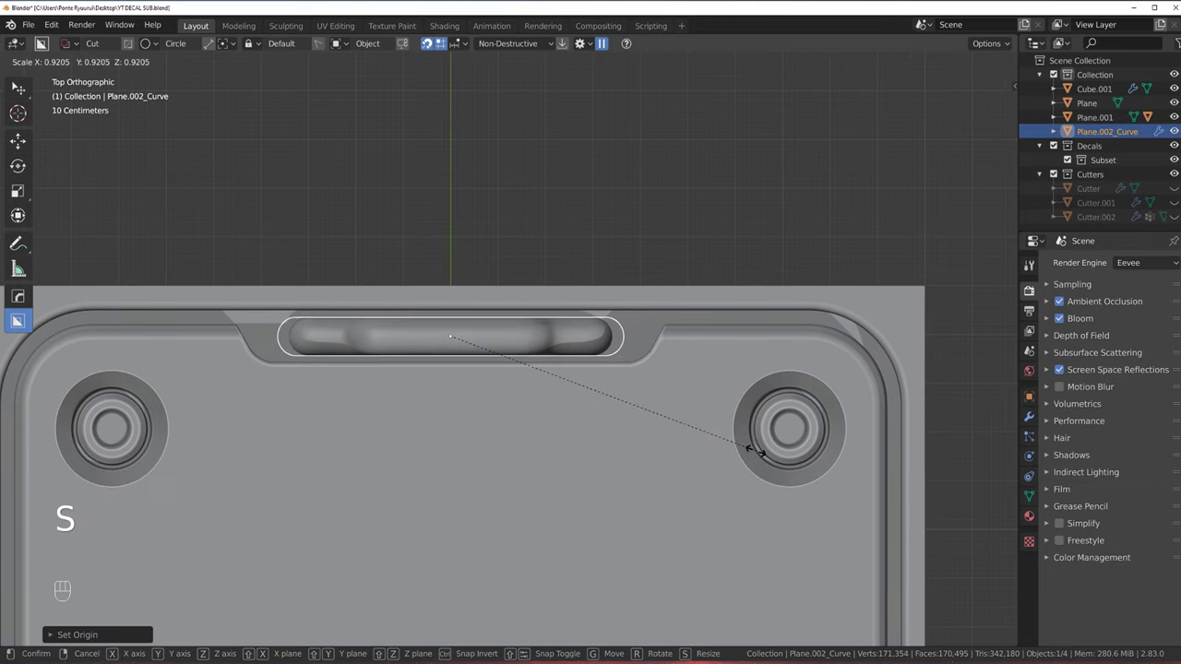
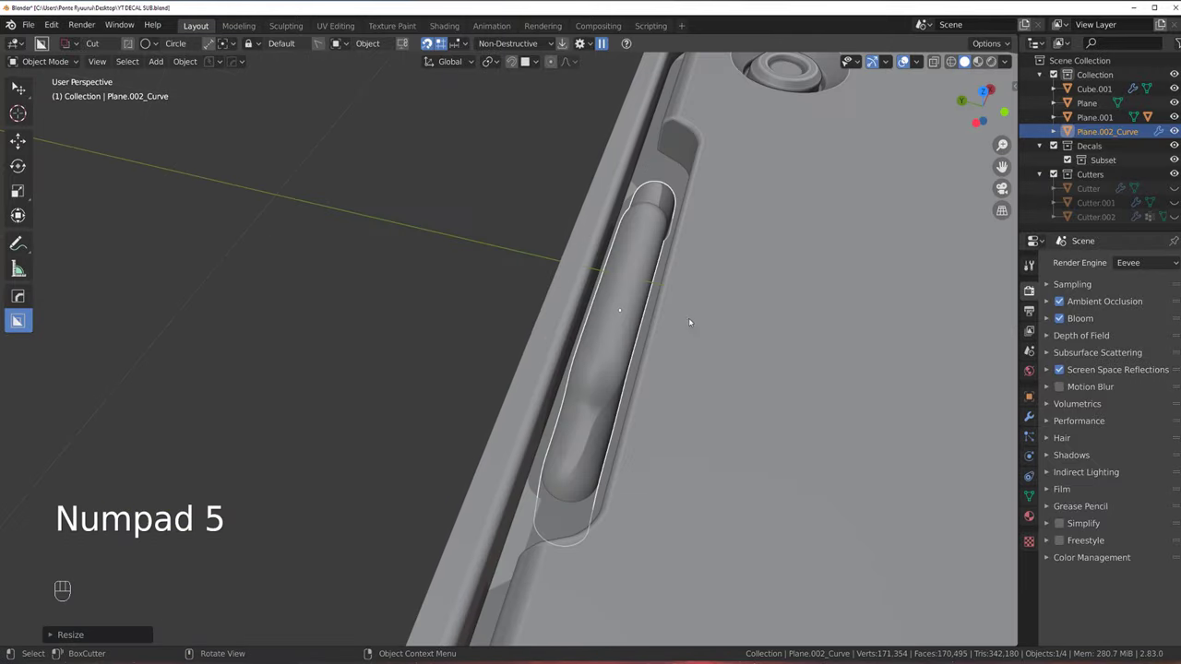
middle_click(728, 306)
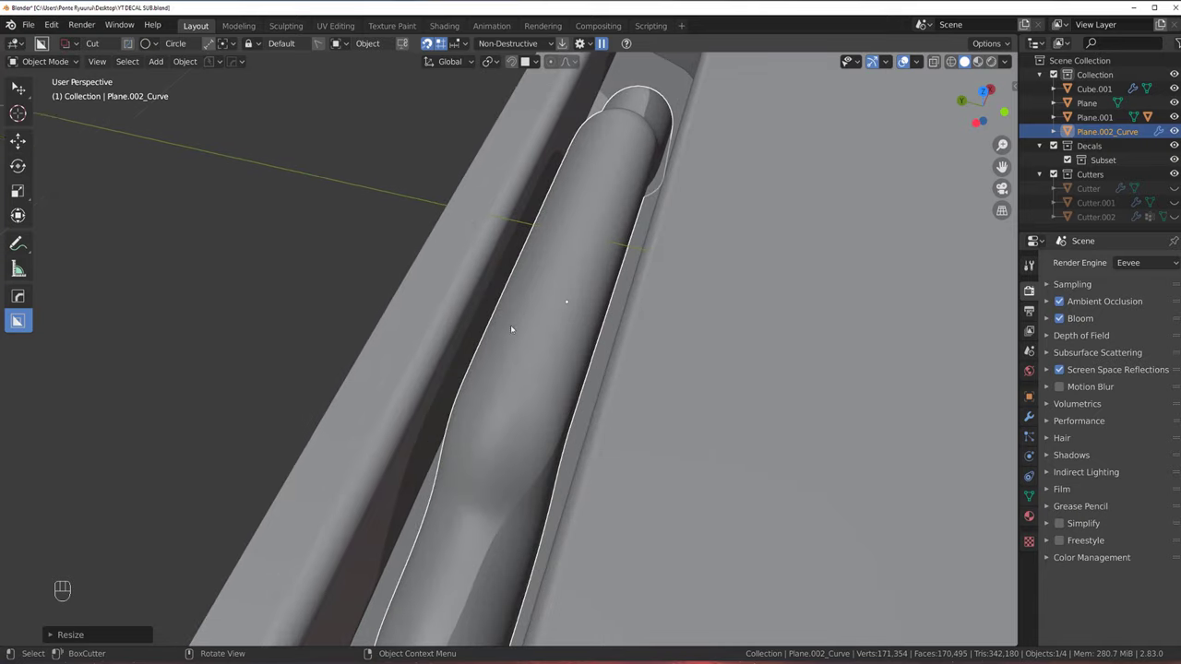
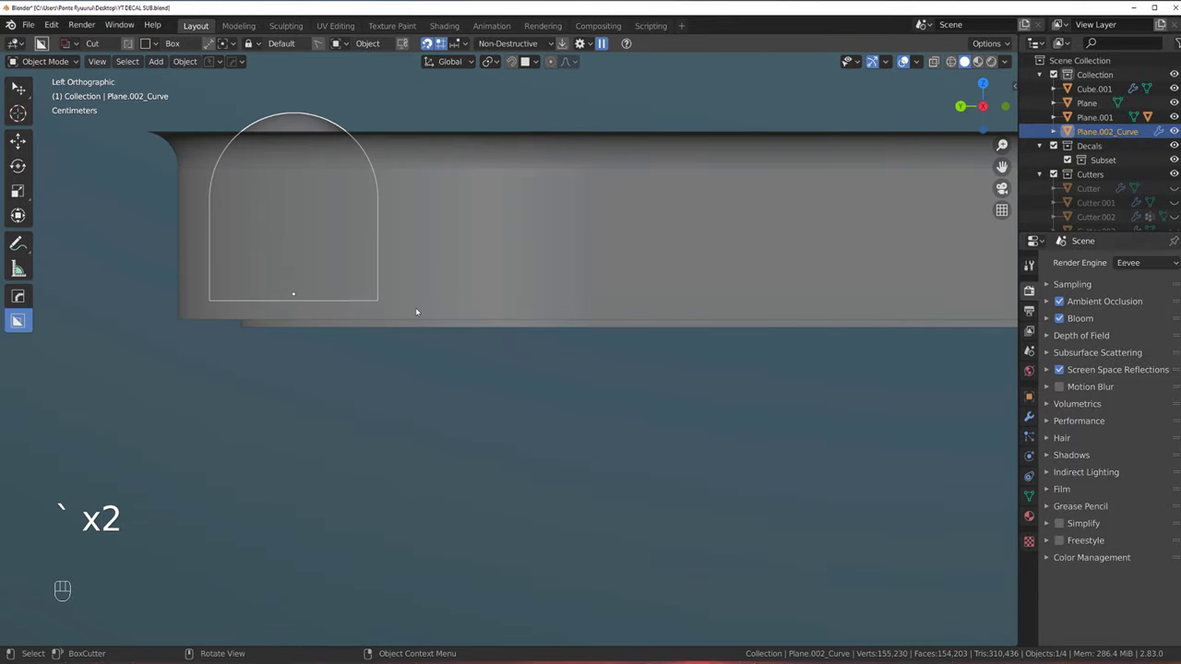
Lift Plane.001's top faces about 0.0038 m in Z so the surface meets the handle base
key("g")
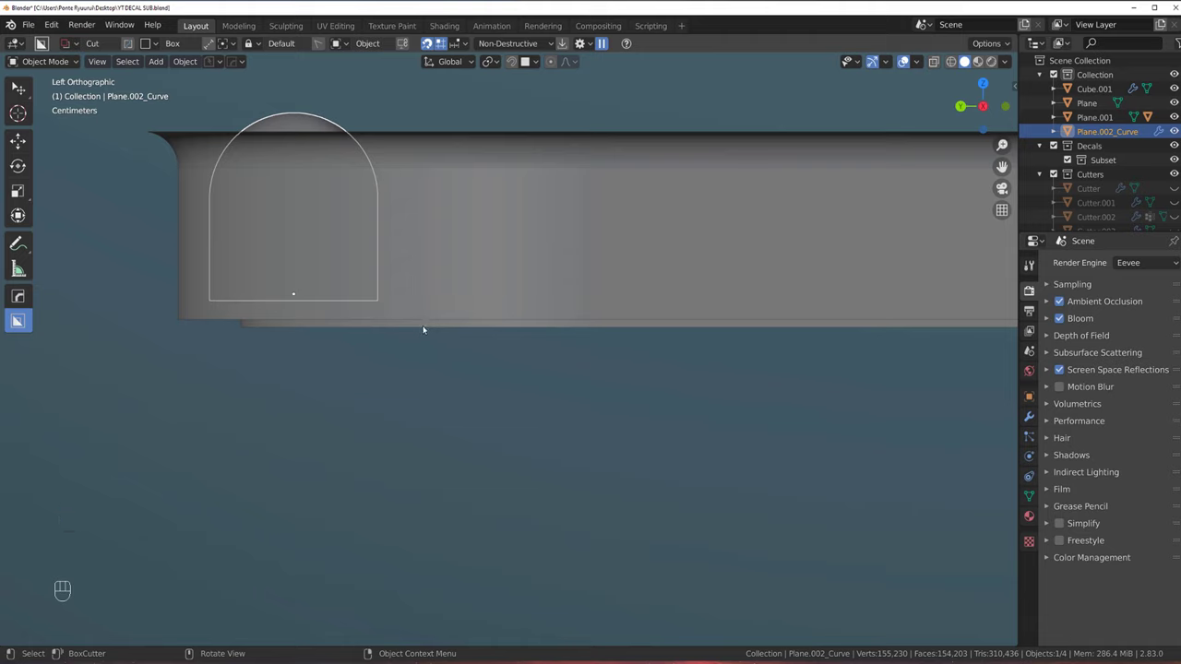
key("q")
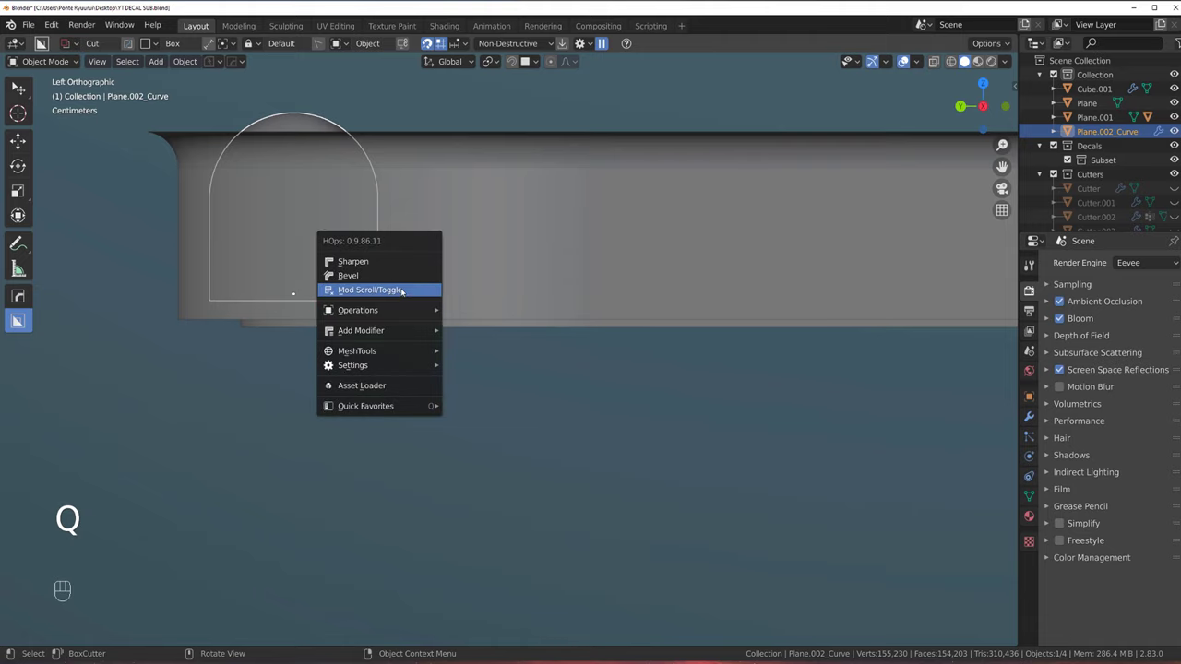
key("g")
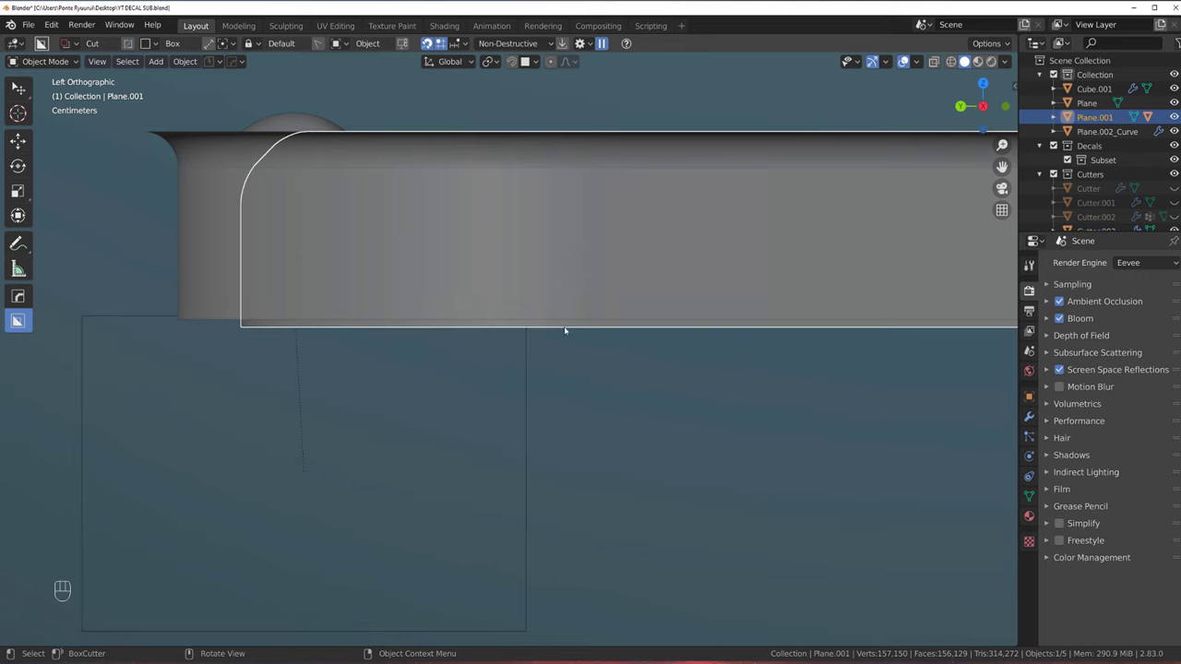
middle_click(558, 292)
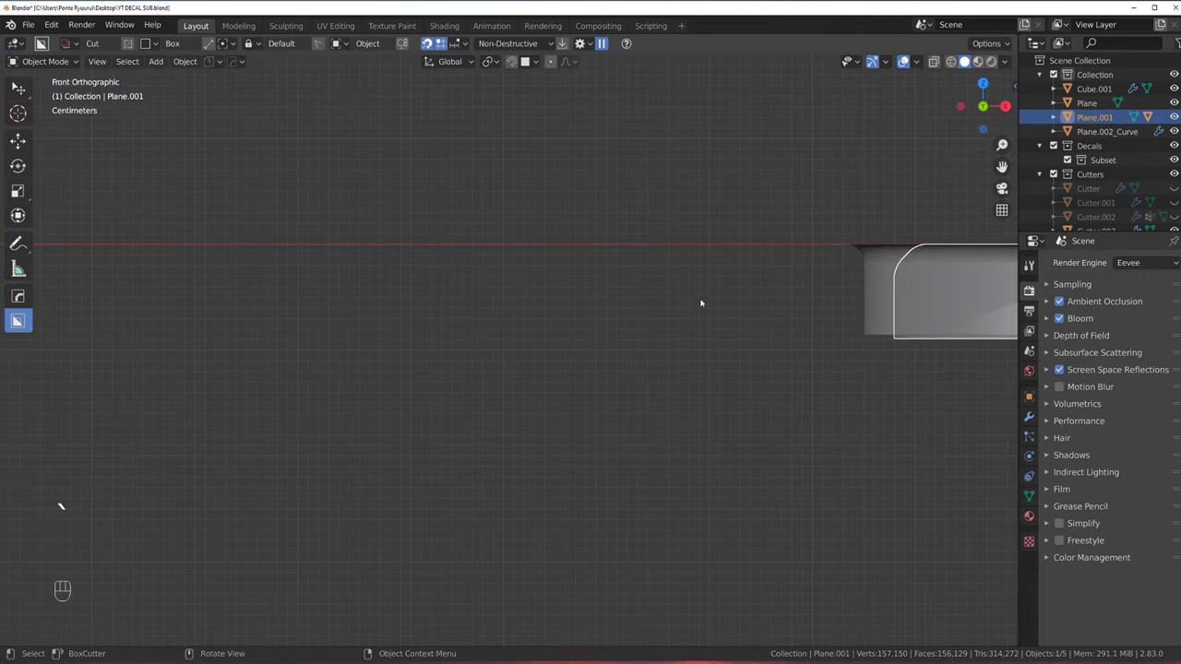
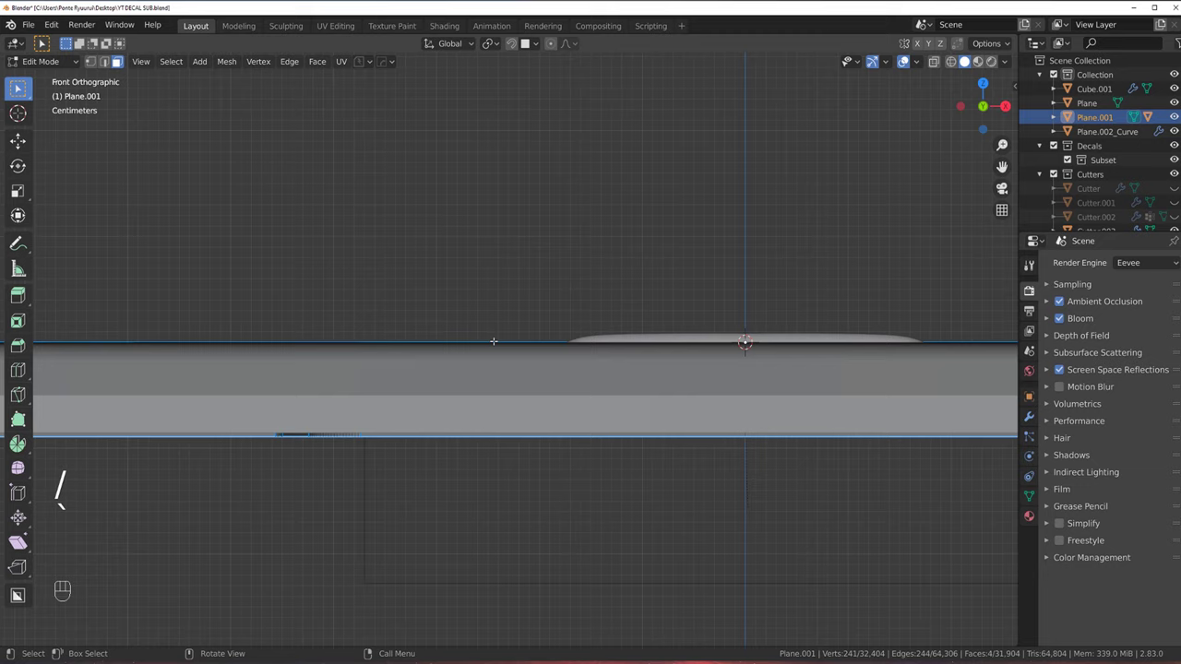
key("g")
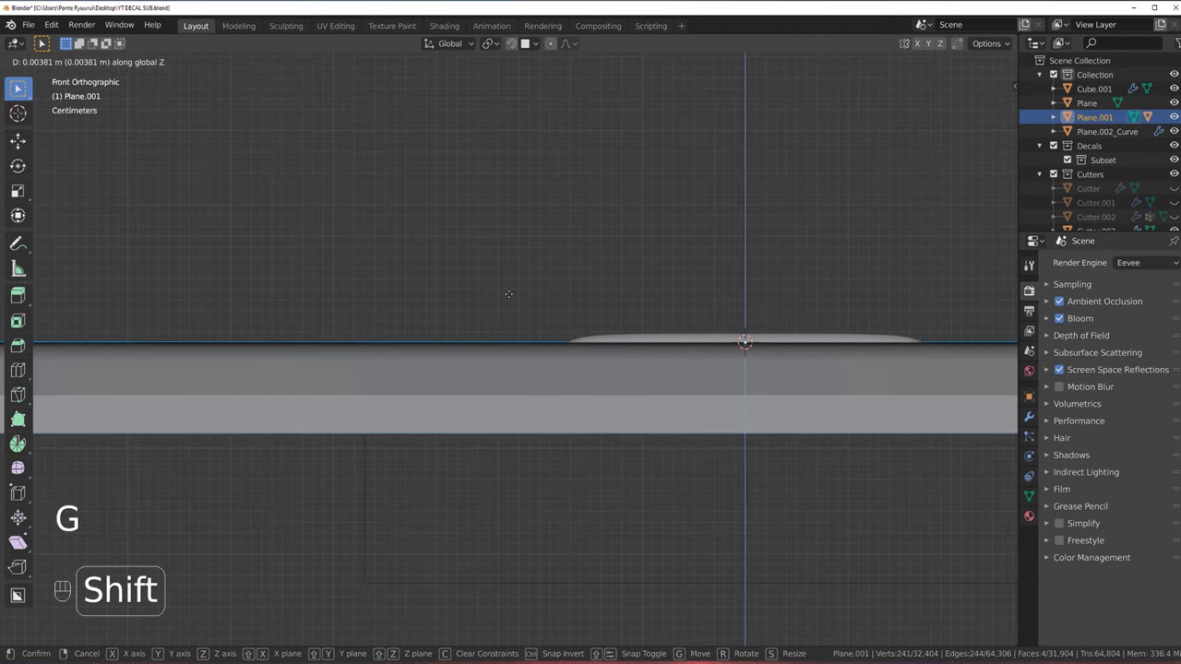
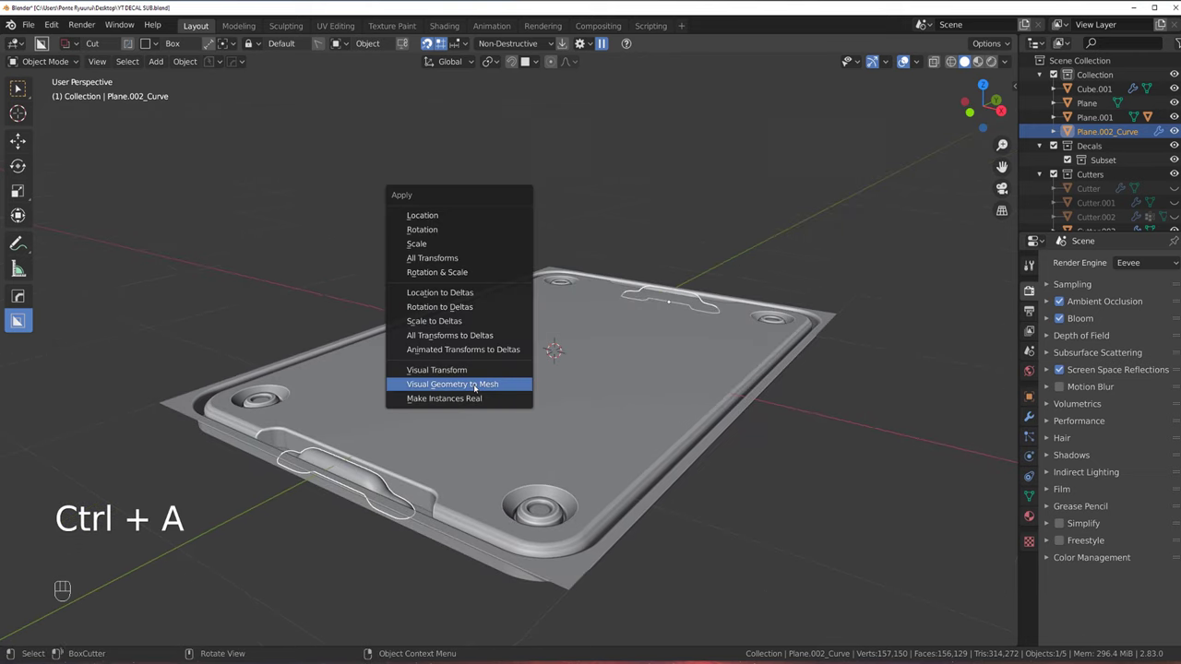
Apply Visual Geometry to Mesh on the handle, then select the Plane.001 panel body from top view
key("`")
key("KP_5")
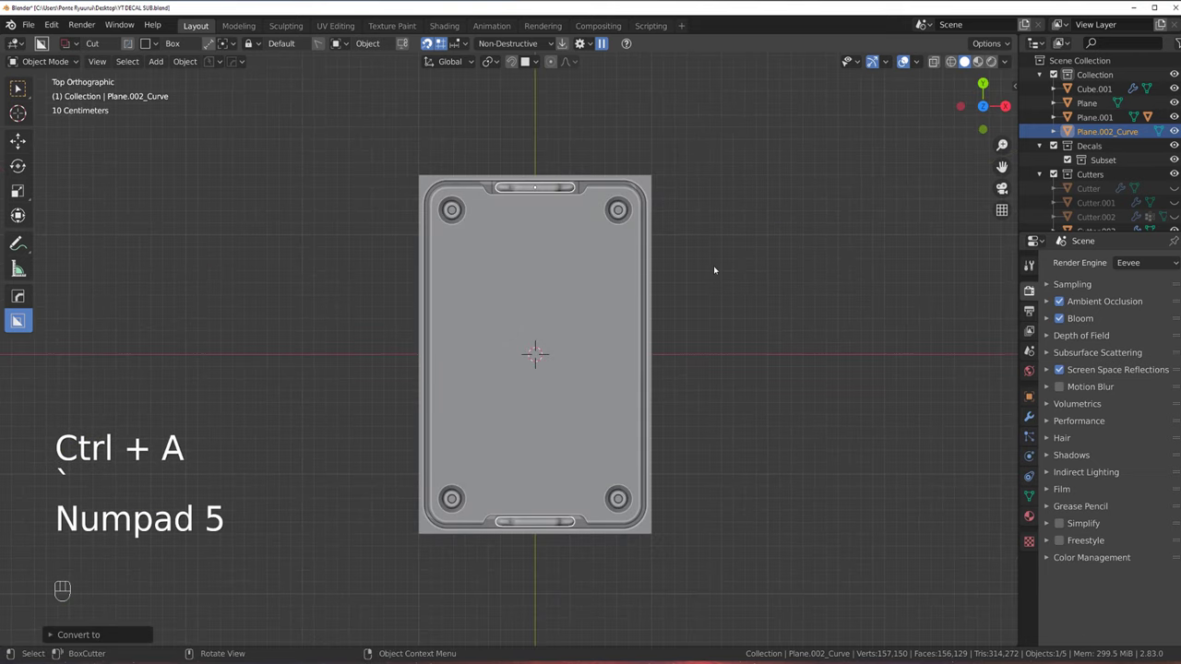
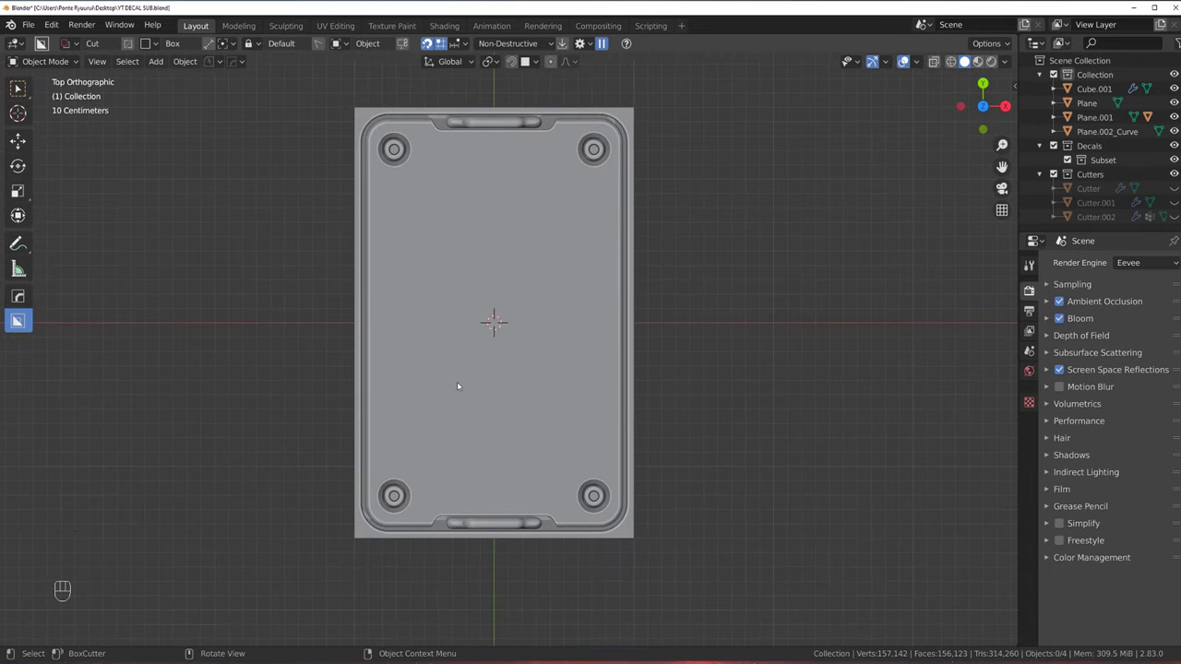
left_click(541, 348)
left_click(499, 350)
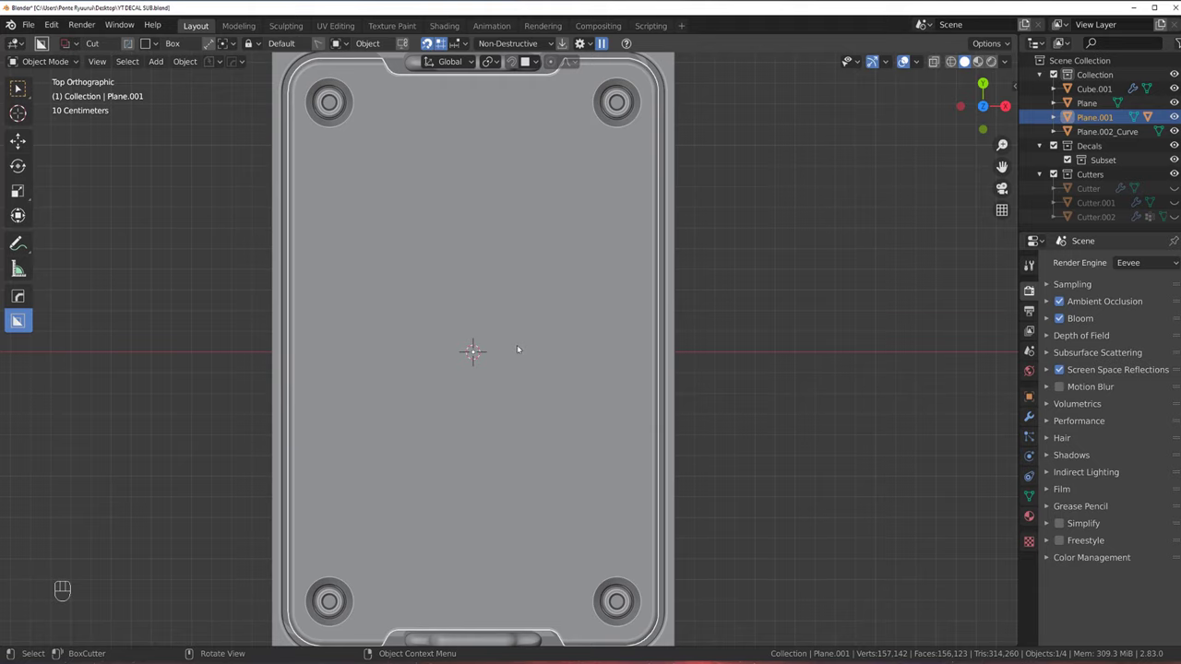
Place rounded slot cutters radially so four slots form an X around the panel centre
key("d")
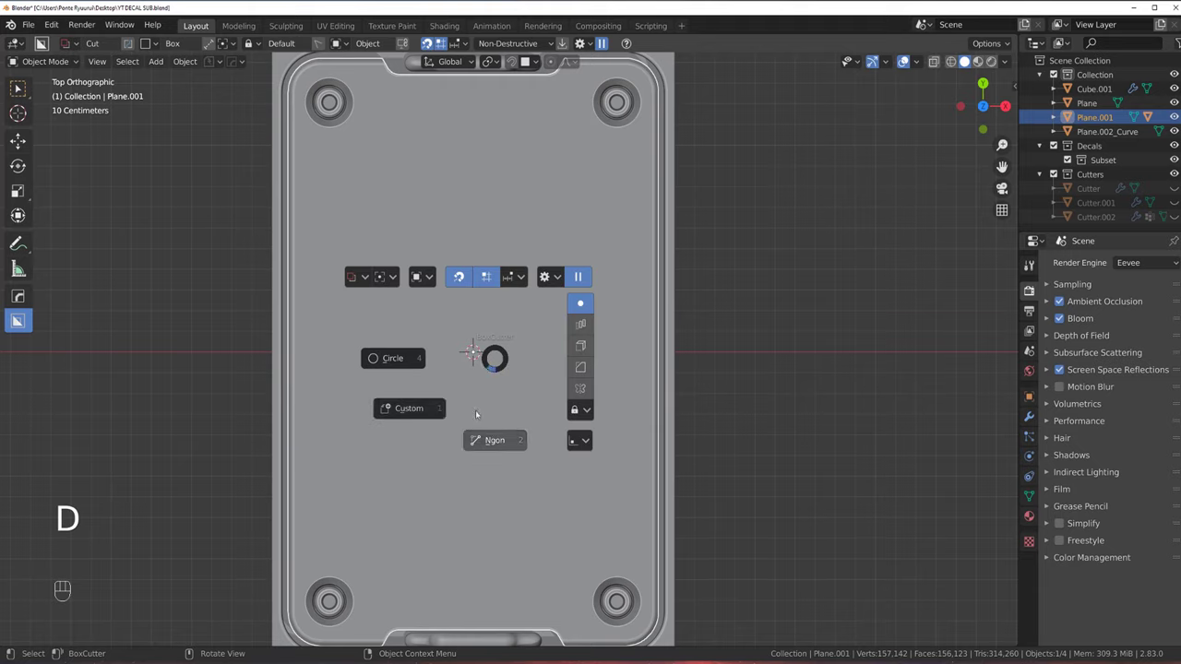
key("d")
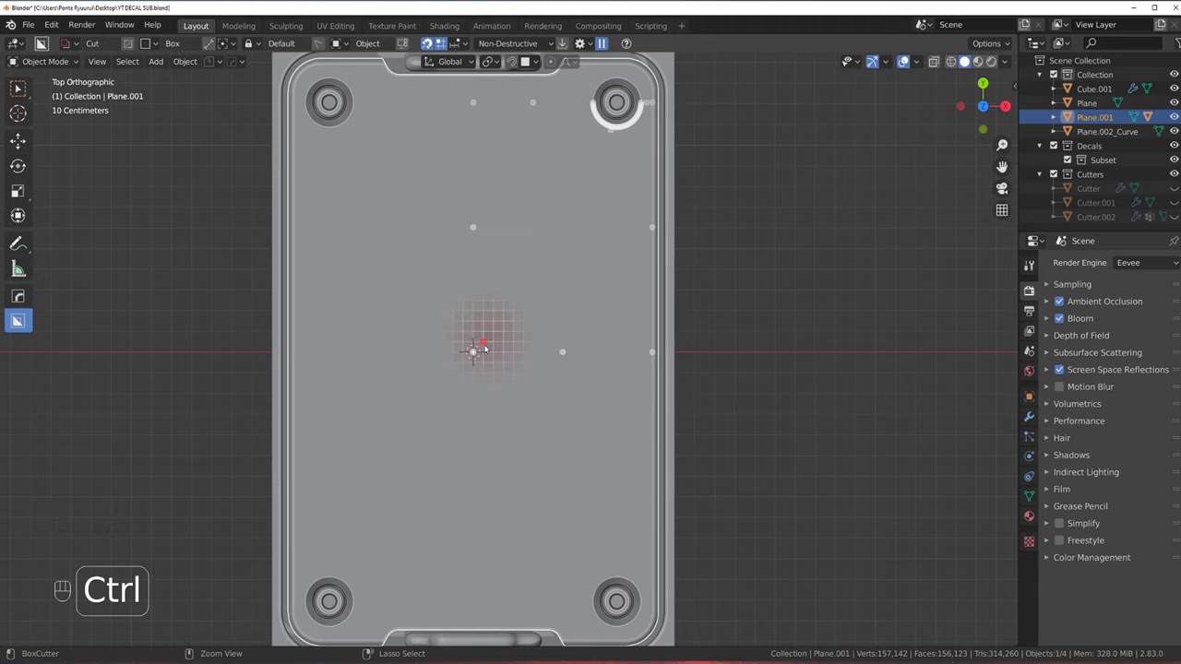
left_click_drag(478, 352, 514, 365)
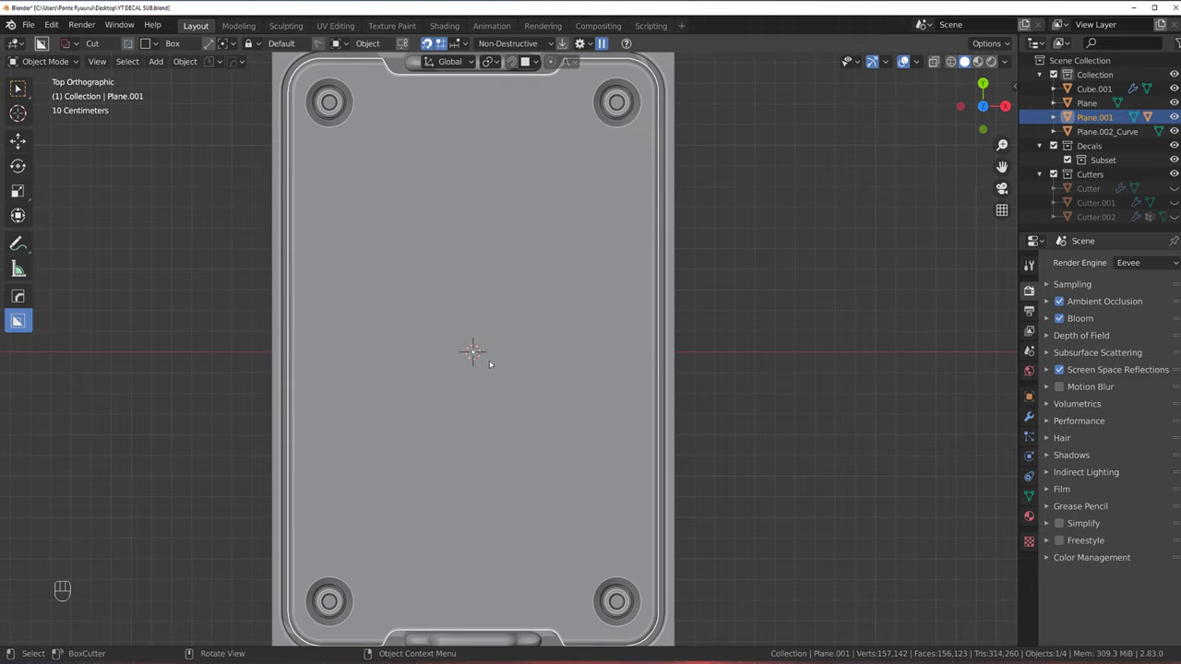
key("shift+v")
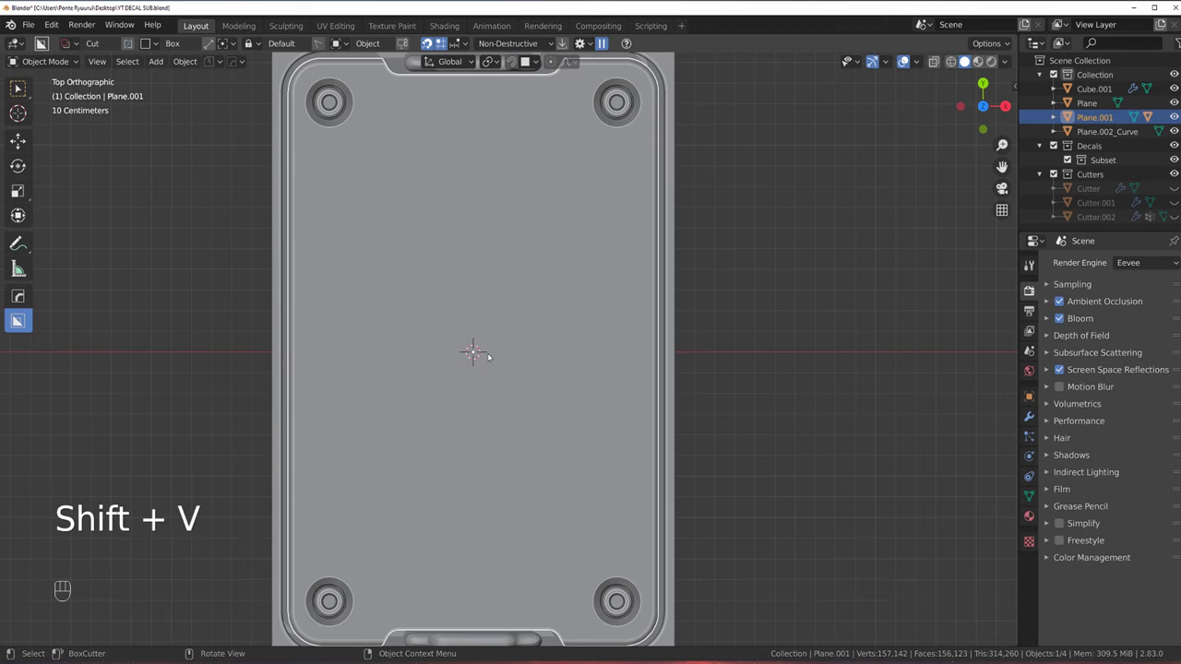
left_click_drag(478, 354, 673, 376)
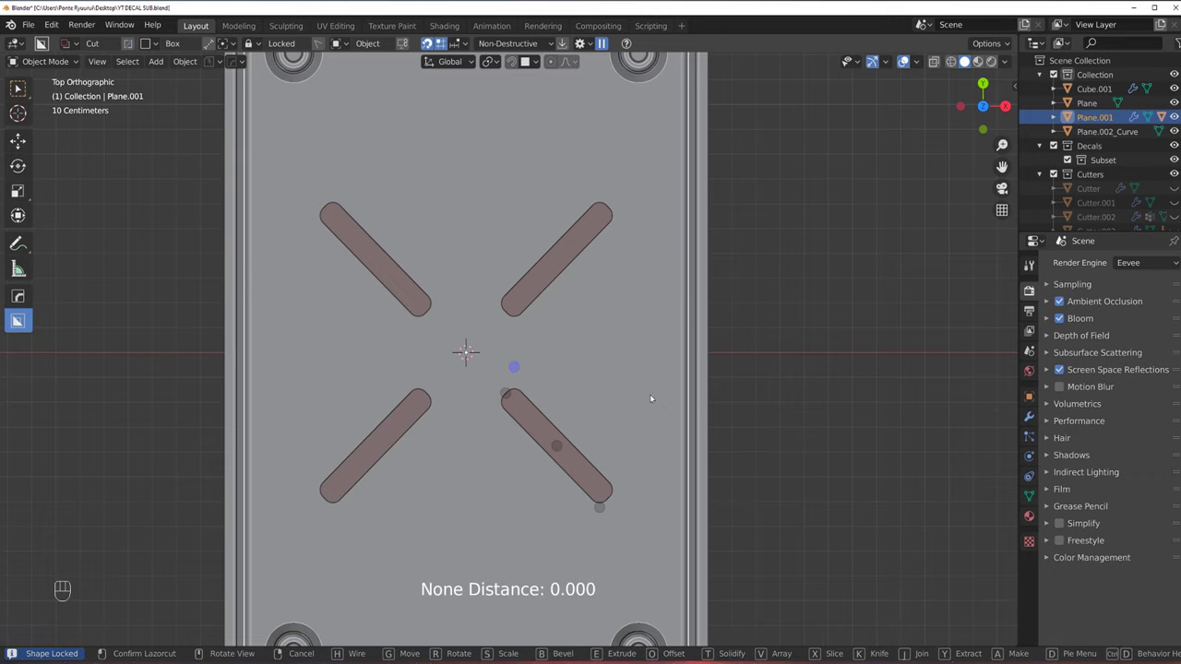
Scale Cutter.003's geometry along its local Y so all four recessed slots match in length
left_click_drag(674, 359, 589, 348)
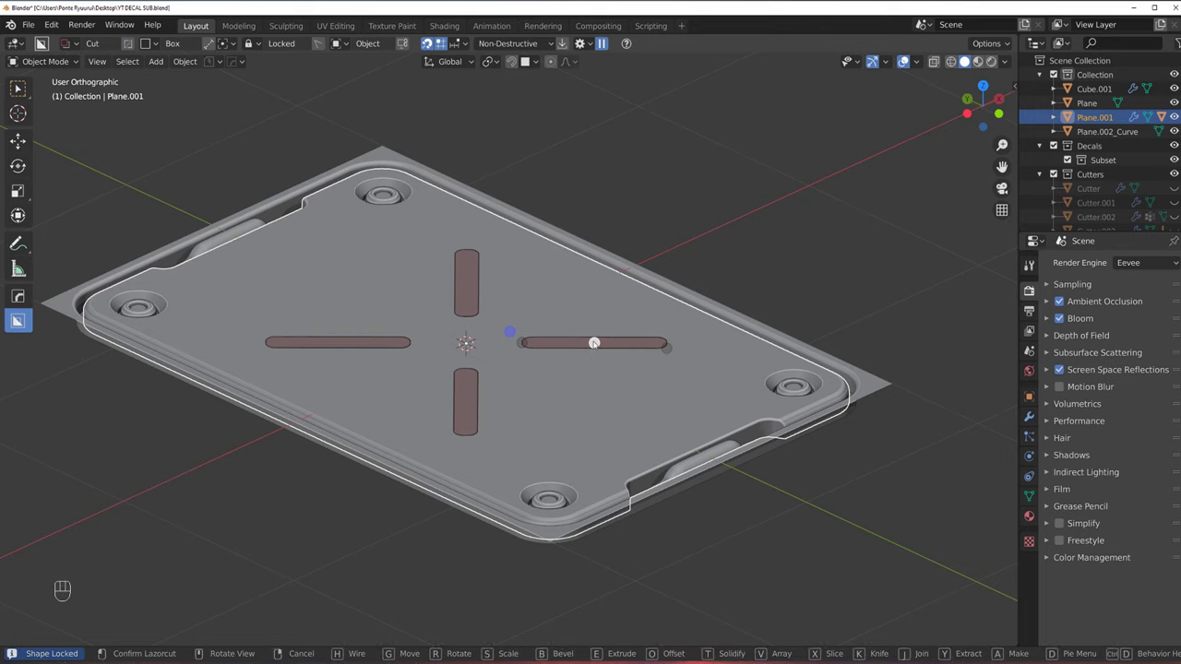
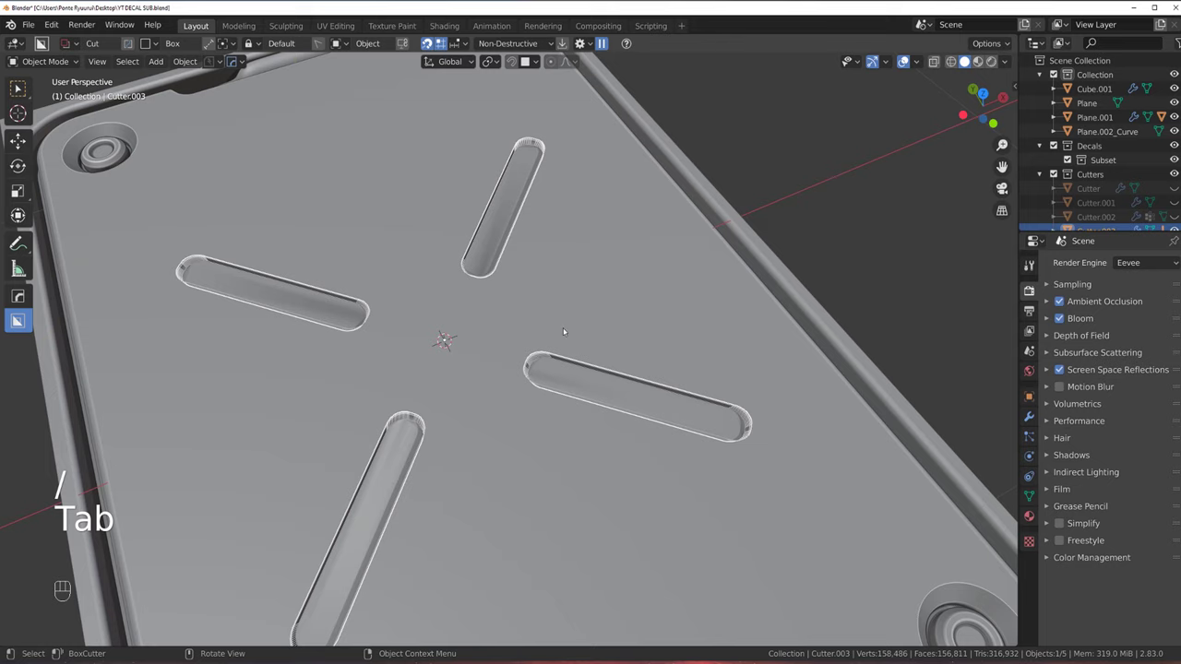
key("h")
left_click_drag(559, 318, 580, 349)
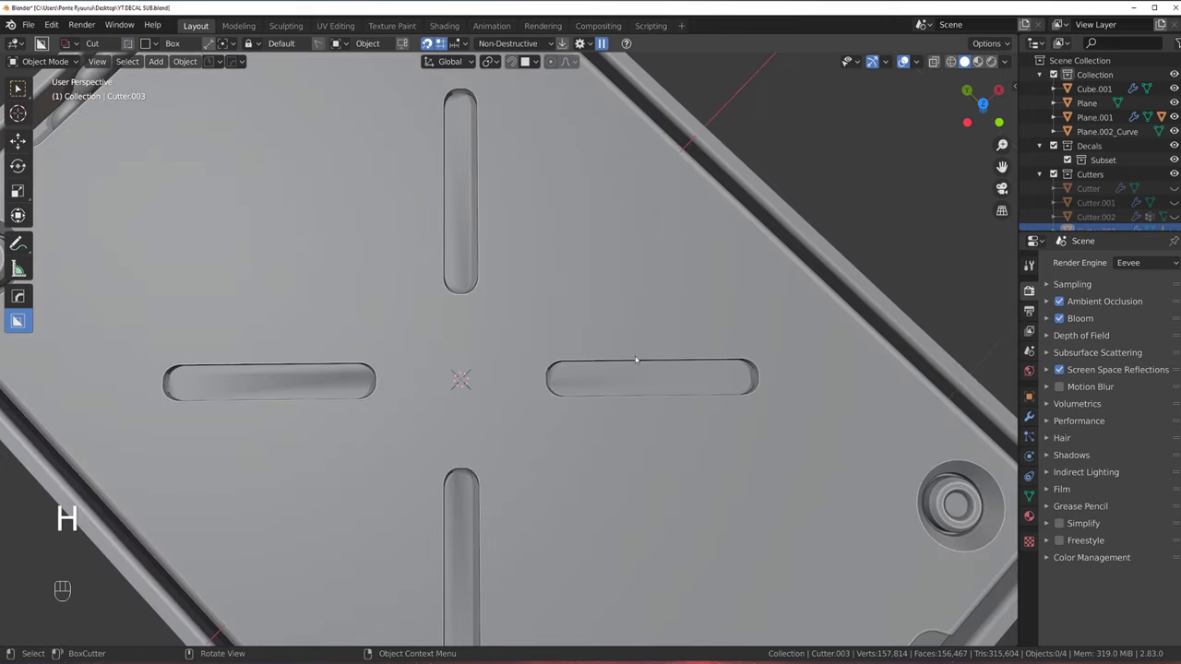
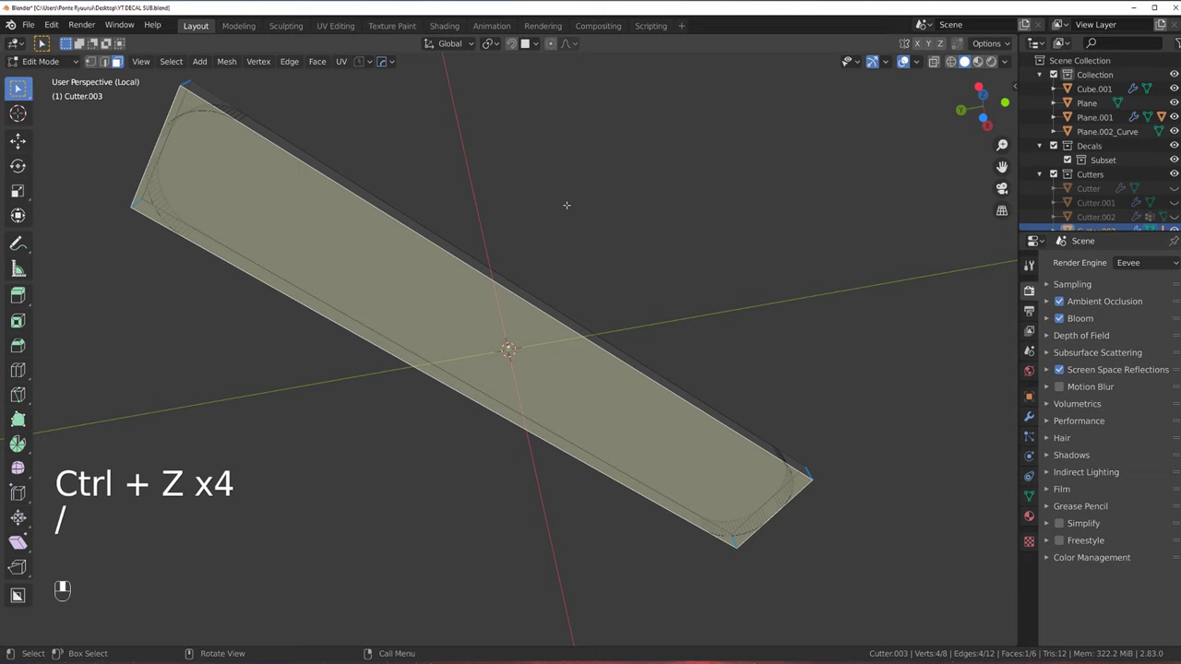
key("s")
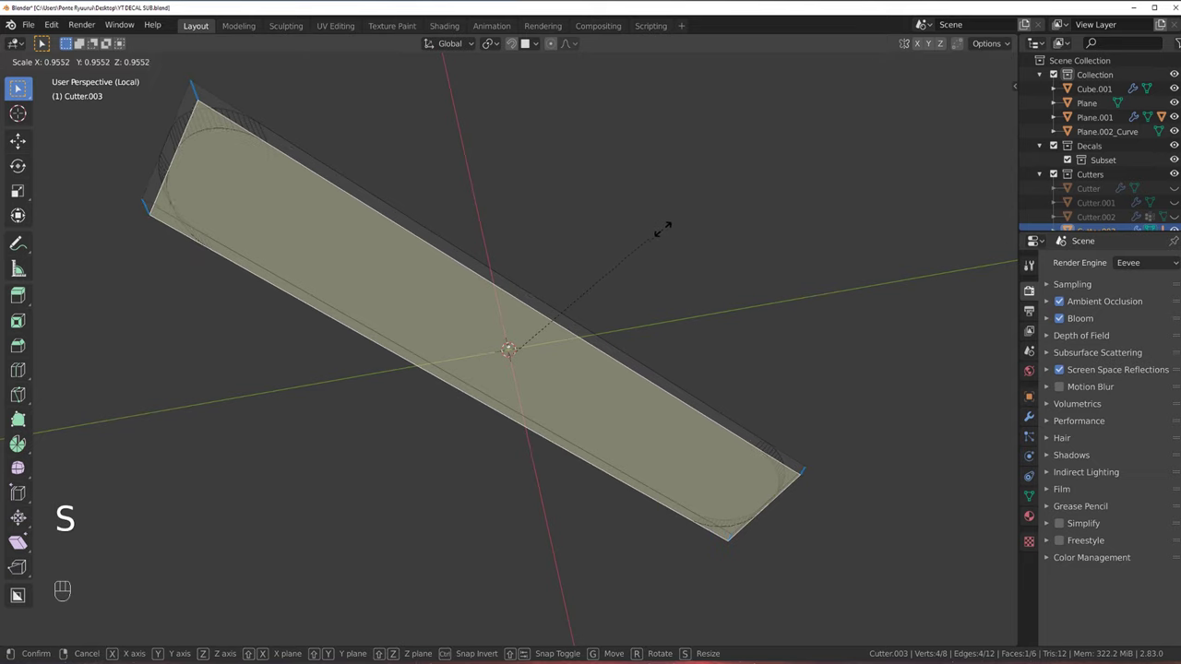
key("s")
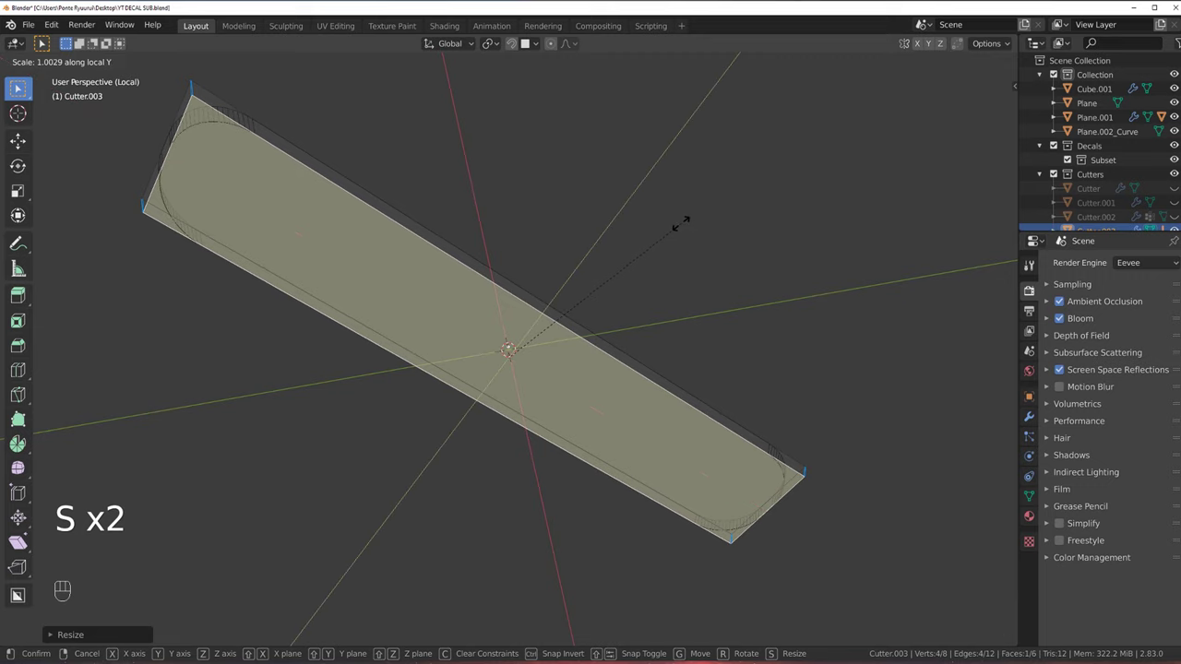
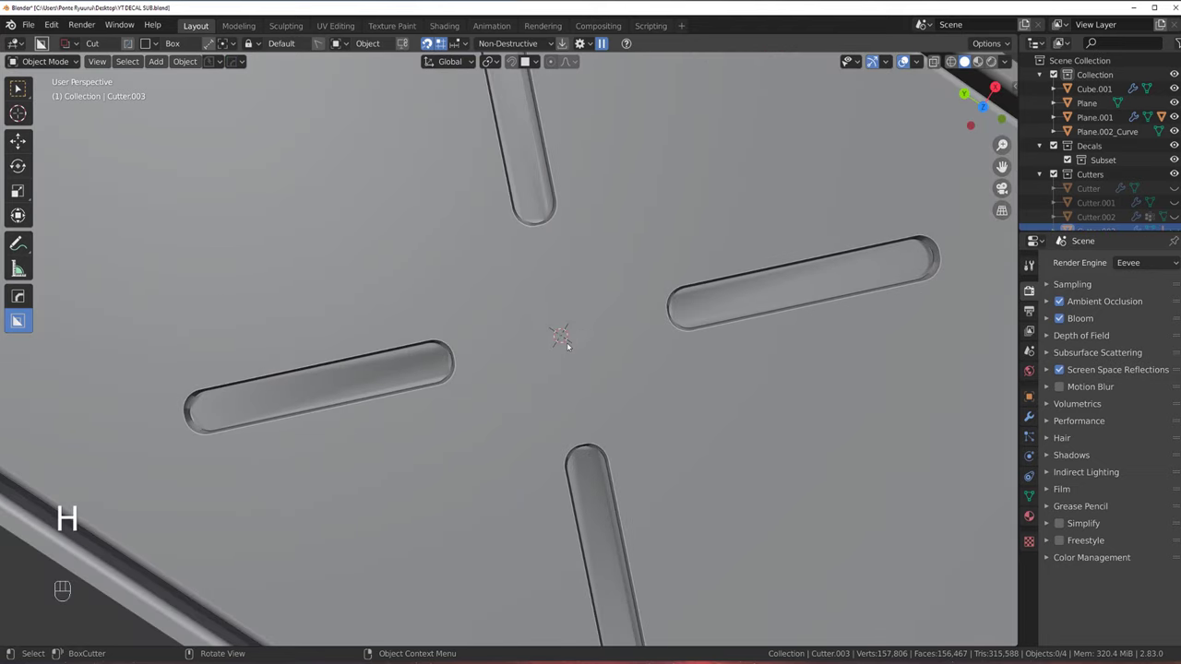
key("q")
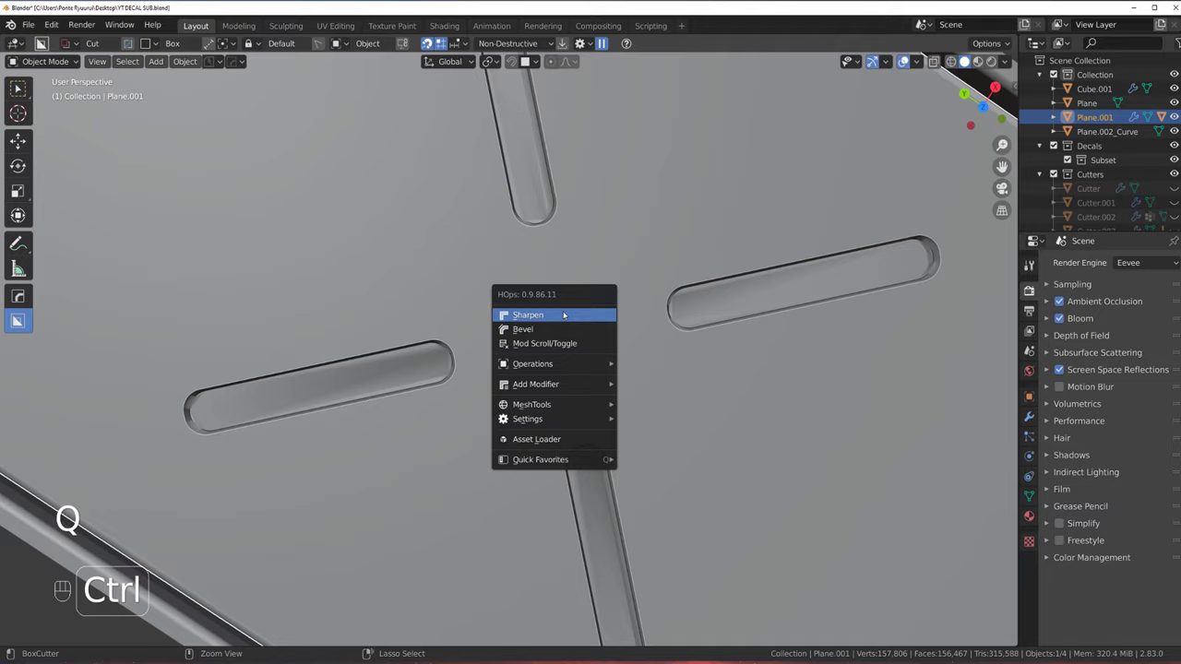
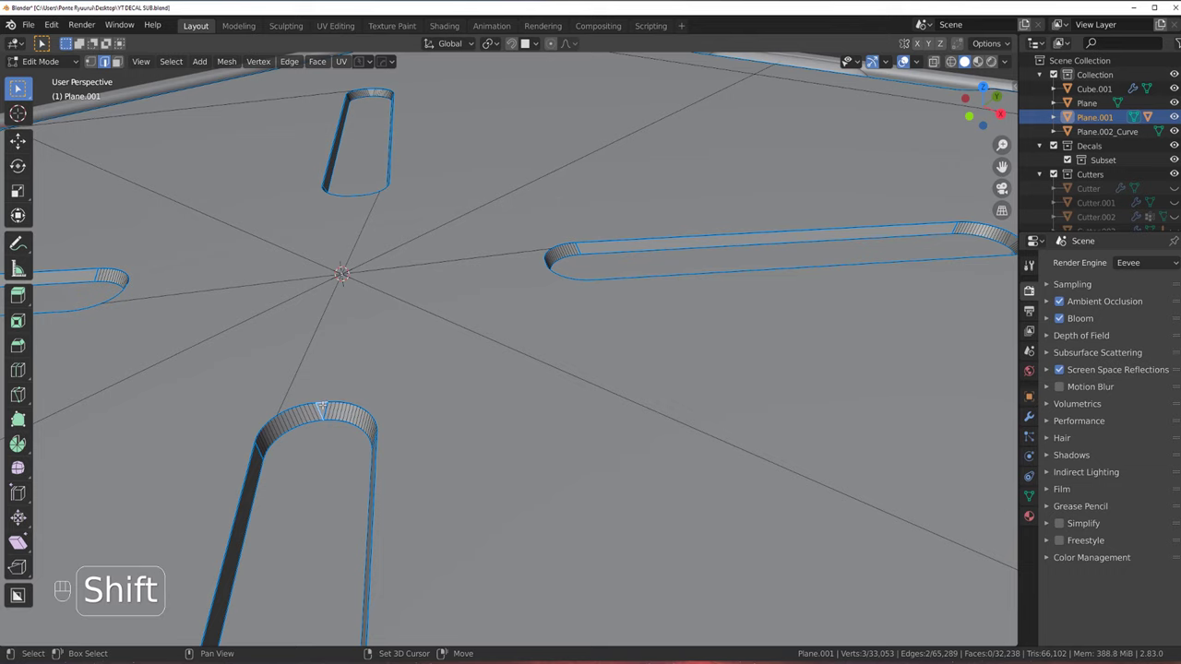
Knife-cut new edges on Plane.001 from the slot ends toward the panel centre and sides
key("ctrl+z")
key("x")
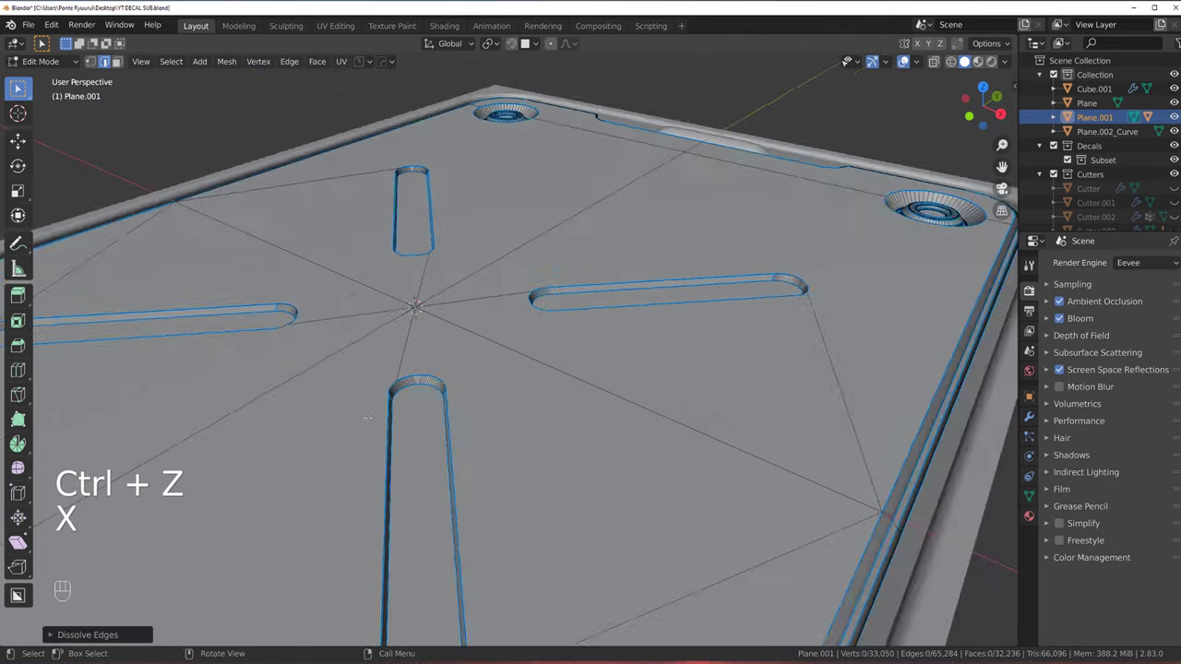
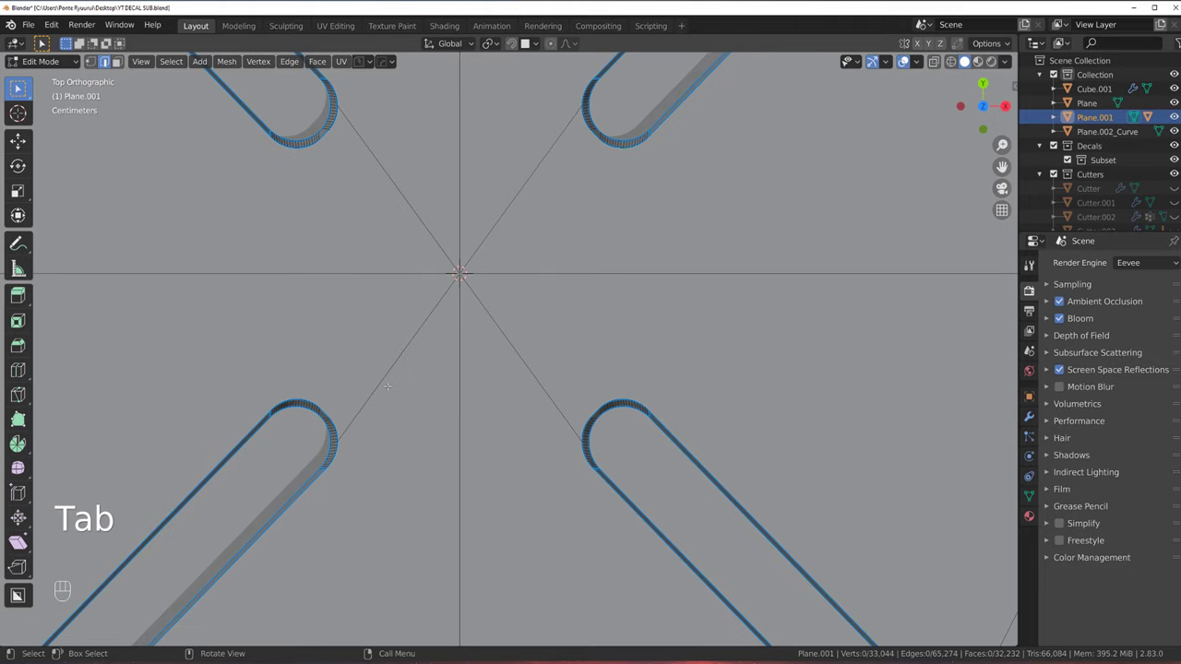
key("KP_5")
key("Tab")
key("k")
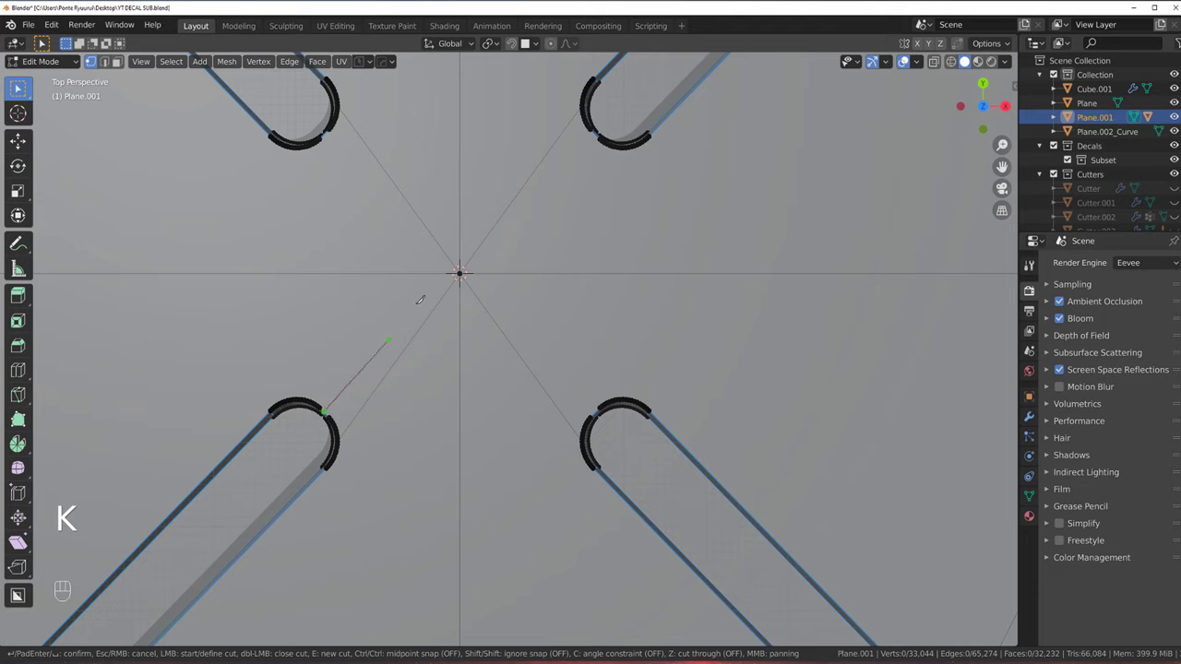
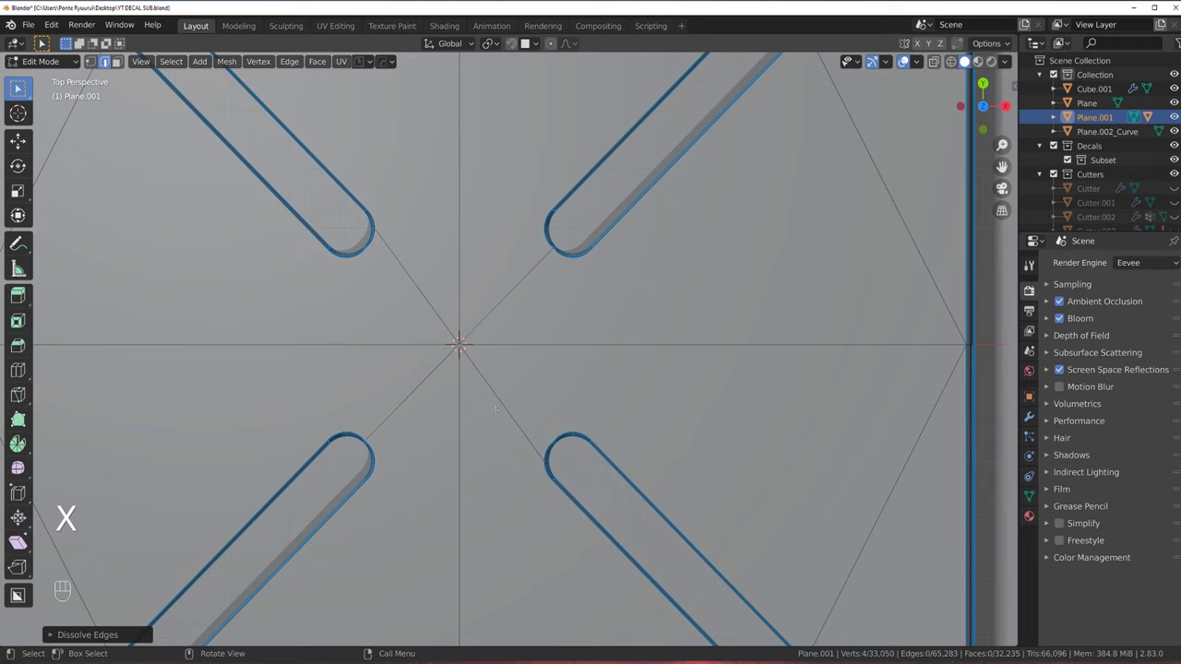
key("k")
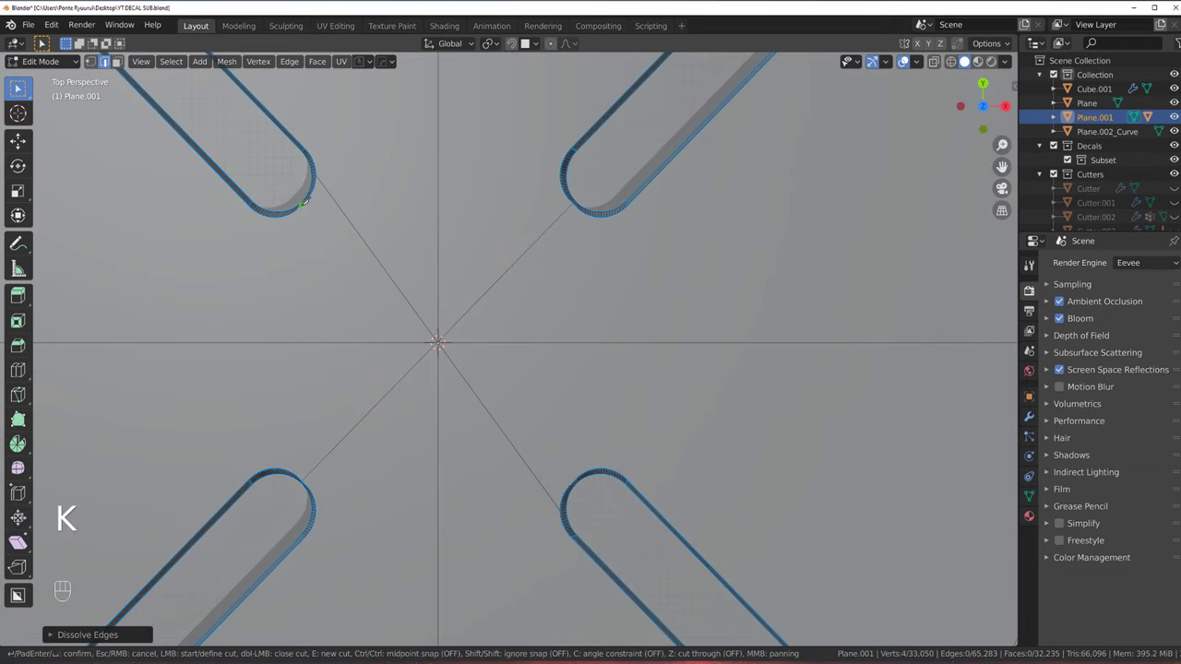
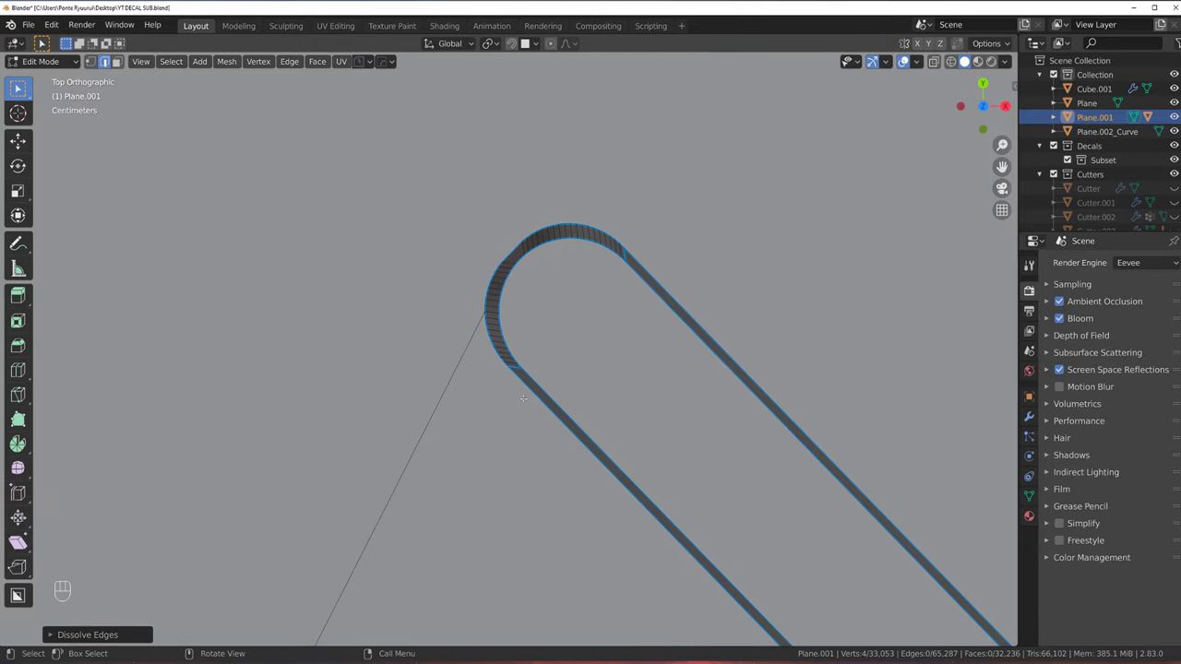
key("k")
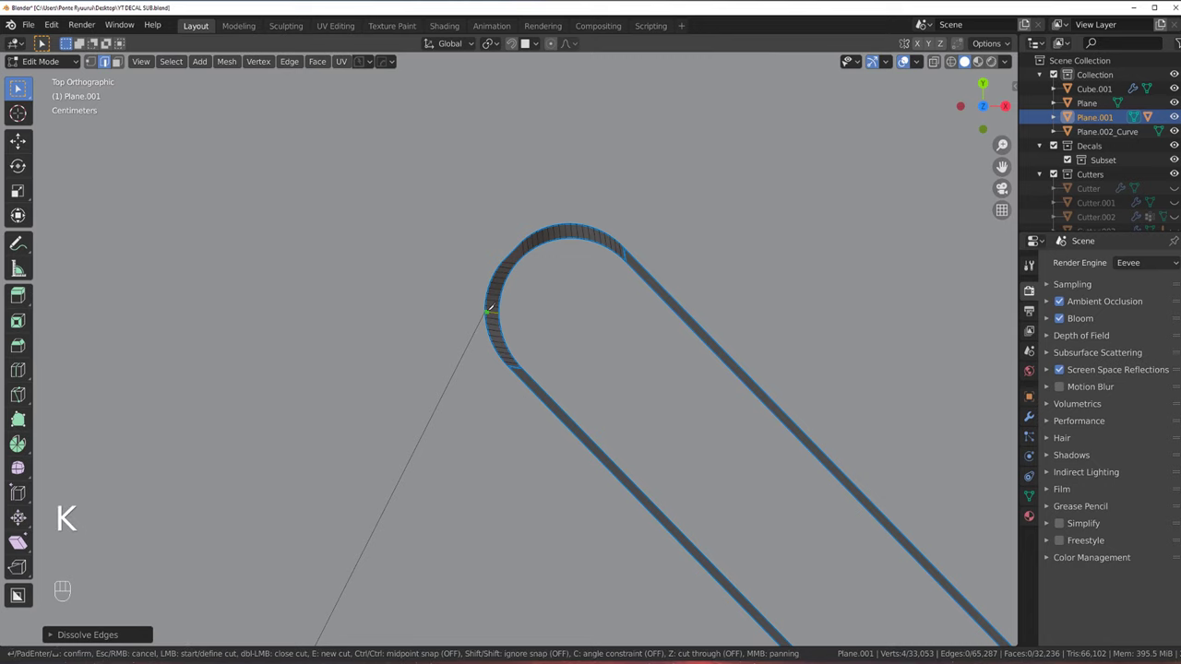
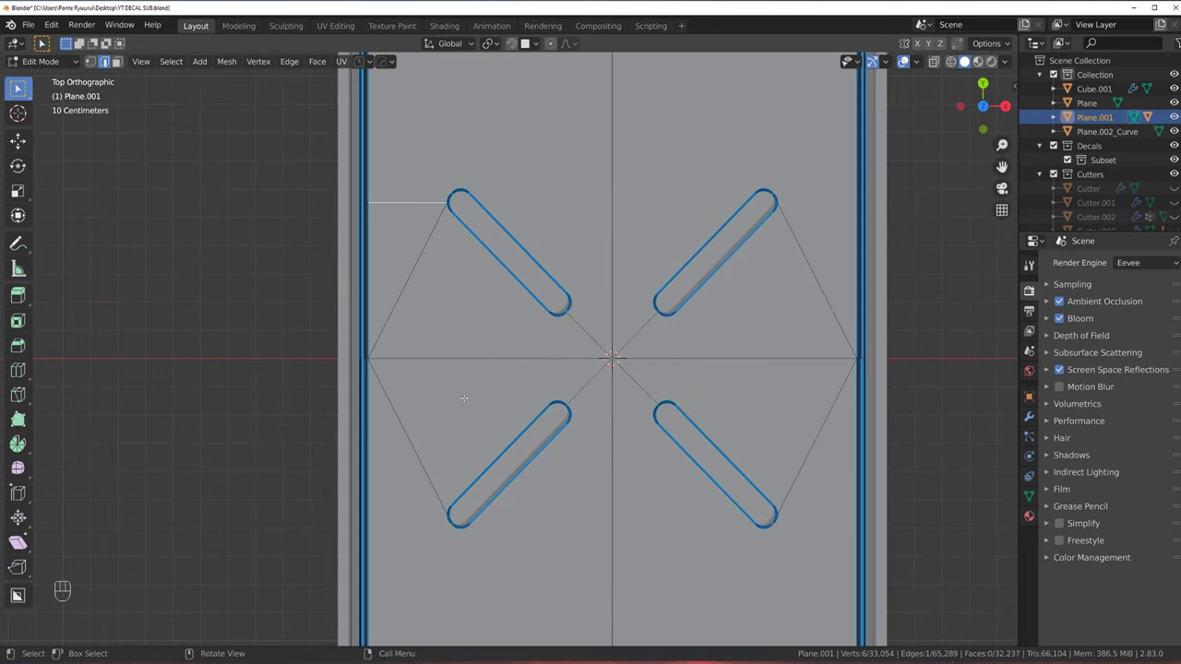
Mirror Plane.001 with the HardOps mirror gizmo in Symmetry mode
key("Tab")
key("alt+x")
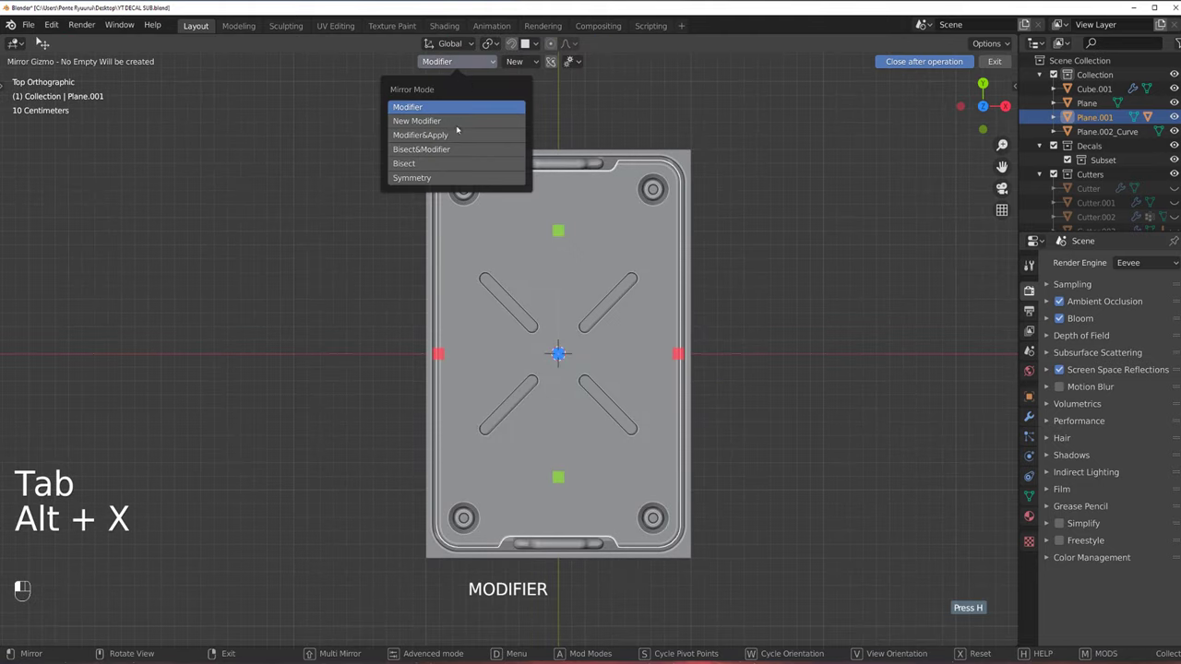
left_click(555, 225)
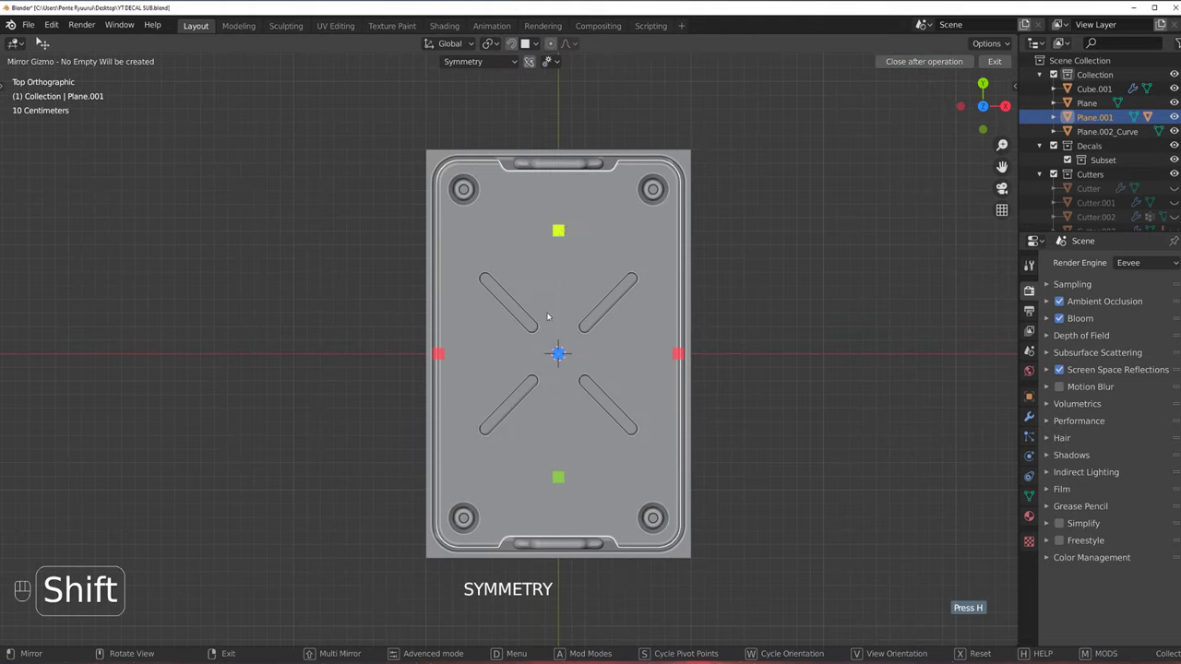
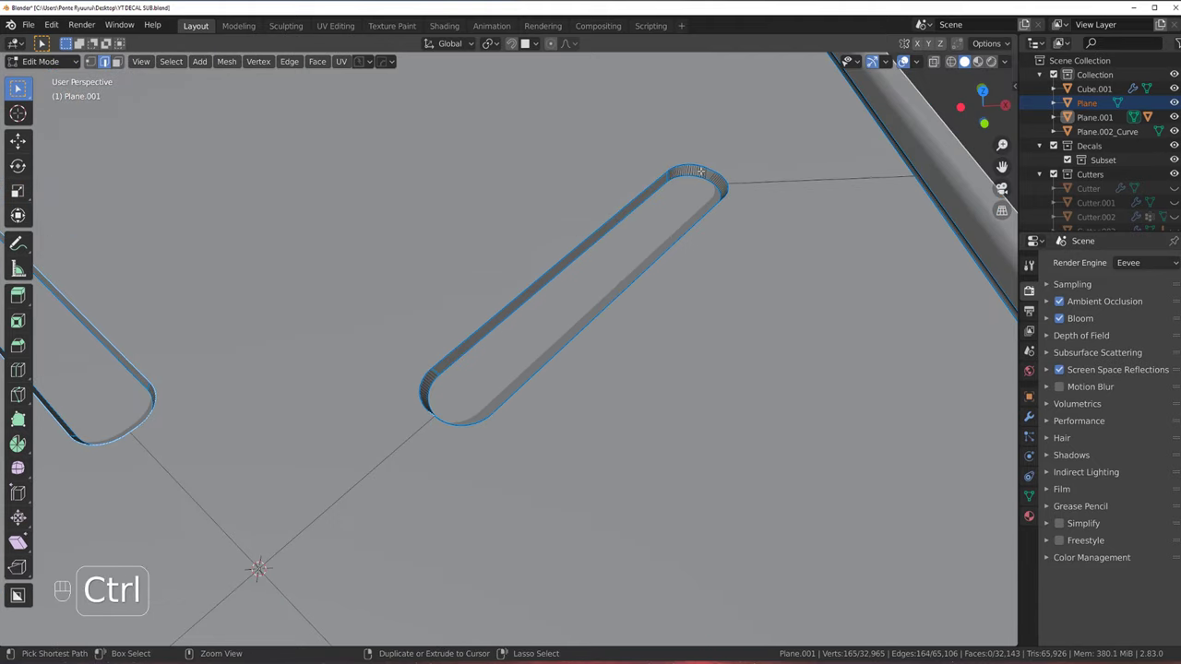
Bevel the slot recess rim edge loops, then the inner rims
left_click(103, 576)
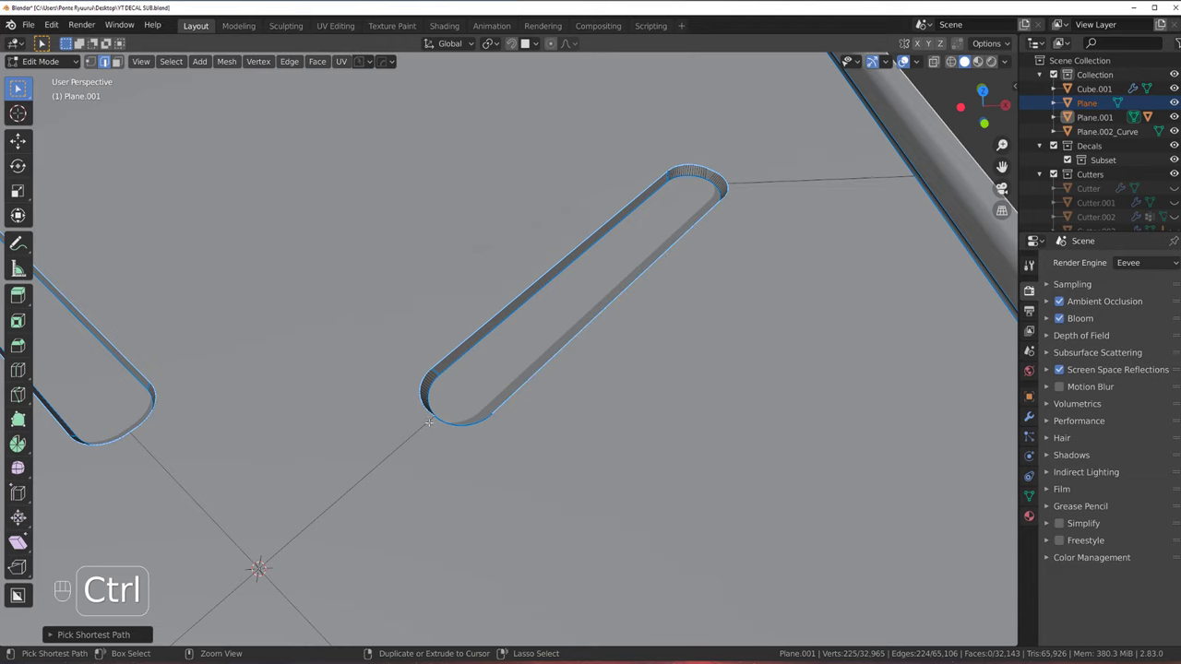
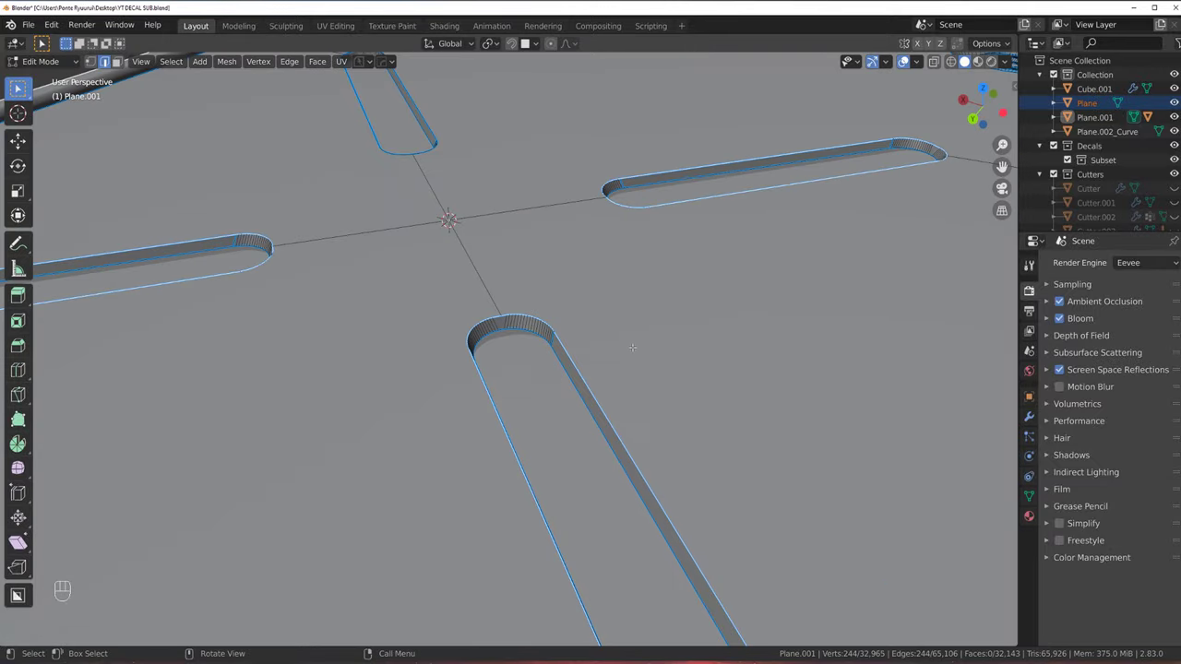
key("ctrl+b")
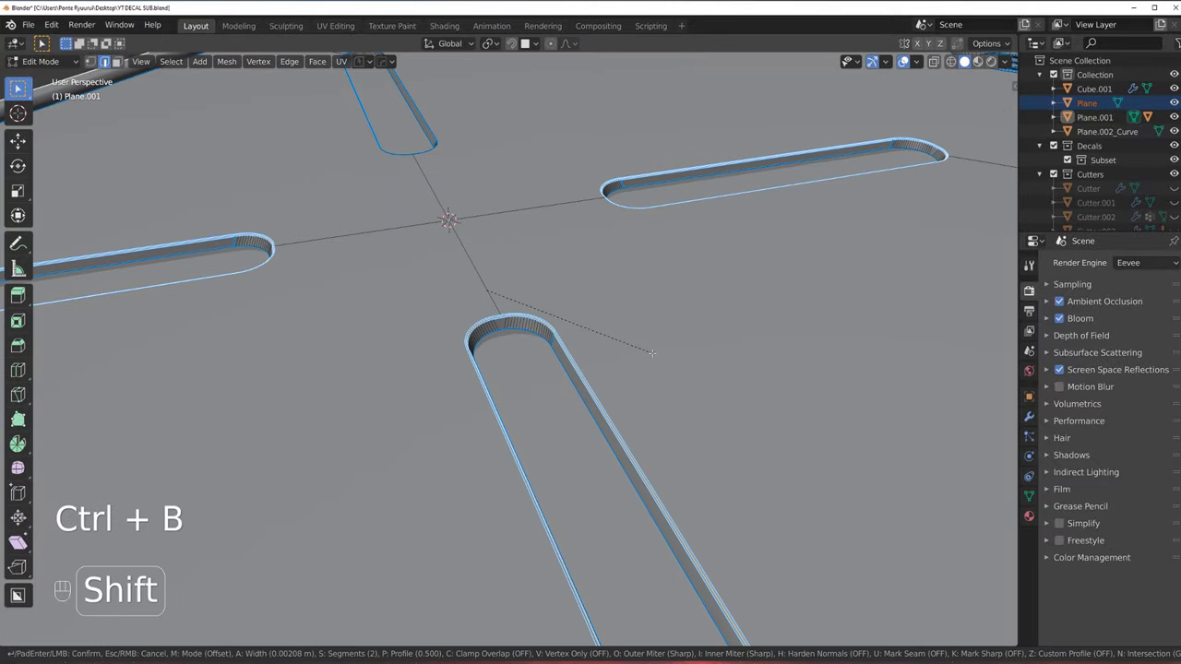
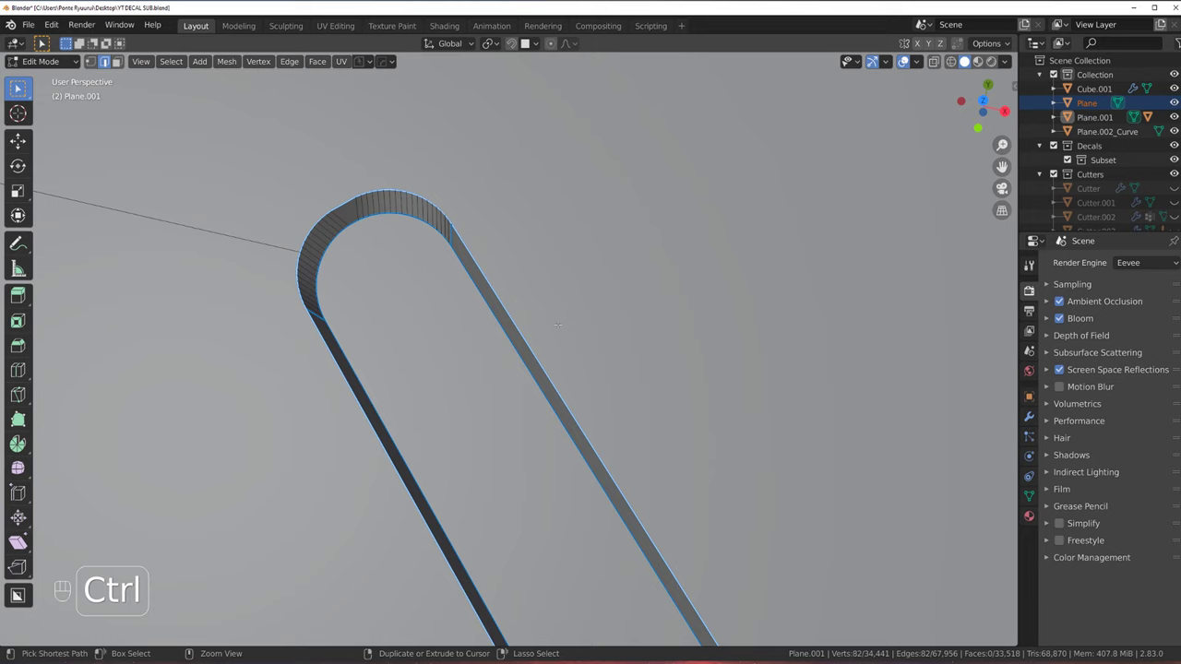
key("ctrl+b")
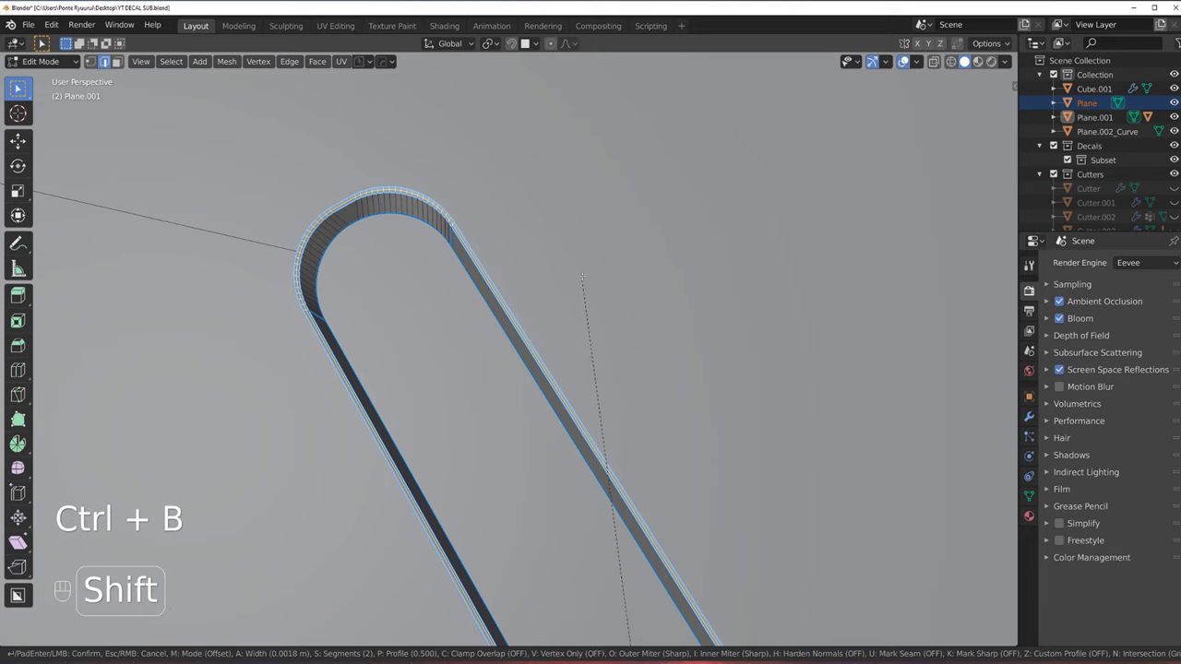
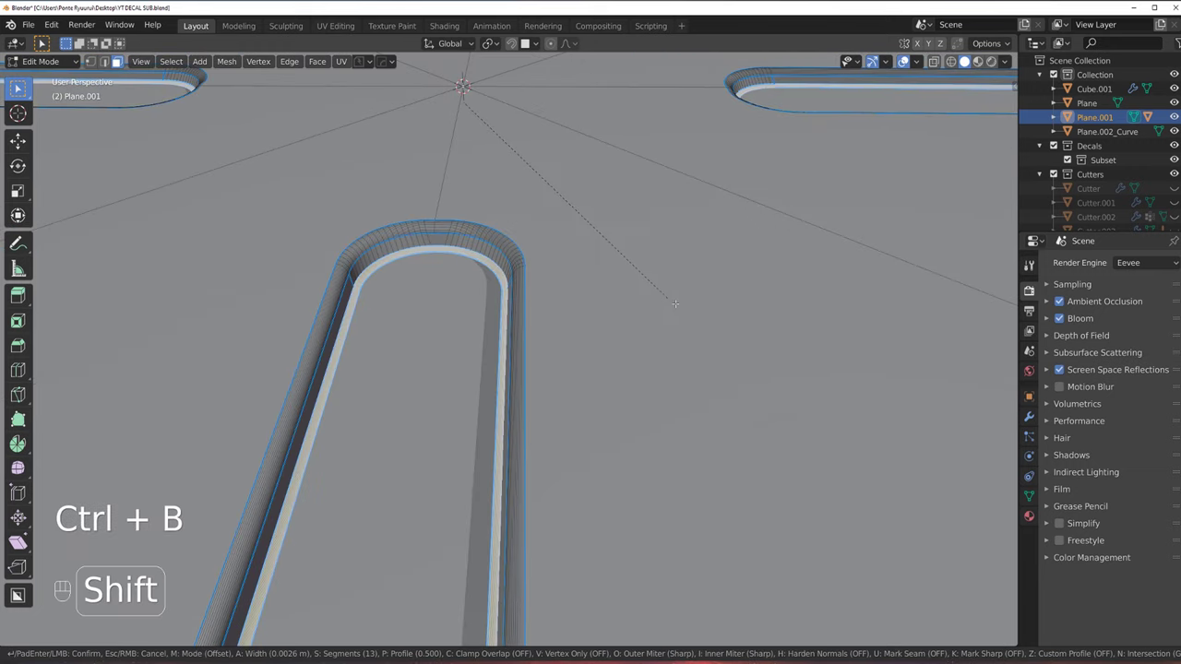
Leave mesh editing and inspect the Plane tray's modifiers via the modifier helper
key("Tab")
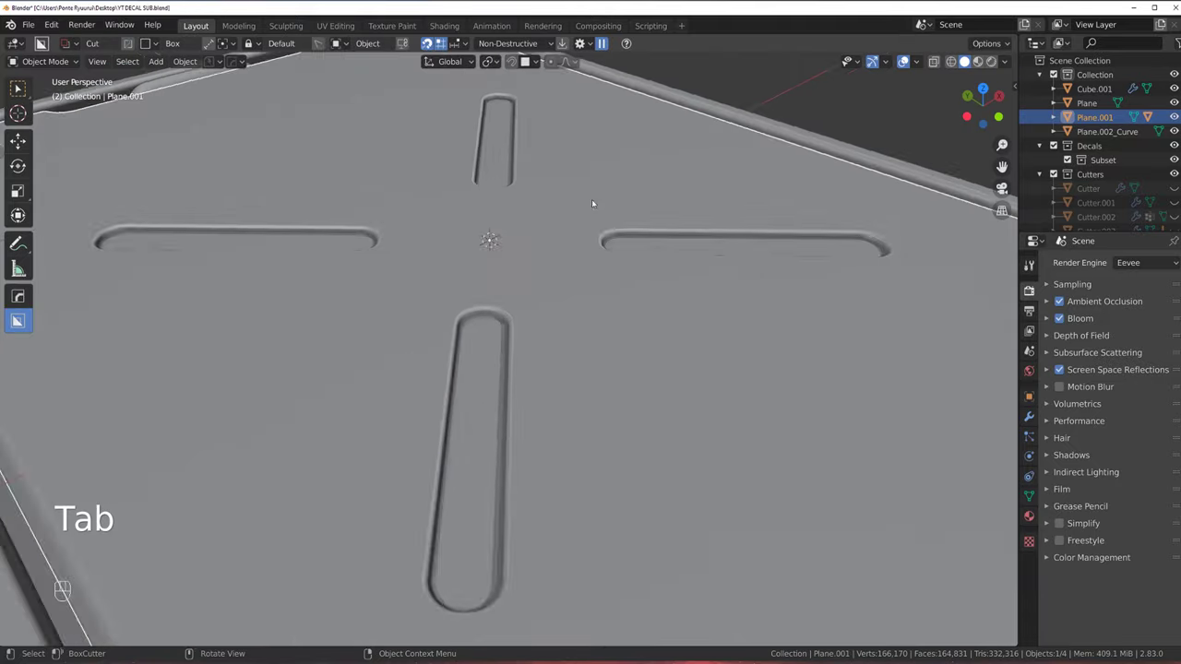
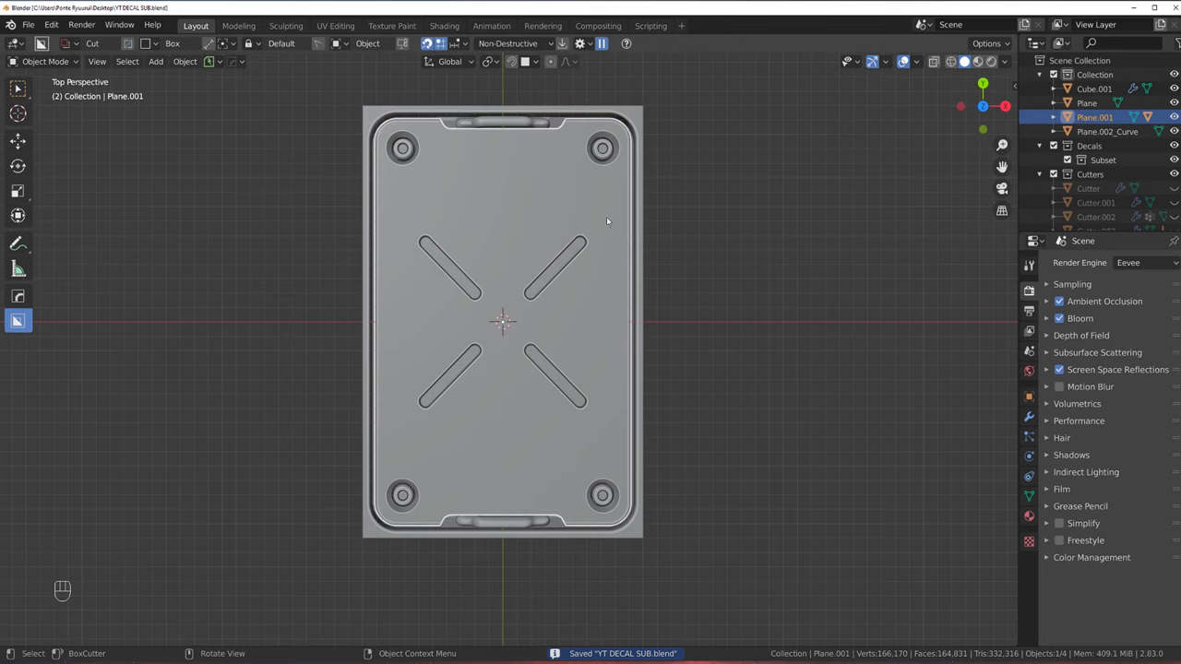
left_click(513, 255)
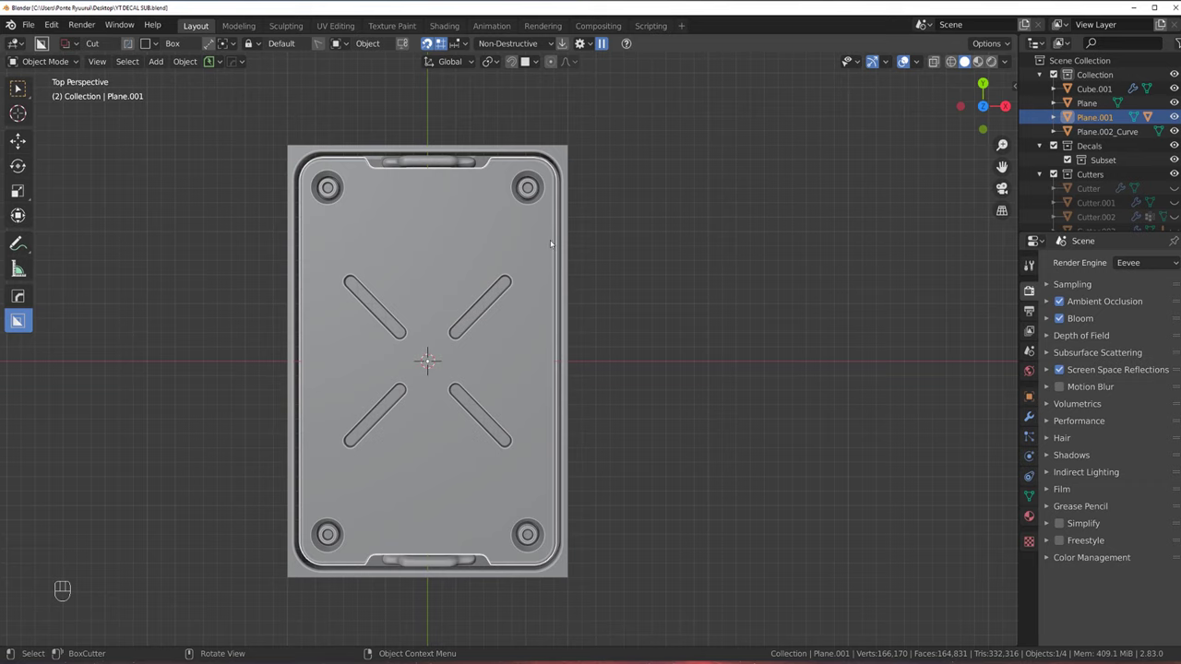
left_click(447, 161)
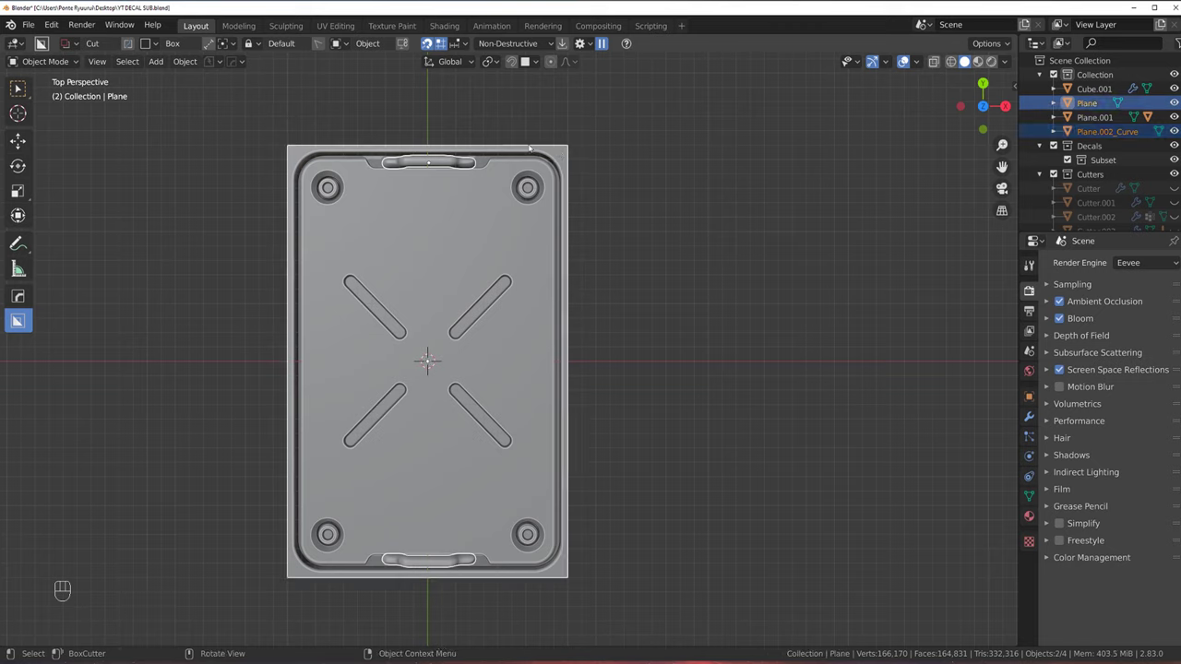
left_click(531, 145)
key("ctrl+`")
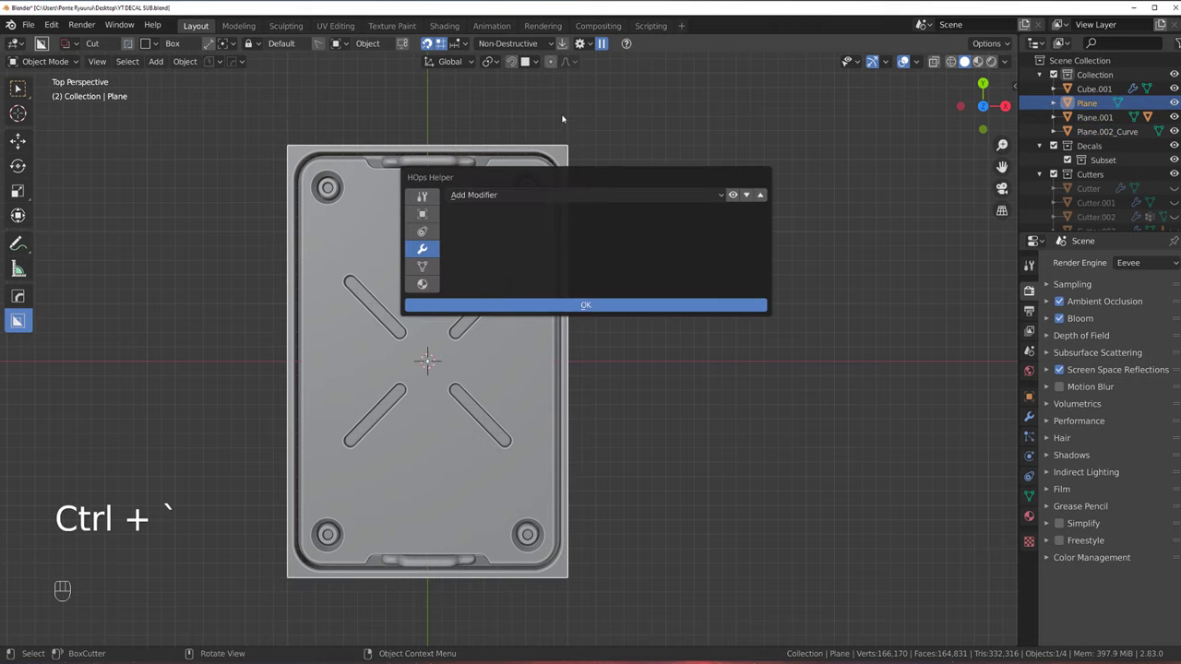
left_click(437, 159)
key("ctrl+`")
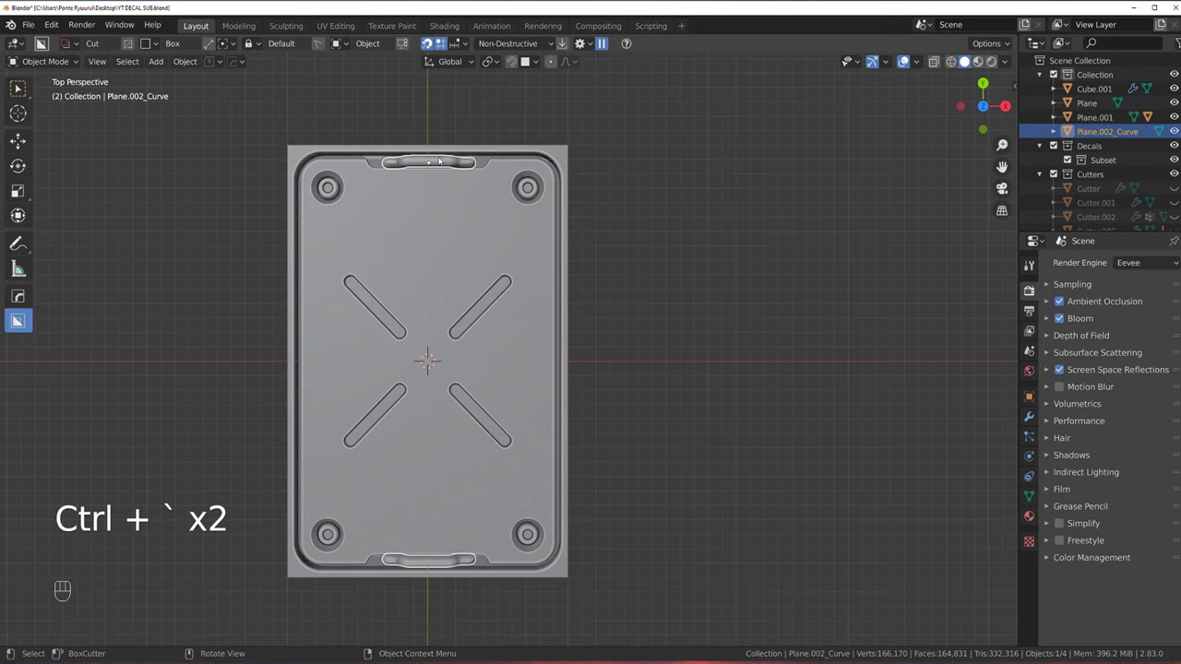
Join Plane.002_Curve into the tray Plane, then select Plane.001 from top view
left_click(560, 157)
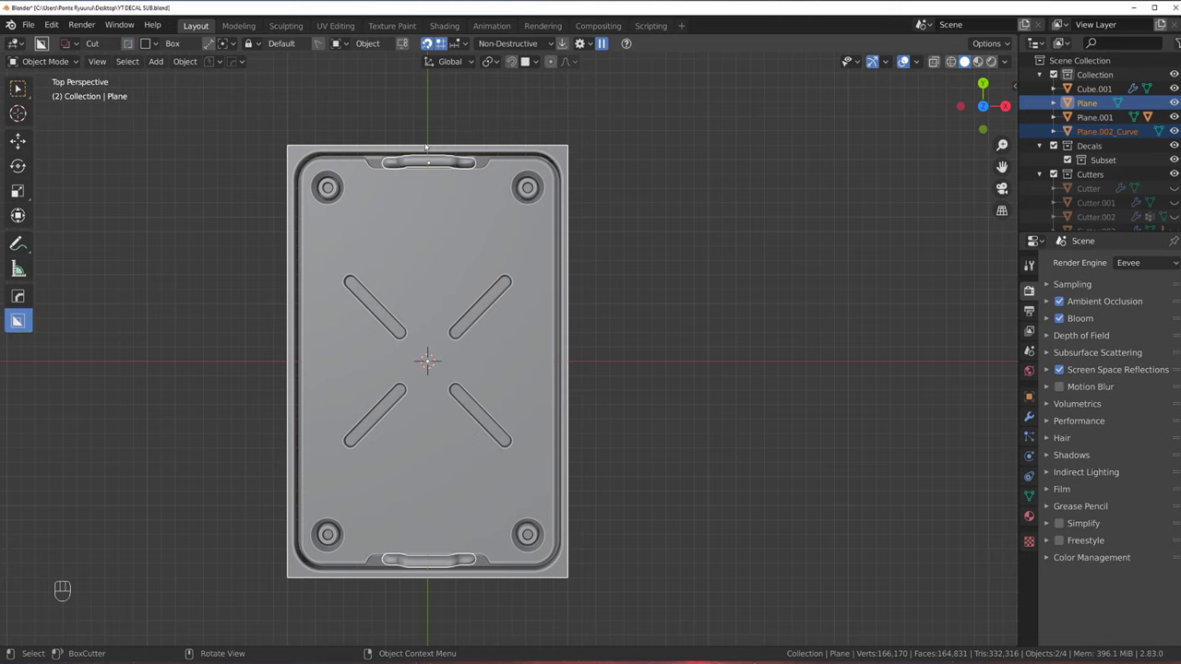
left_click(453, 166)
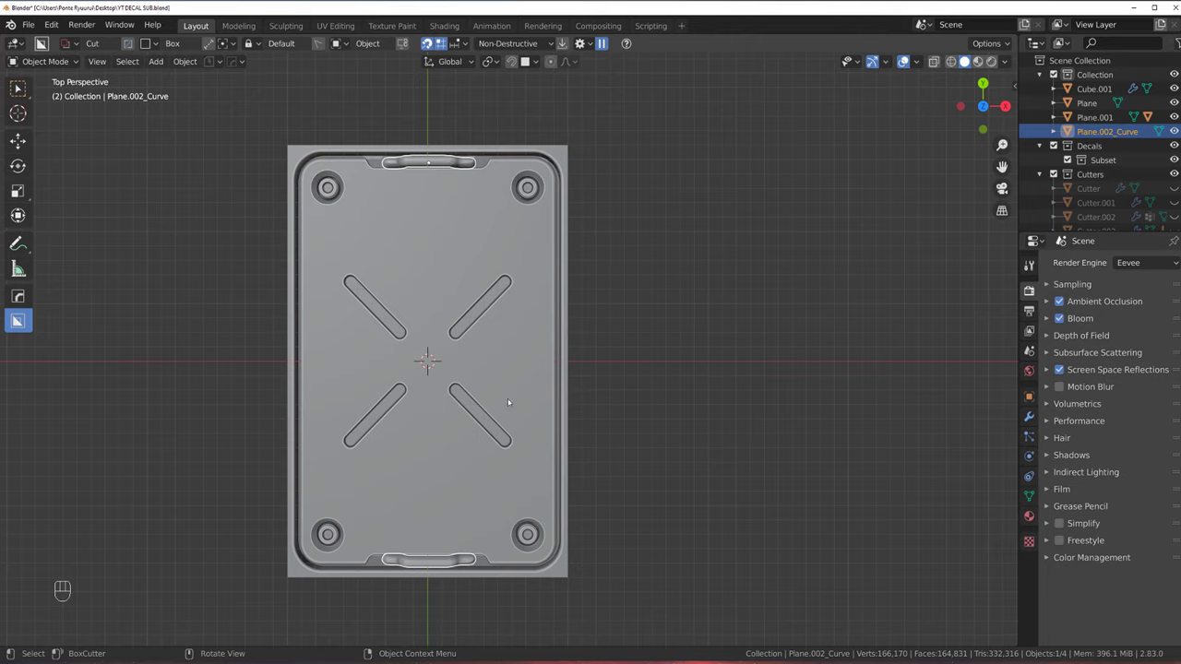
key("shift+s")
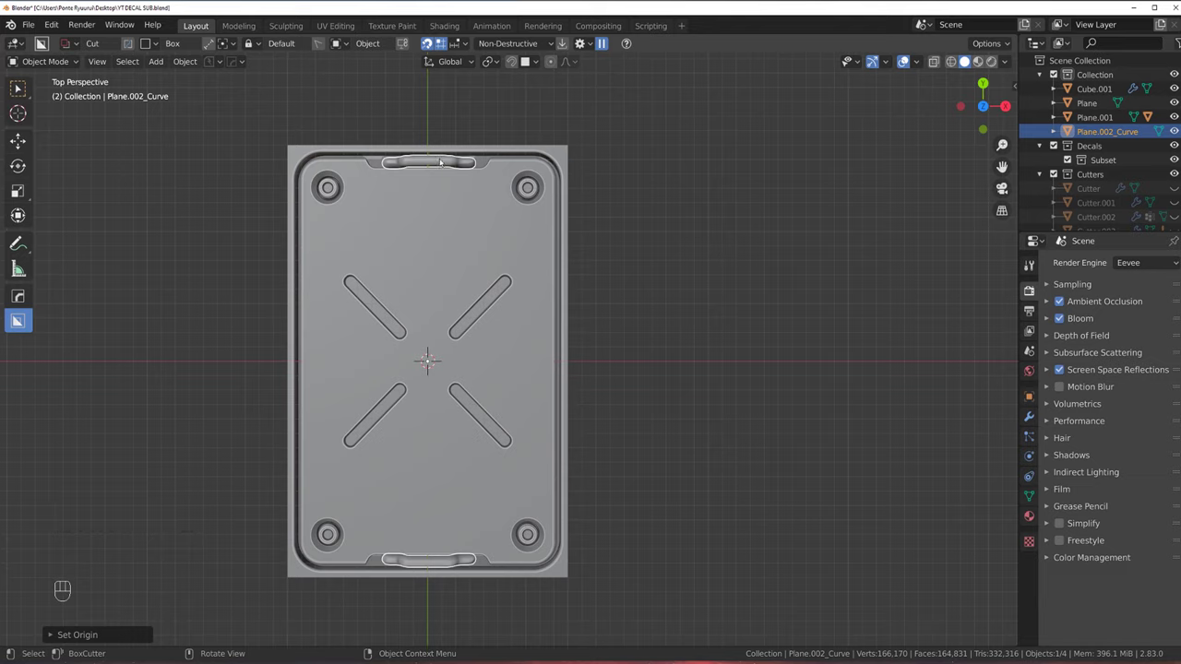
left_click(442, 164)
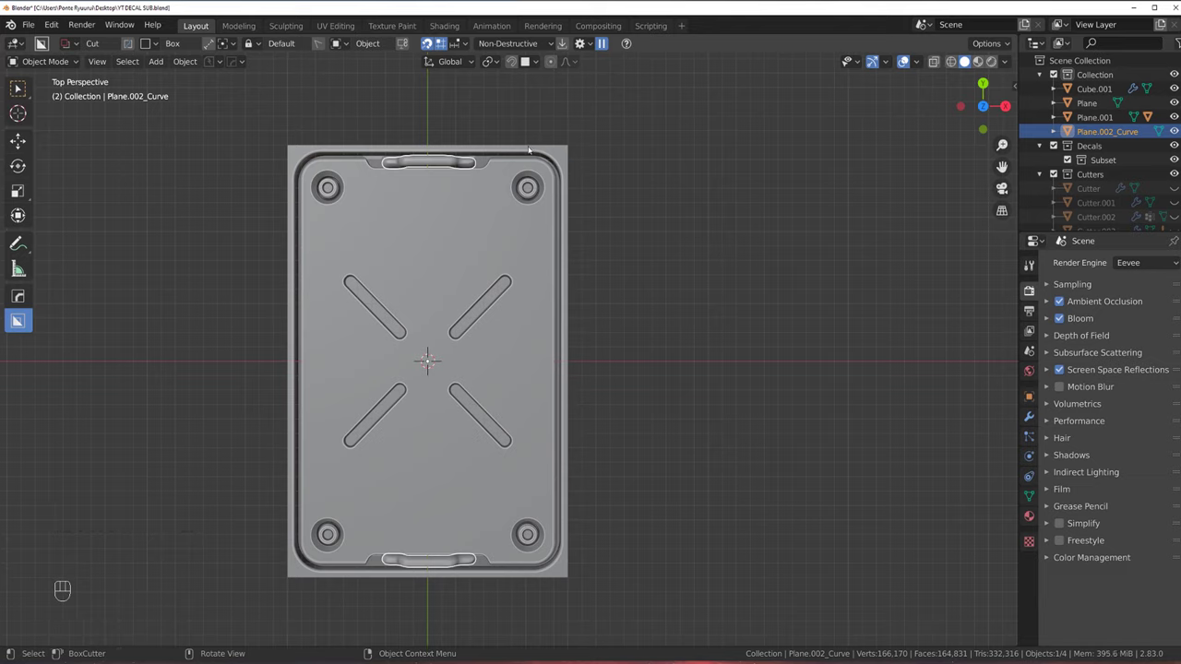
left_click(561, 154)
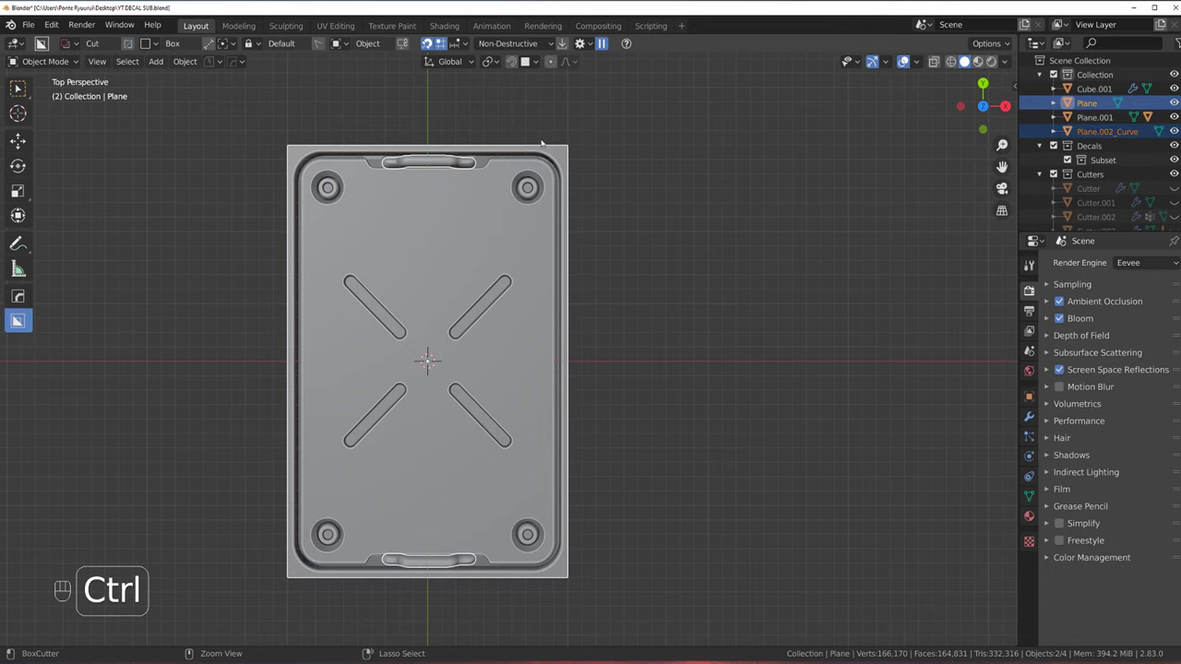
key("ctrl+j")
key("KP_5")
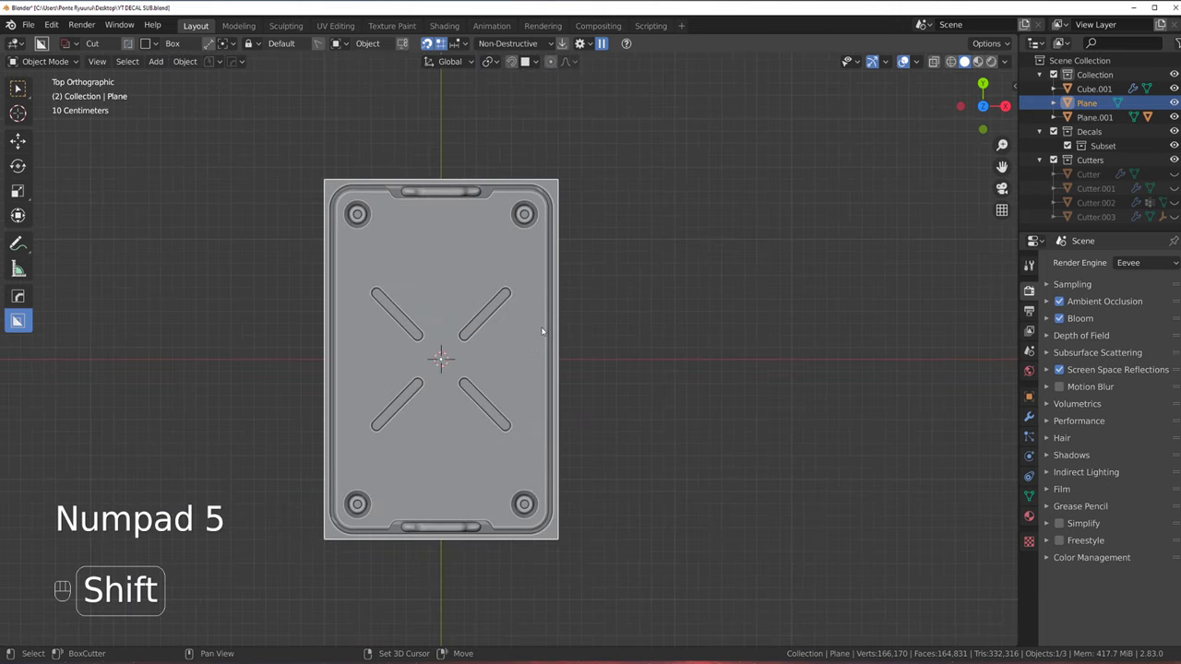
left_click(474, 312)
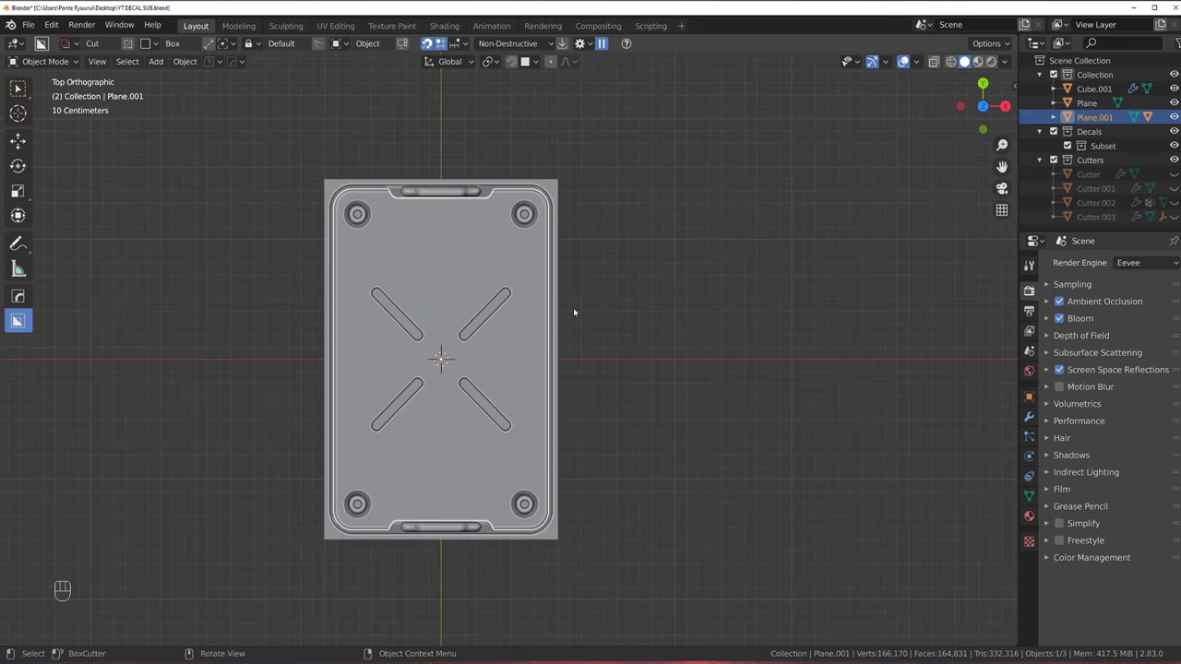
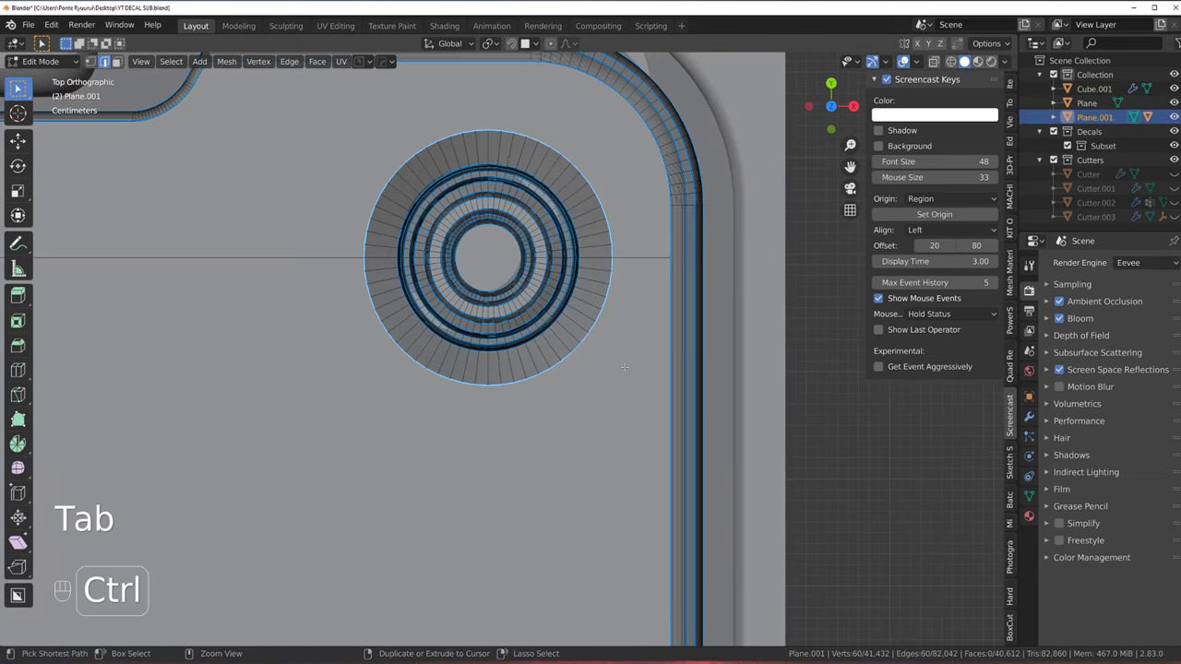
Bevel the ring around a corner screw recess on Plane.001 and start the symmetry mirror
key("ctrl+shift+b")
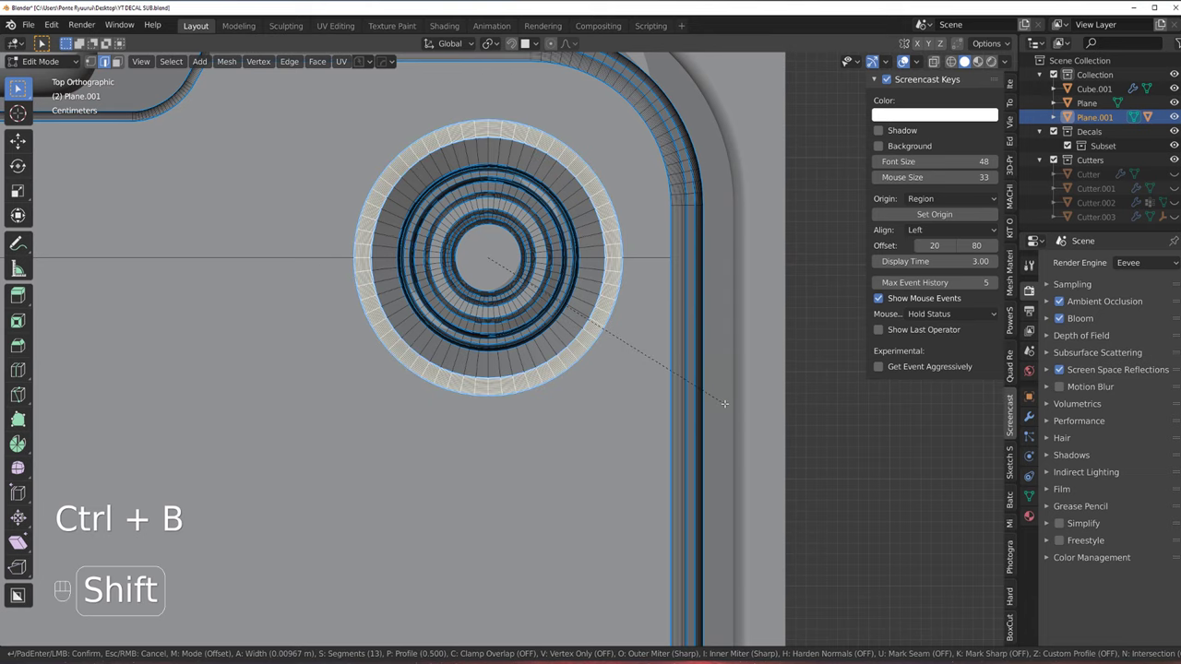
key("Tab")
key("alt+x")
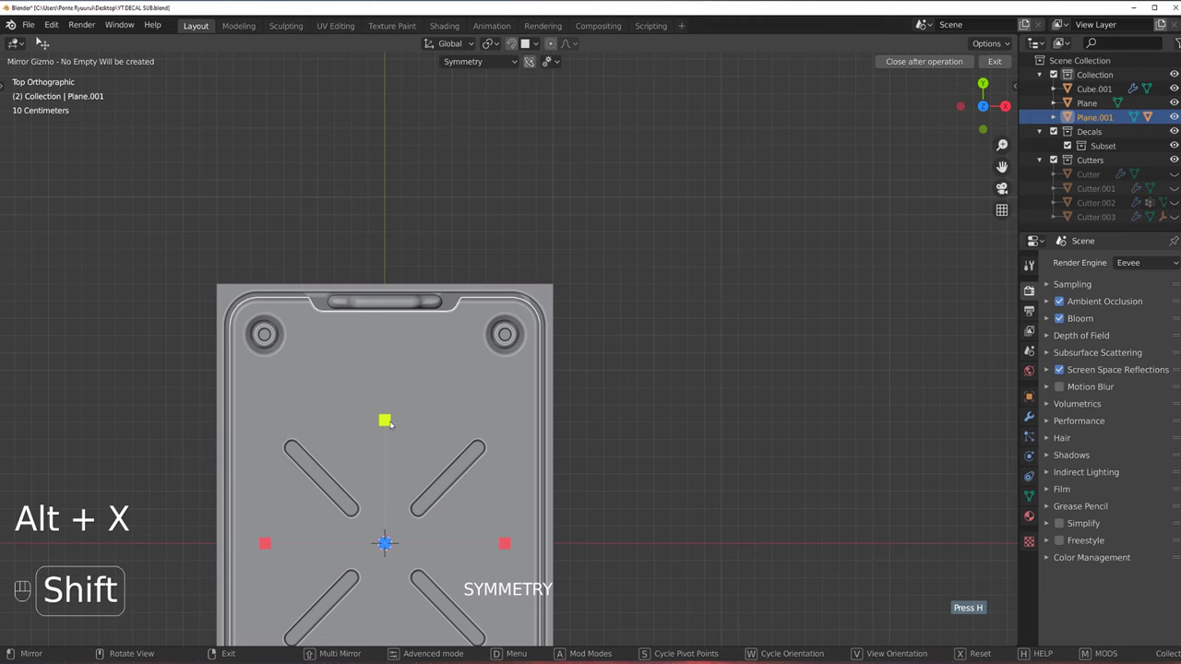
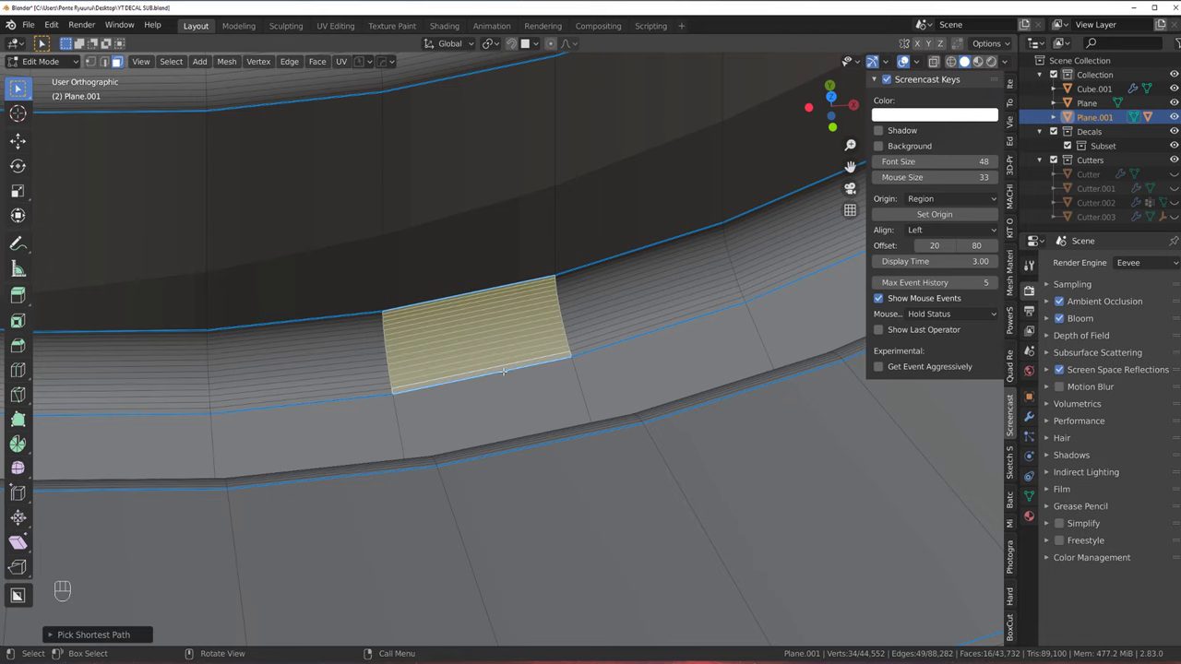
Separate the corner screw head from Plane.001 into its own object, Plane.002
key("y")
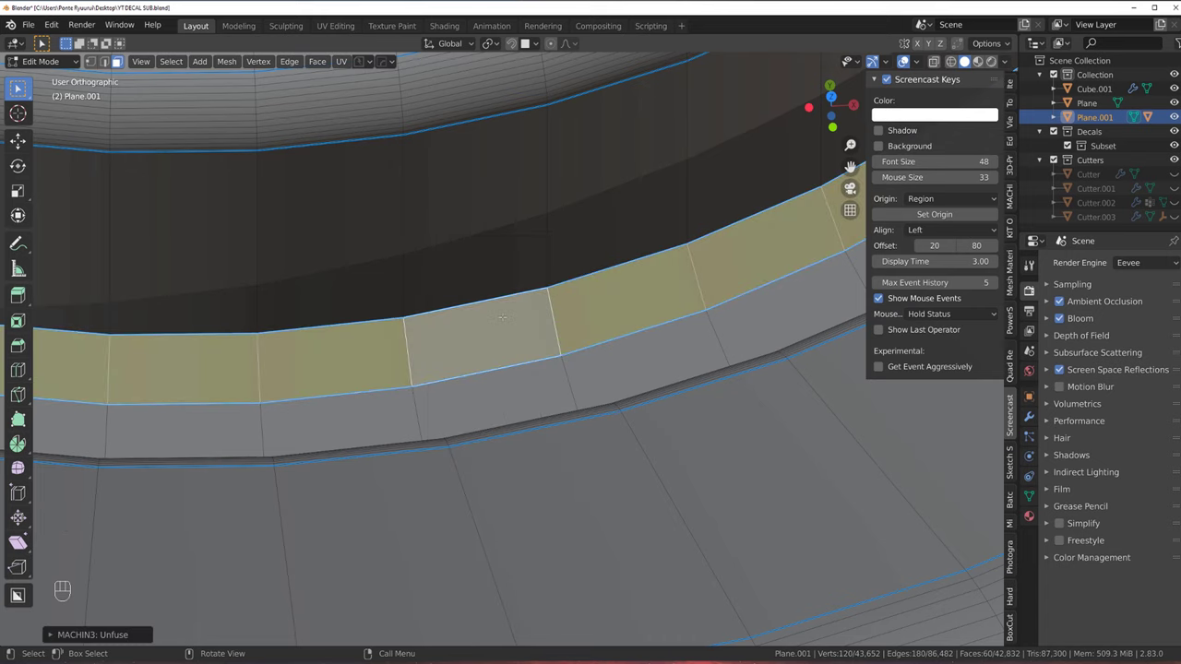
key("y")
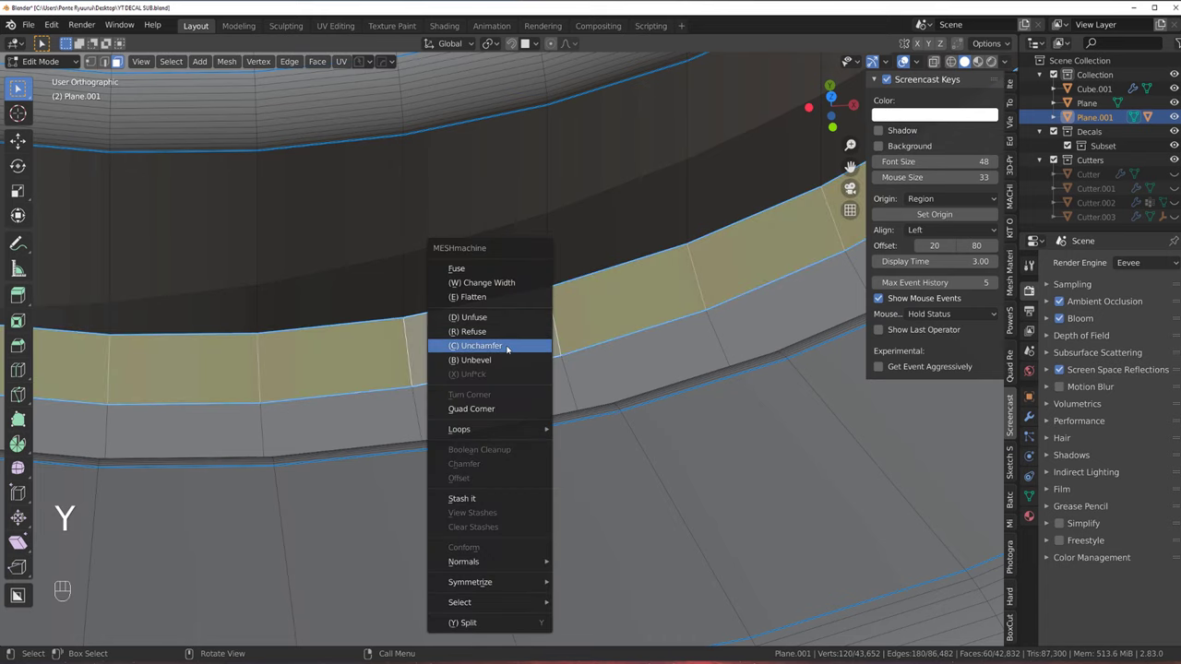
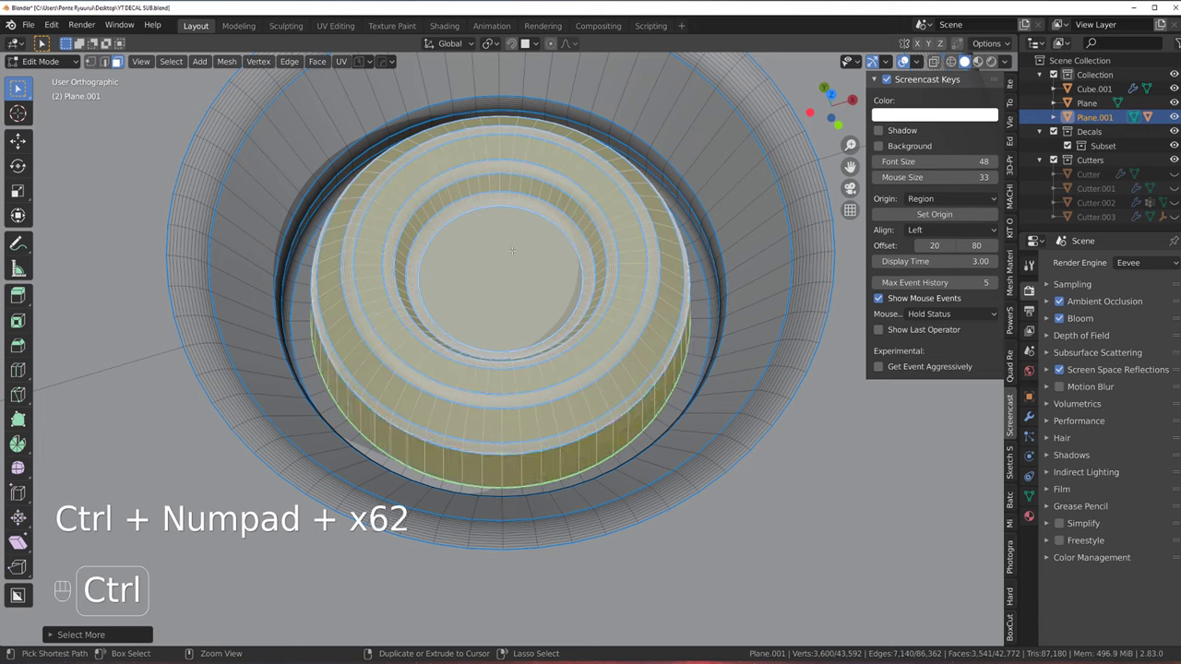
key("p")
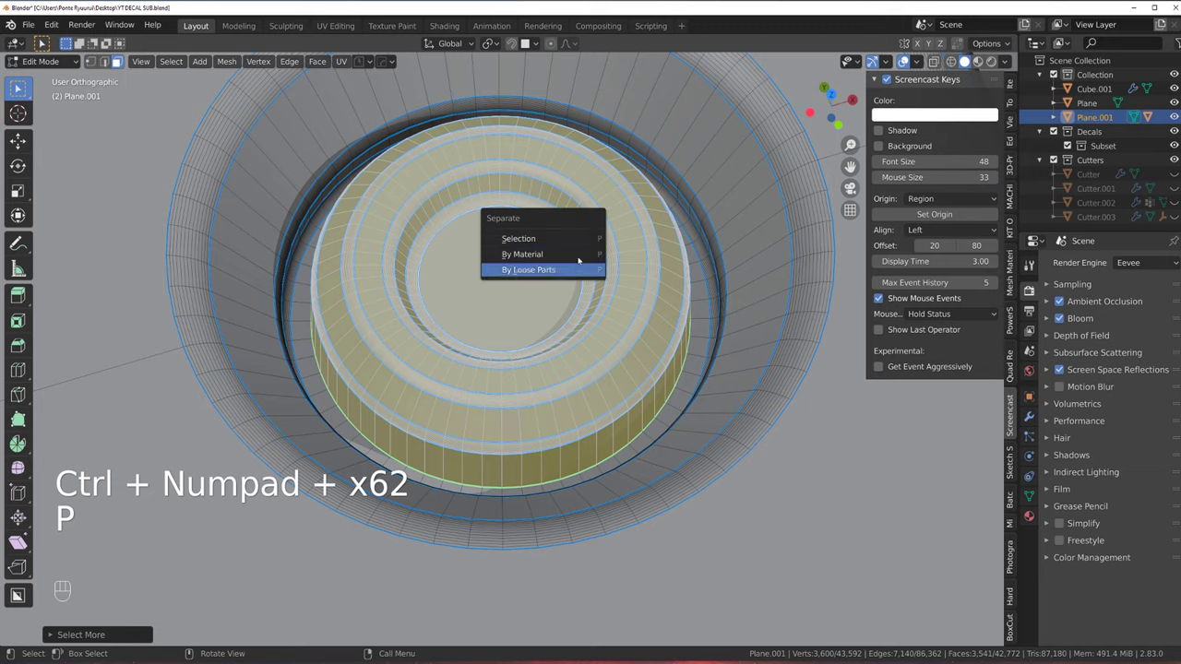
key("Tab")
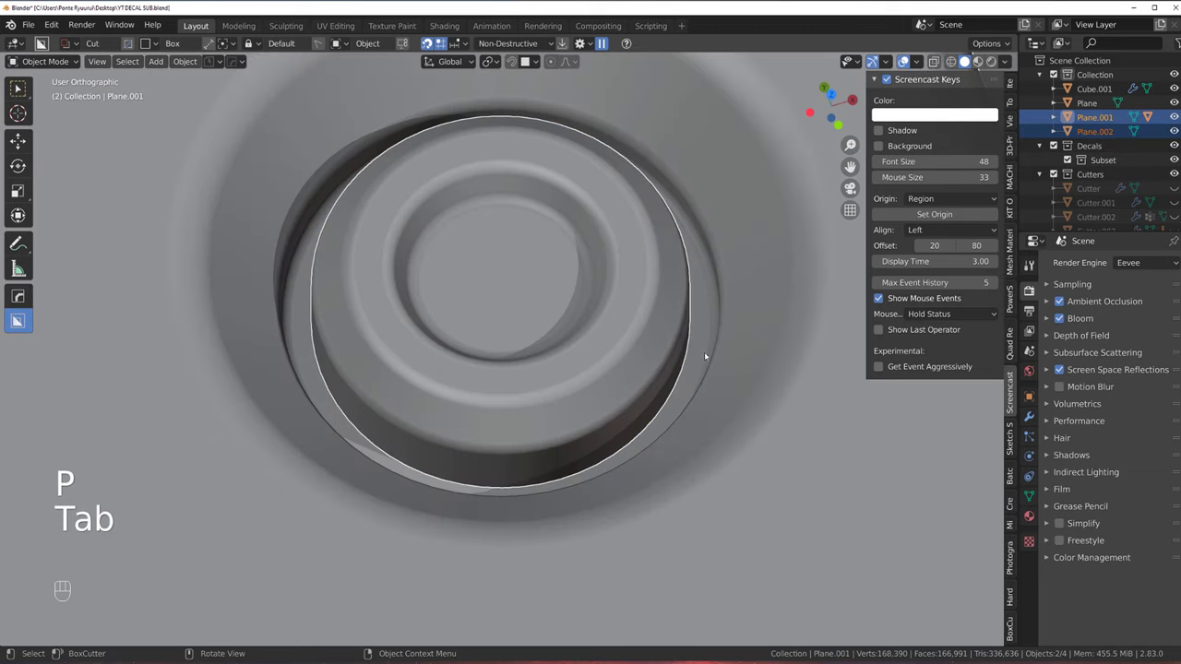
Isolate the panel in local view and mark the screw disc's bottom rim edge sharp
key("/")
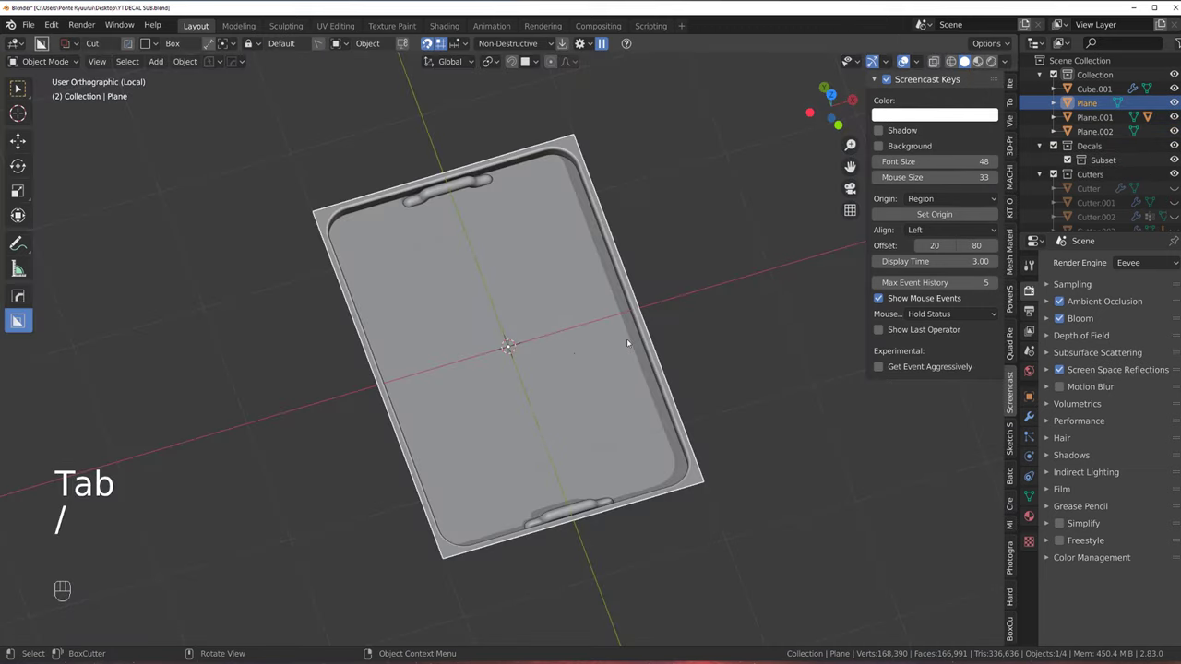
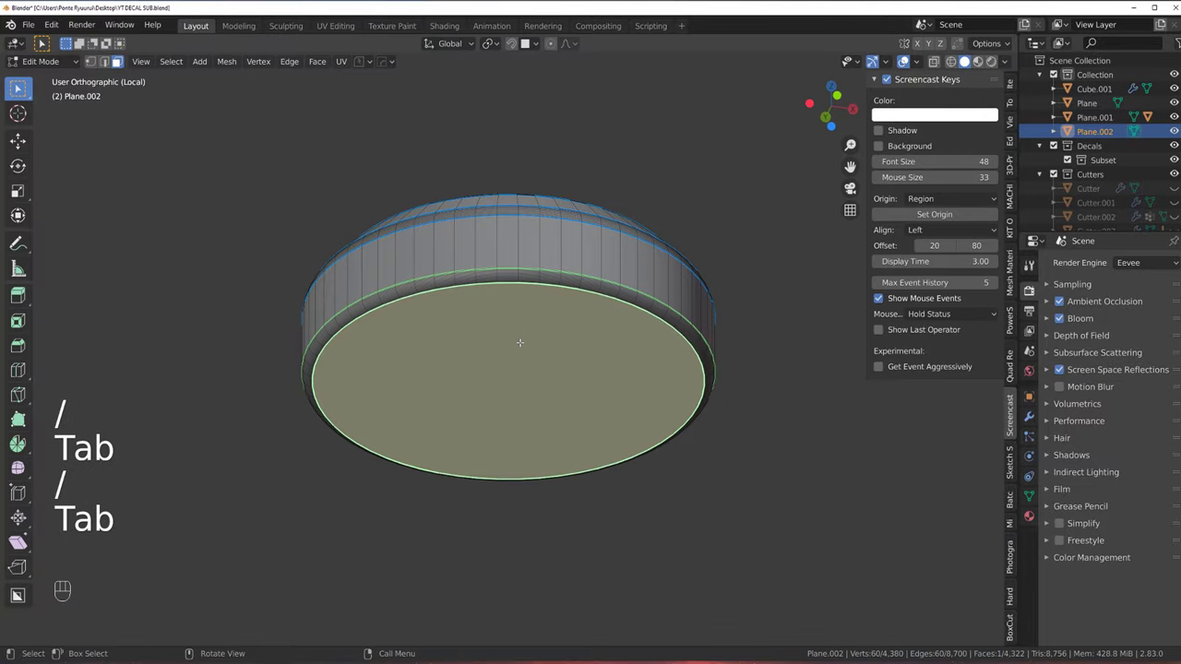
key("q")
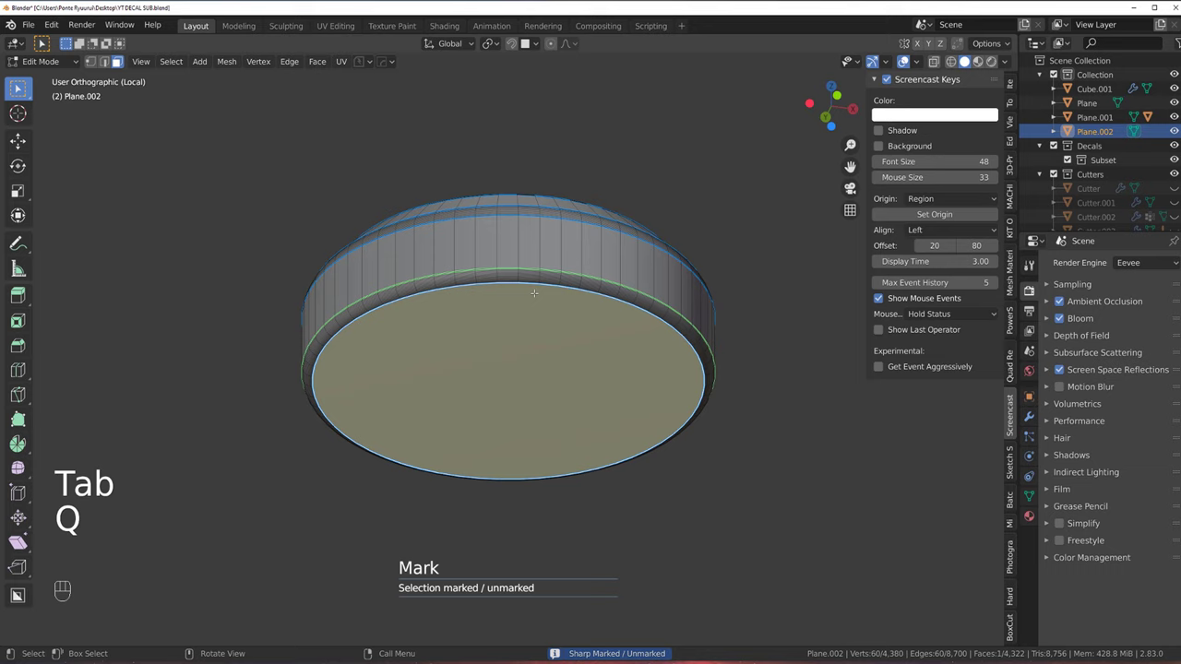
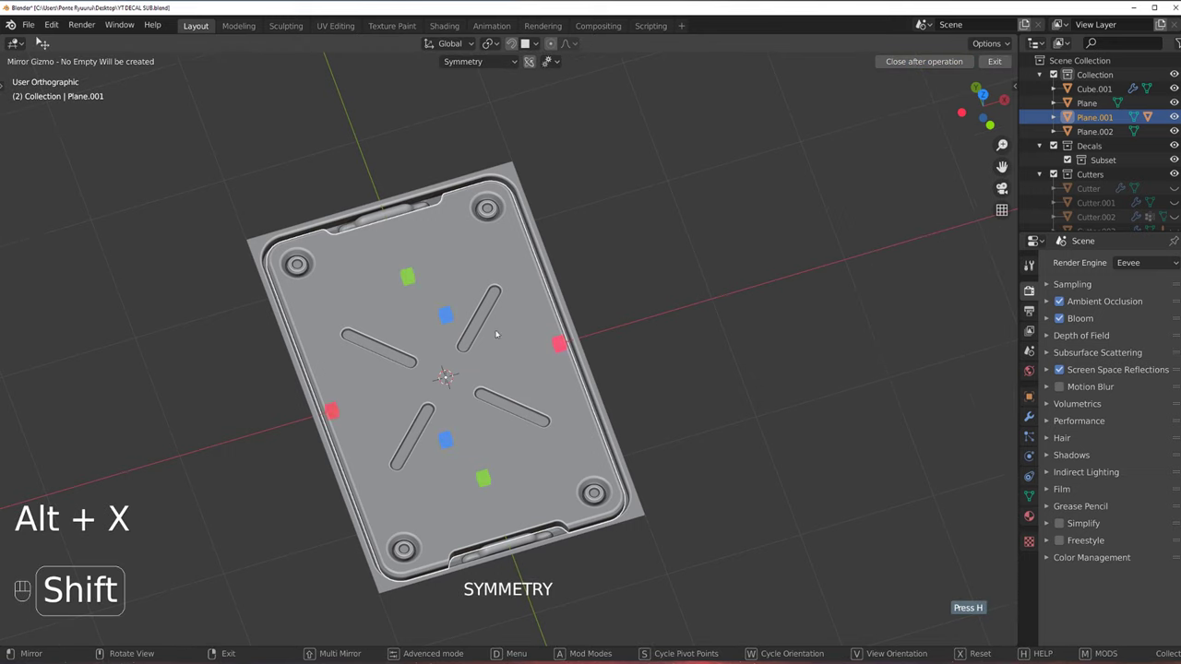
Mirror Plane.002 across the panel in Mirror Mode and join it back into Plane.001
left_click(482, 205)
left_click(500, 297)
left_click_drag(464, 63, 579, 77)
key("alt+x")
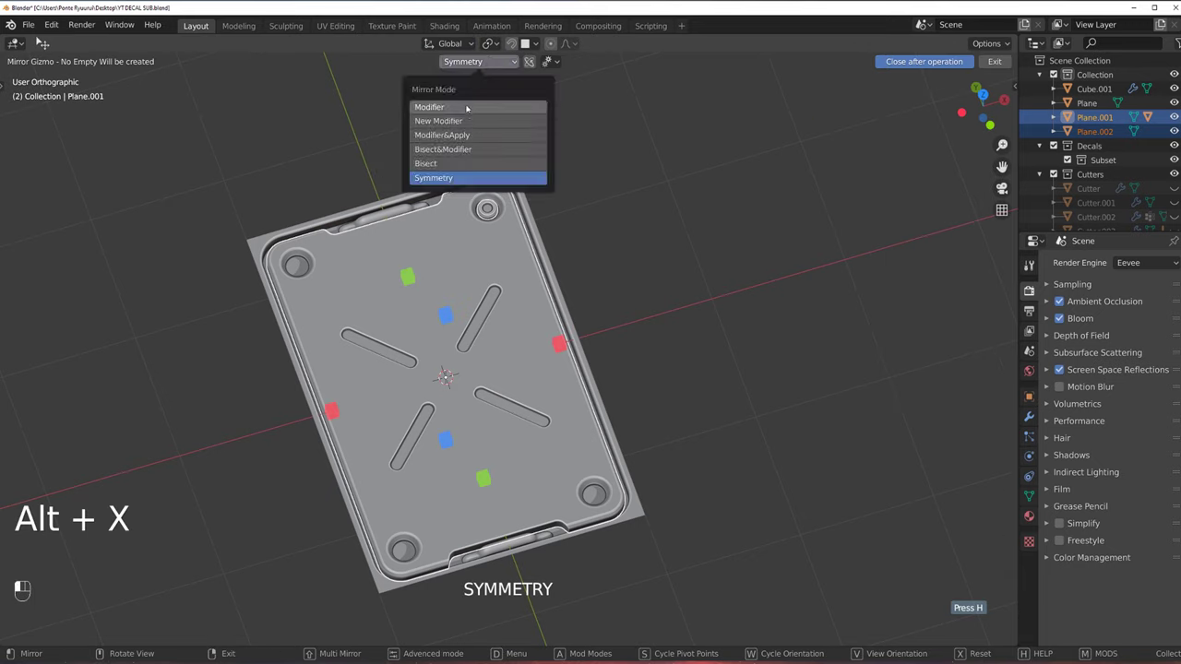
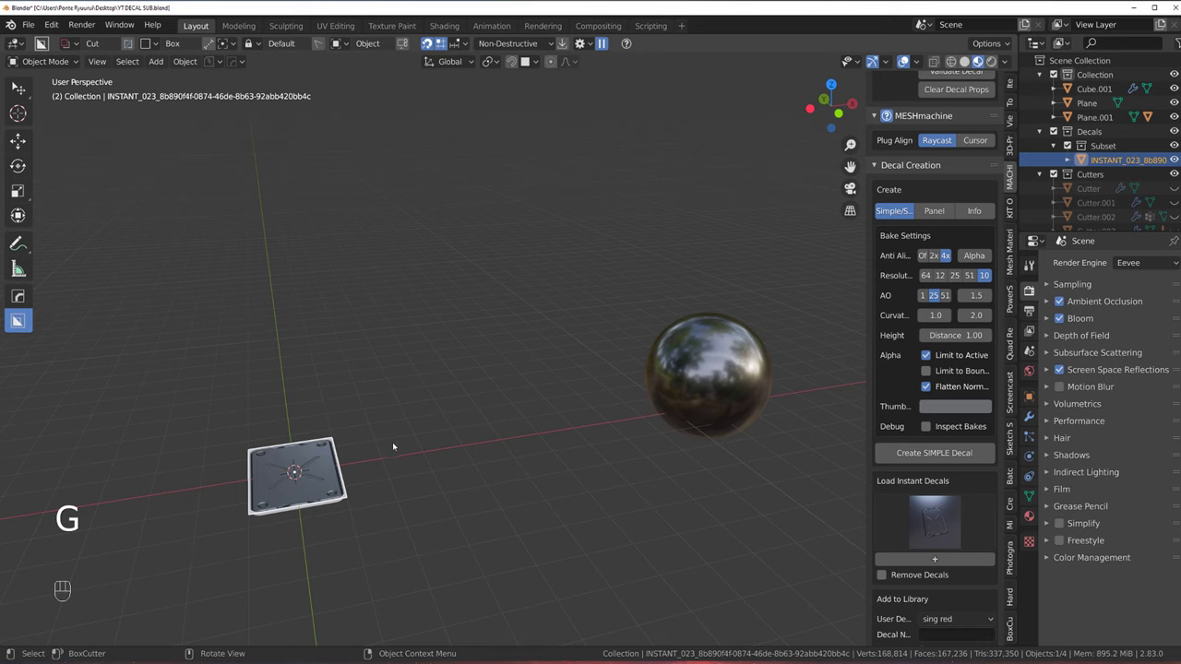
Duplicate the instant decal onto the reflective sphere, then delete that copy
key("shift+d")
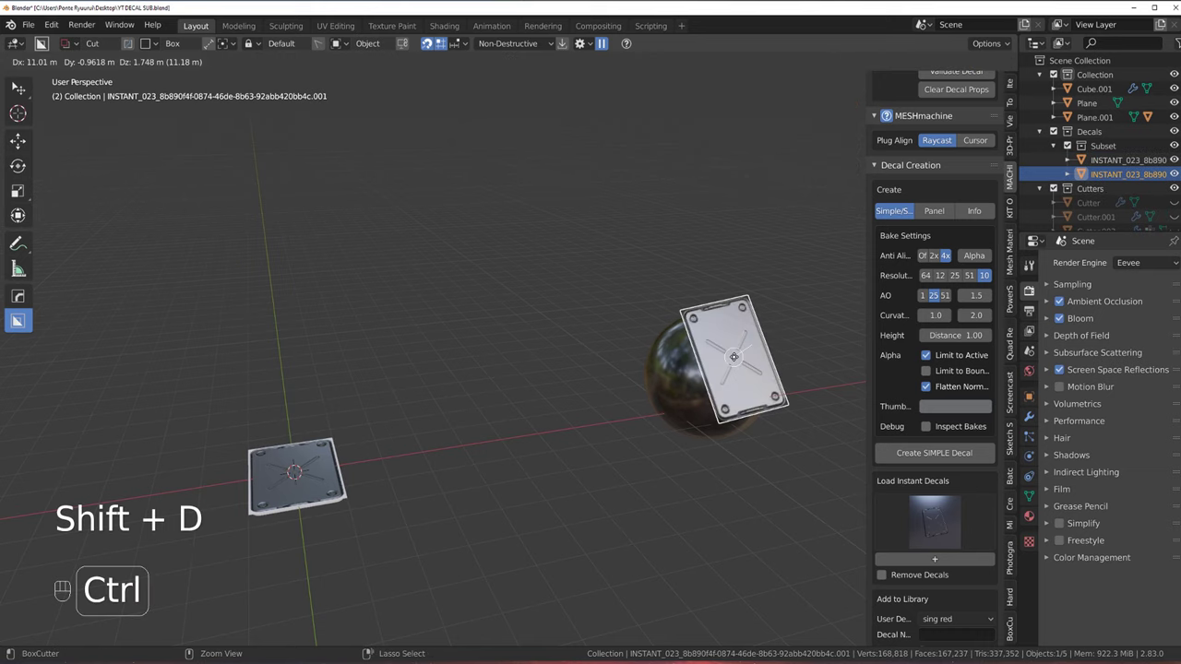
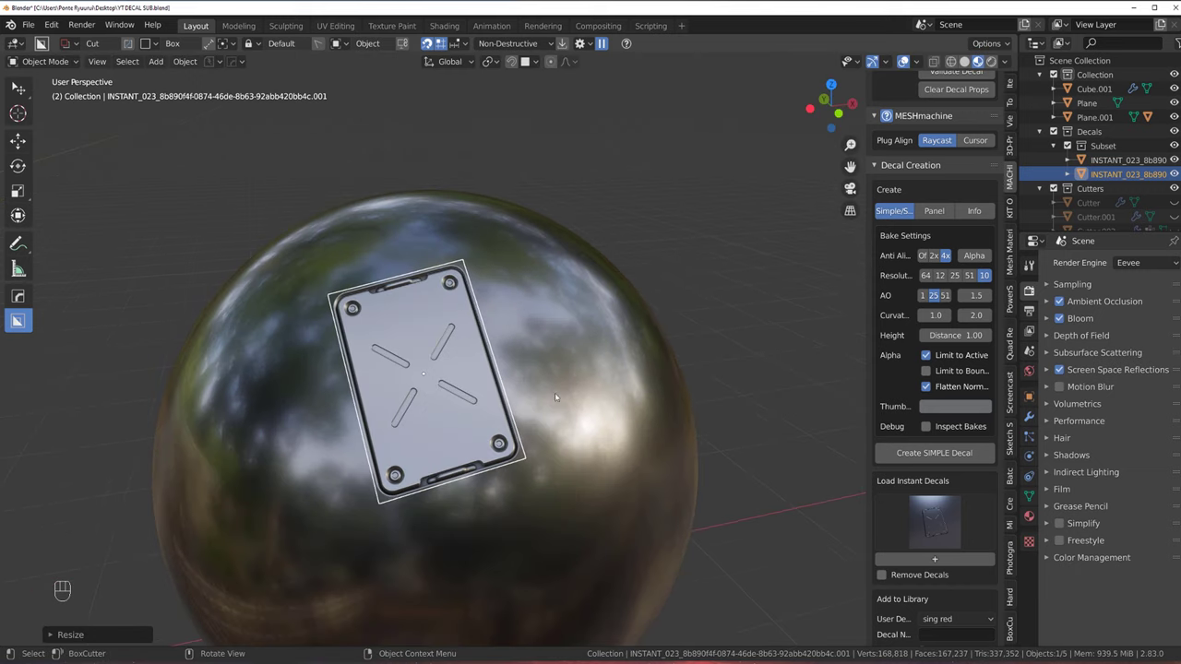
key("s")
key("d")
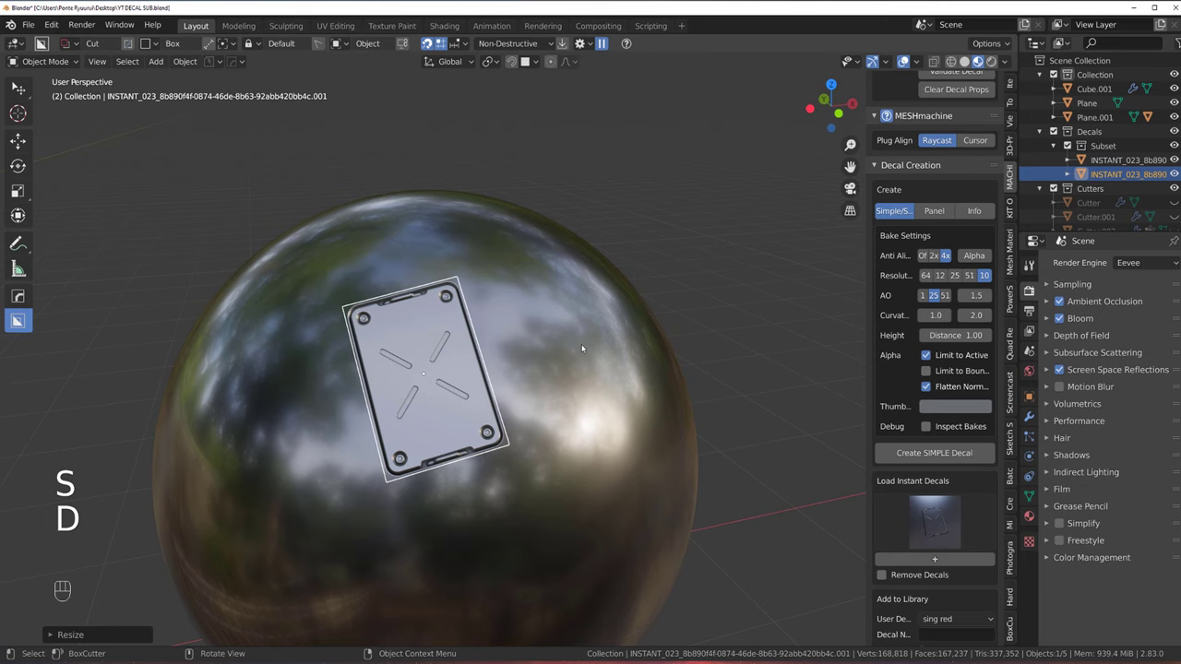
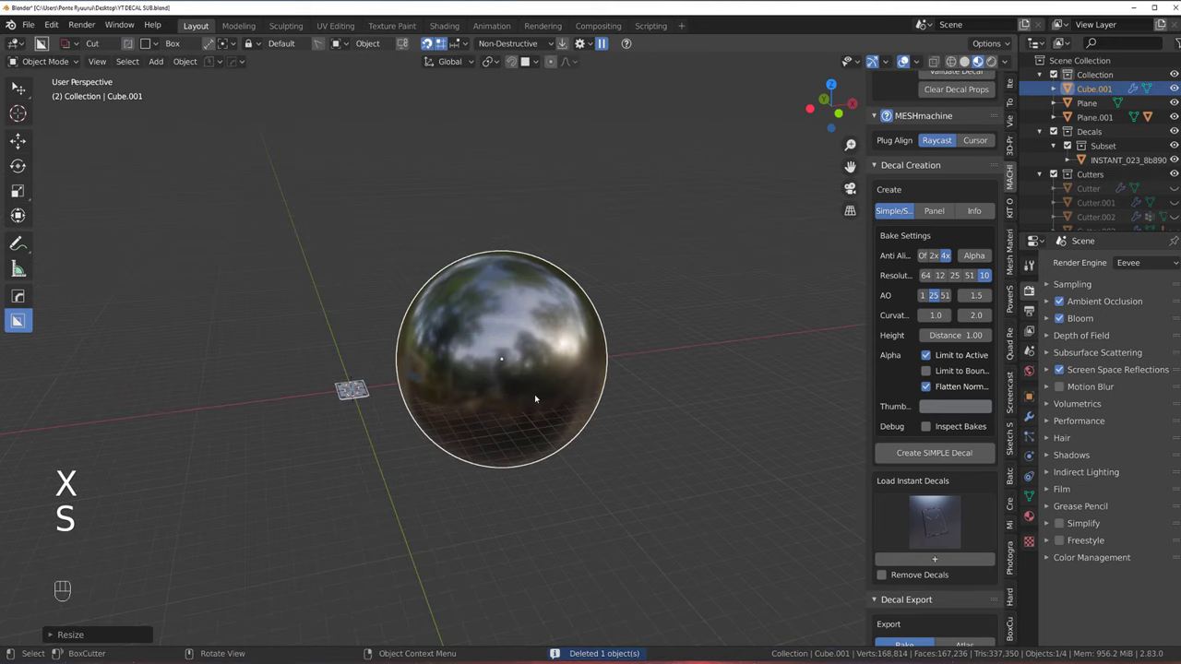
Centre on the sphere, undo, and position the decal on Cube.001 for projection
key("h")
key("ctrl+z")
key("g")
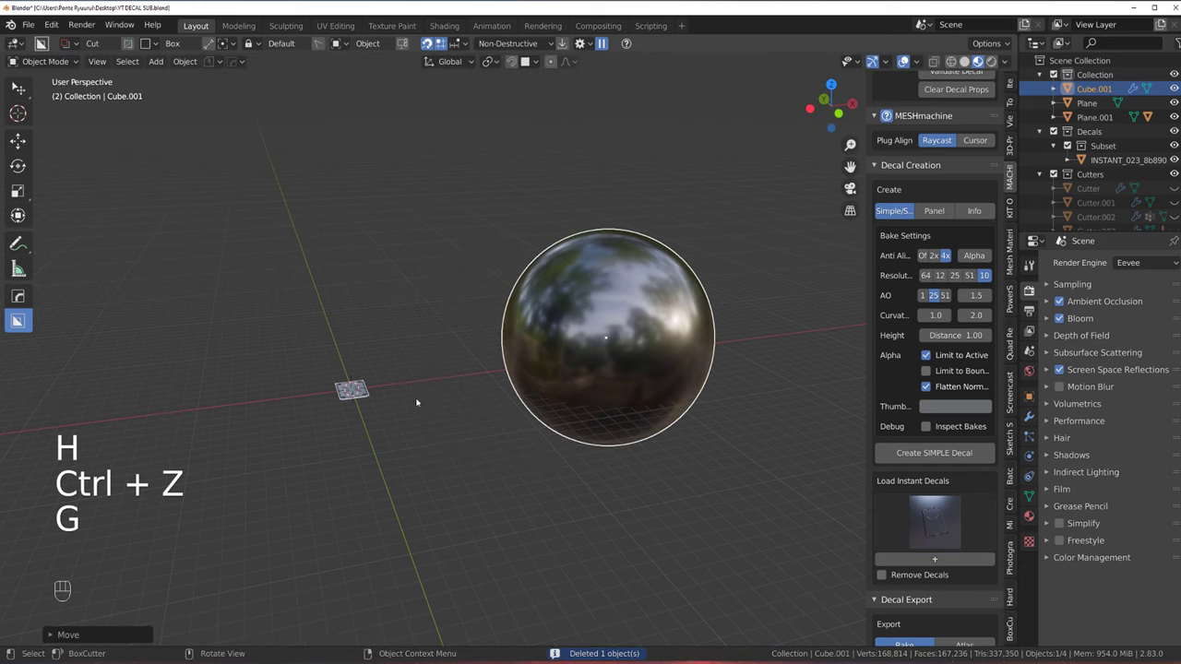
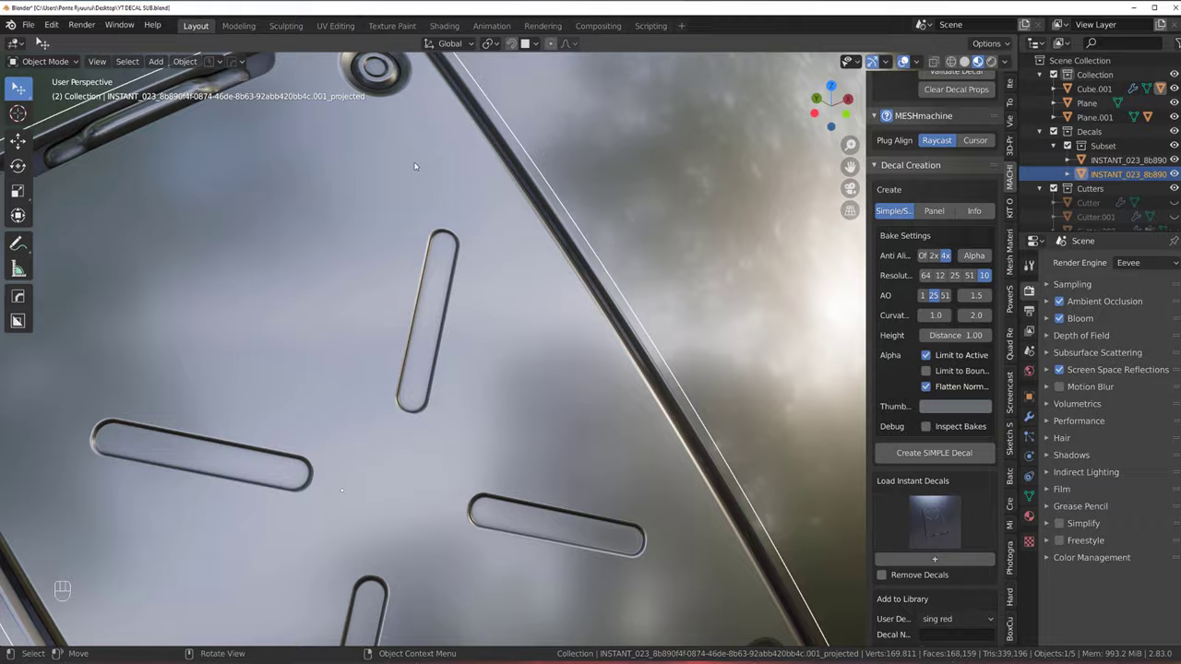
Inspect the projected decal, run Adjust Decal, and duplicate the sphere aside as a second one
left_click_drag(515, 384, 541, 422)
middle_click(501, 307)
left_click(442, 360)
left_click(444, 314)
left_click(479, 360)
left_click(654, 308)
middle_click(534, 337)
middle_click(473, 352)
left_click(416, 335)
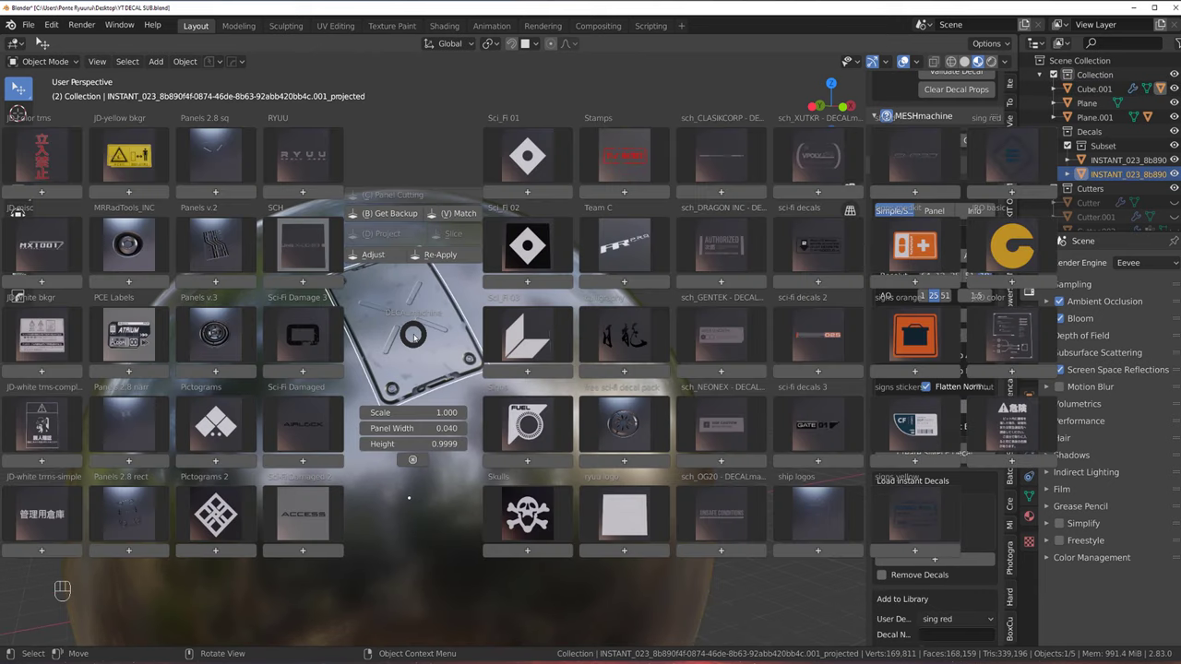
key("shift+d")
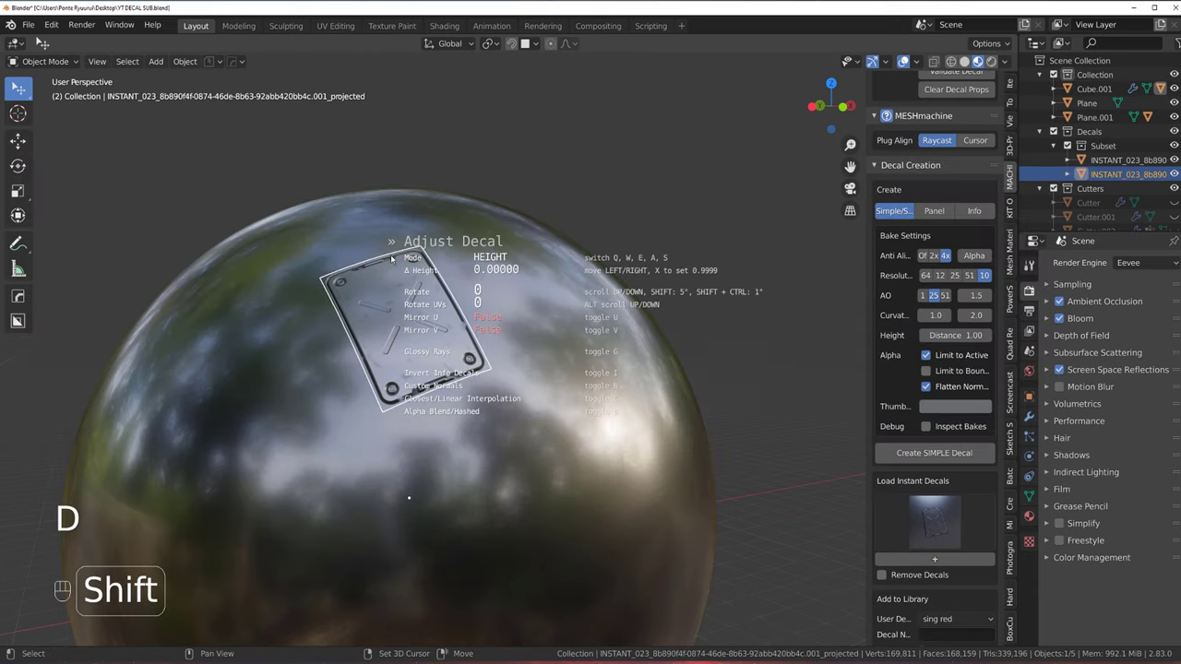
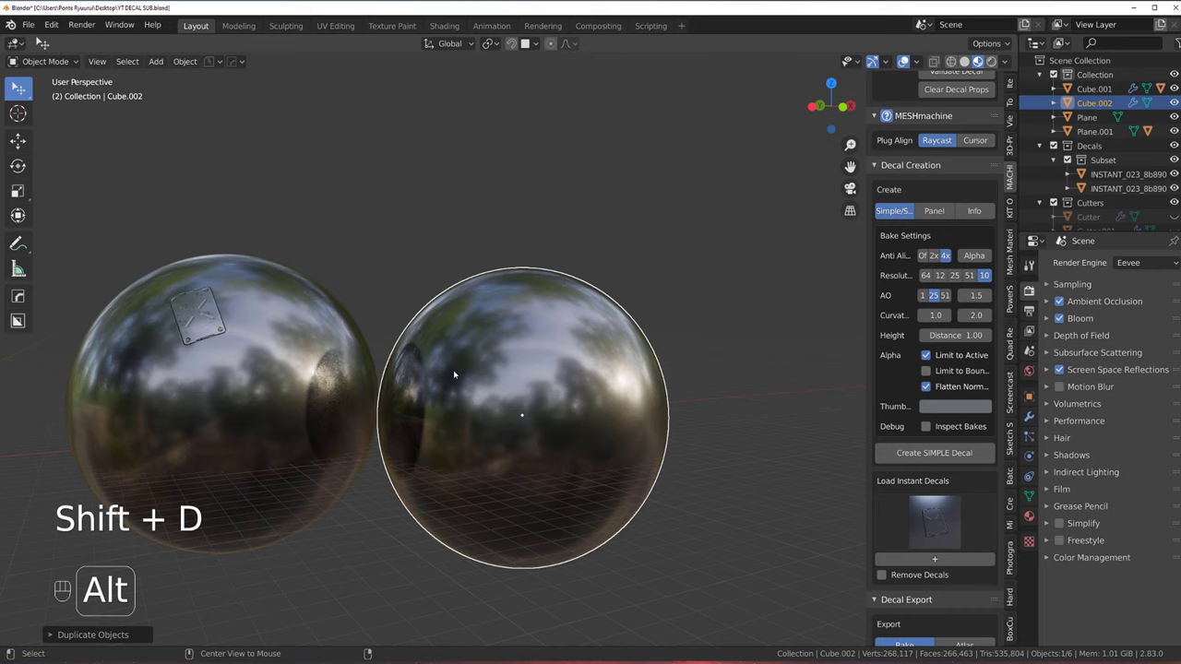
Add a blank material to Cube.002 with grey V 0.433, Metallic 1.0, Roughness ~0.6, then run Match Materials
key("alt+m")
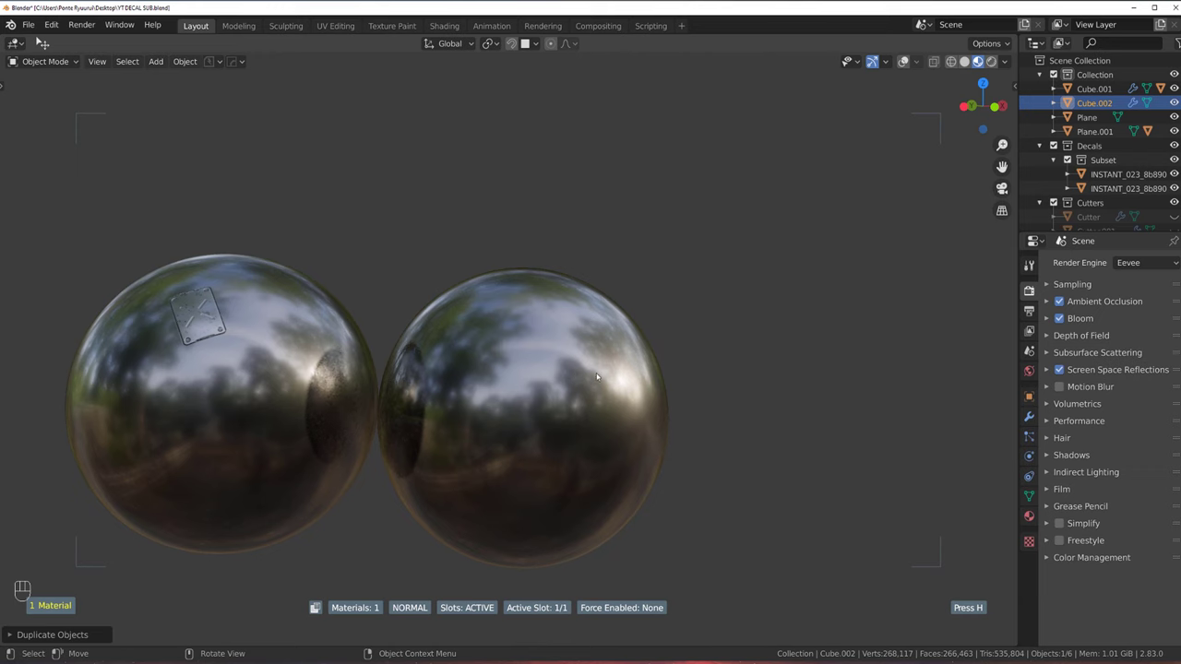
key("alt+m")
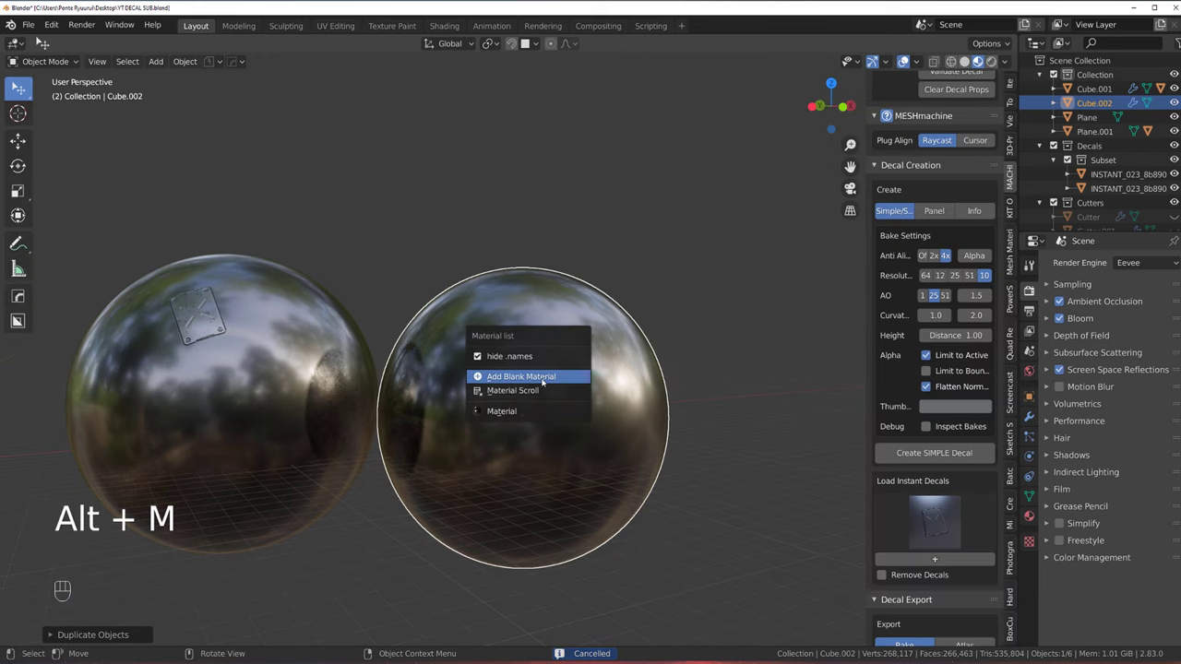
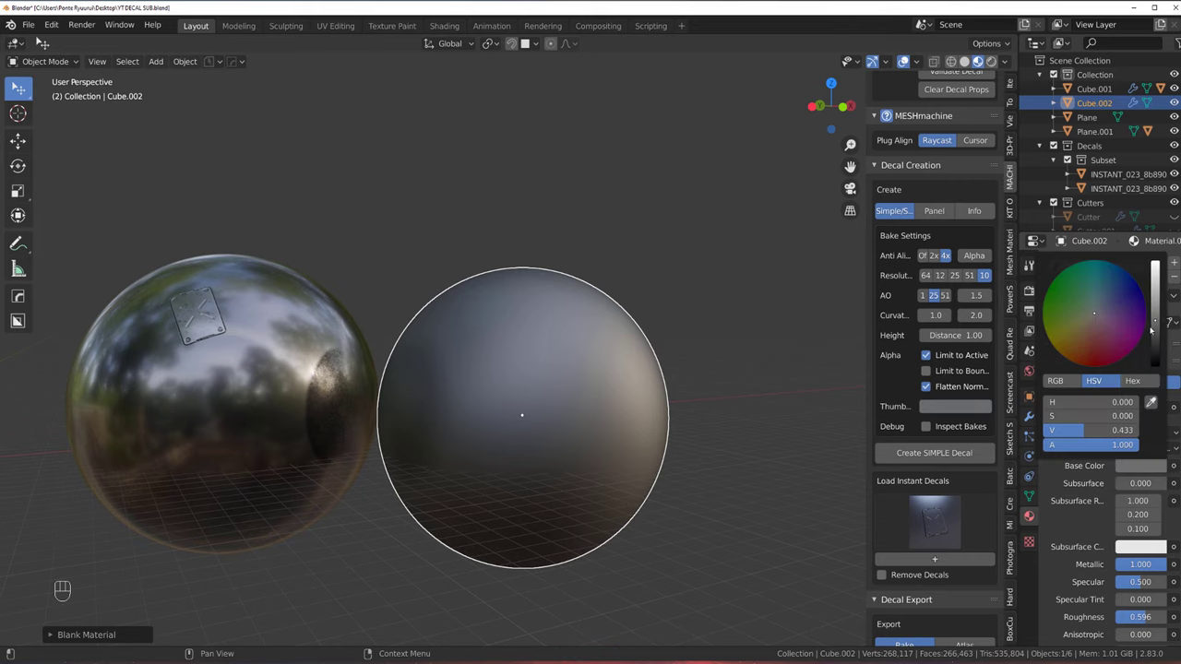
left_click_drag(512, 400, 599, 398)
left_click(532, 339)
left_click(543, 324)
left_click_drag(506, 297, 514, 318)
key("d")
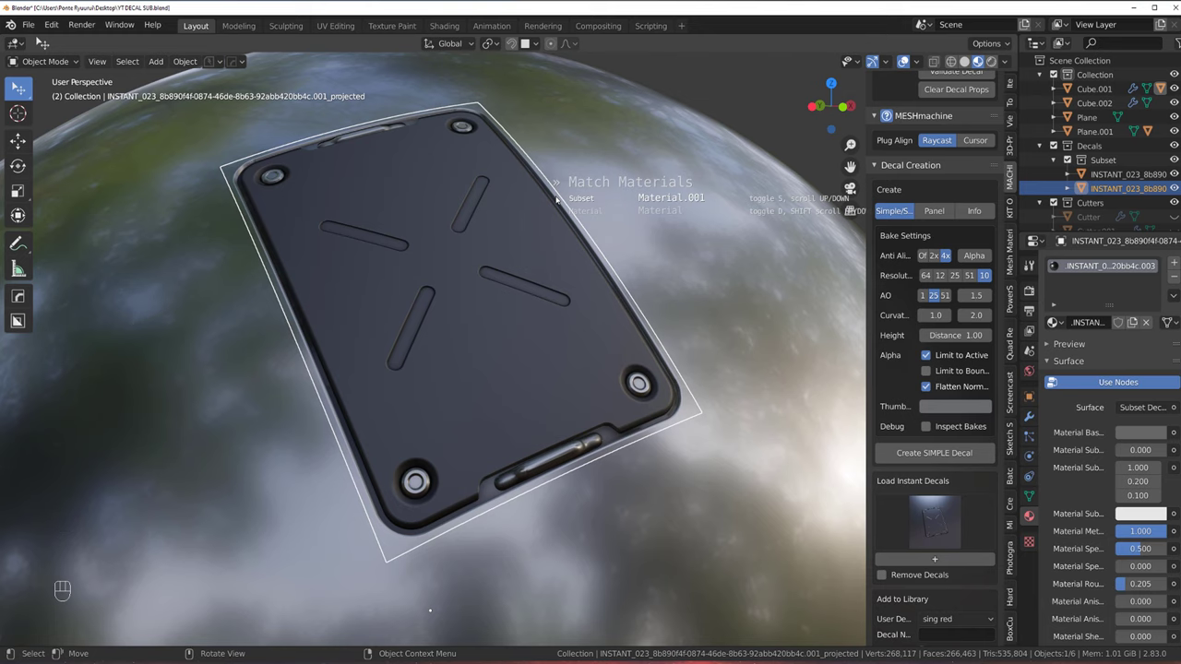
Set the decal's Subset to Material.001 and confirm the match
key("d")
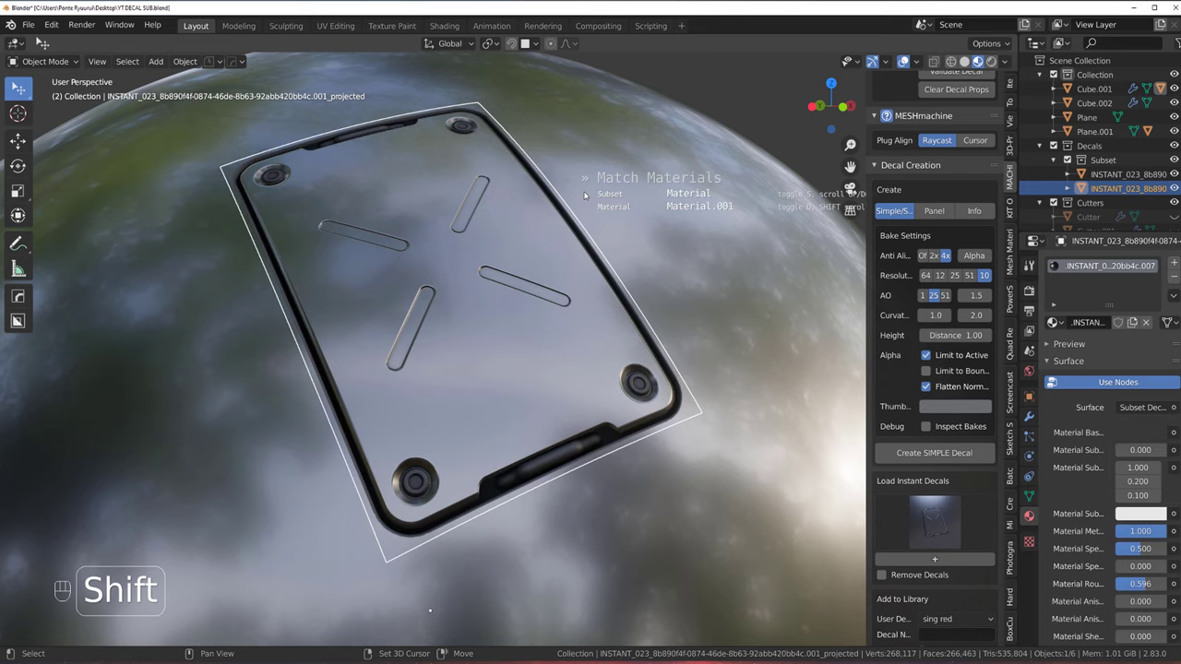
left_click(677, 195)
left_click(708, 163)
left_click(534, 273)
Zoom onto the decal's corner screw and select the first sphere, Cube.001
middle_click(502, 314)
left_click_drag(518, 305, 510, 308)
left_click_drag(482, 370, 520, 266)
left_click(565, 355)
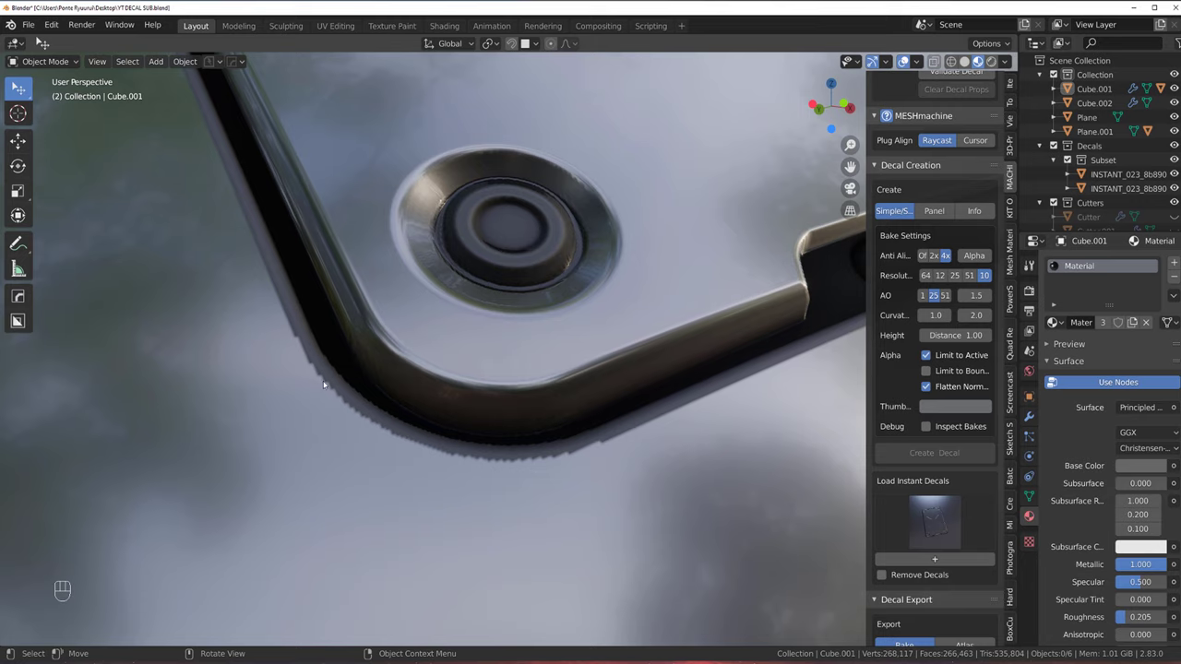
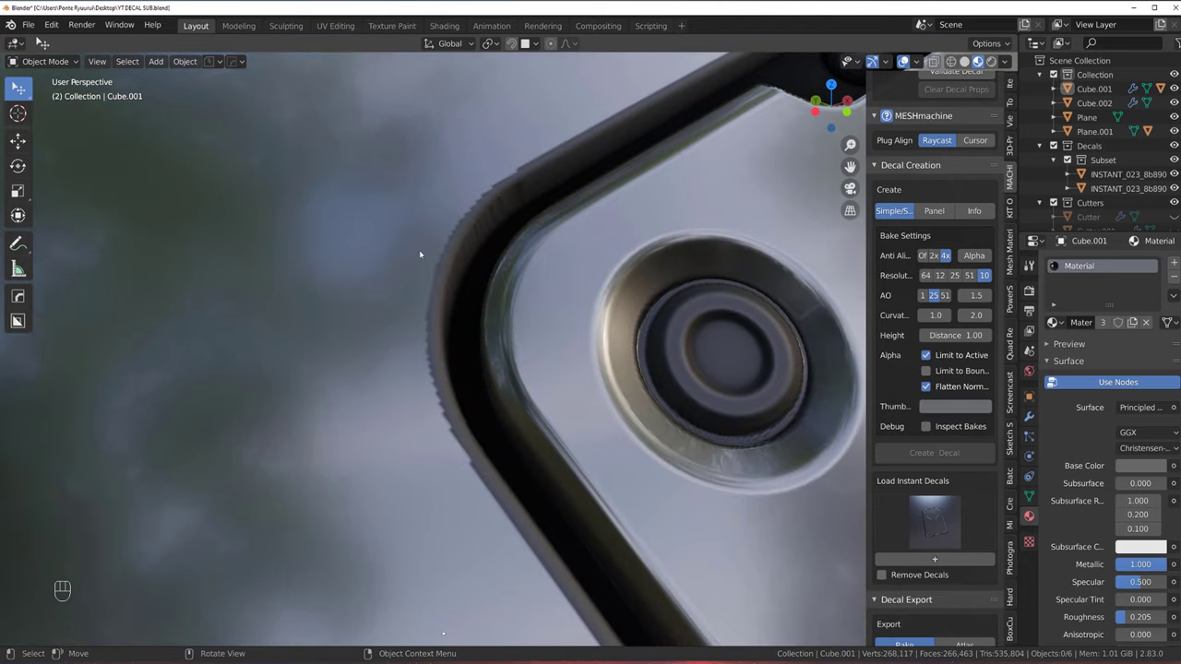
Inspect the projected decal's panel edges up close for clean blending
left_click(536, 297)
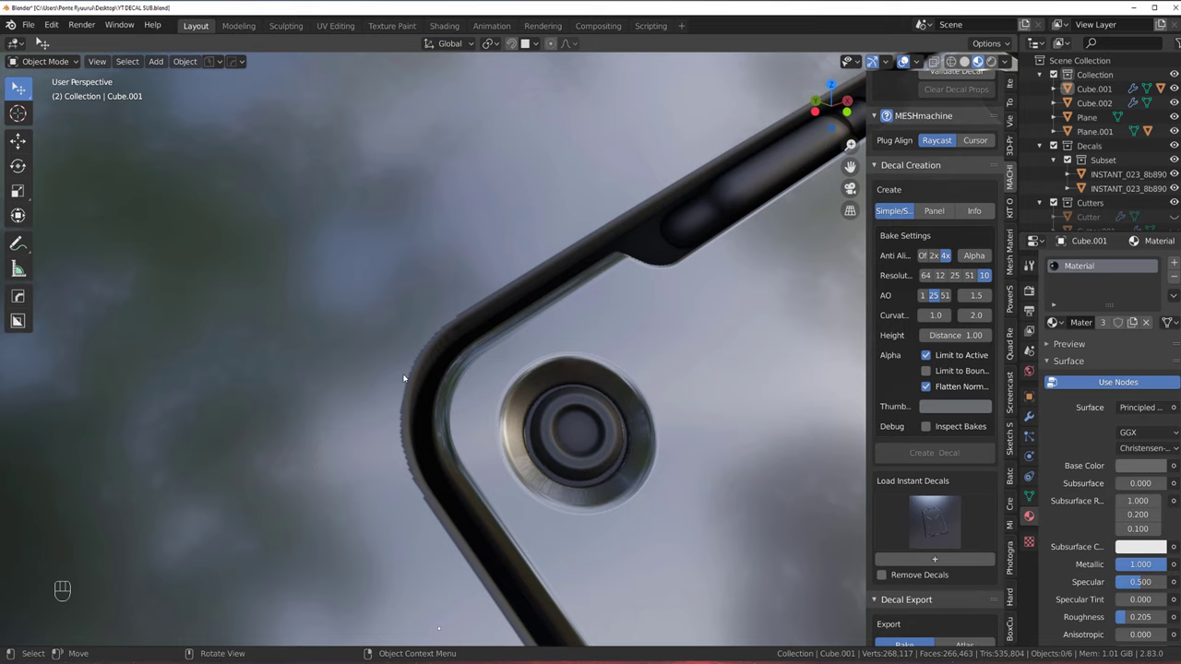
left_click(364, 260)
left_click(373, 286)
left_click_drag(452, 312, 538, 304)
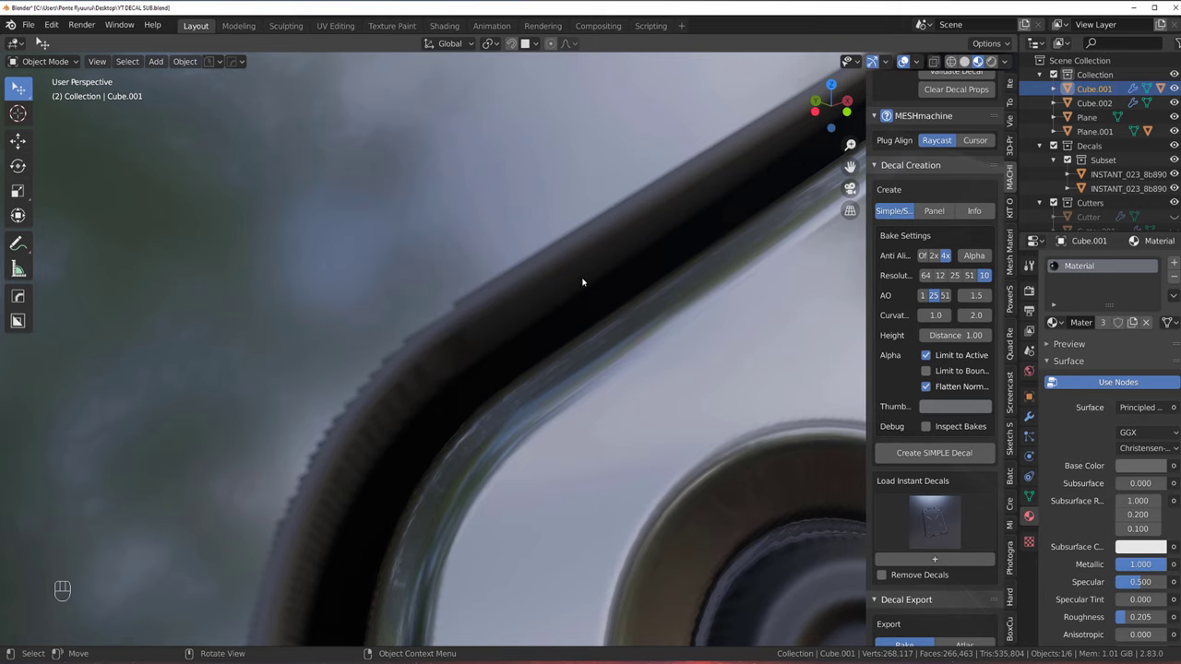
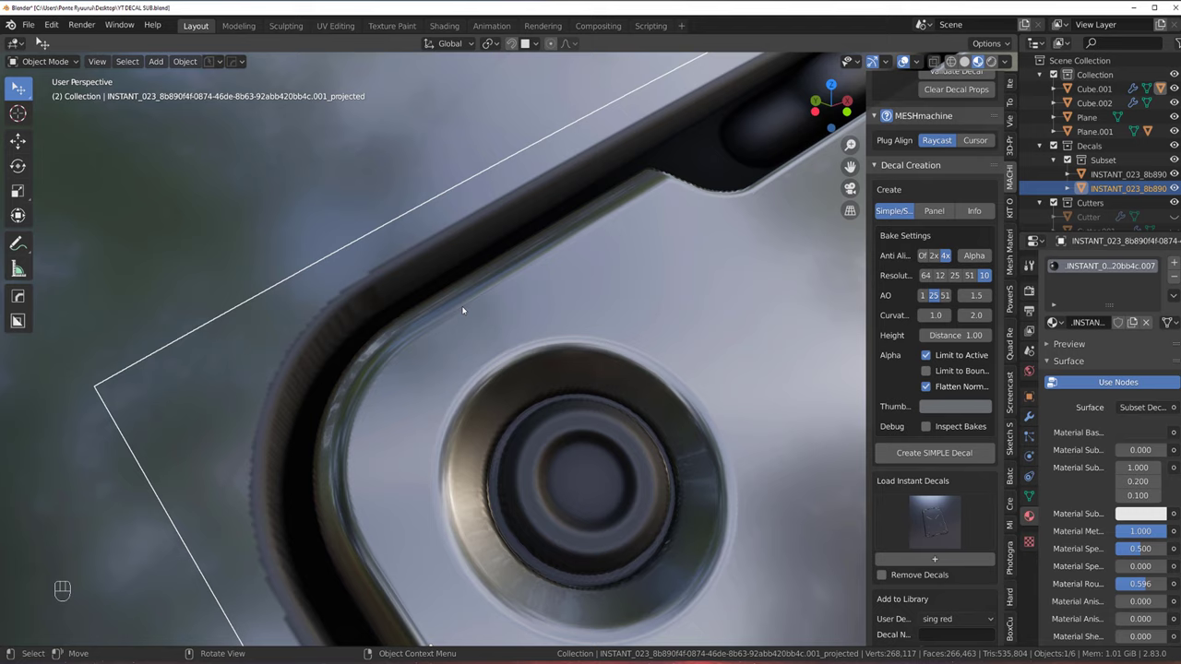
left_click_drag(364, 246, 422, 236)
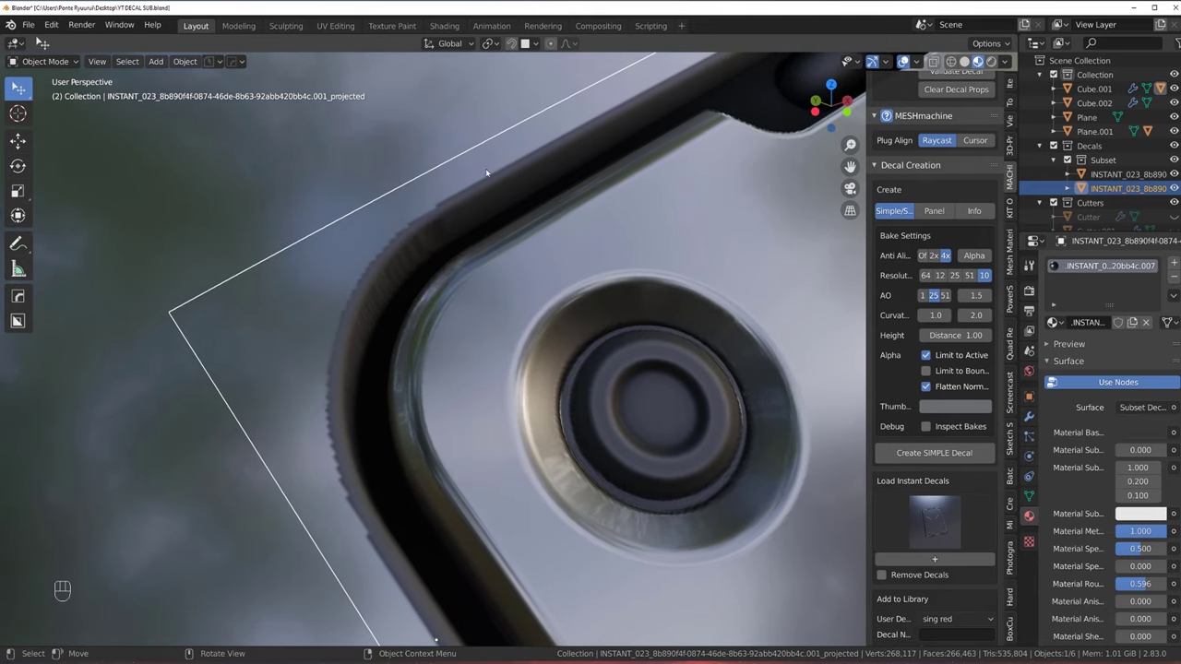
Examine the rim and corner screw, then select Cube.001 to give it Material.001
left_click(525, 202)
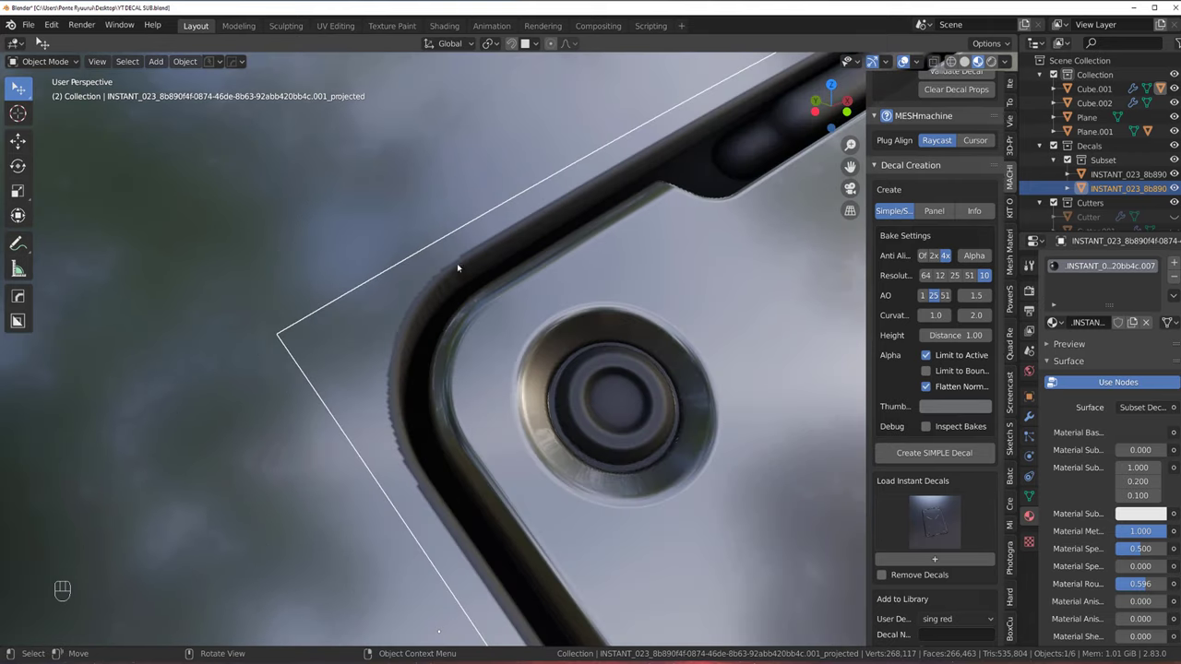
left_click_drag(427, 312, 493, 367)
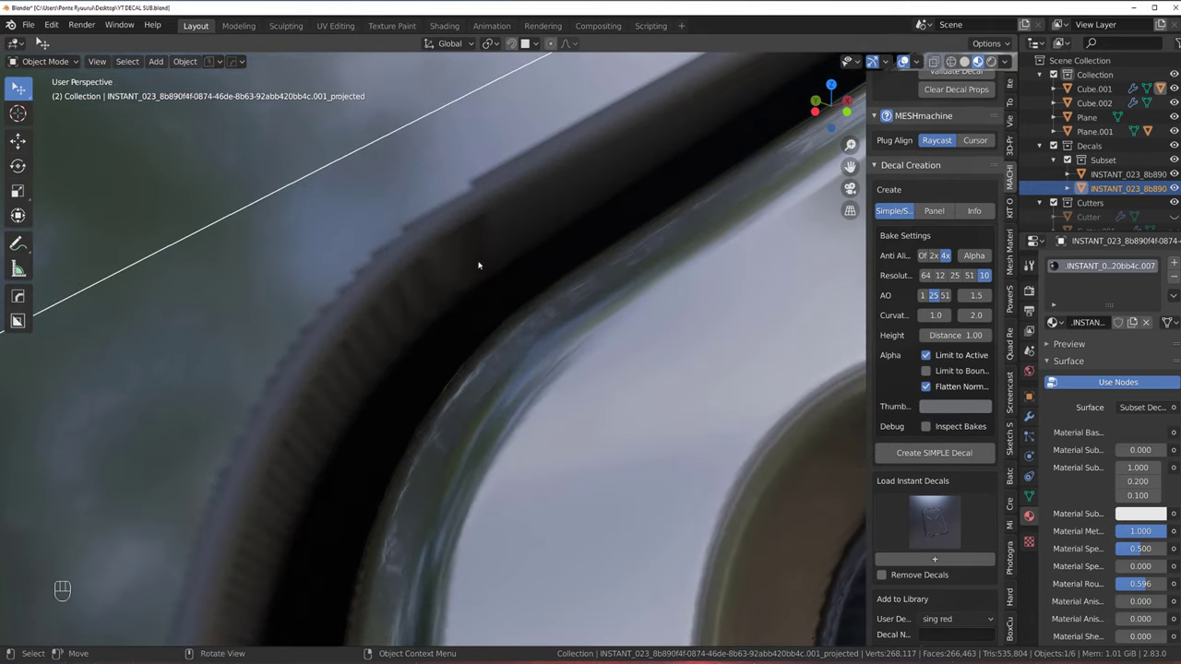
left_click_drag(482, 273, 521, 375)
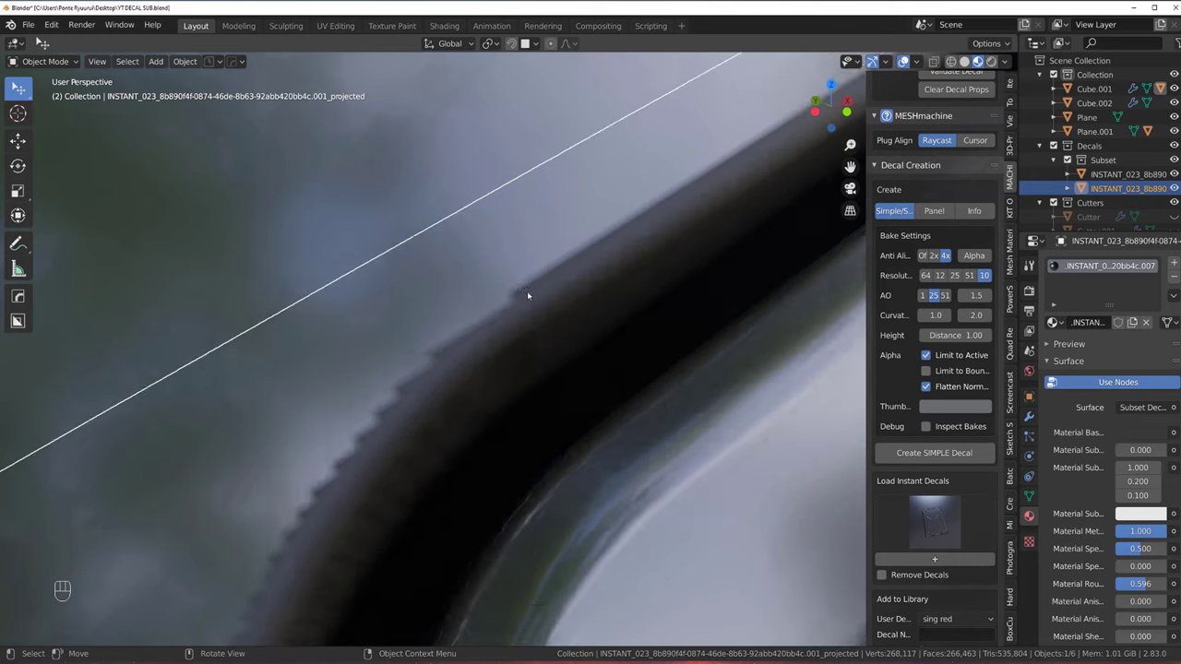
left_click_drag(475, 262, 433, 203)
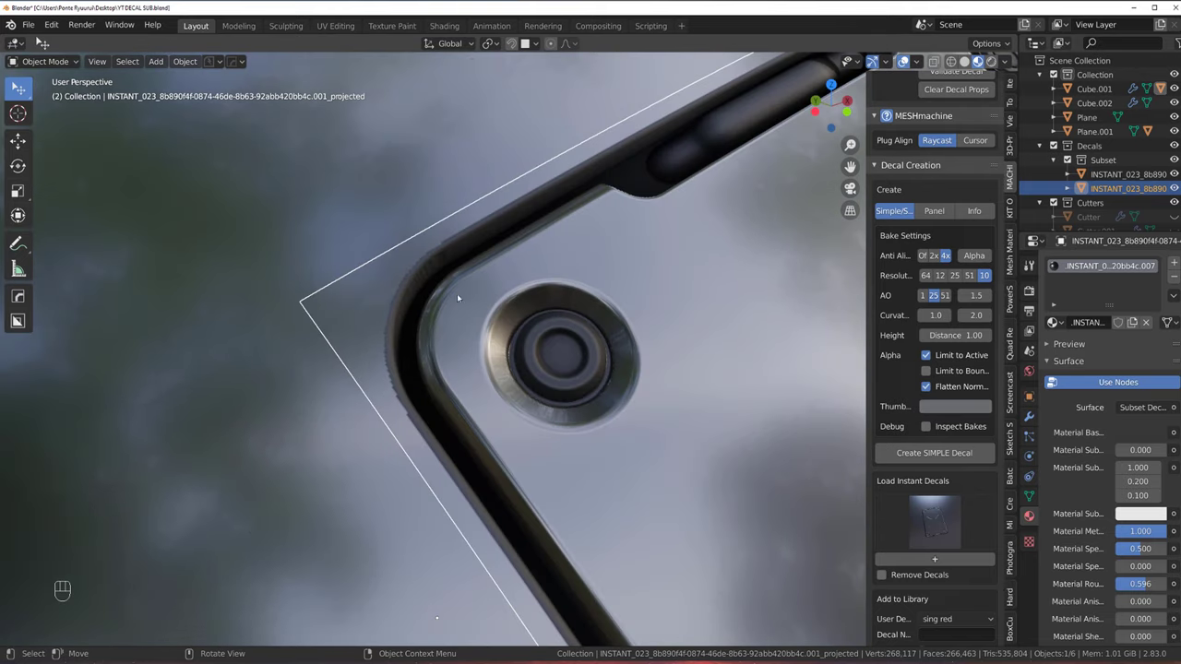
left_click(374, 226)
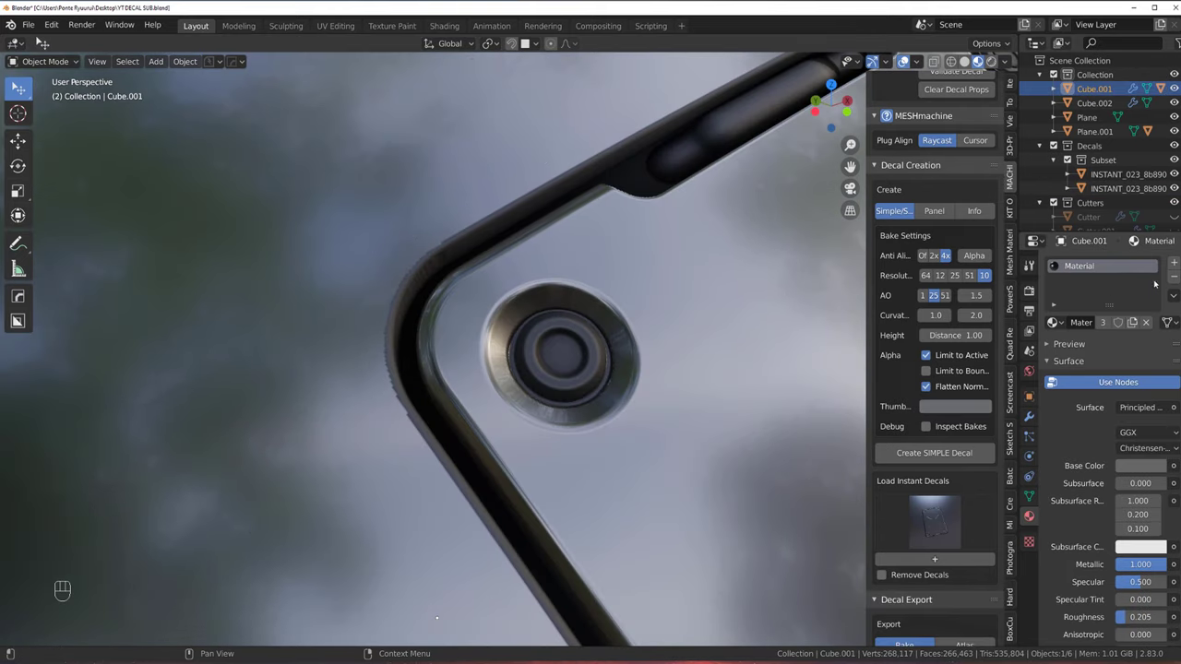
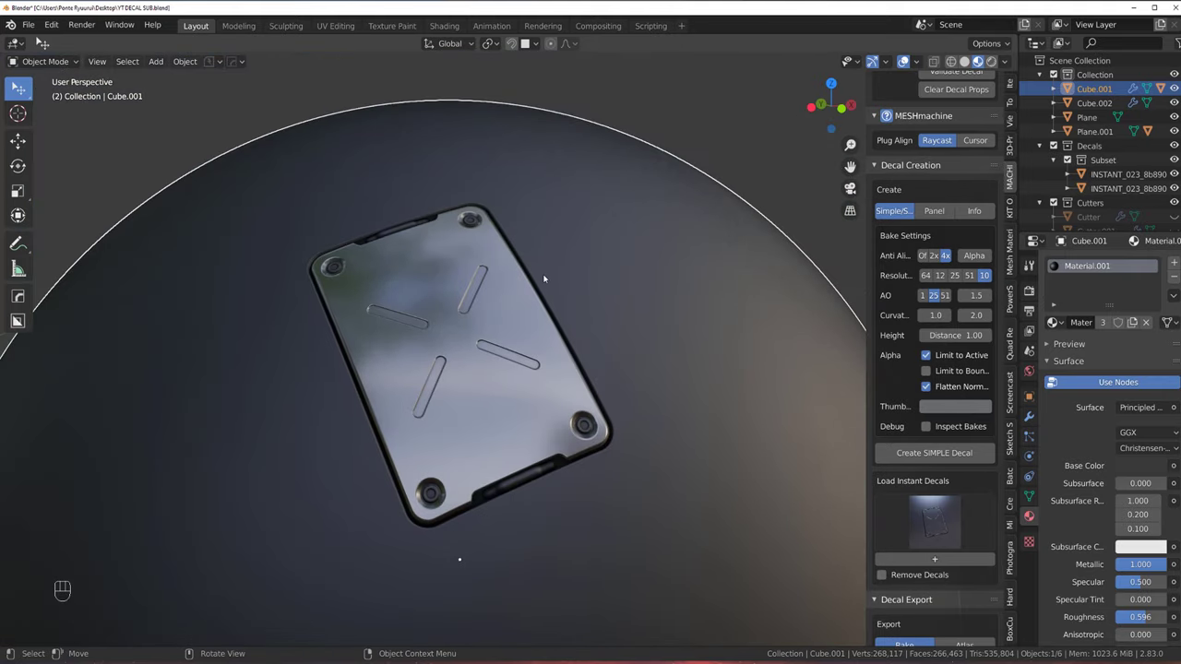
Review the matched decal, lower its subset roughness near 0.2, and bring up the DECALmachine pie
left_click_drag(495, 332, 513, 297)
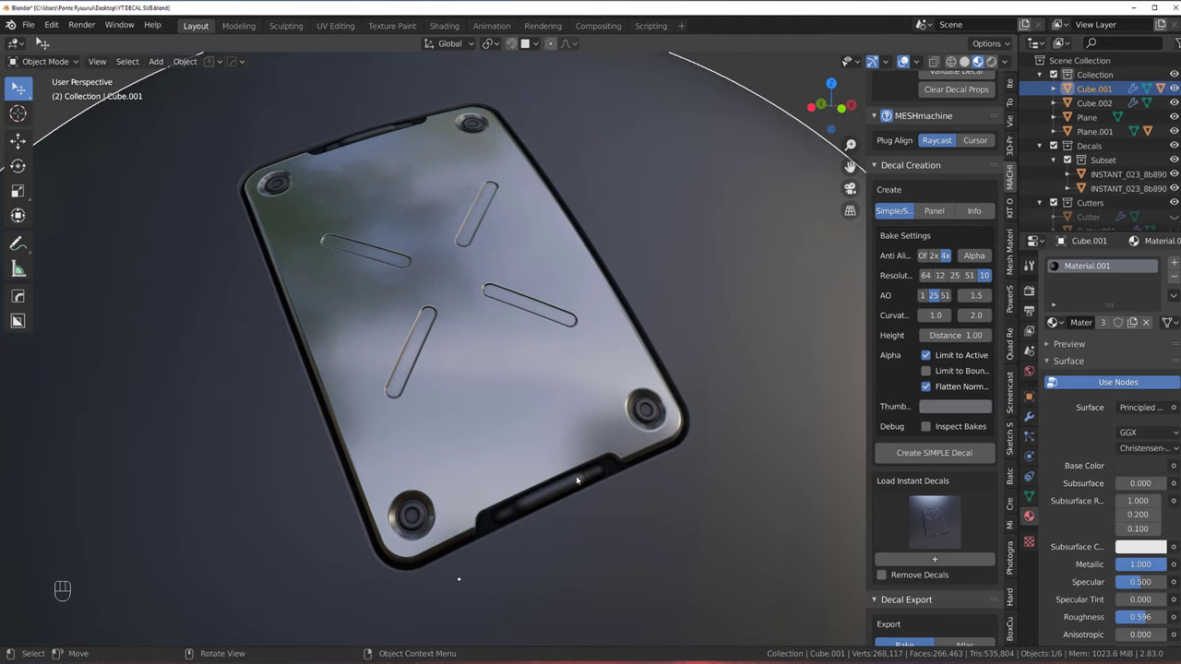
left_click(579, 477)
left_click(620, 498)
left_click(695, 445)
left_click(737, 364)
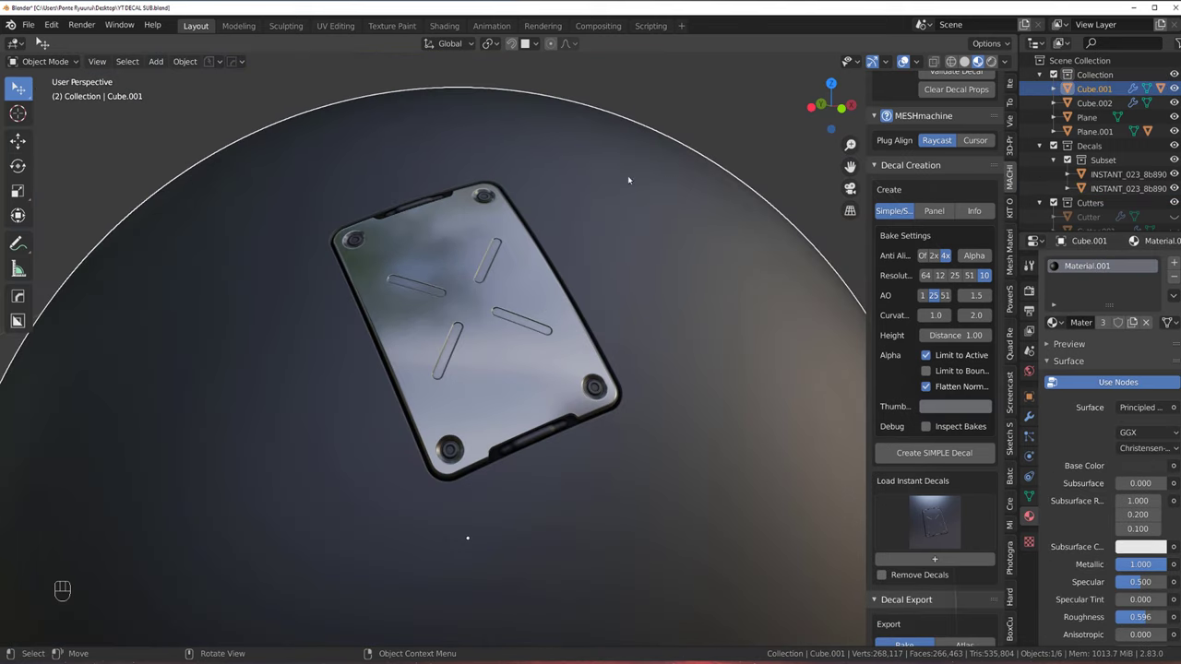
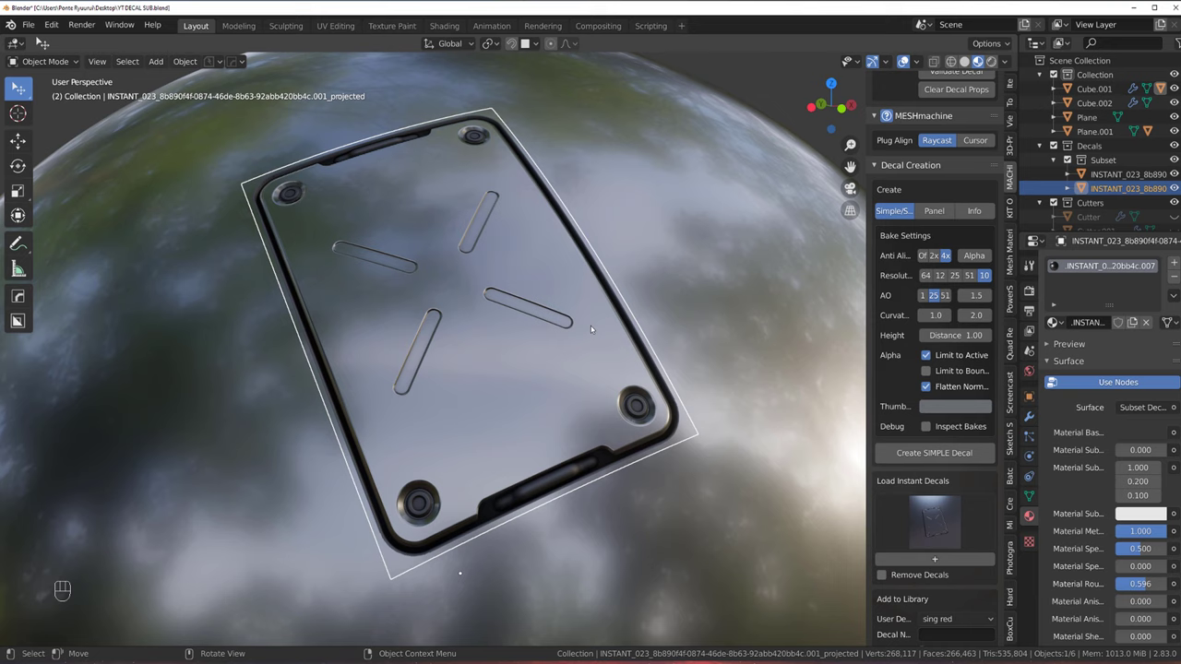
key("d")
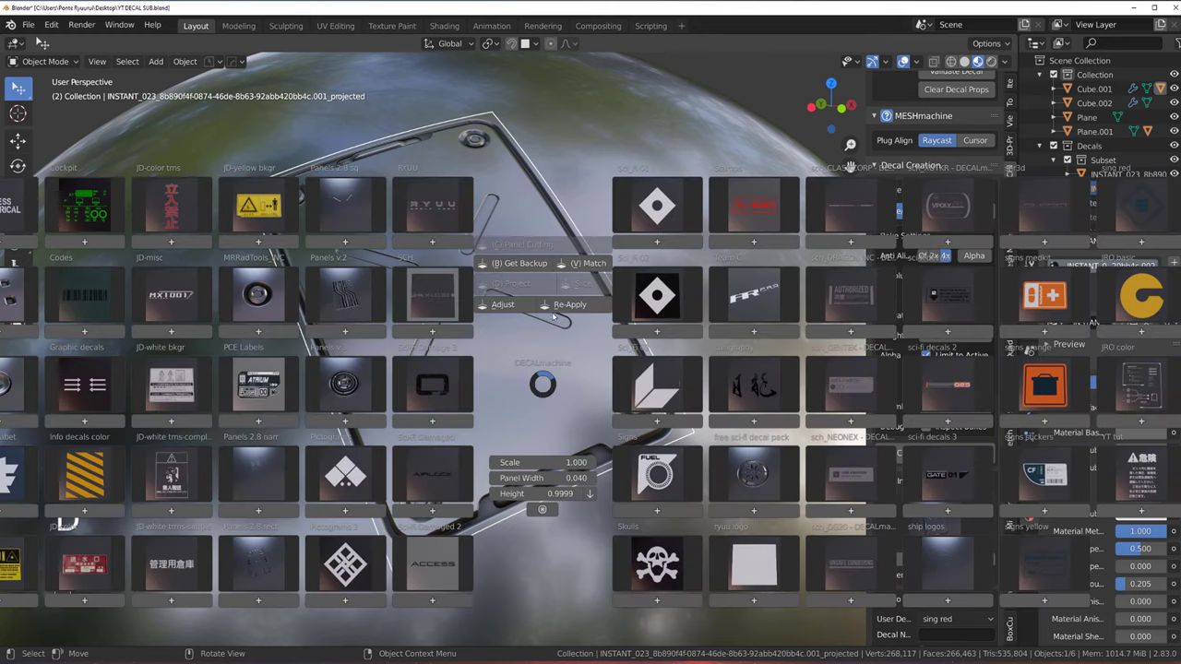
Revert the projected decal's material match via the DECALmachine pie, restoring its dark finish
key("d")
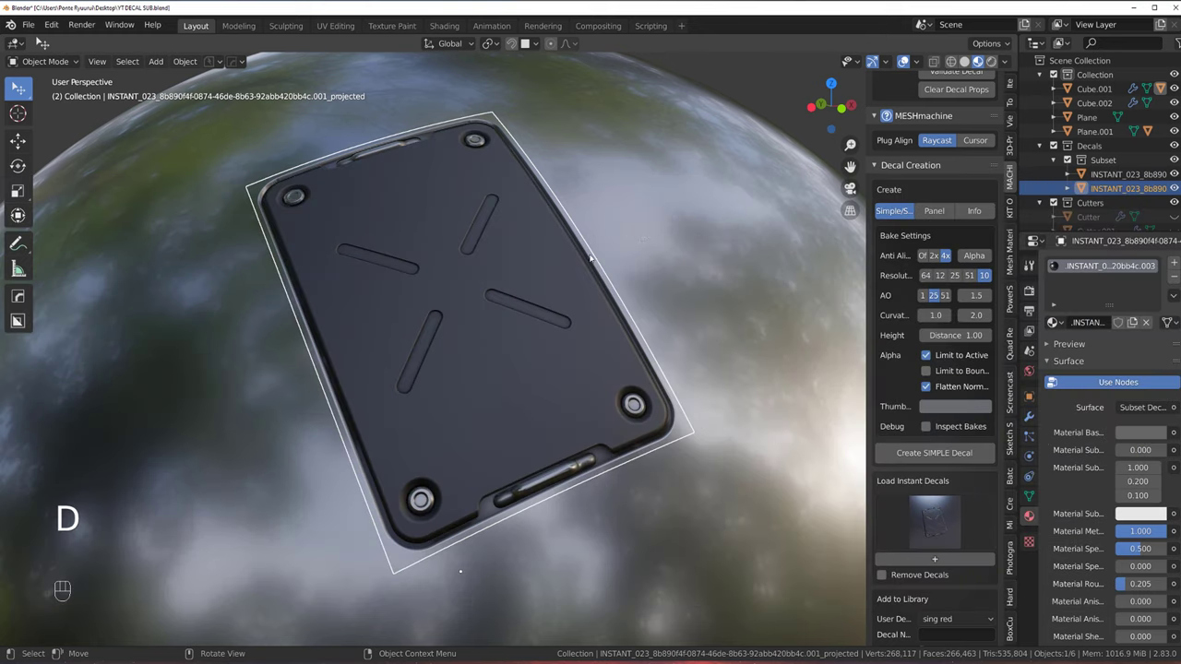
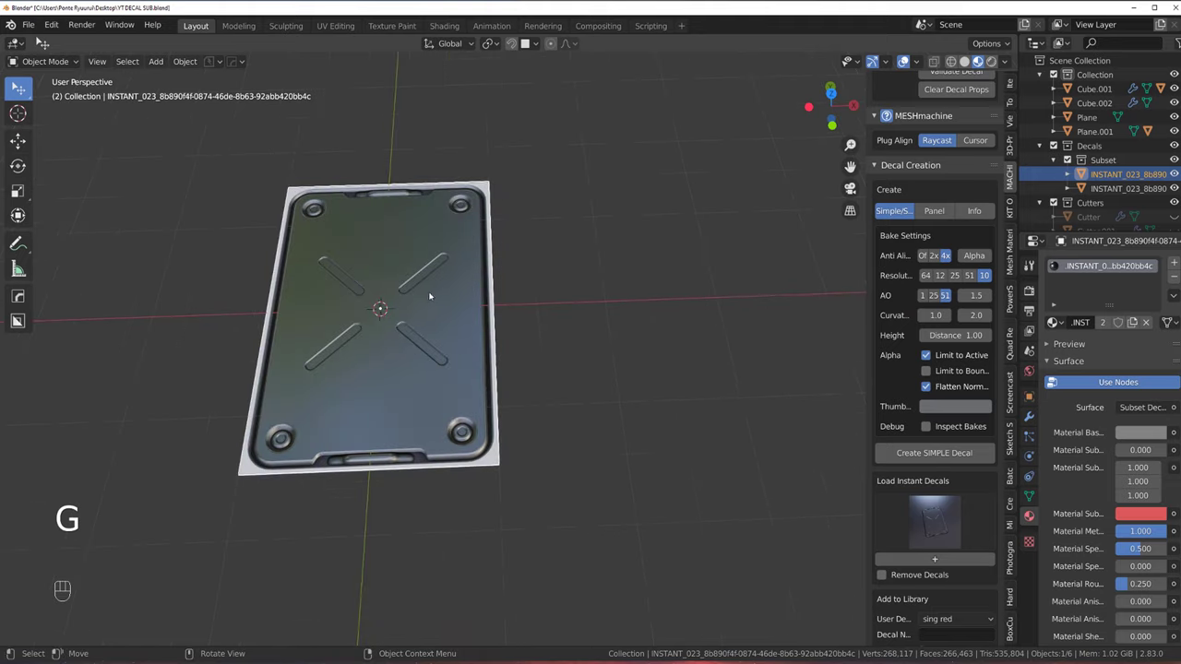
Orbit around the flat panel decal to inspect it from the side
left_click_drag(433, 296, 452, 269)
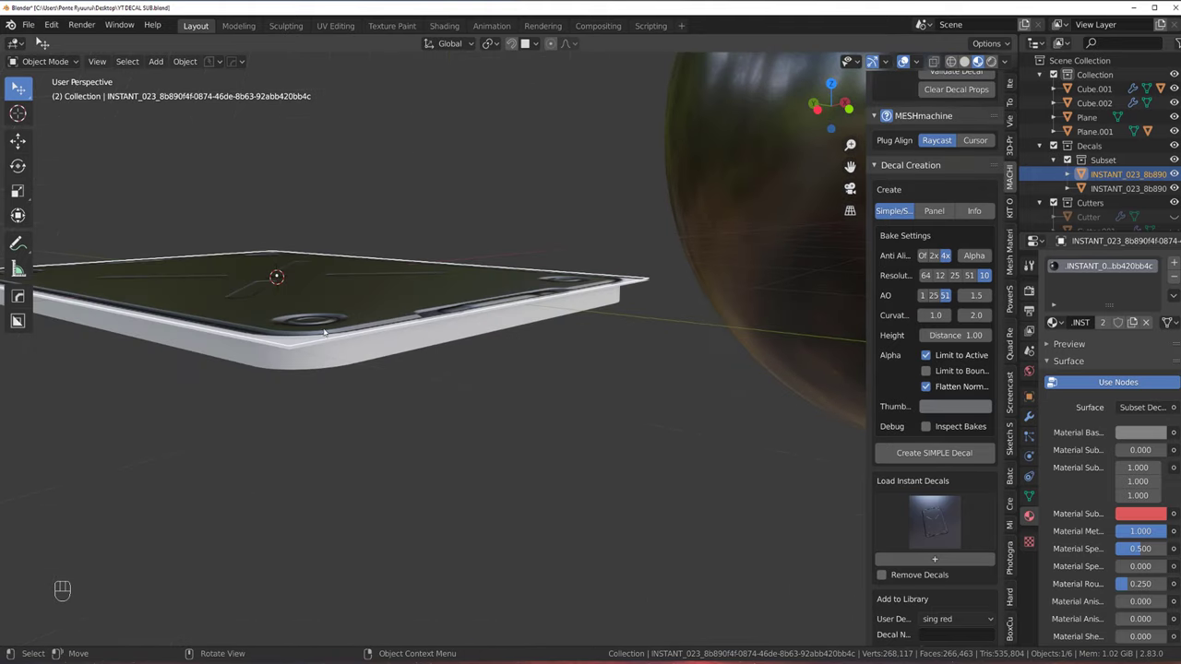
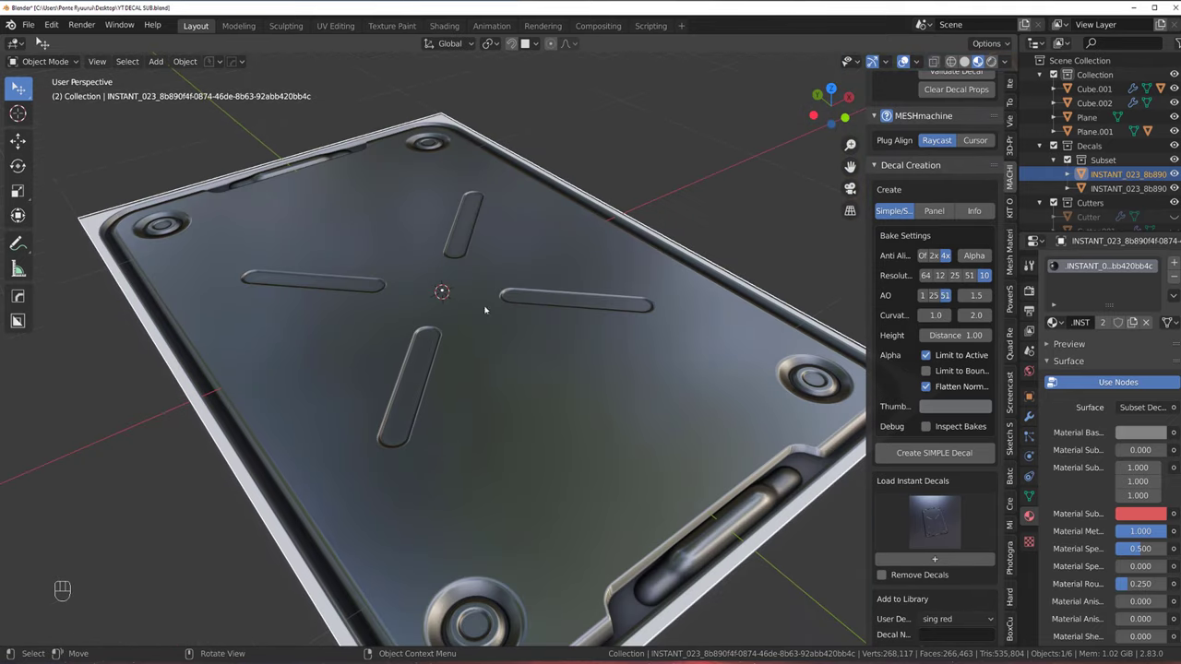
middle_click(491, 320)
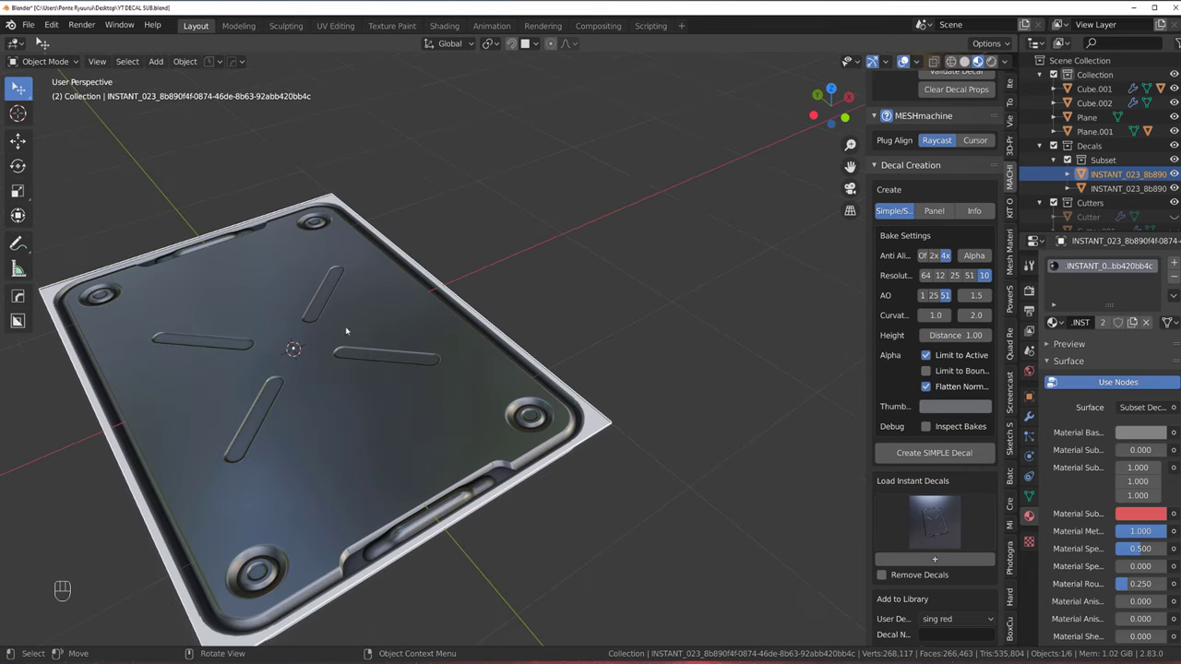